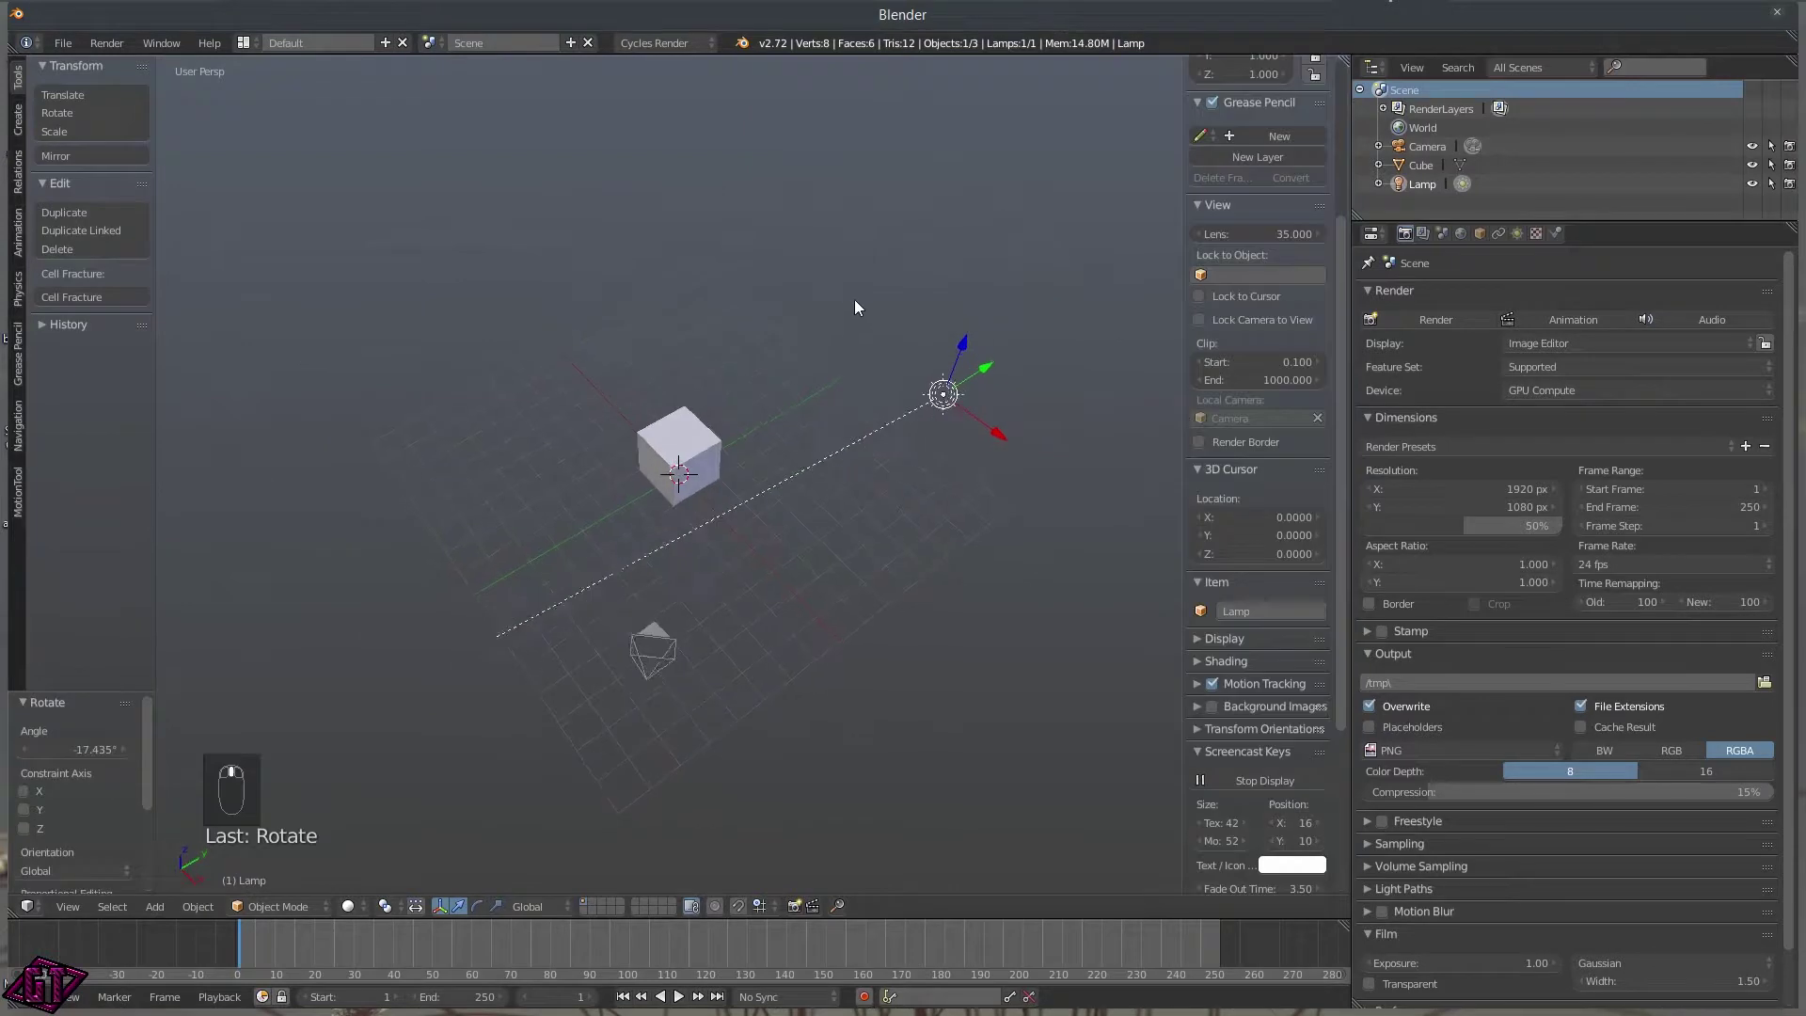
Orbit briefly, then snap to the Front view with Numpad 1.
middle_click(857, 293)
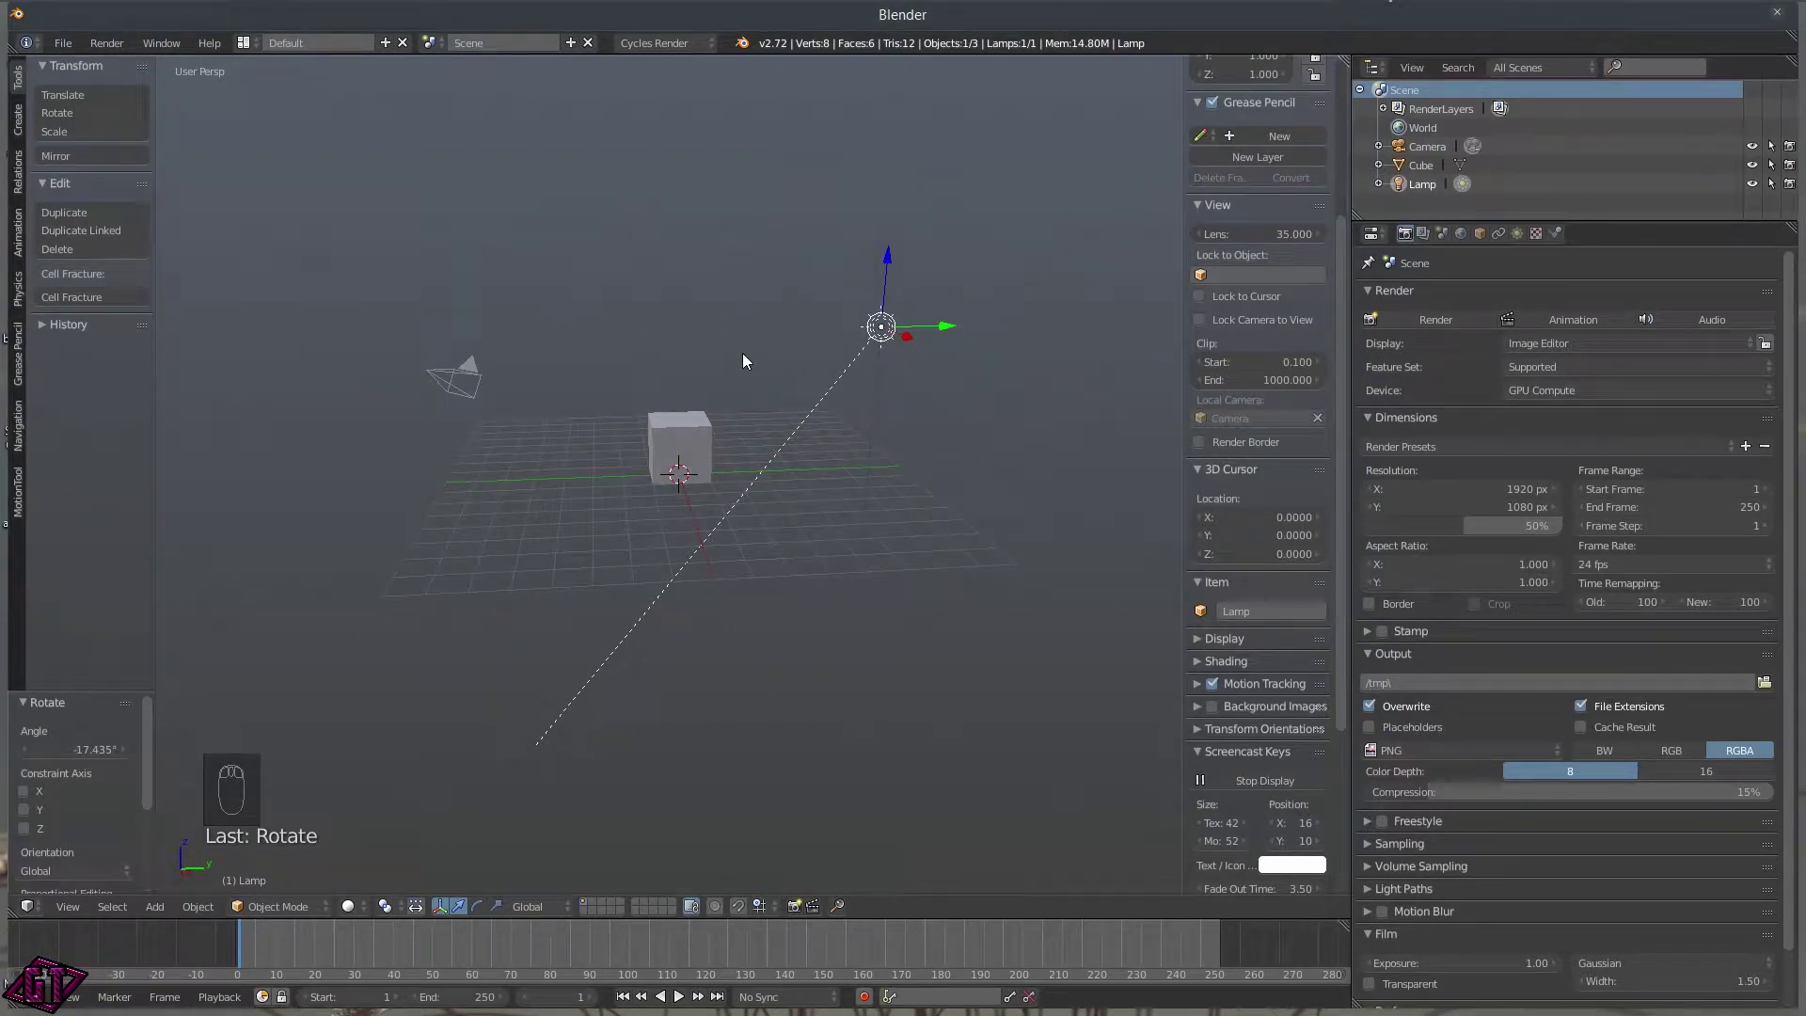
key(KP_1)
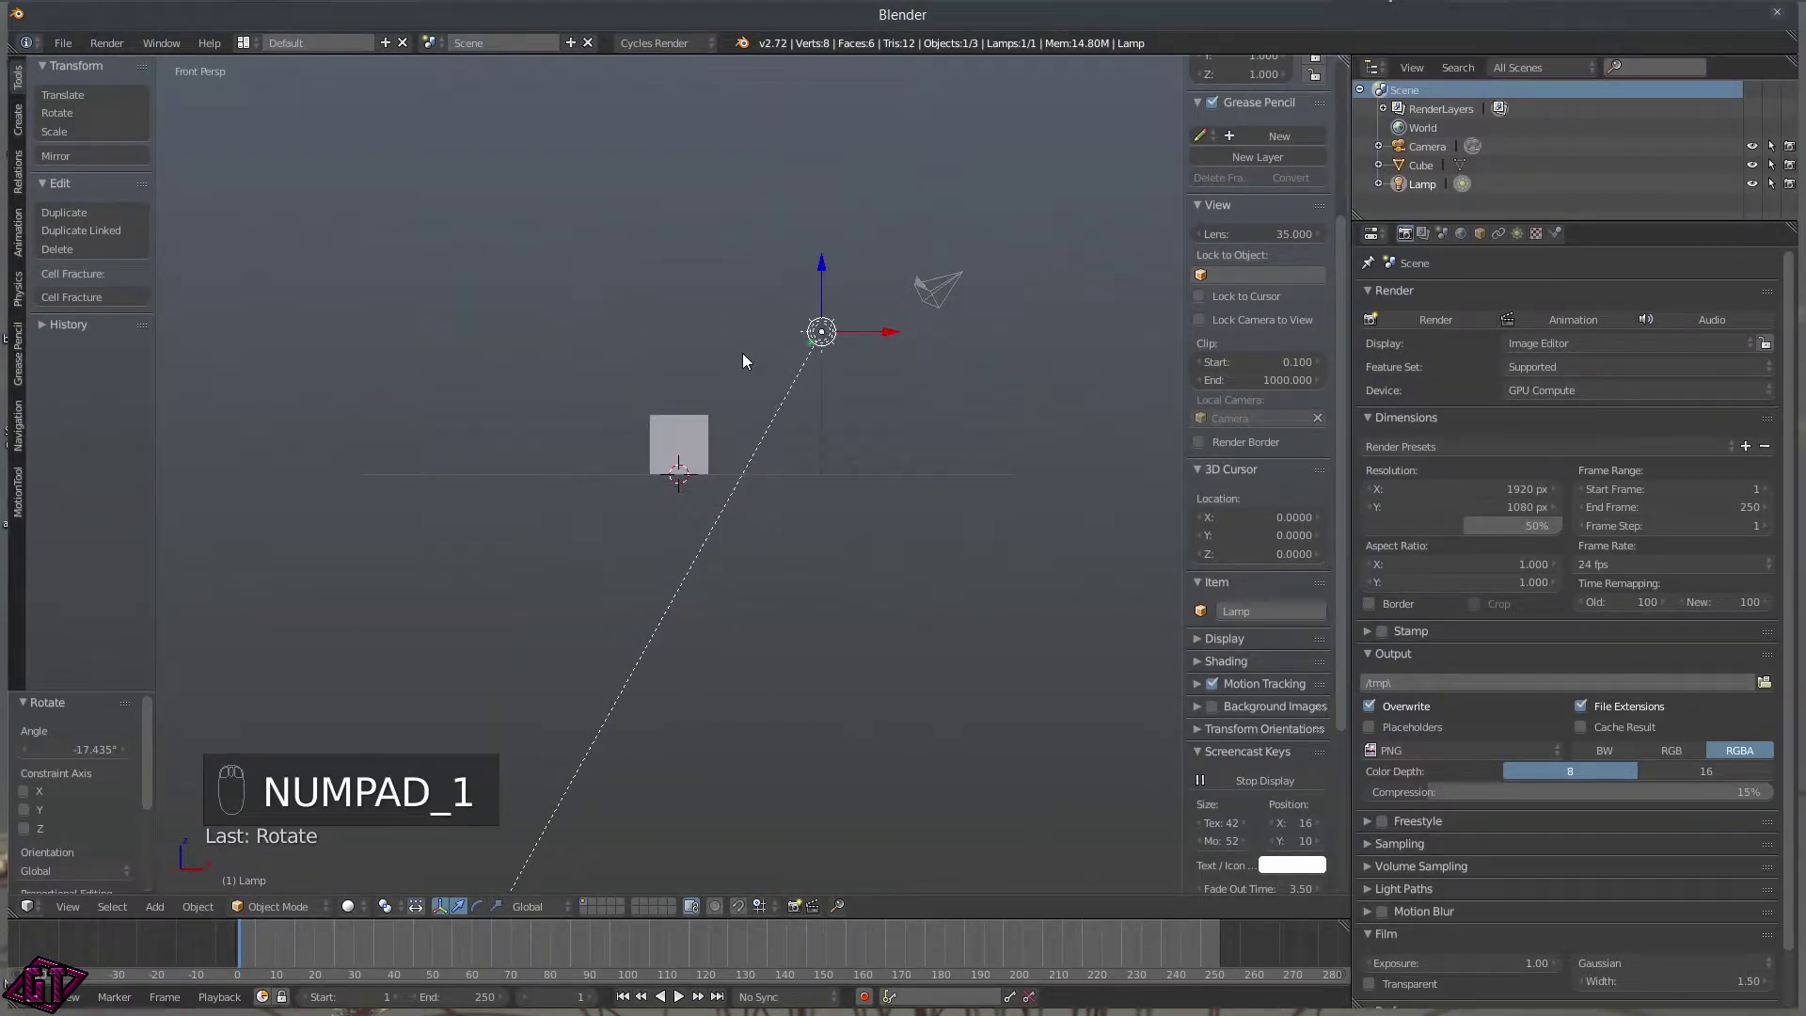
Review the Input preferences via File > User Preferences, then close them.
click(56, 56)
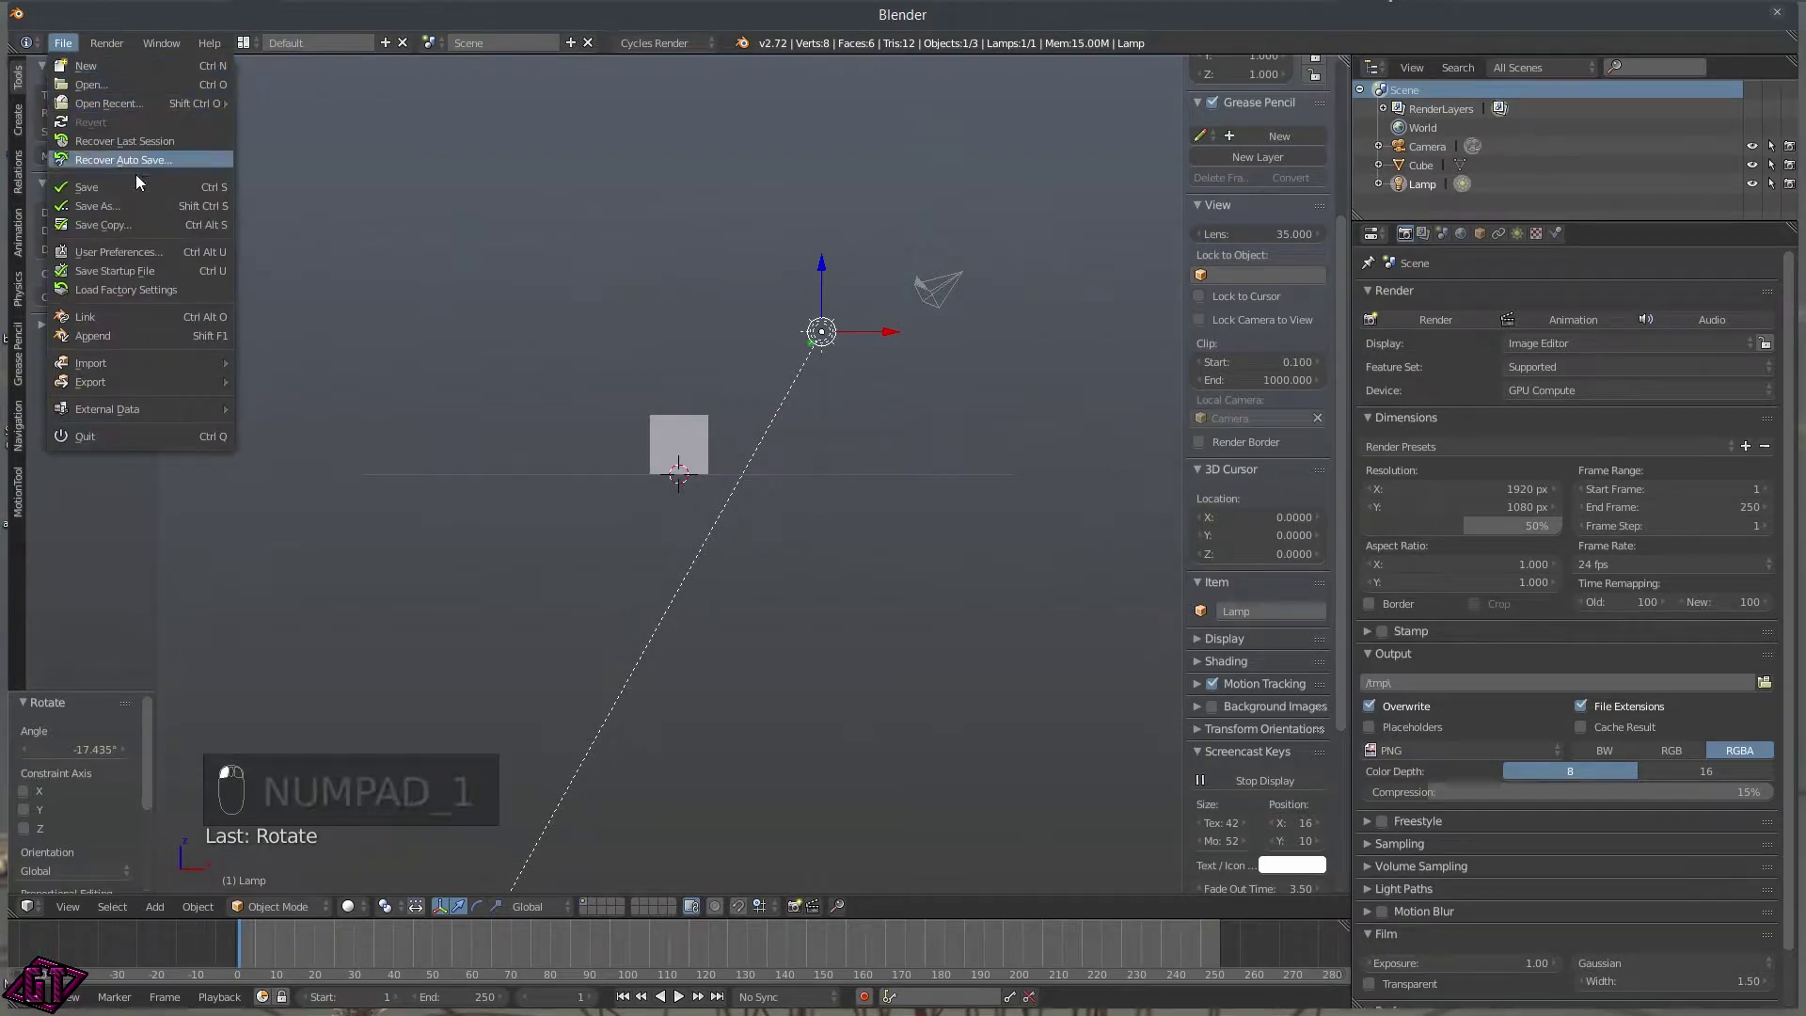
drag(154, 205, 161, 252)
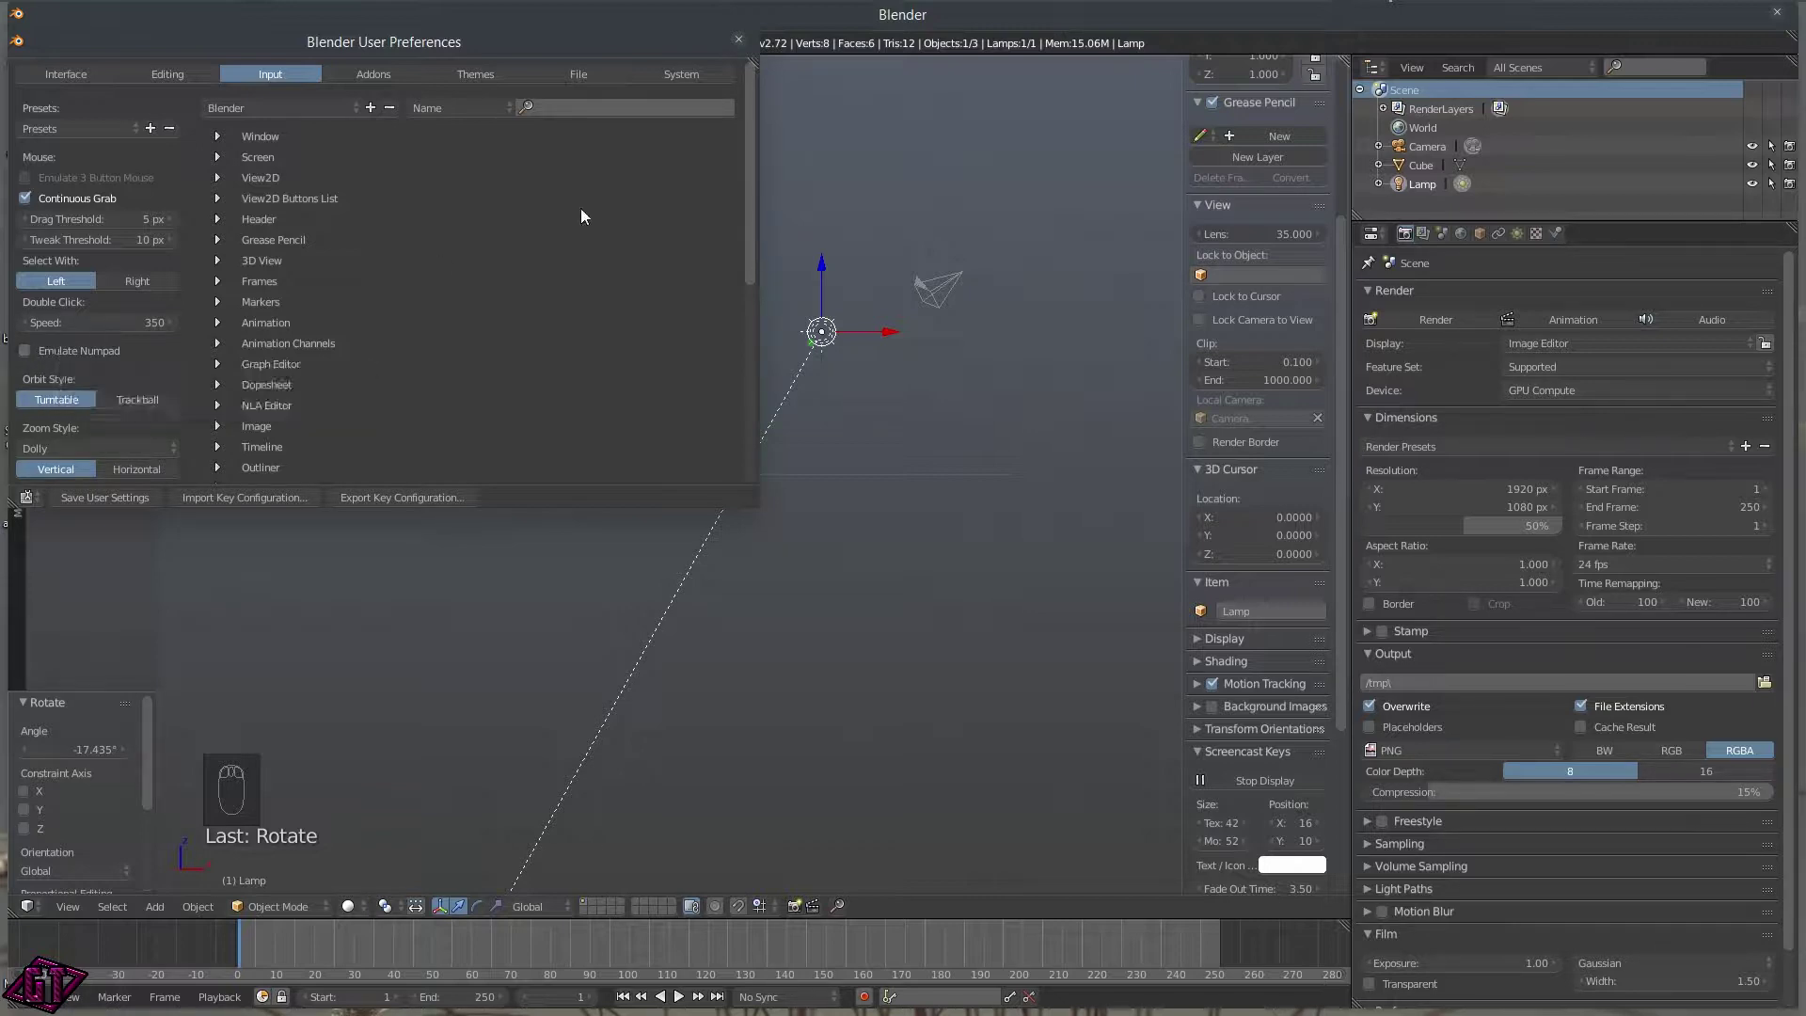
drag(786, 500, 756, 501)
Orbit the scene and snap to the Top view.
middle_click(755, 501)
key(1)
key(q)
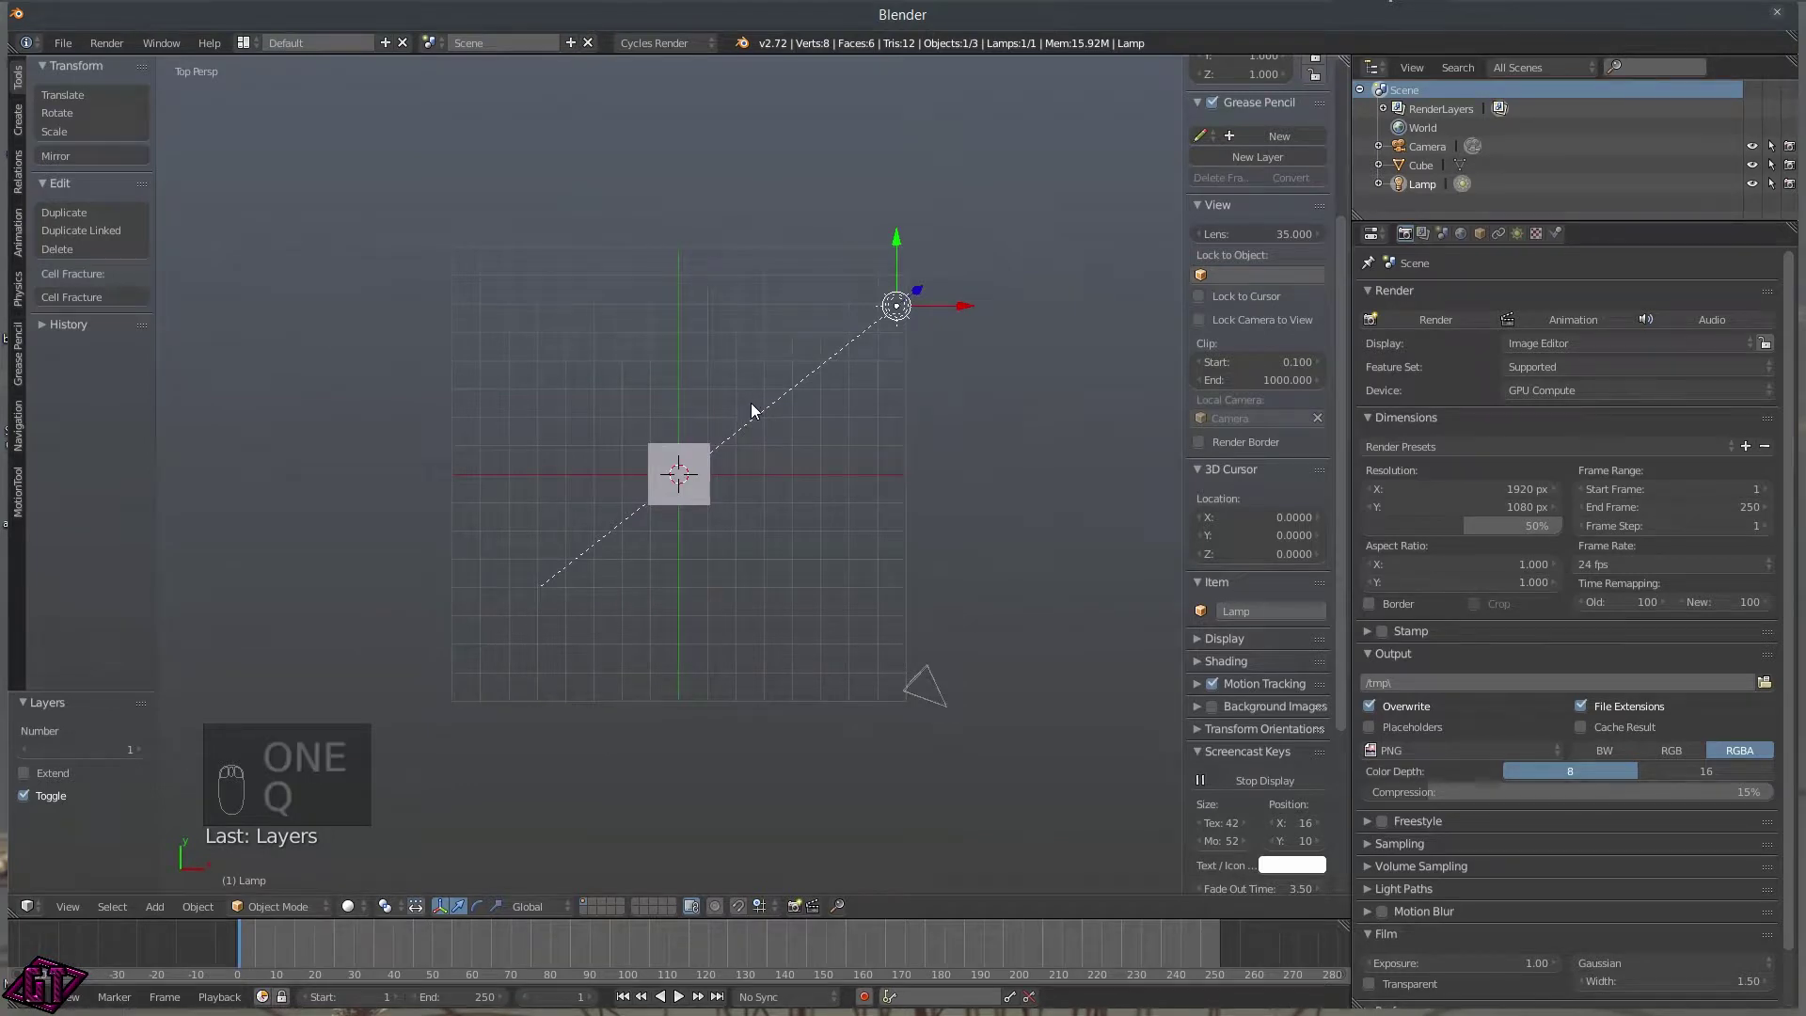
Switch through Right, Front and Top views using numpad keys and the View pie menu.
key(q)
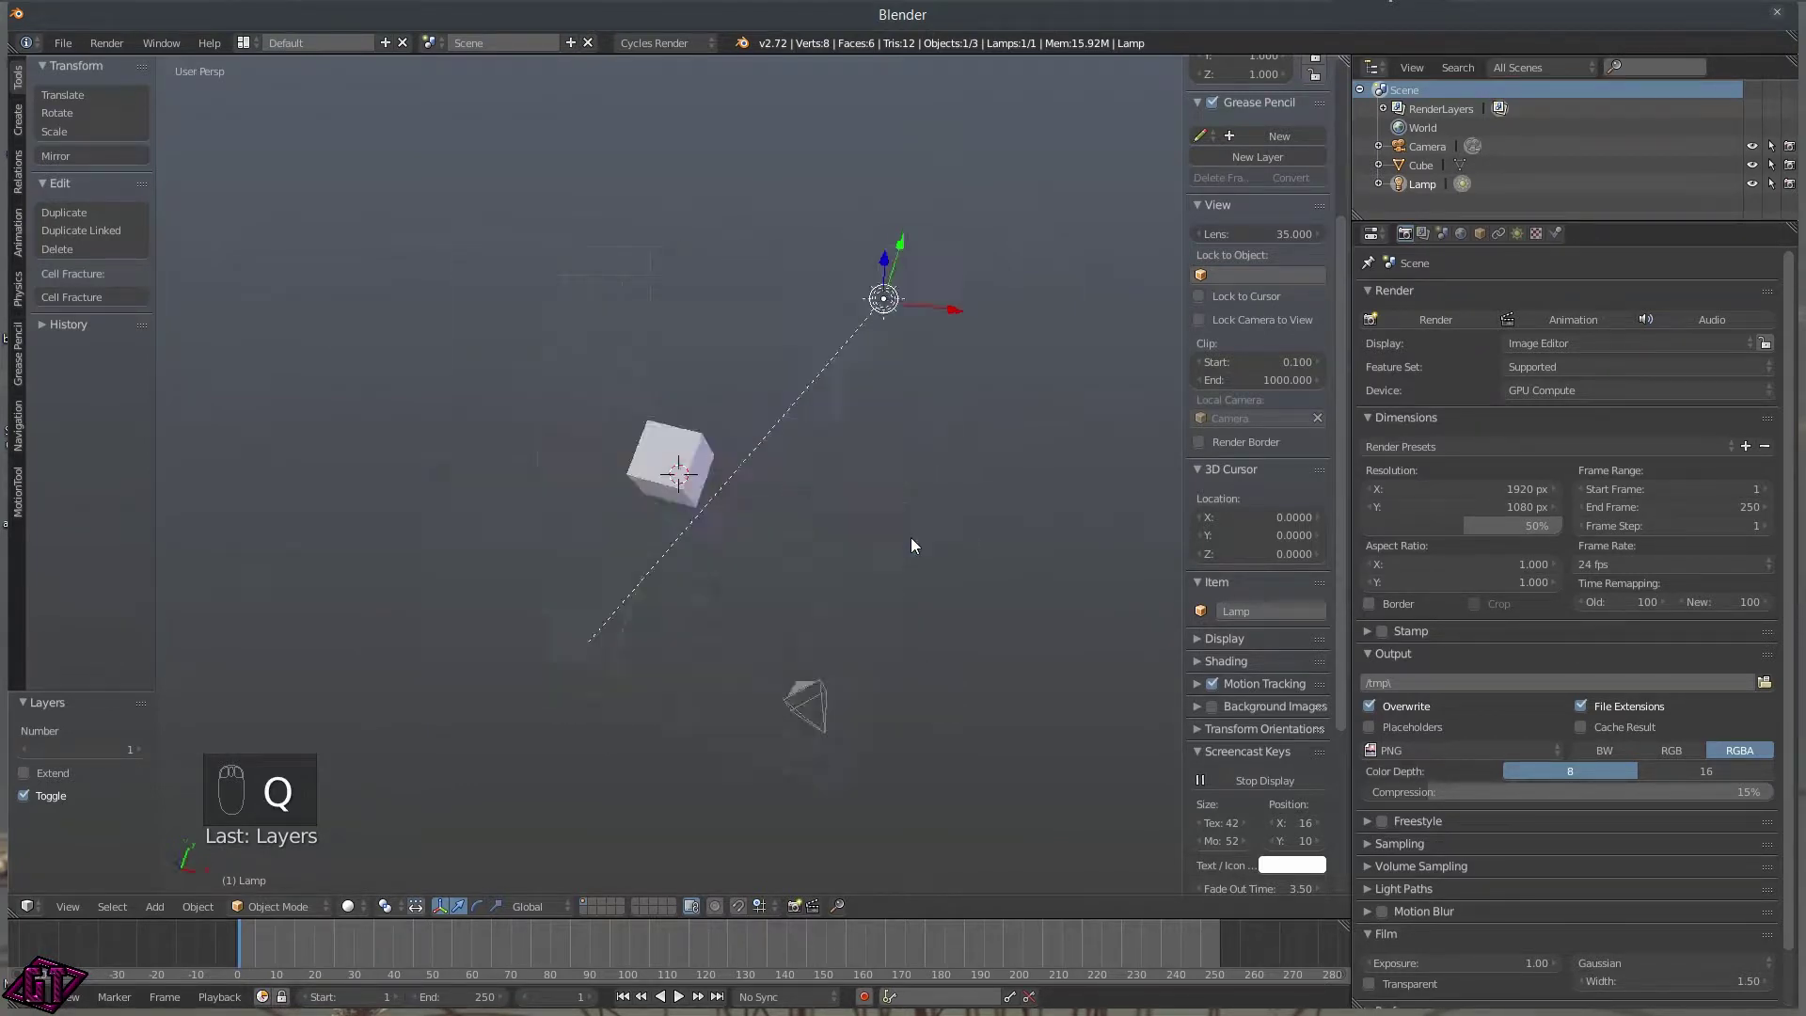
key(r)
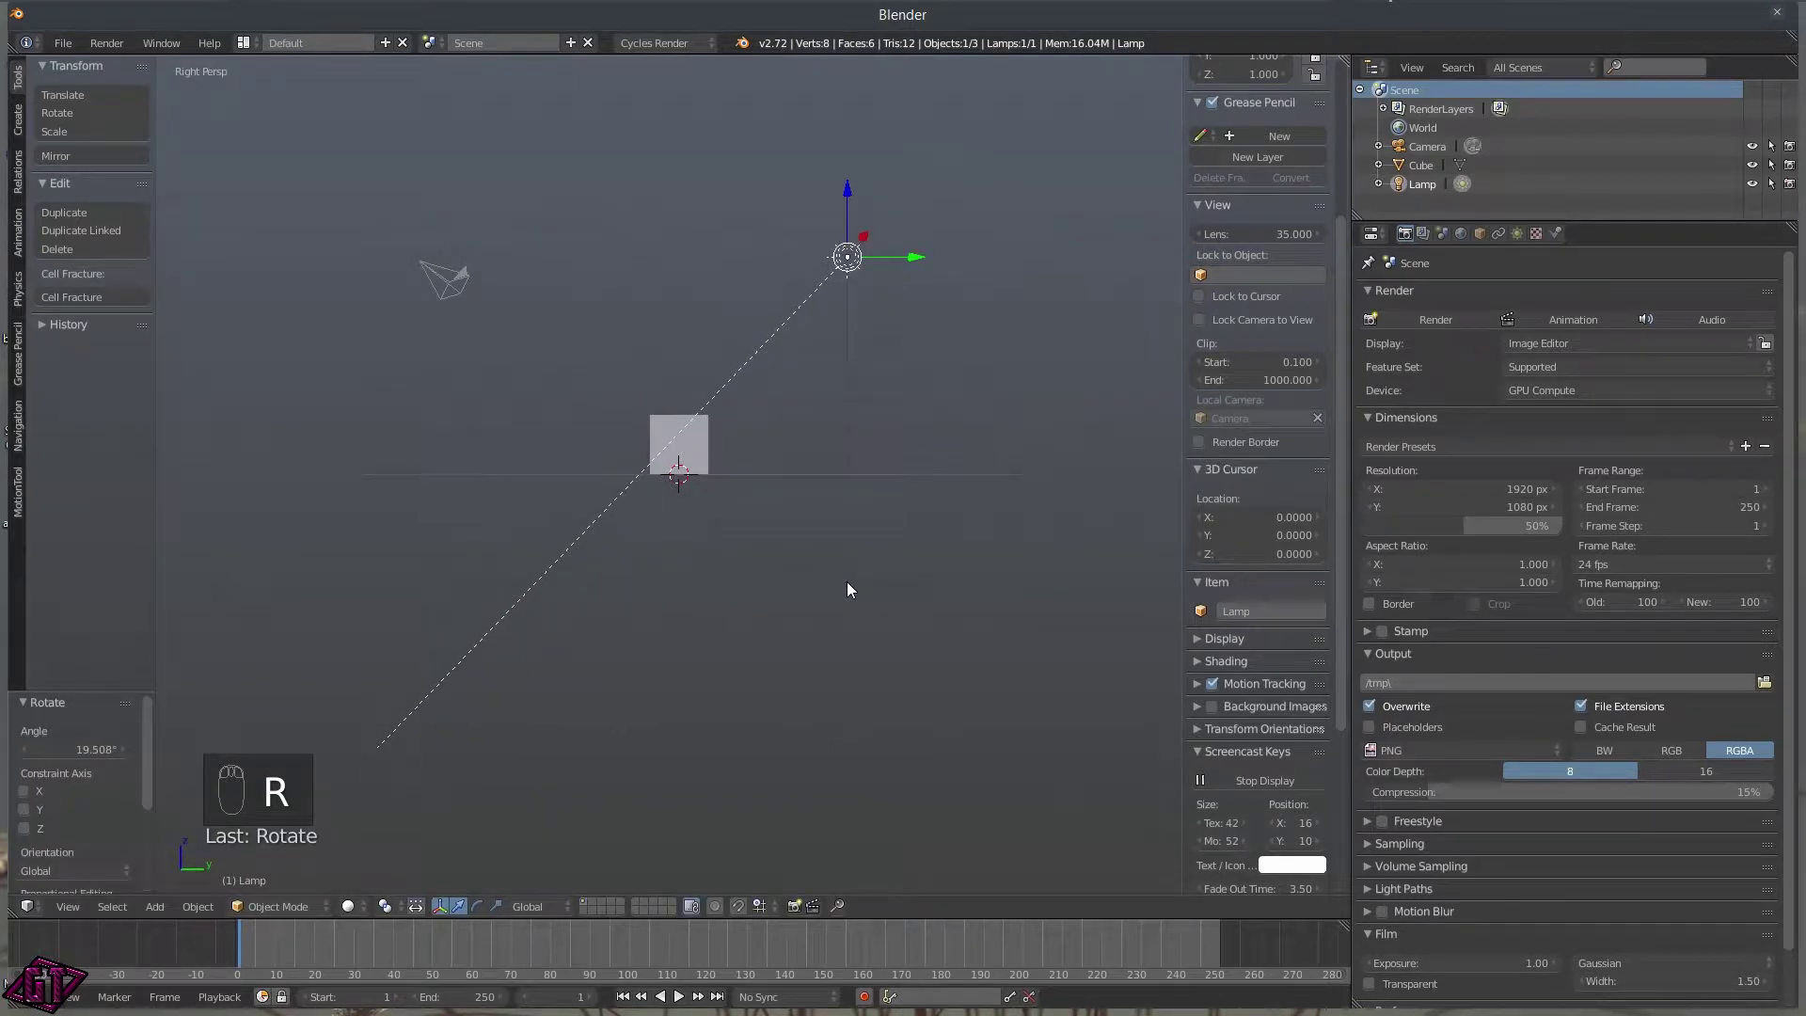
key(Tab)
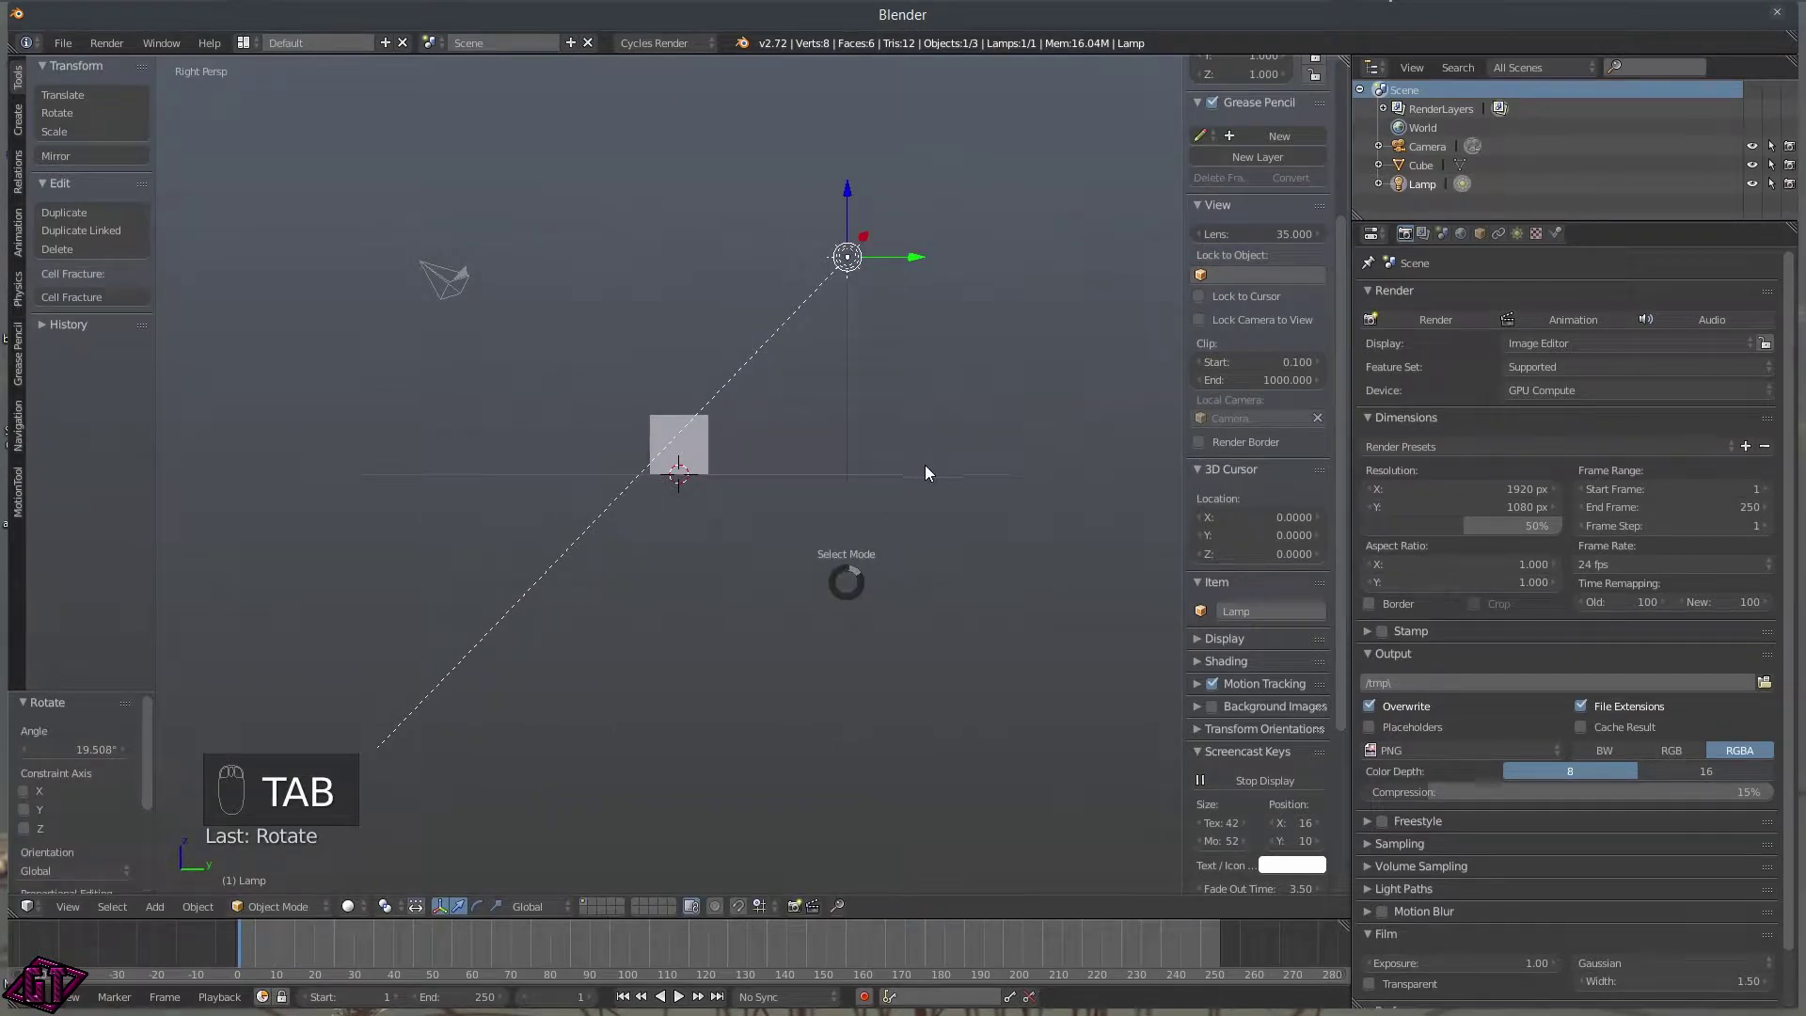
key(q)
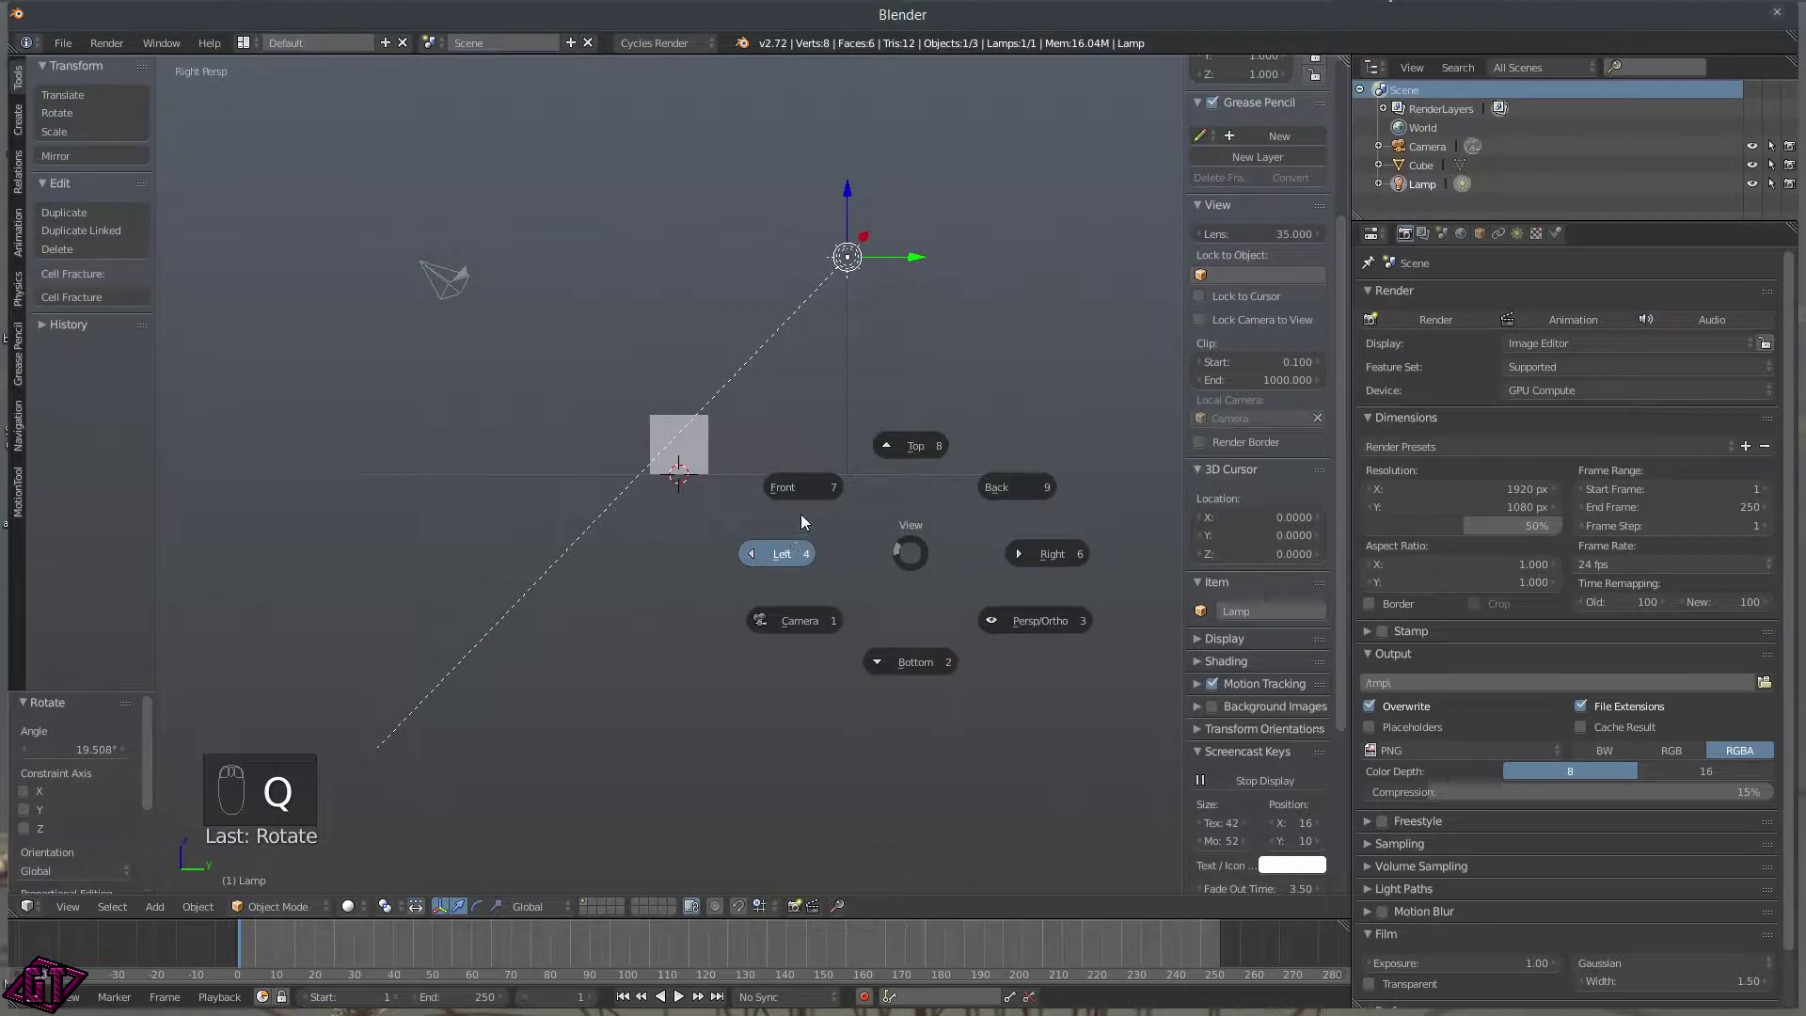
key(r)
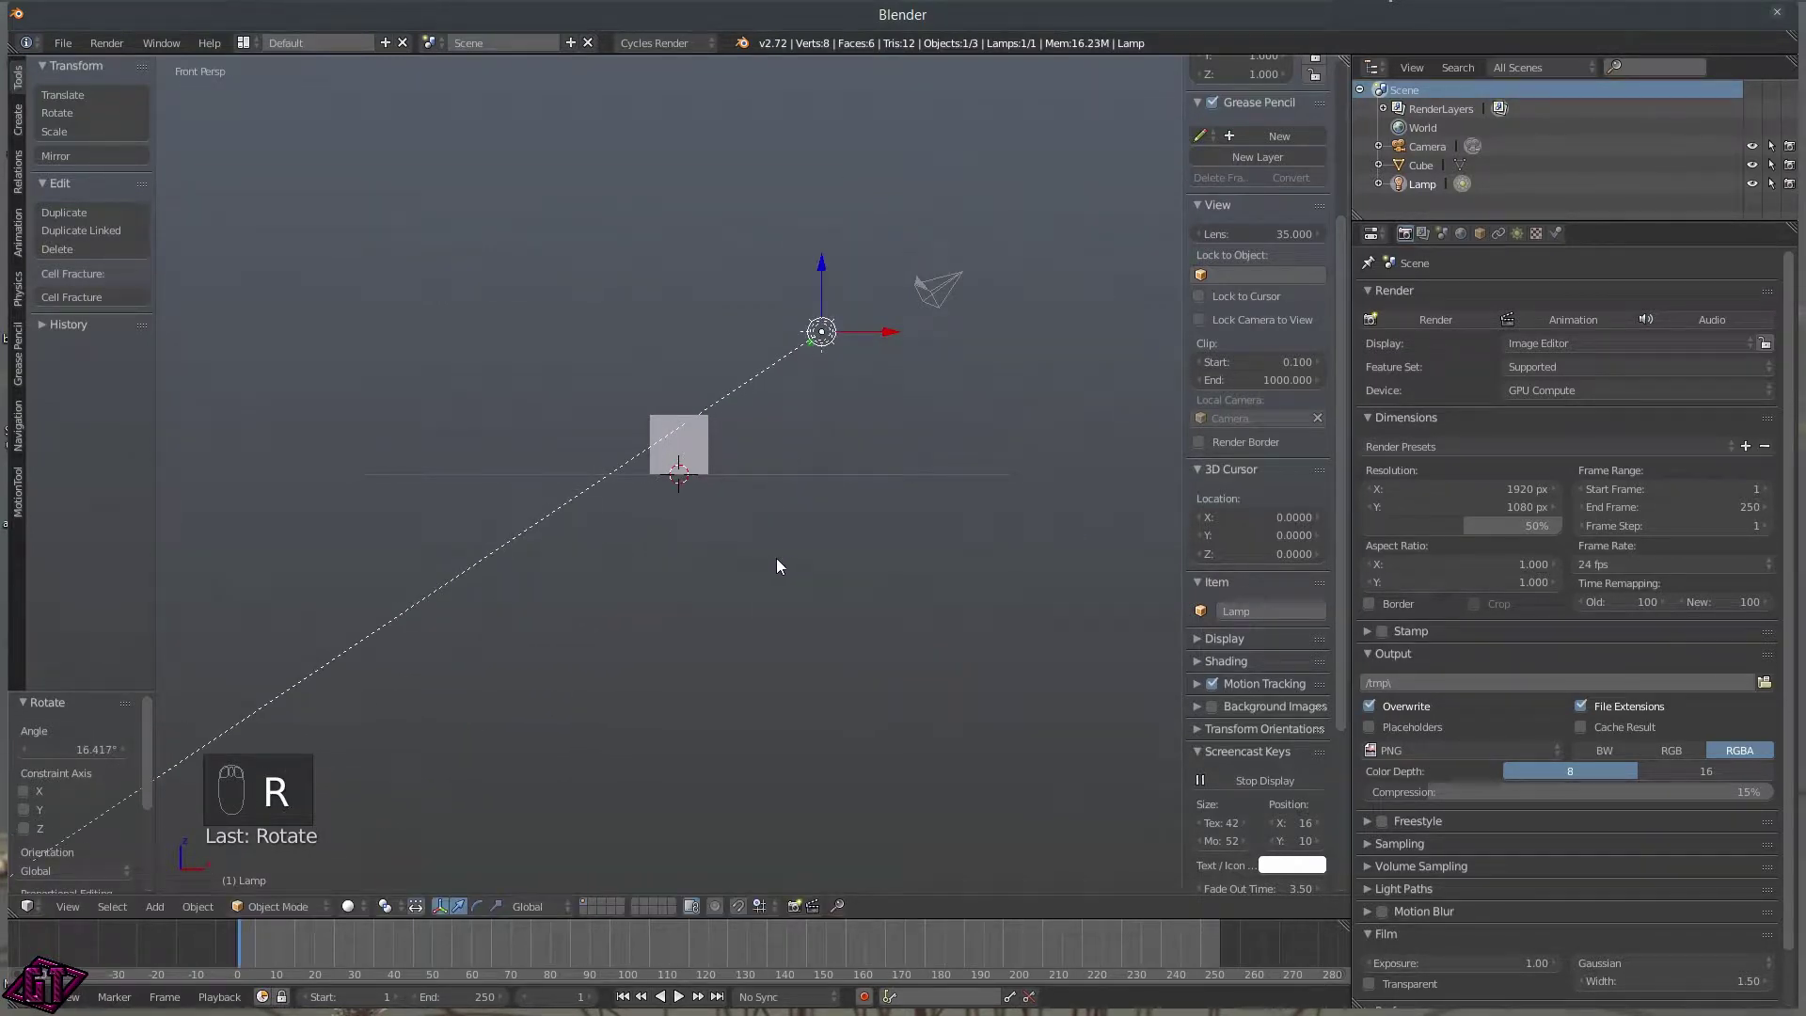
key(q)
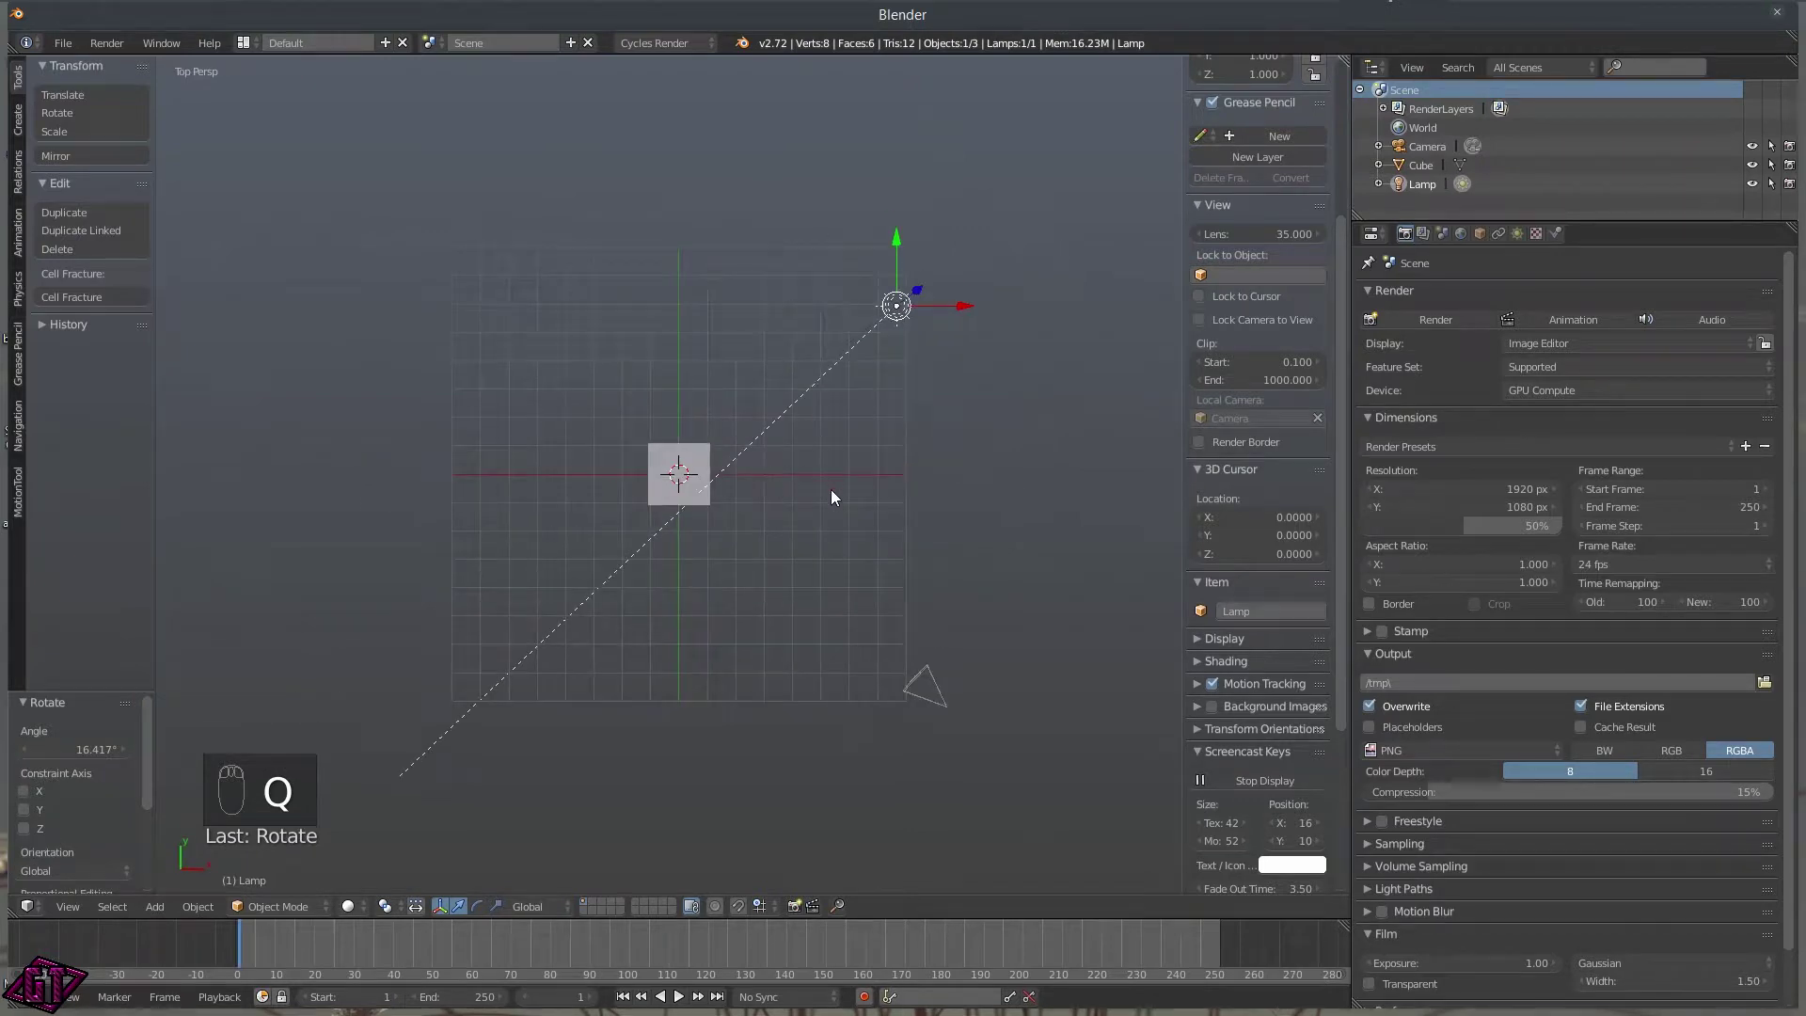
key(r)
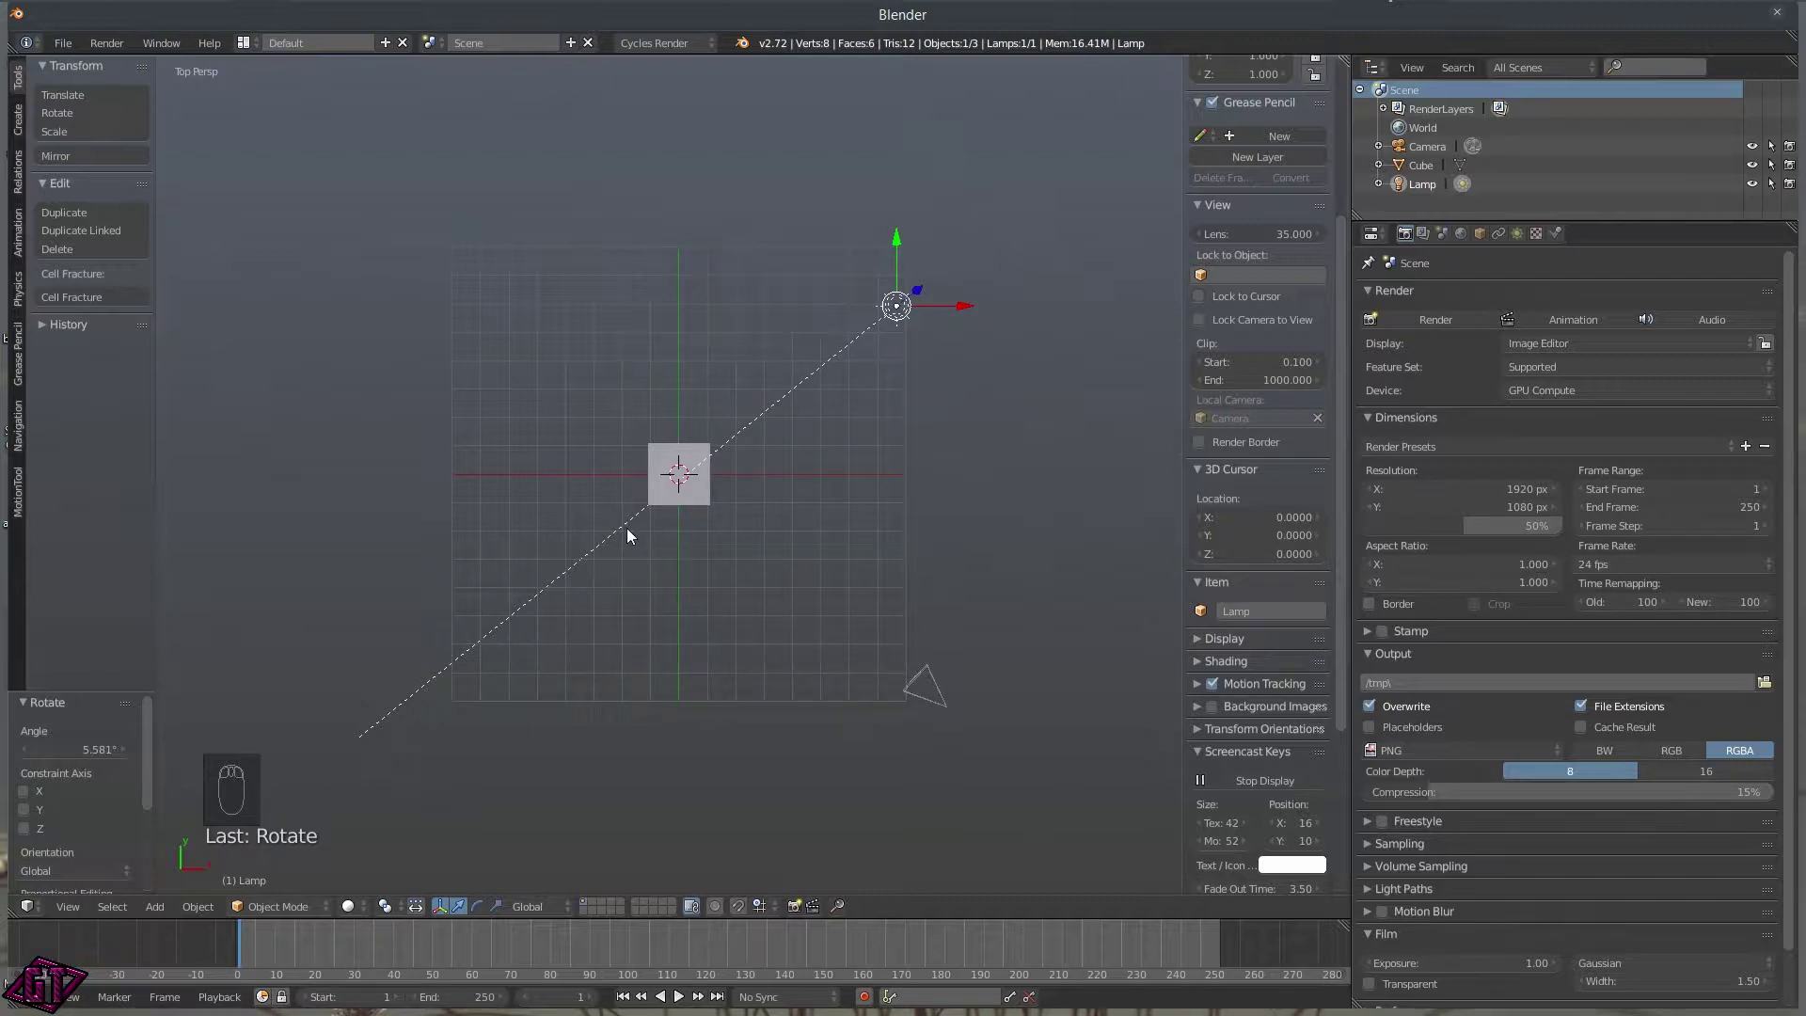
Orbit the scene to a slight angle and look through the scene camera.
click(801, 466)
middle_click(765, 400)
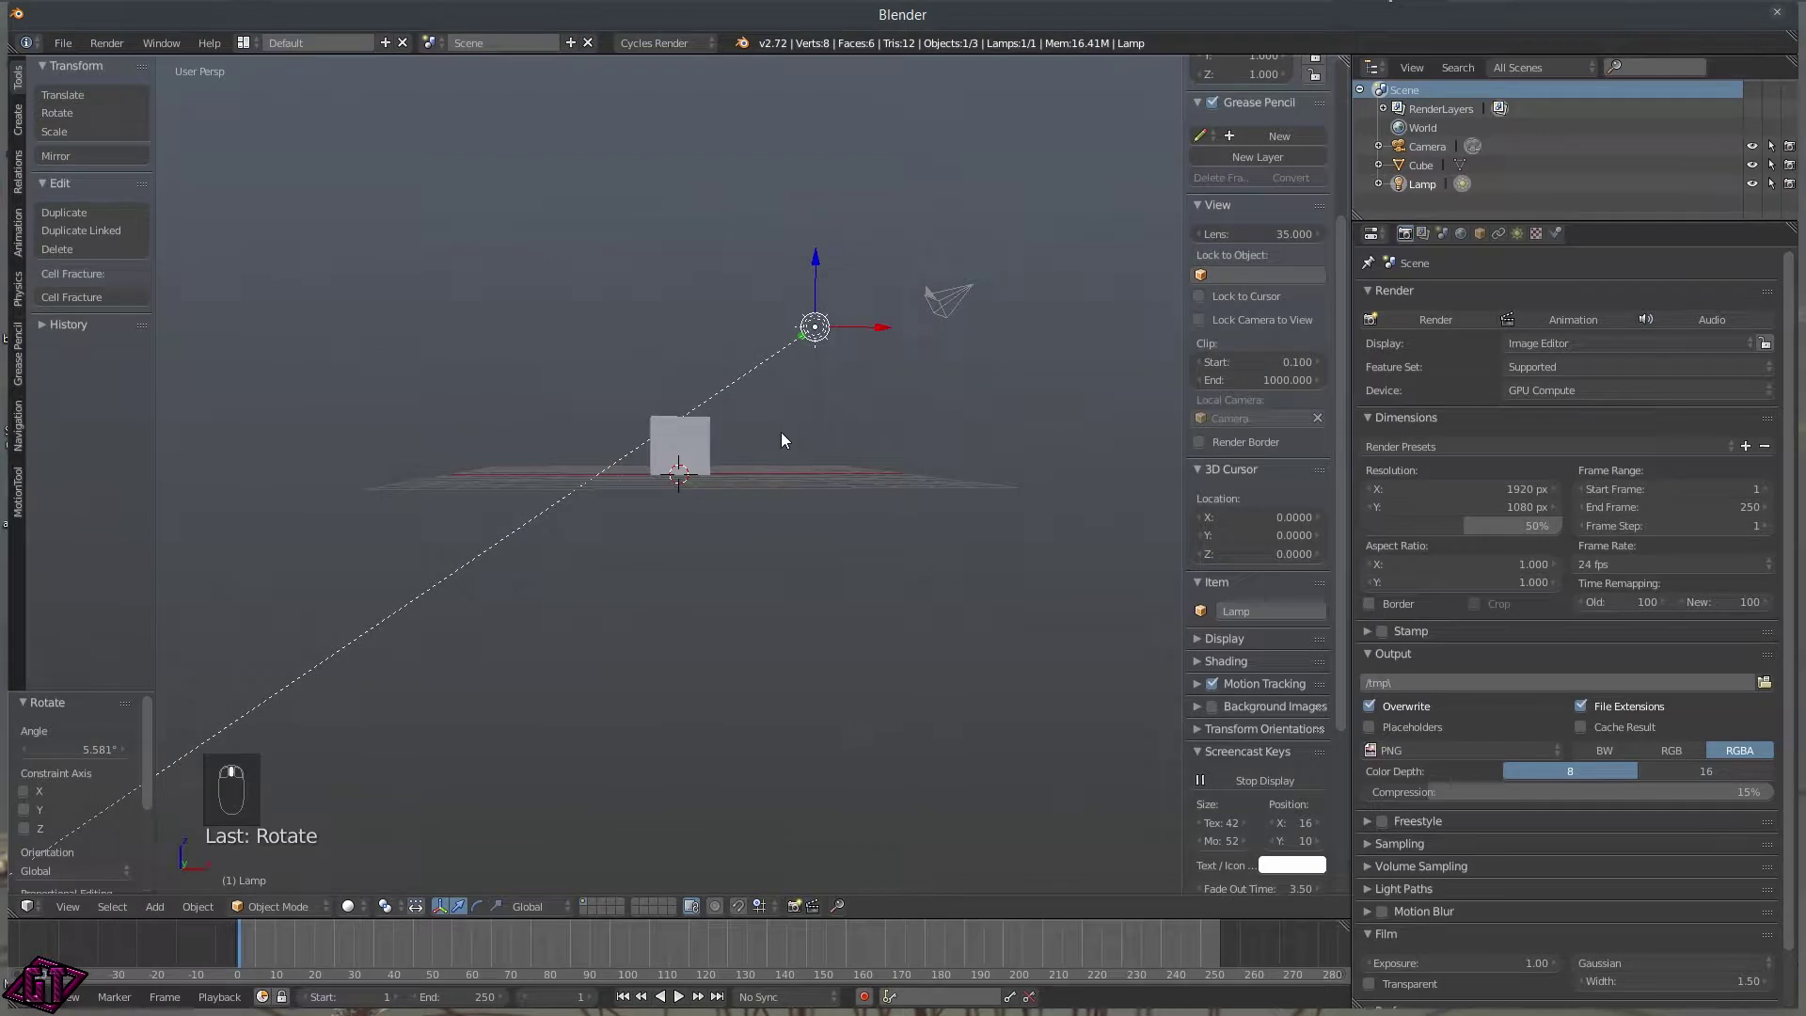
middle_click(743, 448)
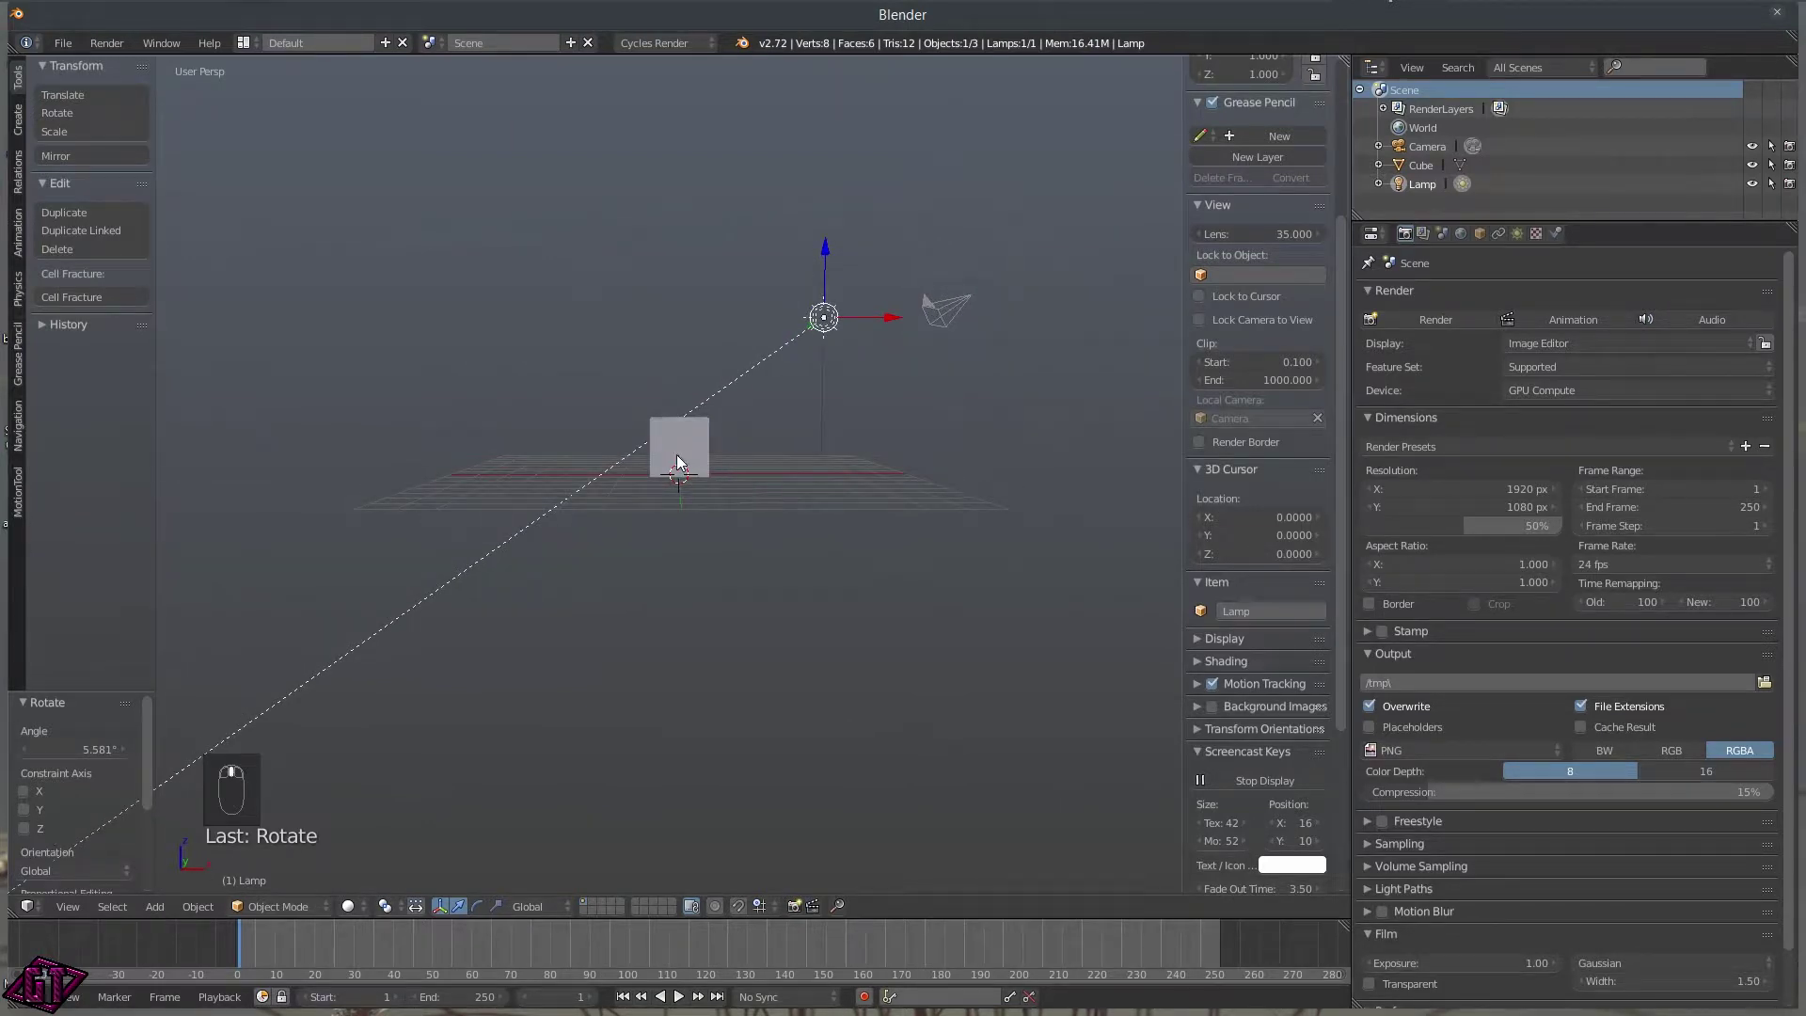
drag(717, 478, 742, 487)
Enable Lock Camera to View in camera view and start moving the camera toward the cube.
key(ctrl+alt+KP_0)
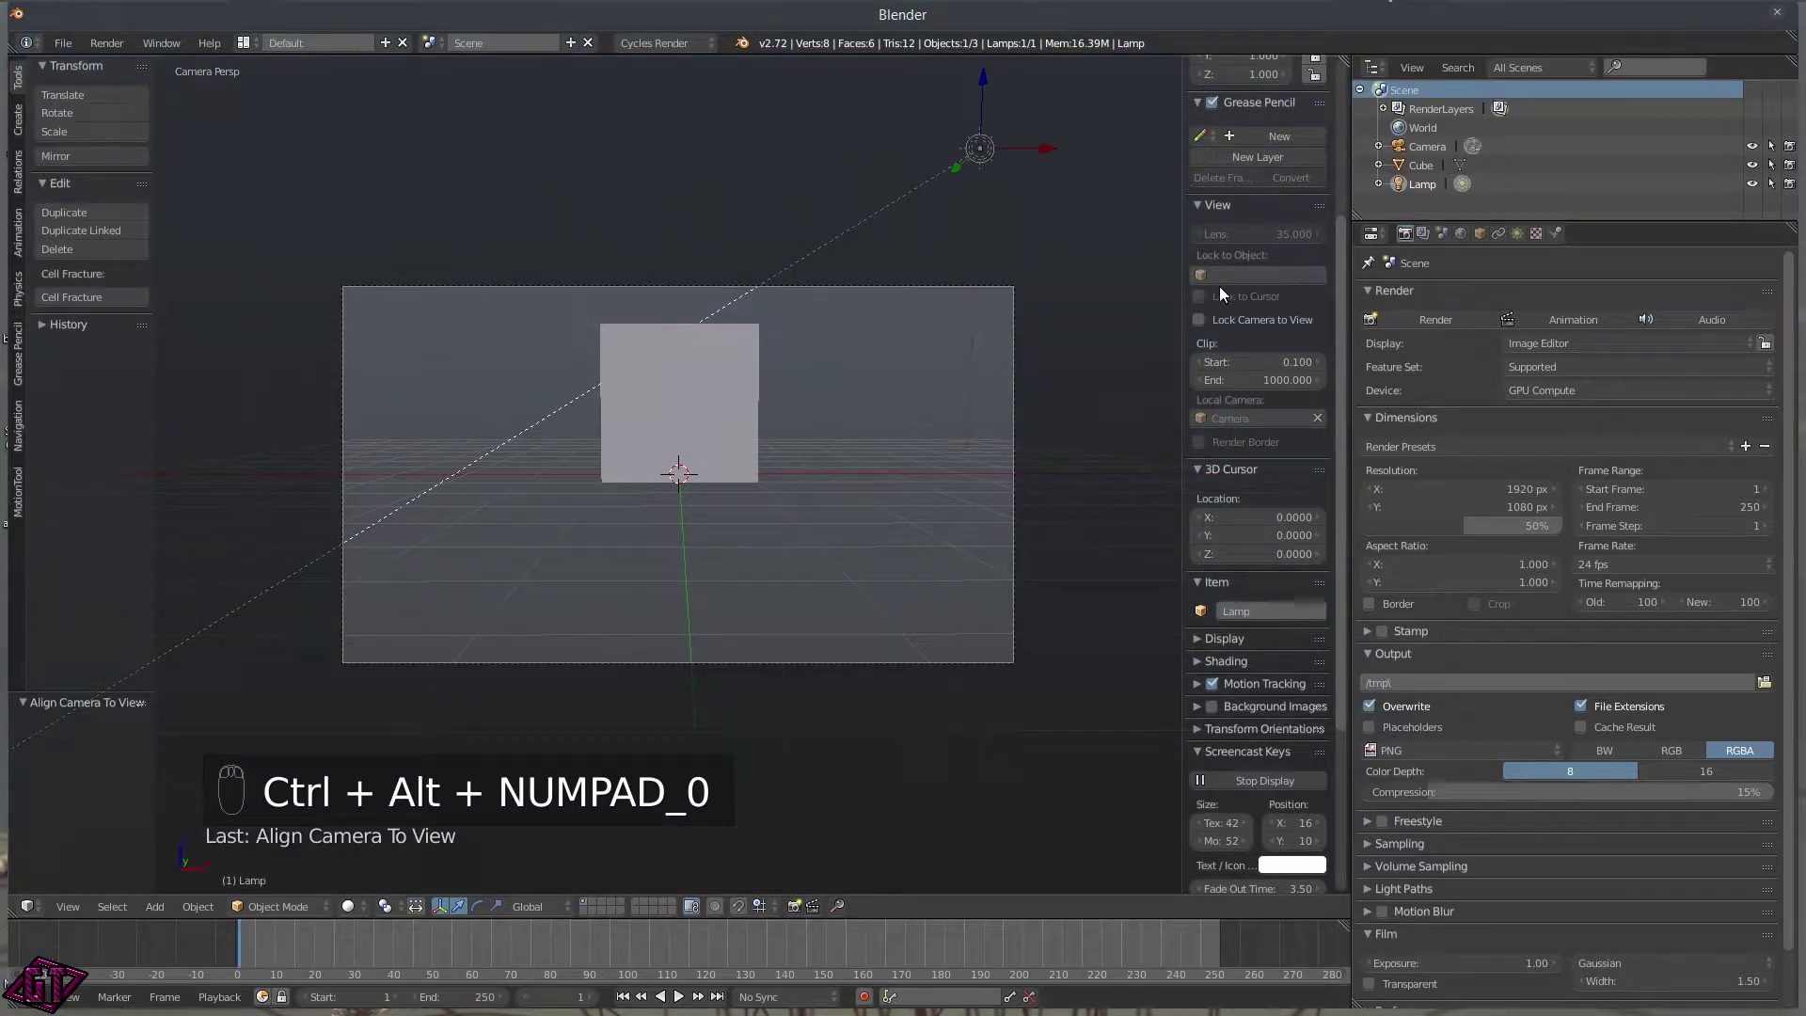
drag(1263, 324, 1209, 374)
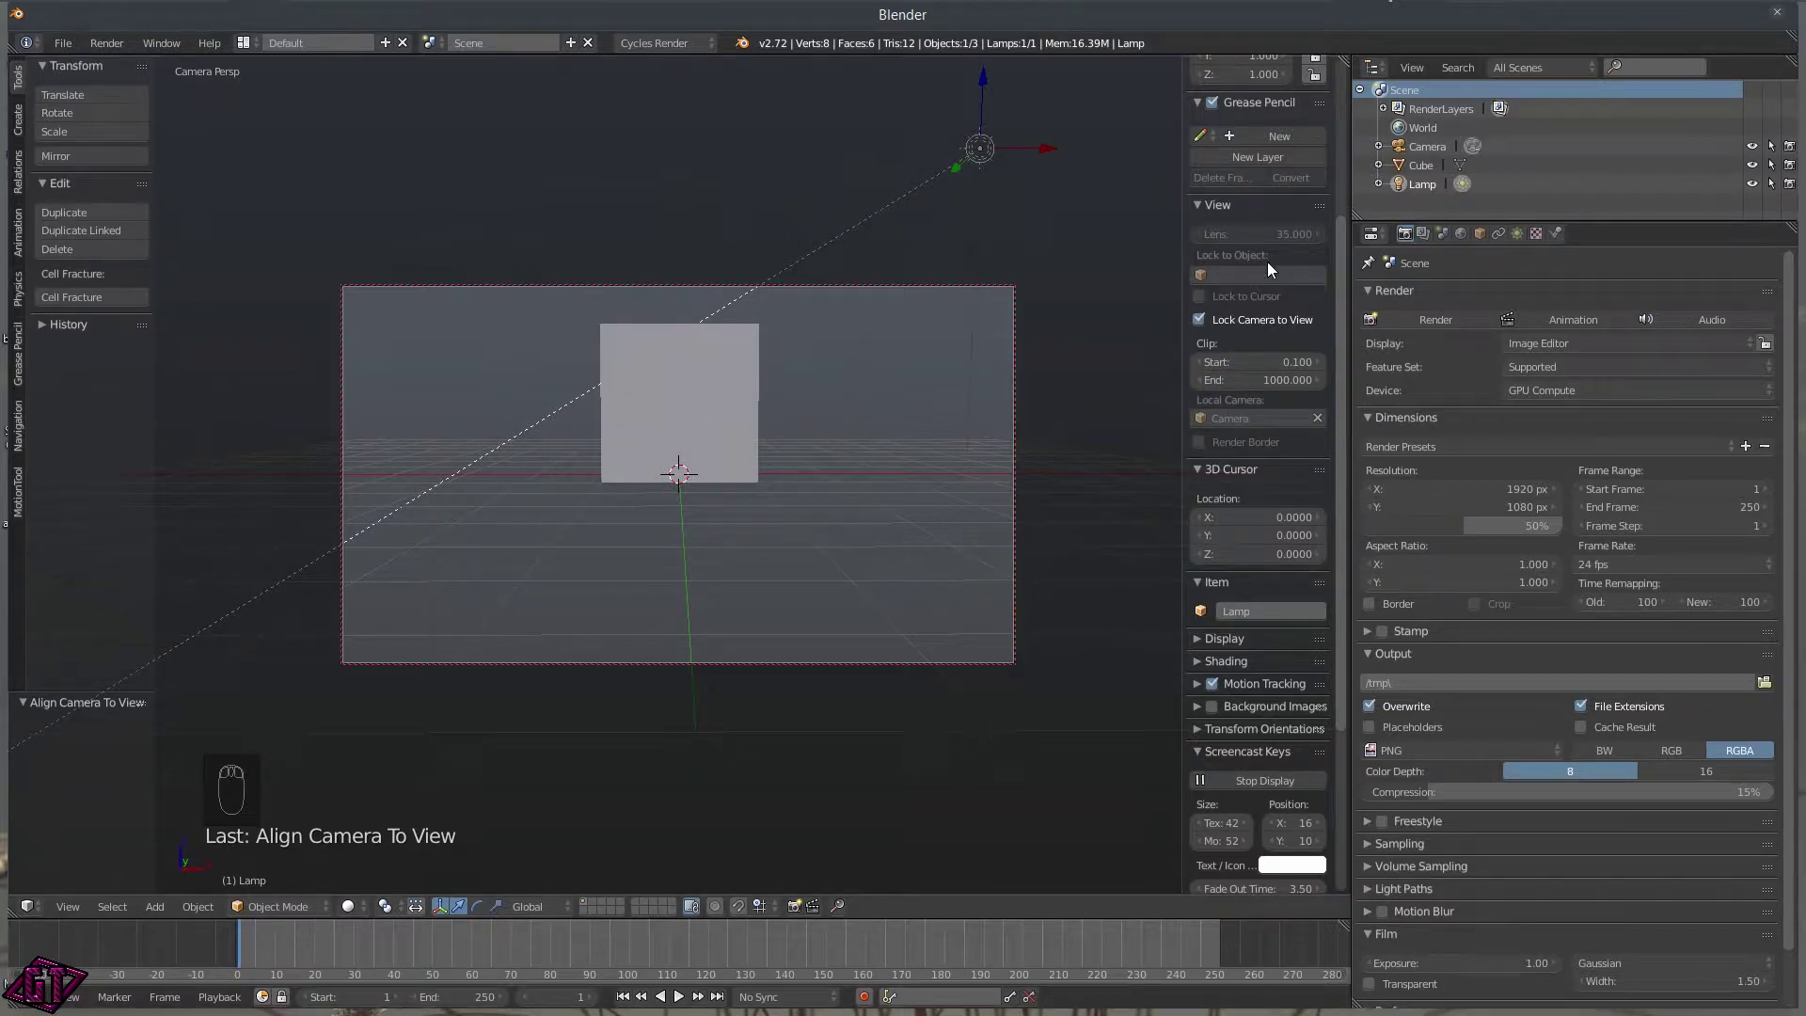
middle_click(1236, 290)
drag(1236, 290, 771, 470)
Orbit and zoom the camera to frame the cube close up from an elevated angle.
middle_click(772, 470)
drag(788, 471, 1068, 285)
drag(1068, 284, 1226, 280)
drag(1227, 280, 827, 750)
drag(828, 750, 730, 588)
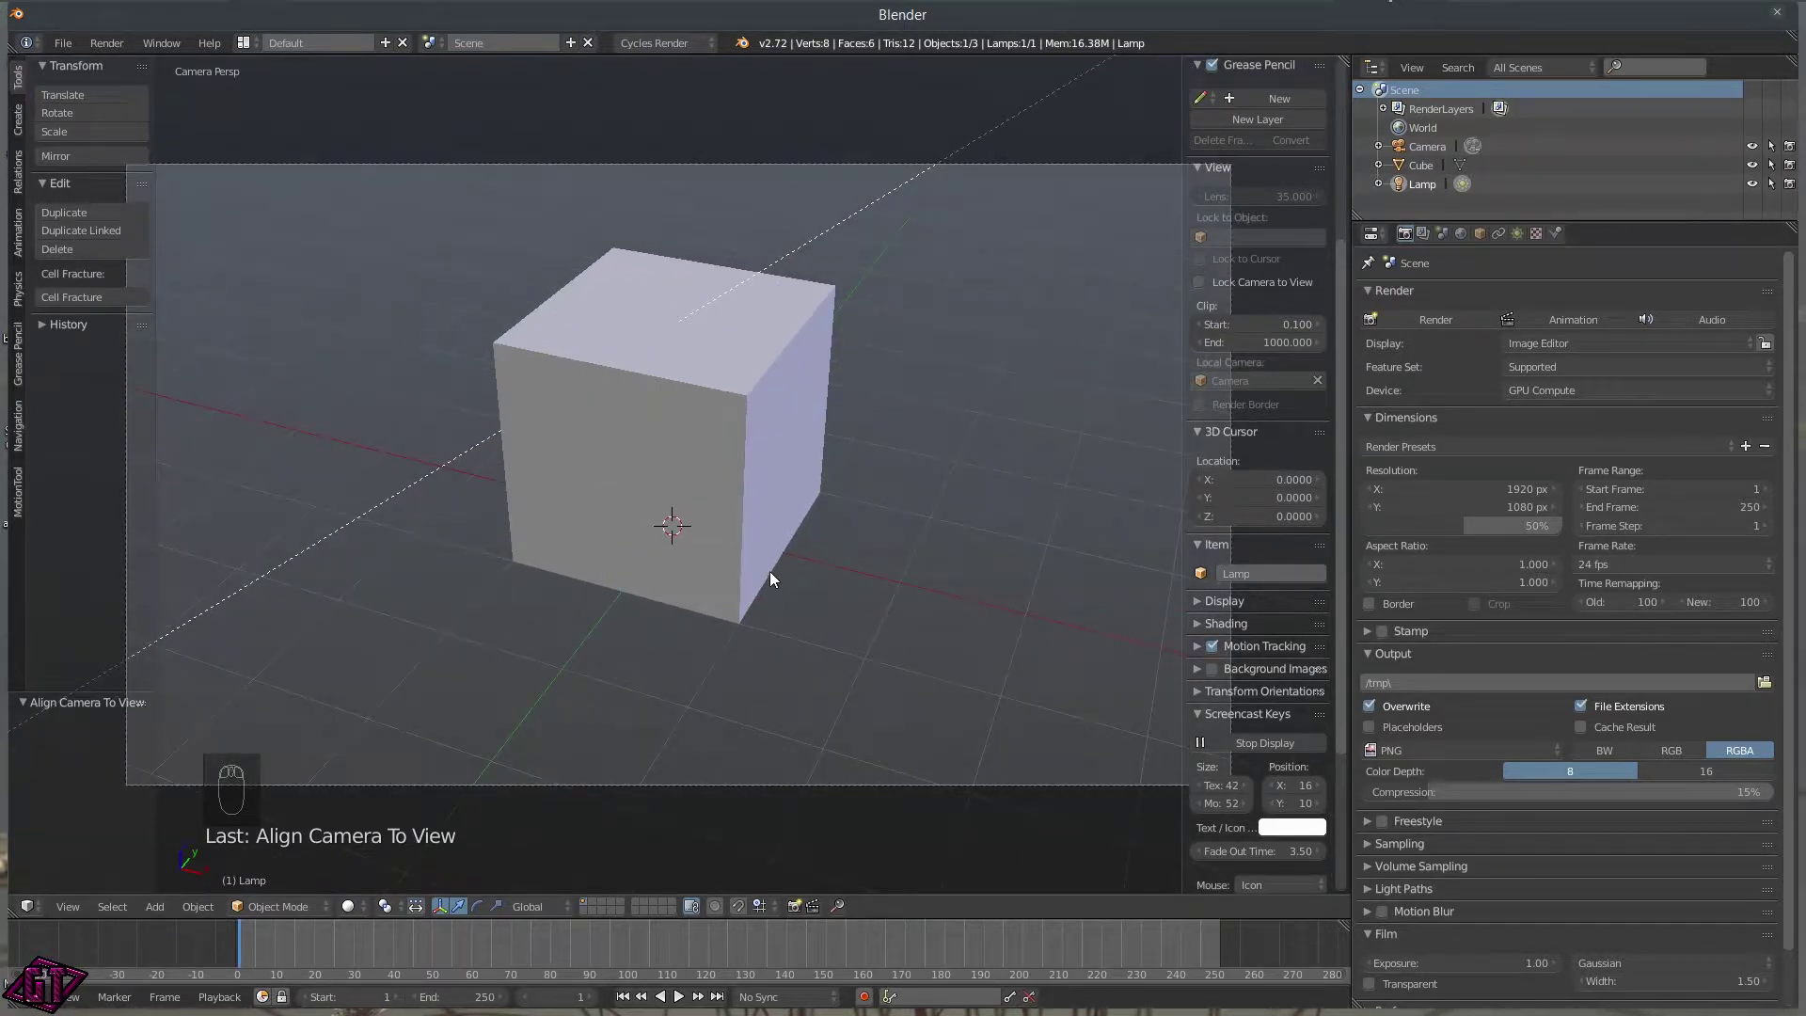
Preview the cube in Wireframe, then as a live Cycles rendered view.
key(z)
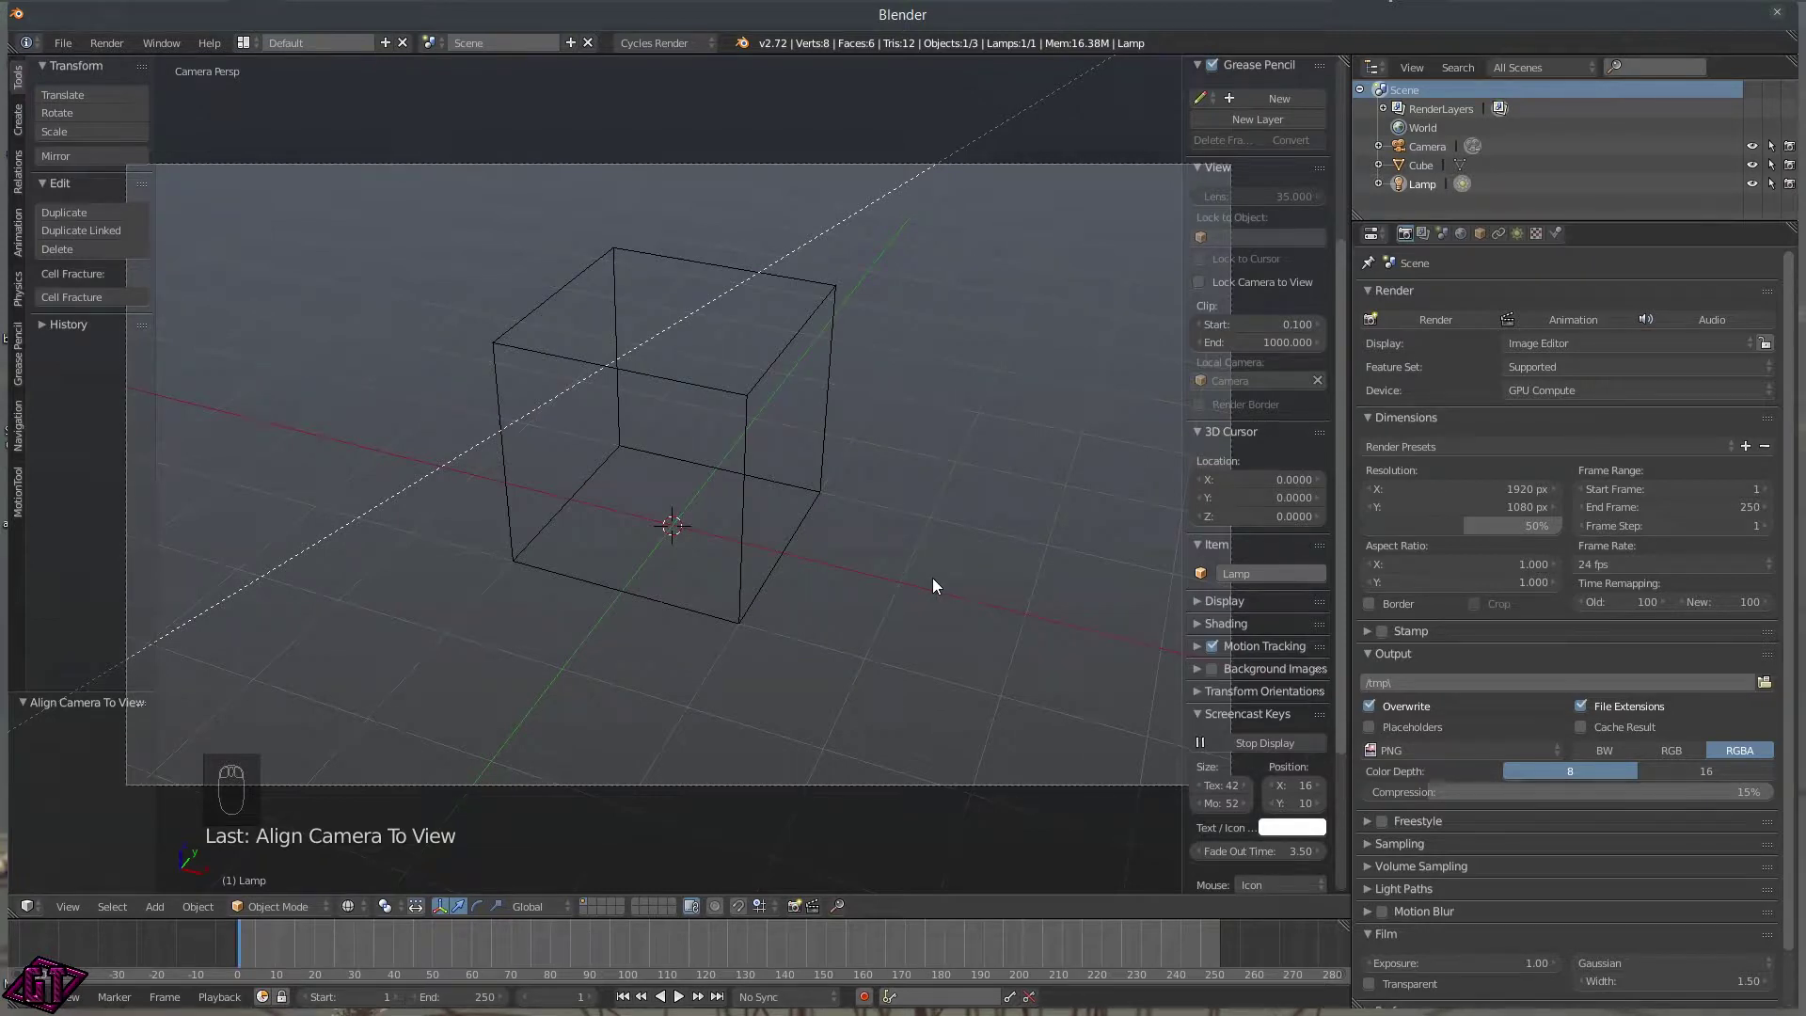
key(z)
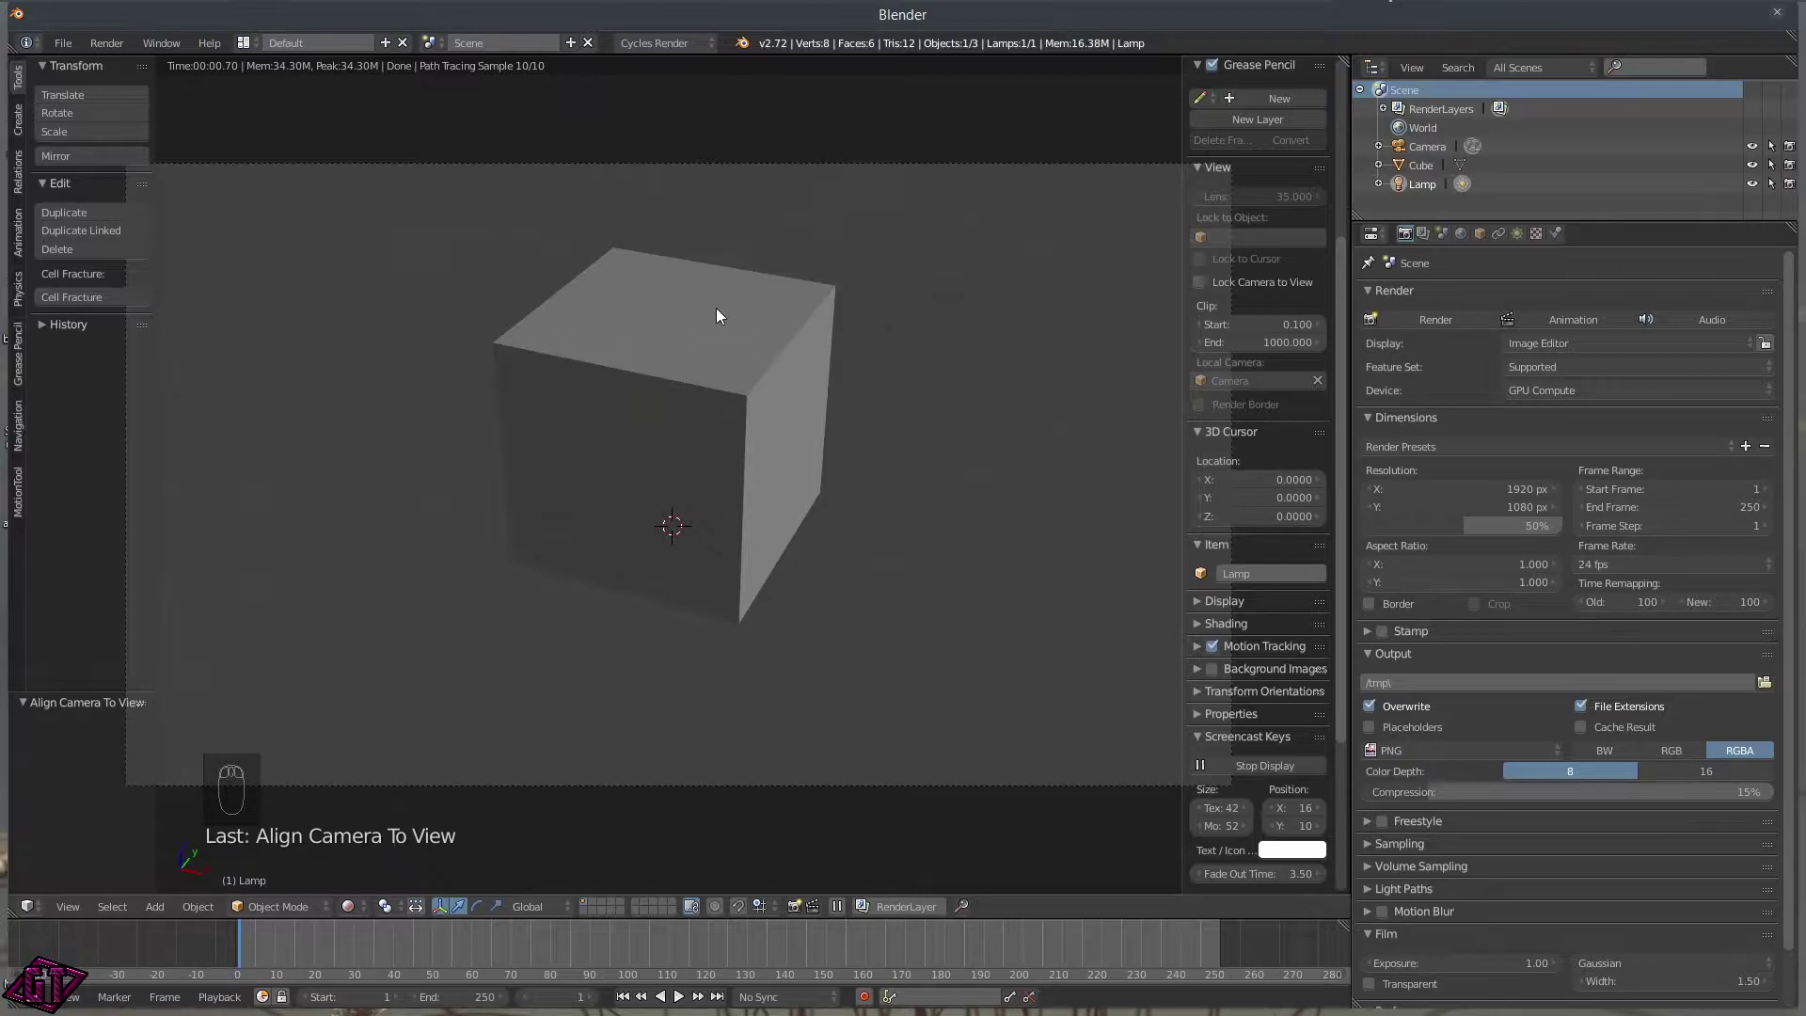
Set the sun lamp's node emission strength to 5, then return to Solid shading.
drag(1518, 238, 1474, 559)
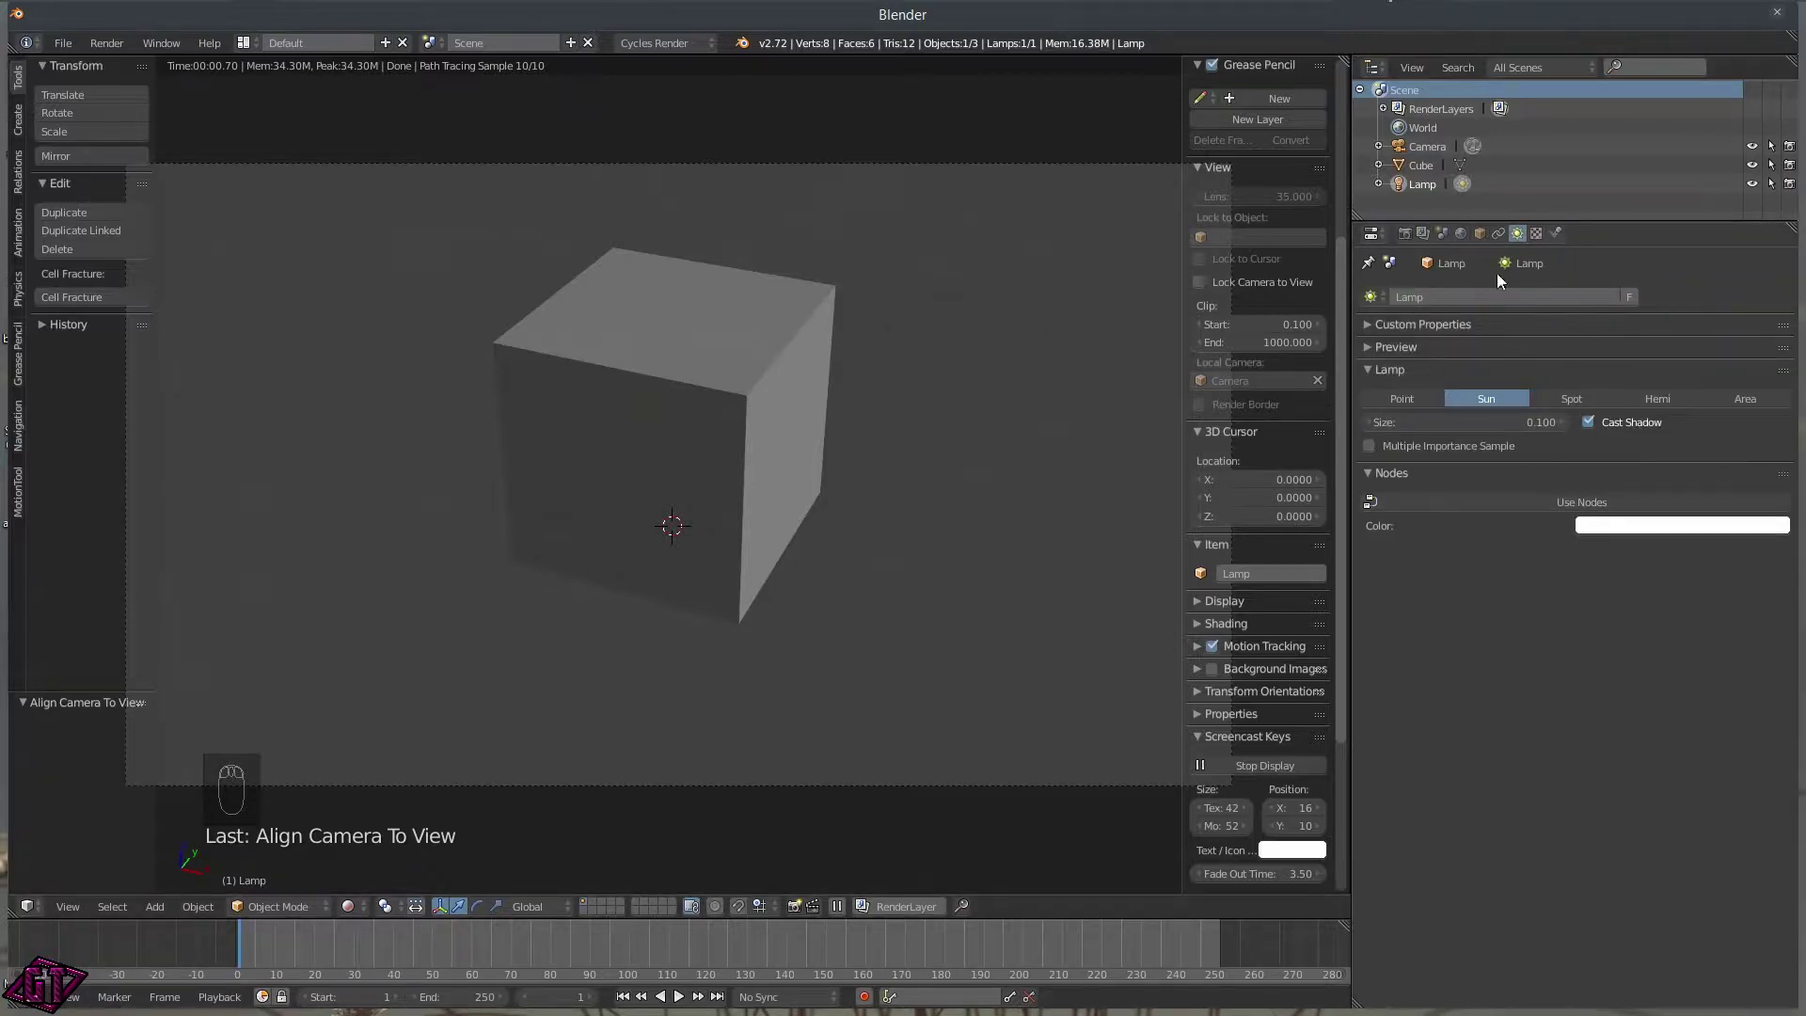
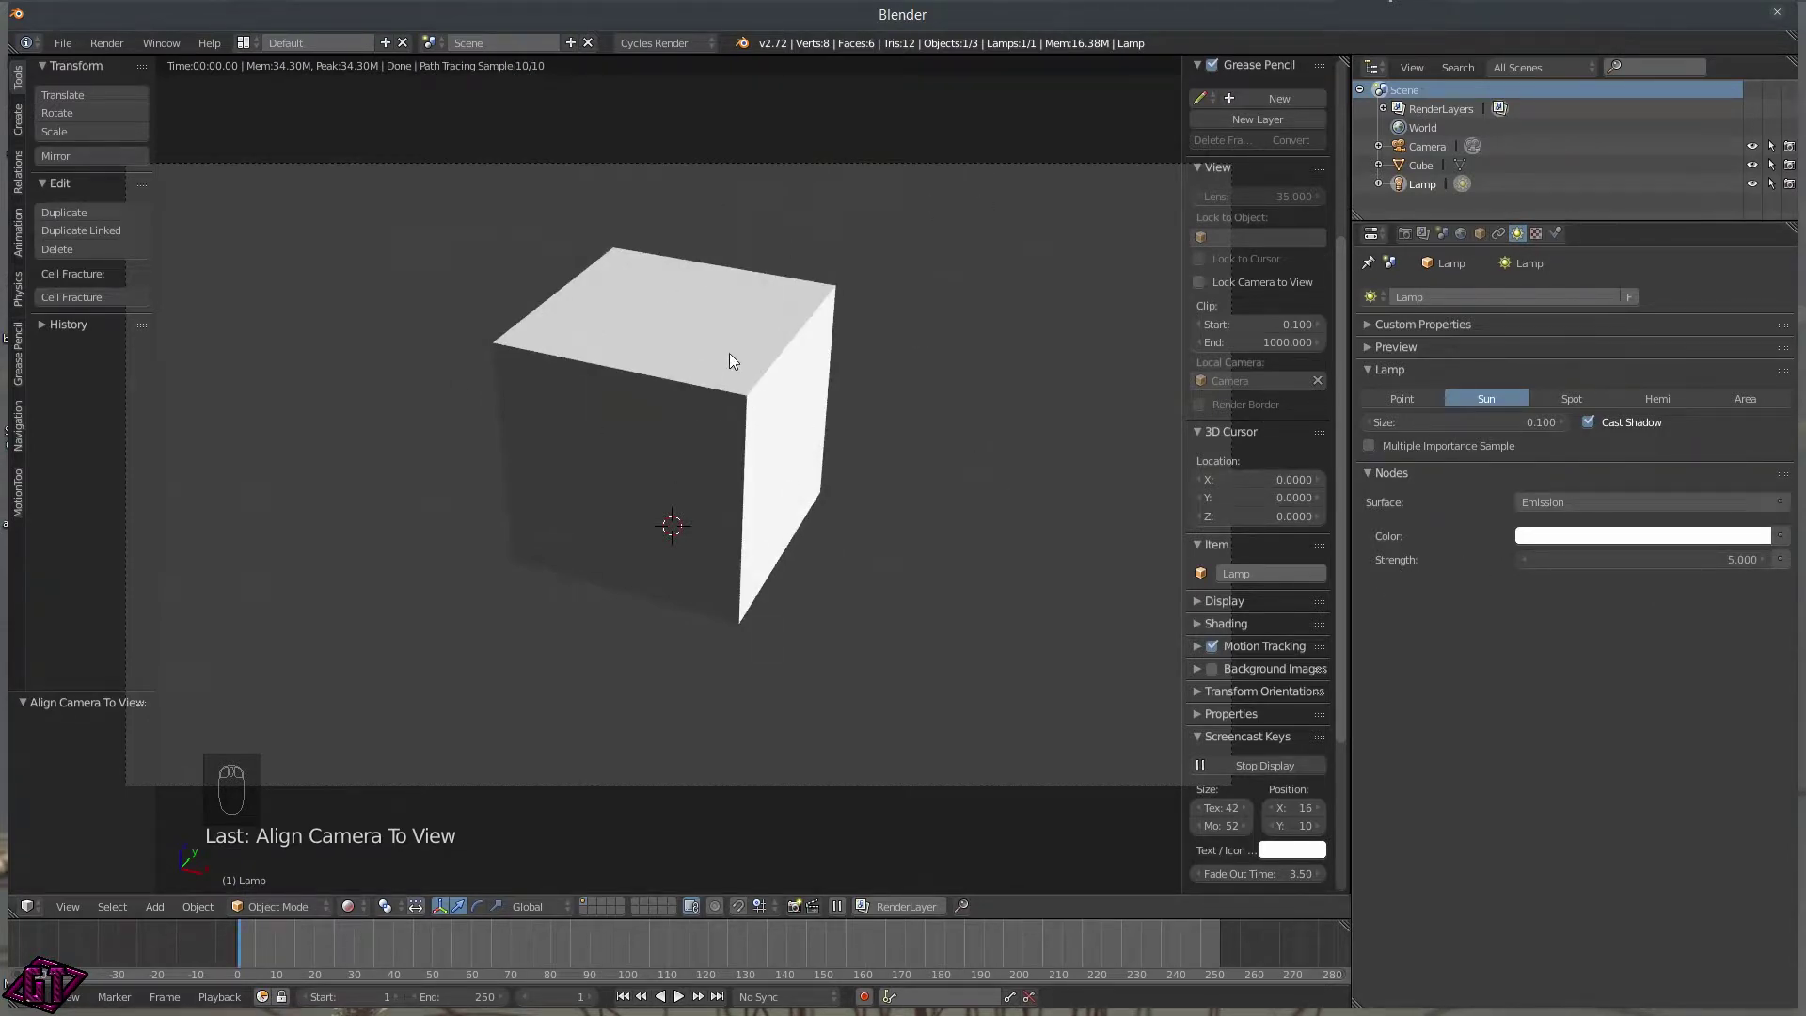
key(z)
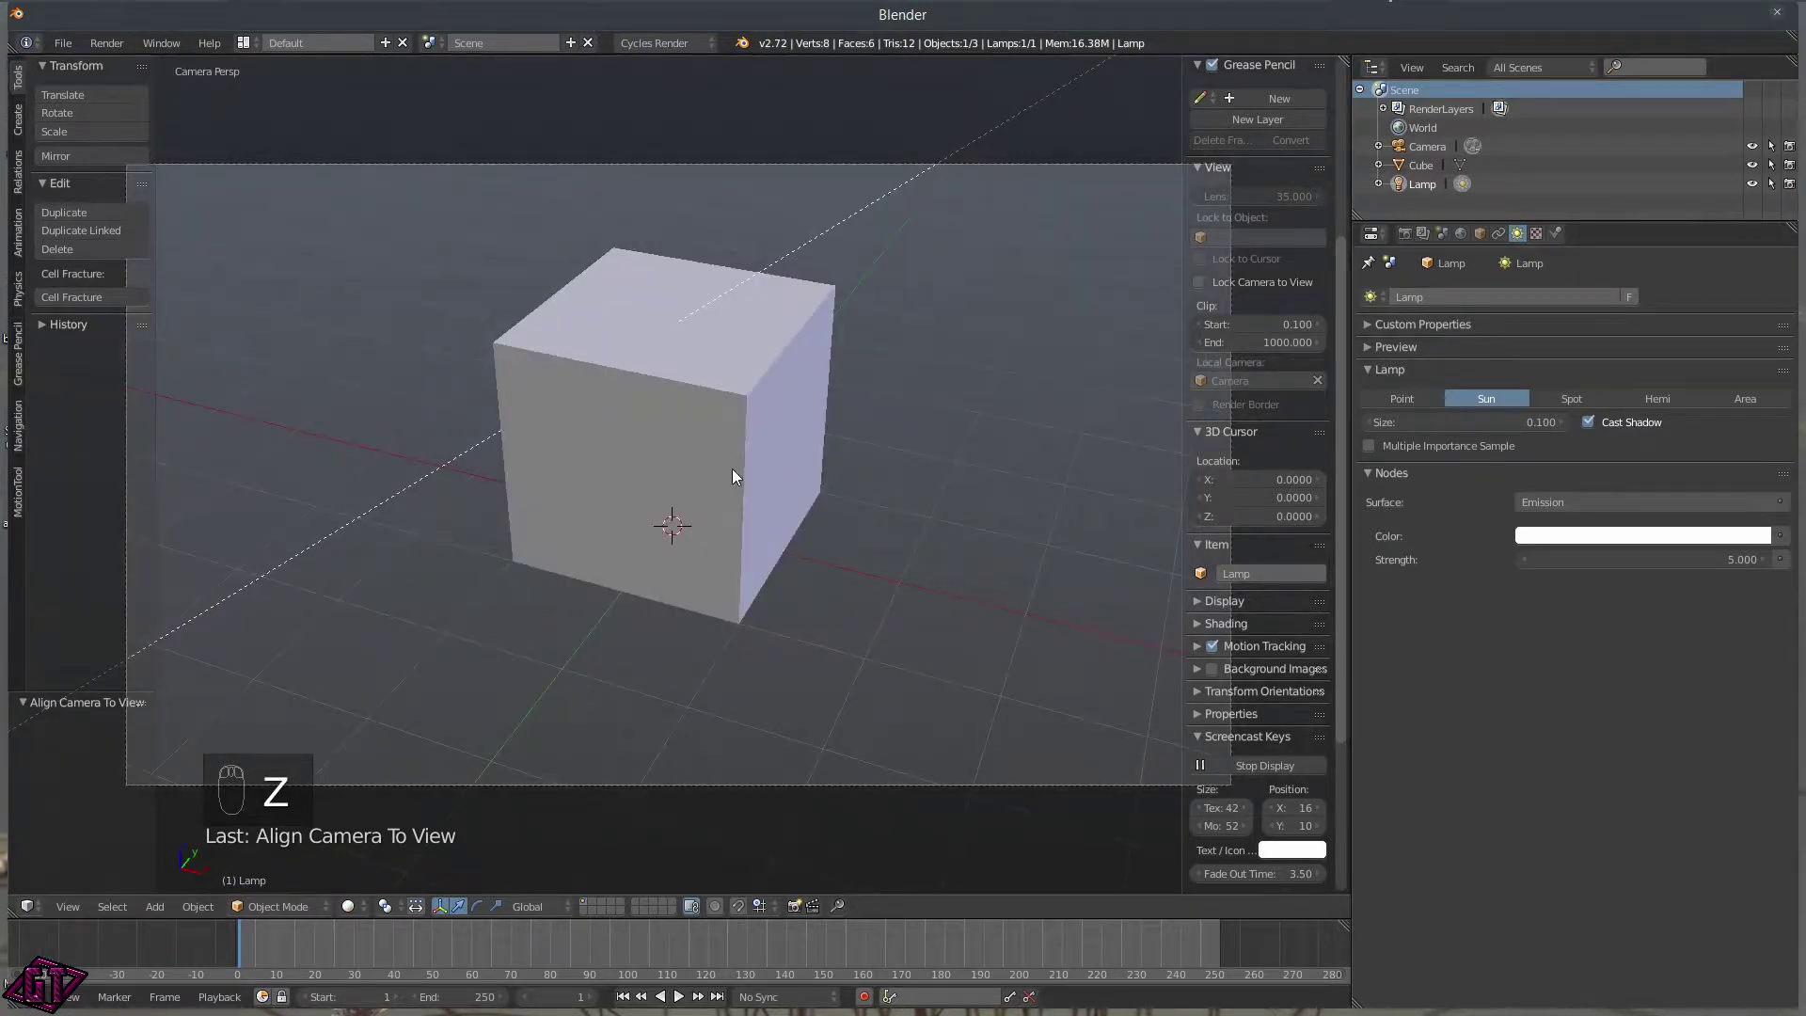
Check the camera view via the Q view pie and orbit around the cube.
key(KP_0)
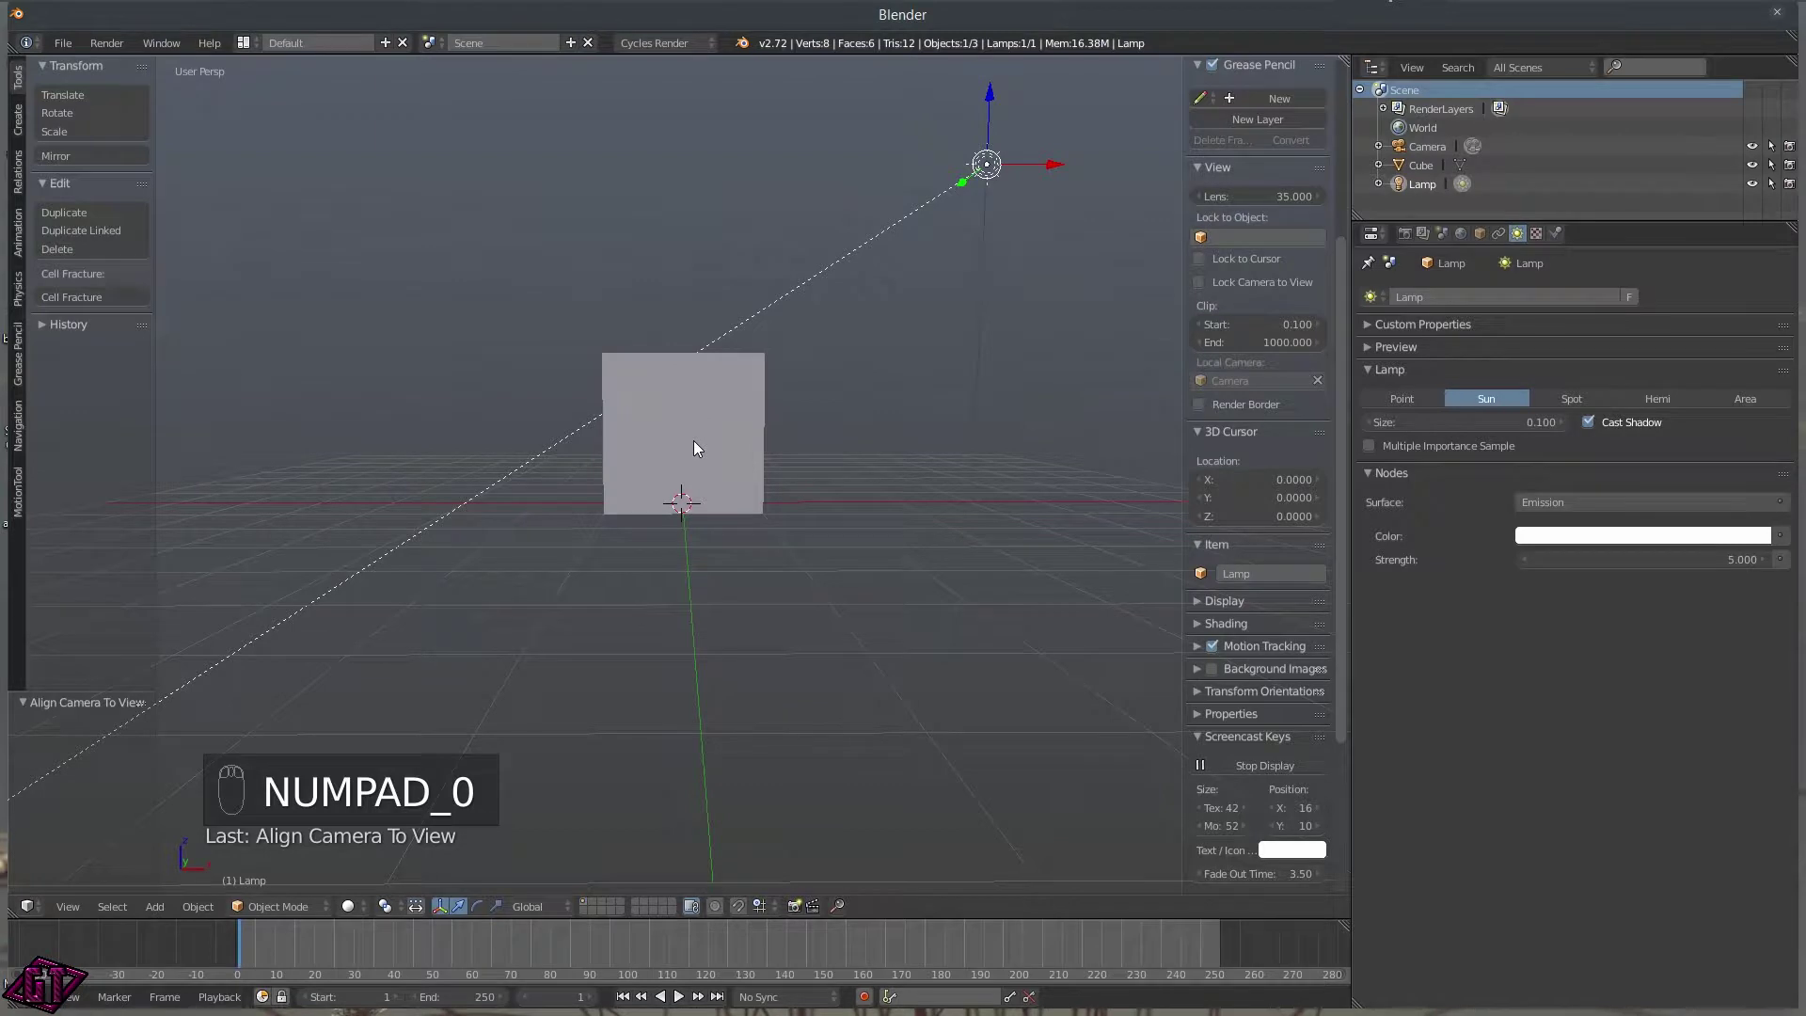
key(q)
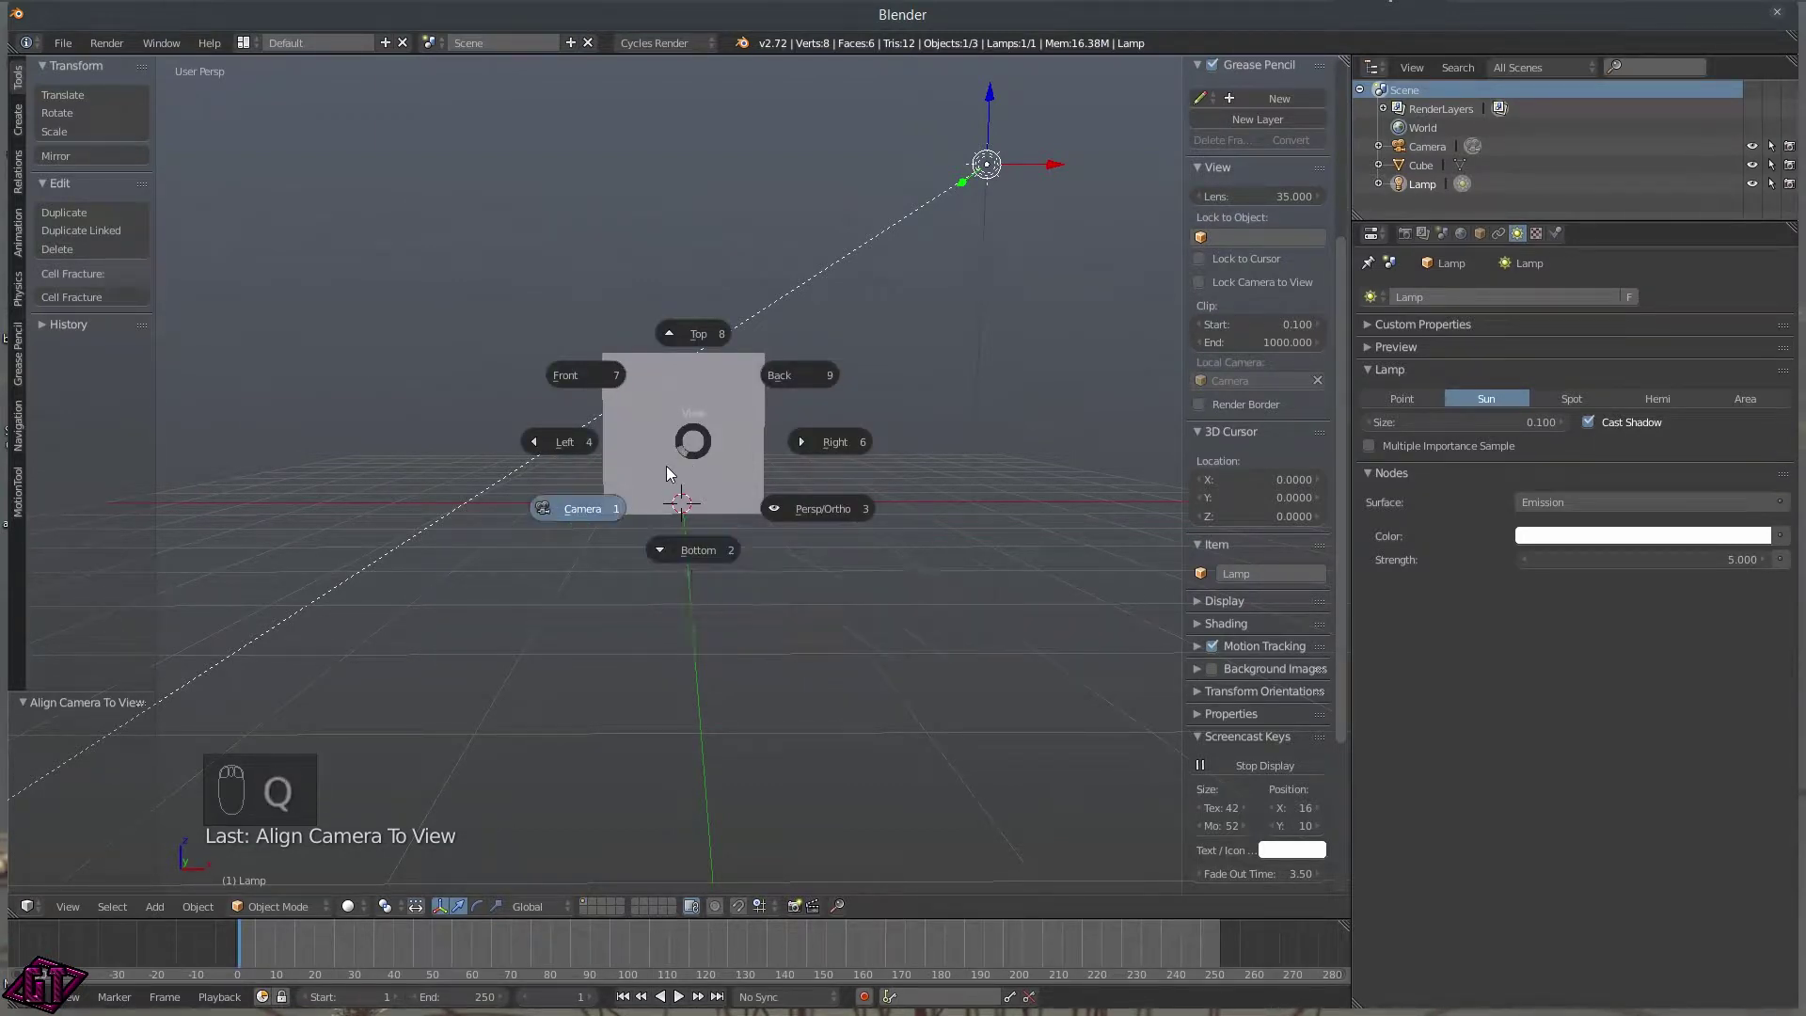
key(q)
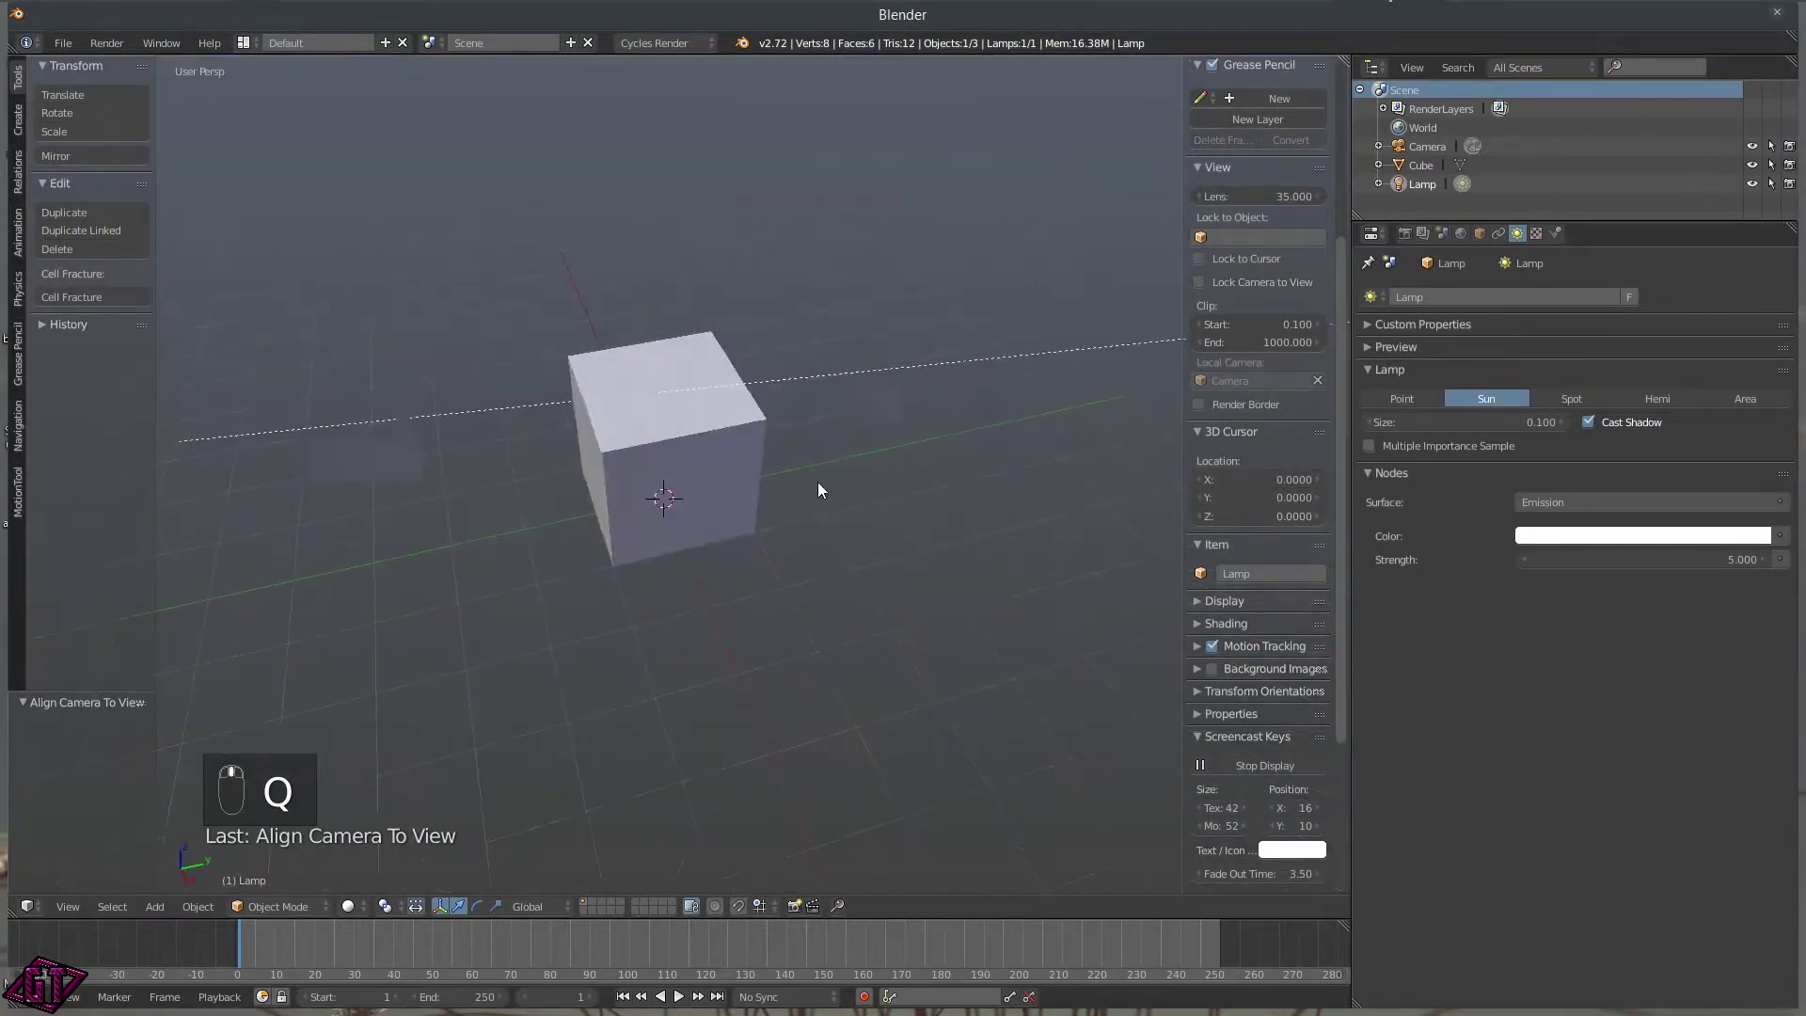
drag(792, 496, 678, 504)
Add a Mesh Plane, scale it to about 16 units as a floor, and view it through the camera.
key(shift+a)
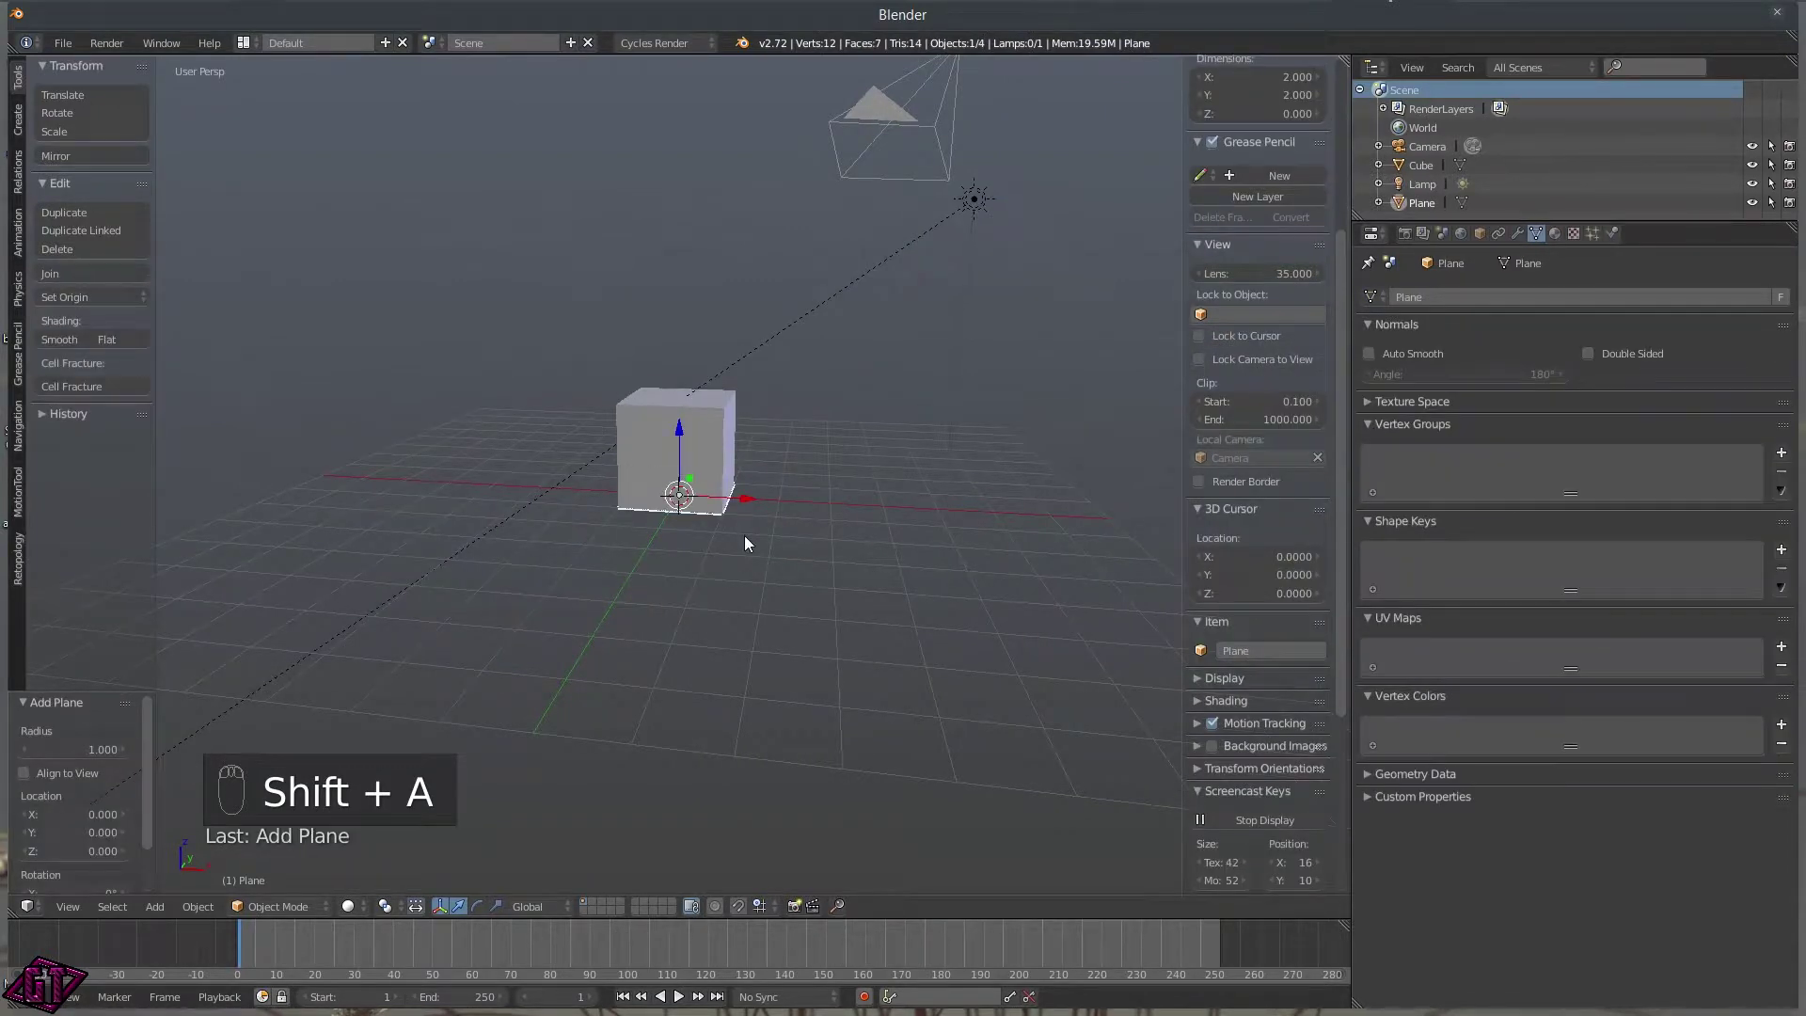
key(s)
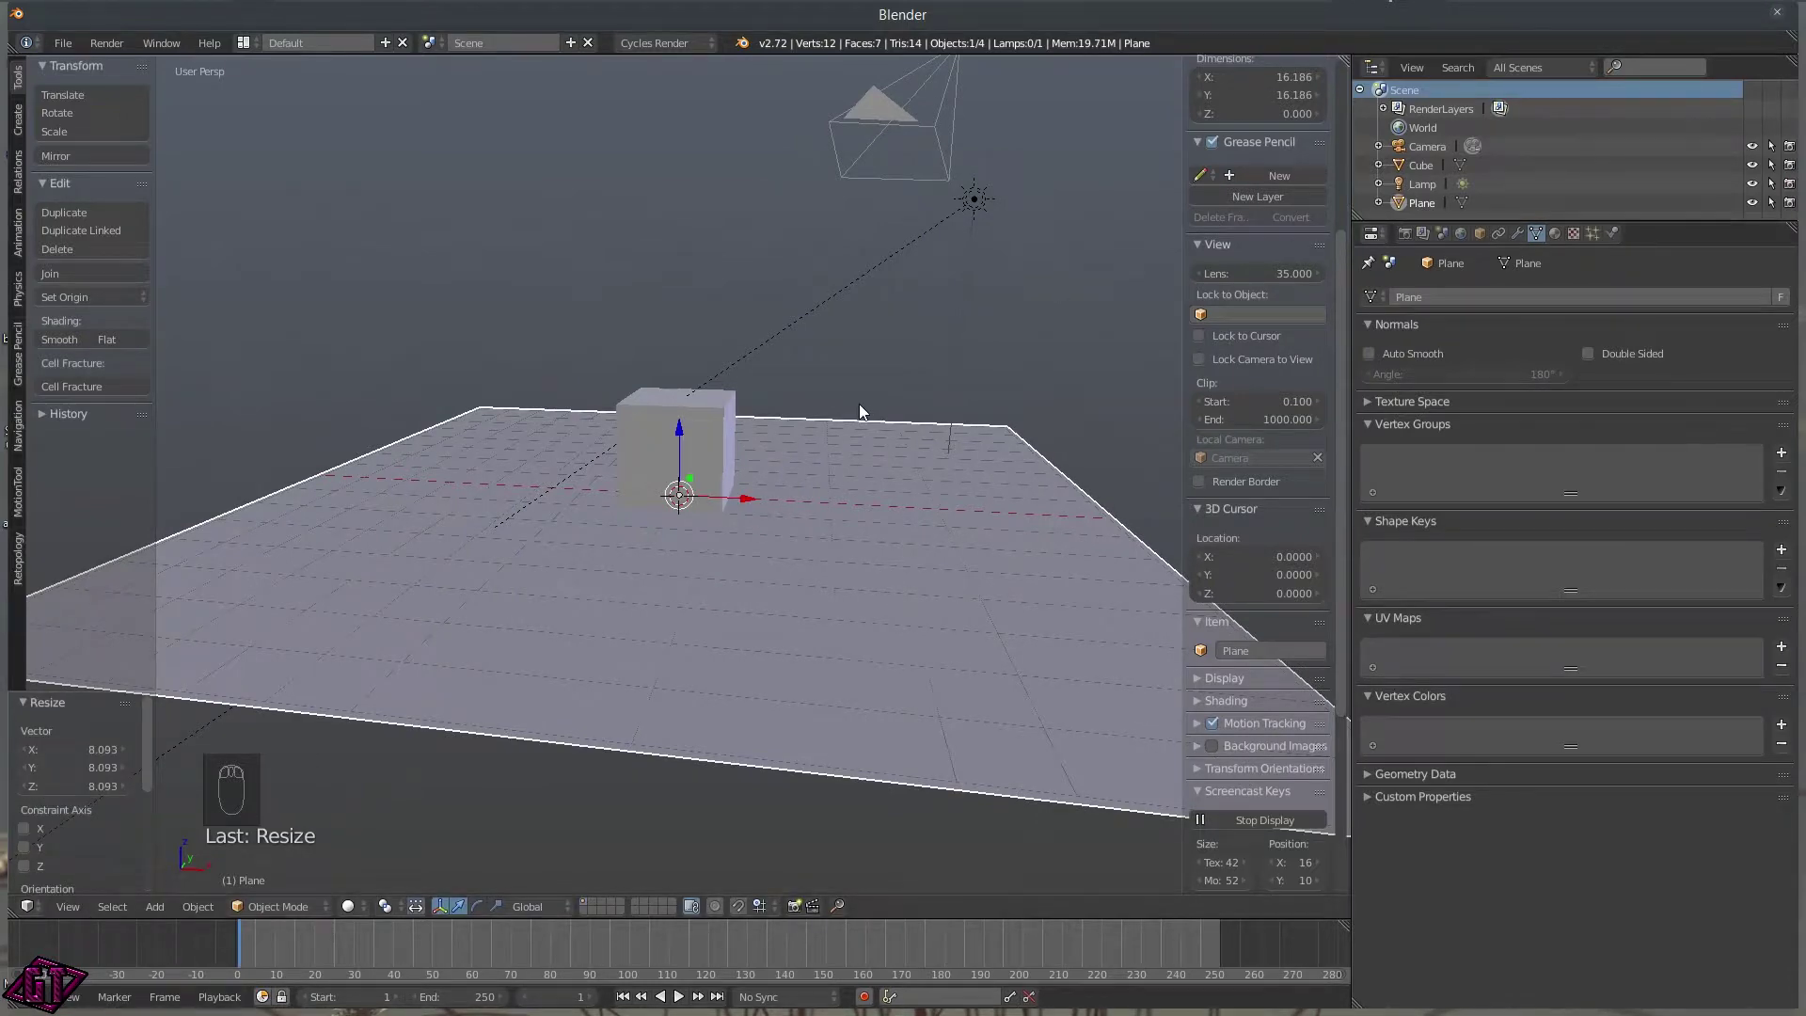
middle_click(853, 466)
middle_click(817, 505)
key(KP_0)
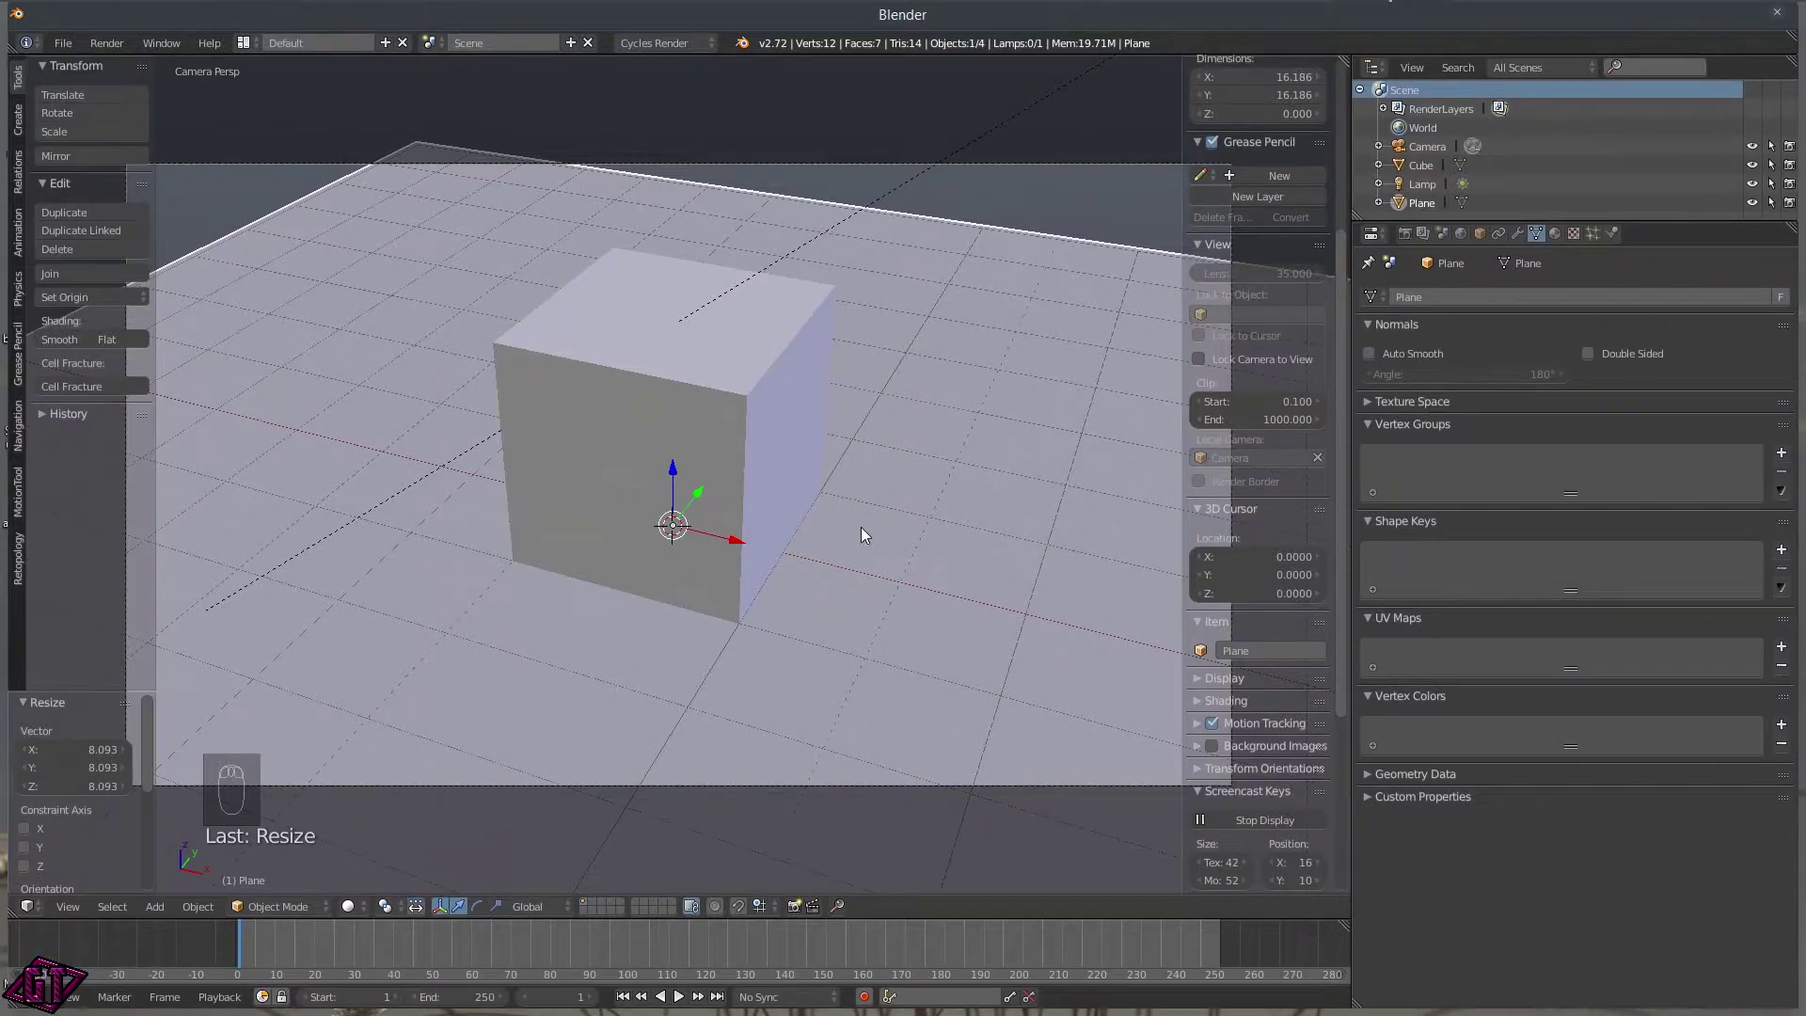
Preview the camera shot as a live render, with the cube shadowing the new Floor material plane.
key(z)
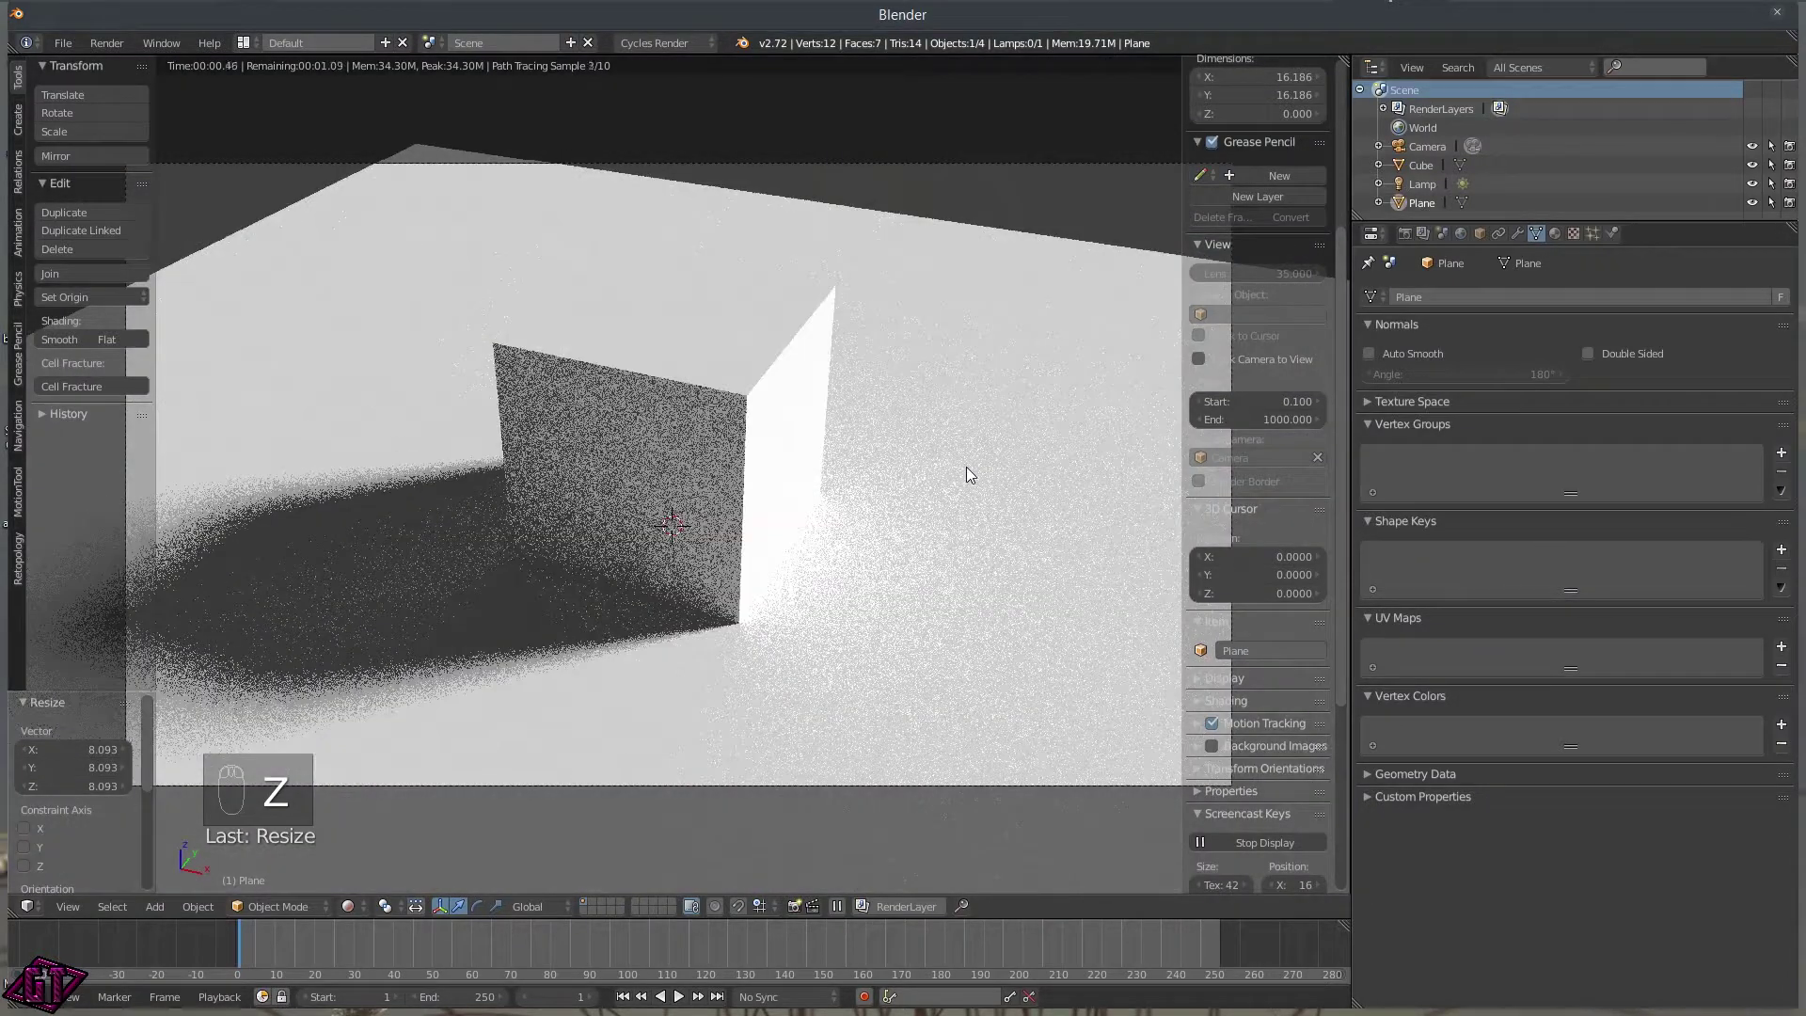
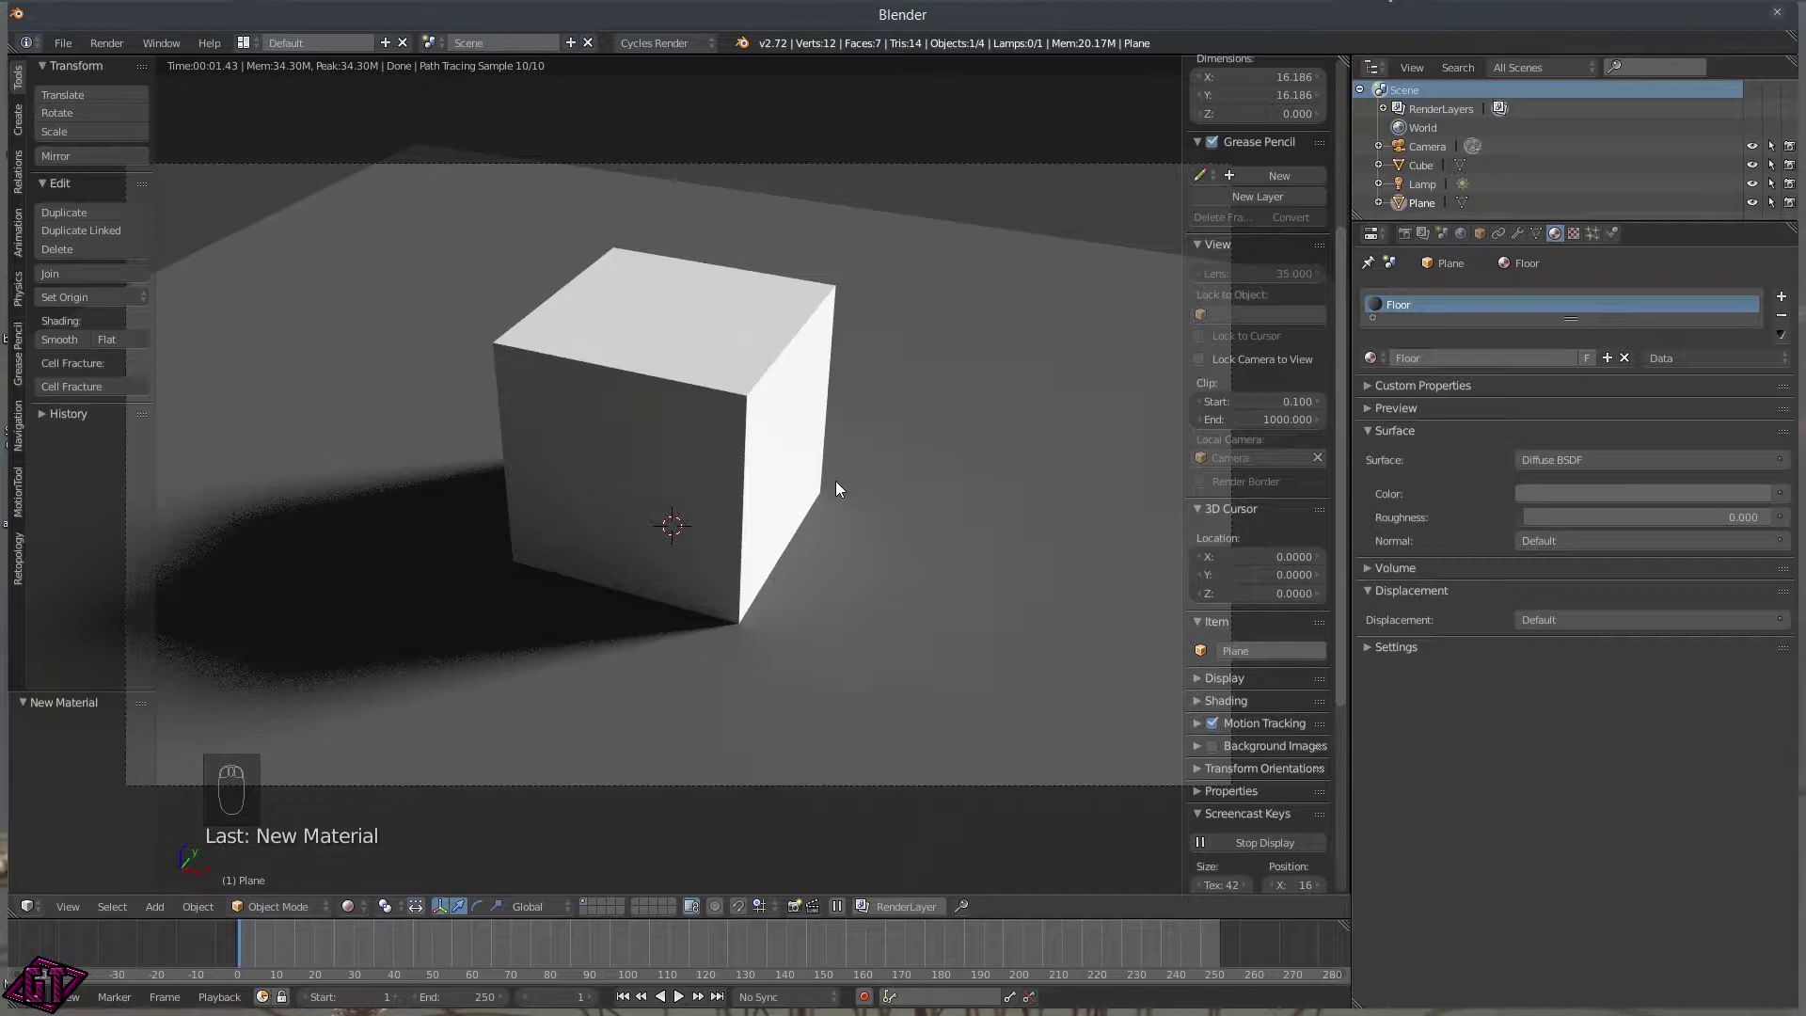
Show the Render properties and switch the viewport from rendered preview back to Solid shading.
key(z)
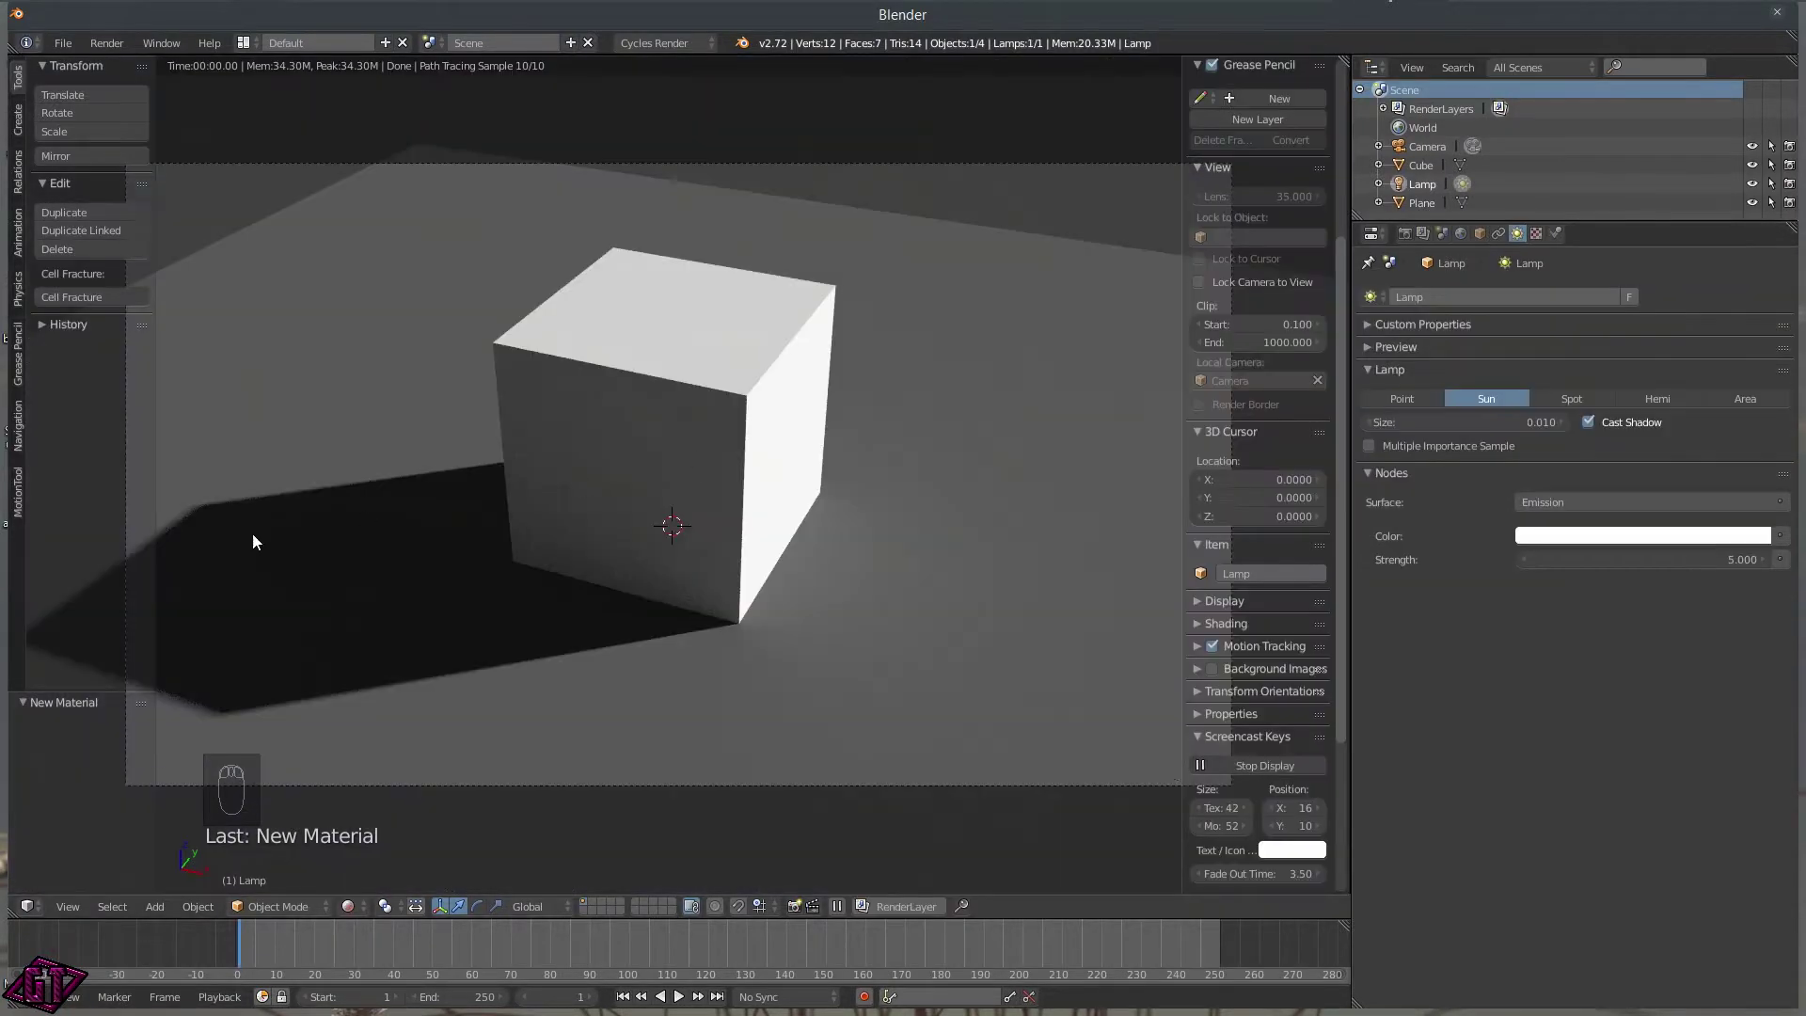
drag(1407, 237, 869, 591)
middle_click(868, 591)
key(z)
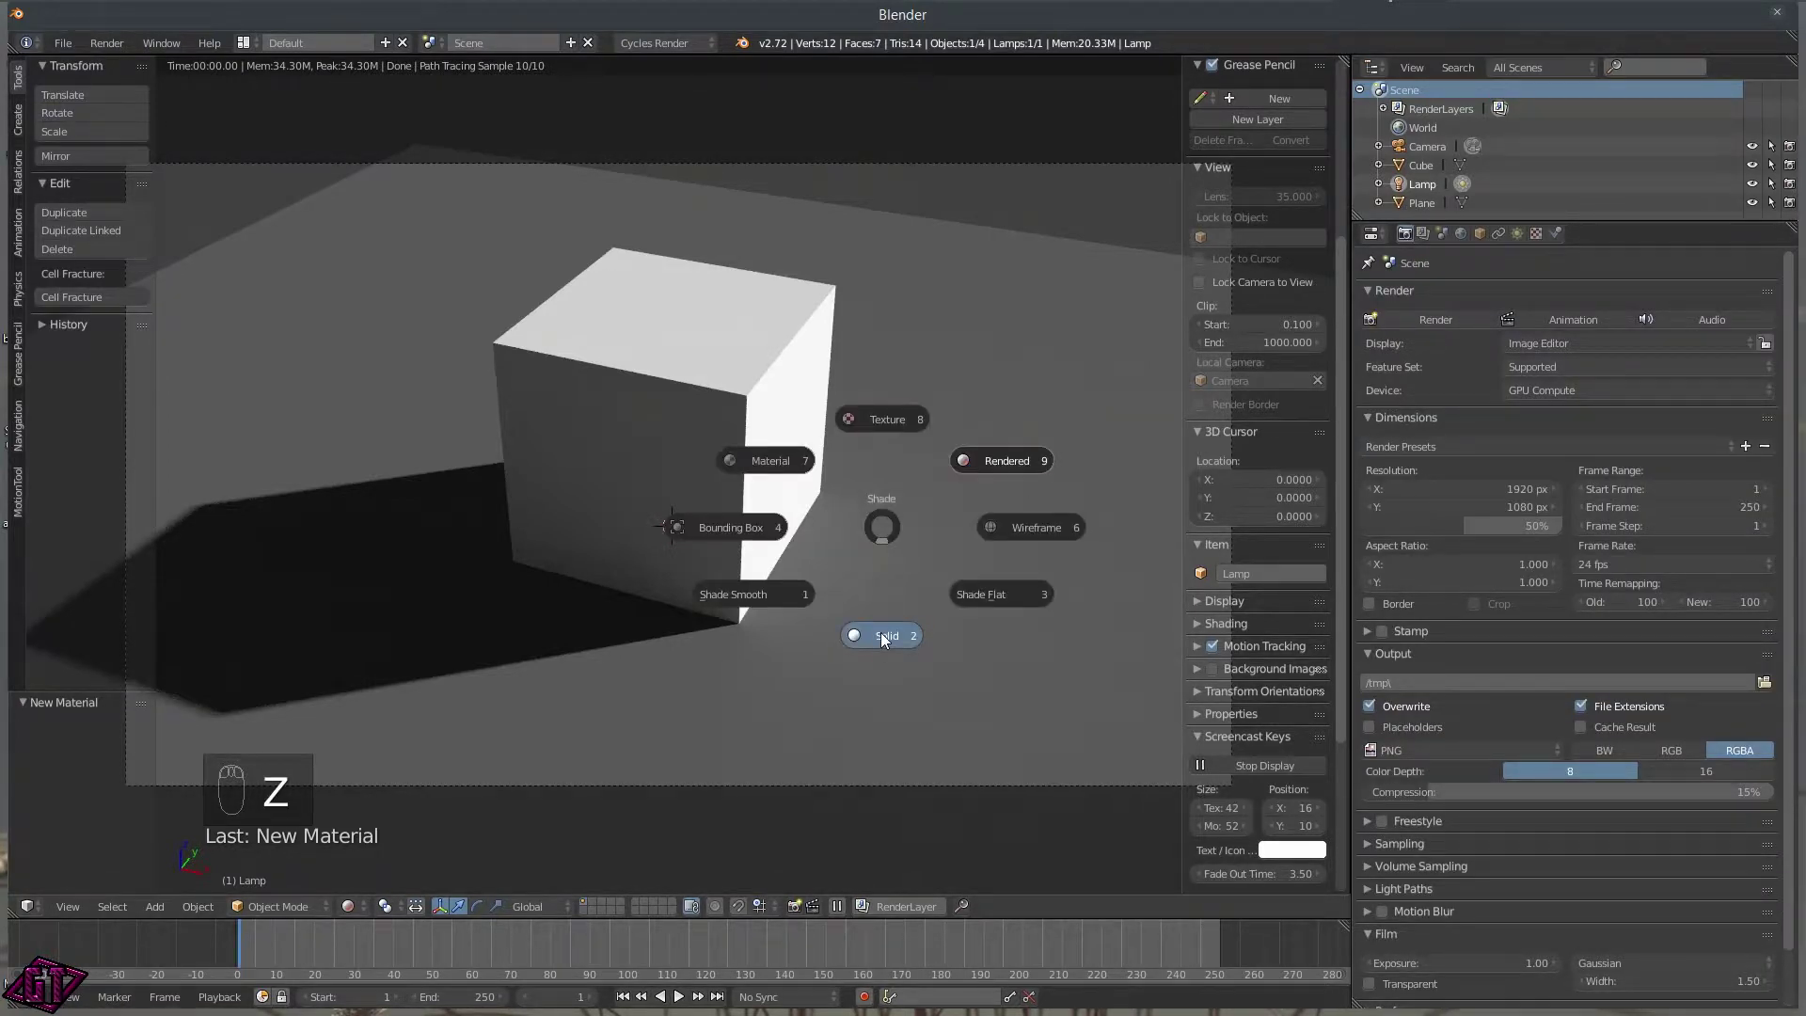
key(z)
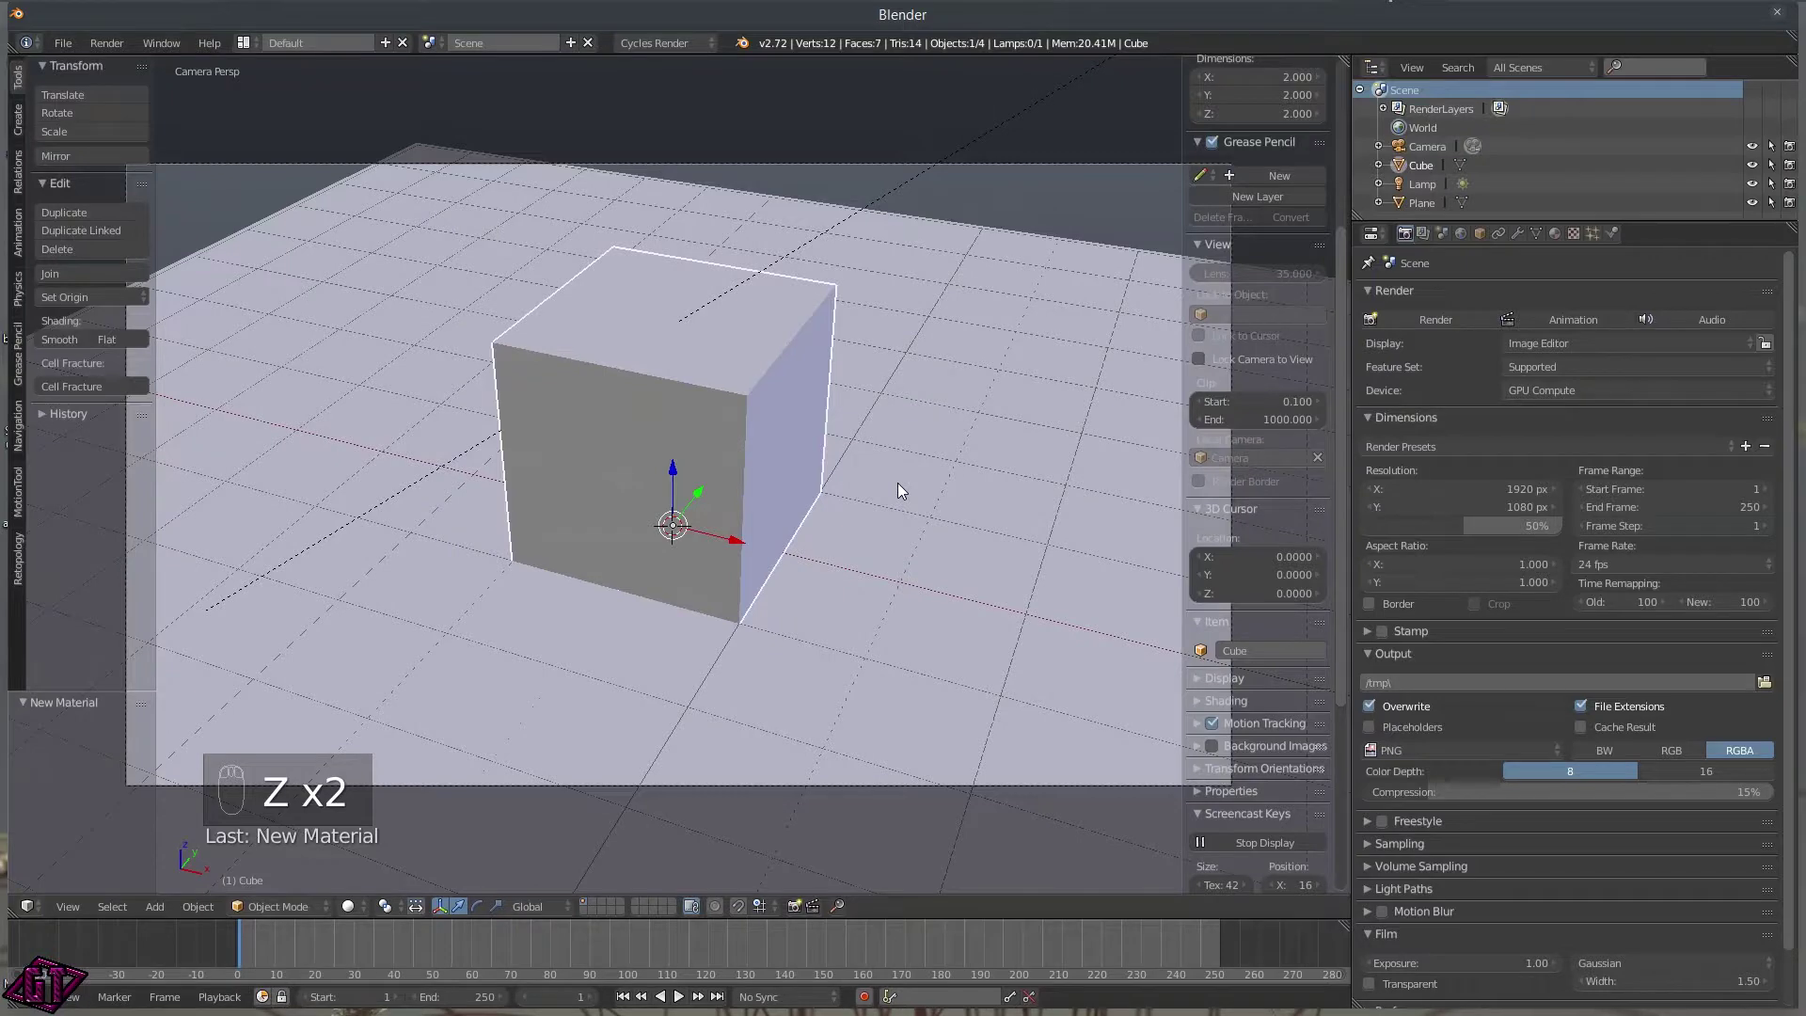
Leave the camera view, orbit around the cube and floor, and show the Cube's Material properties.
key(q)
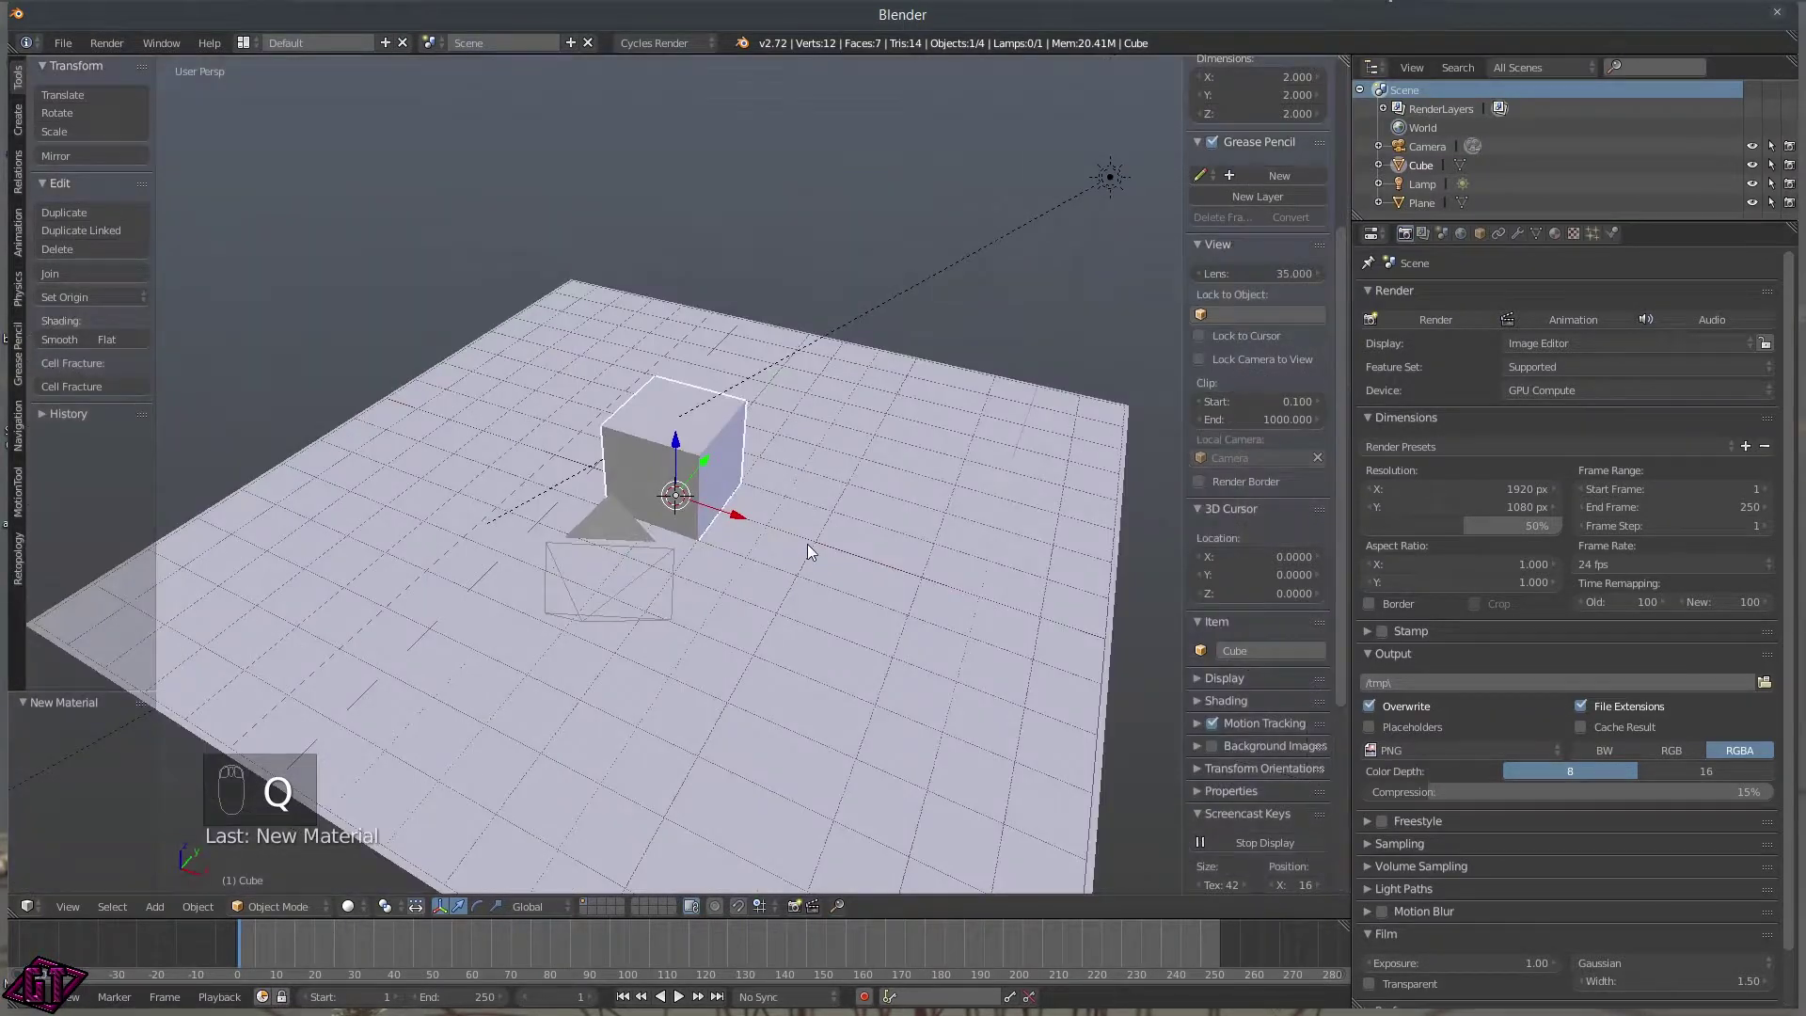
click(868, 579)
click(669, 478)
middle_click(720, 490)
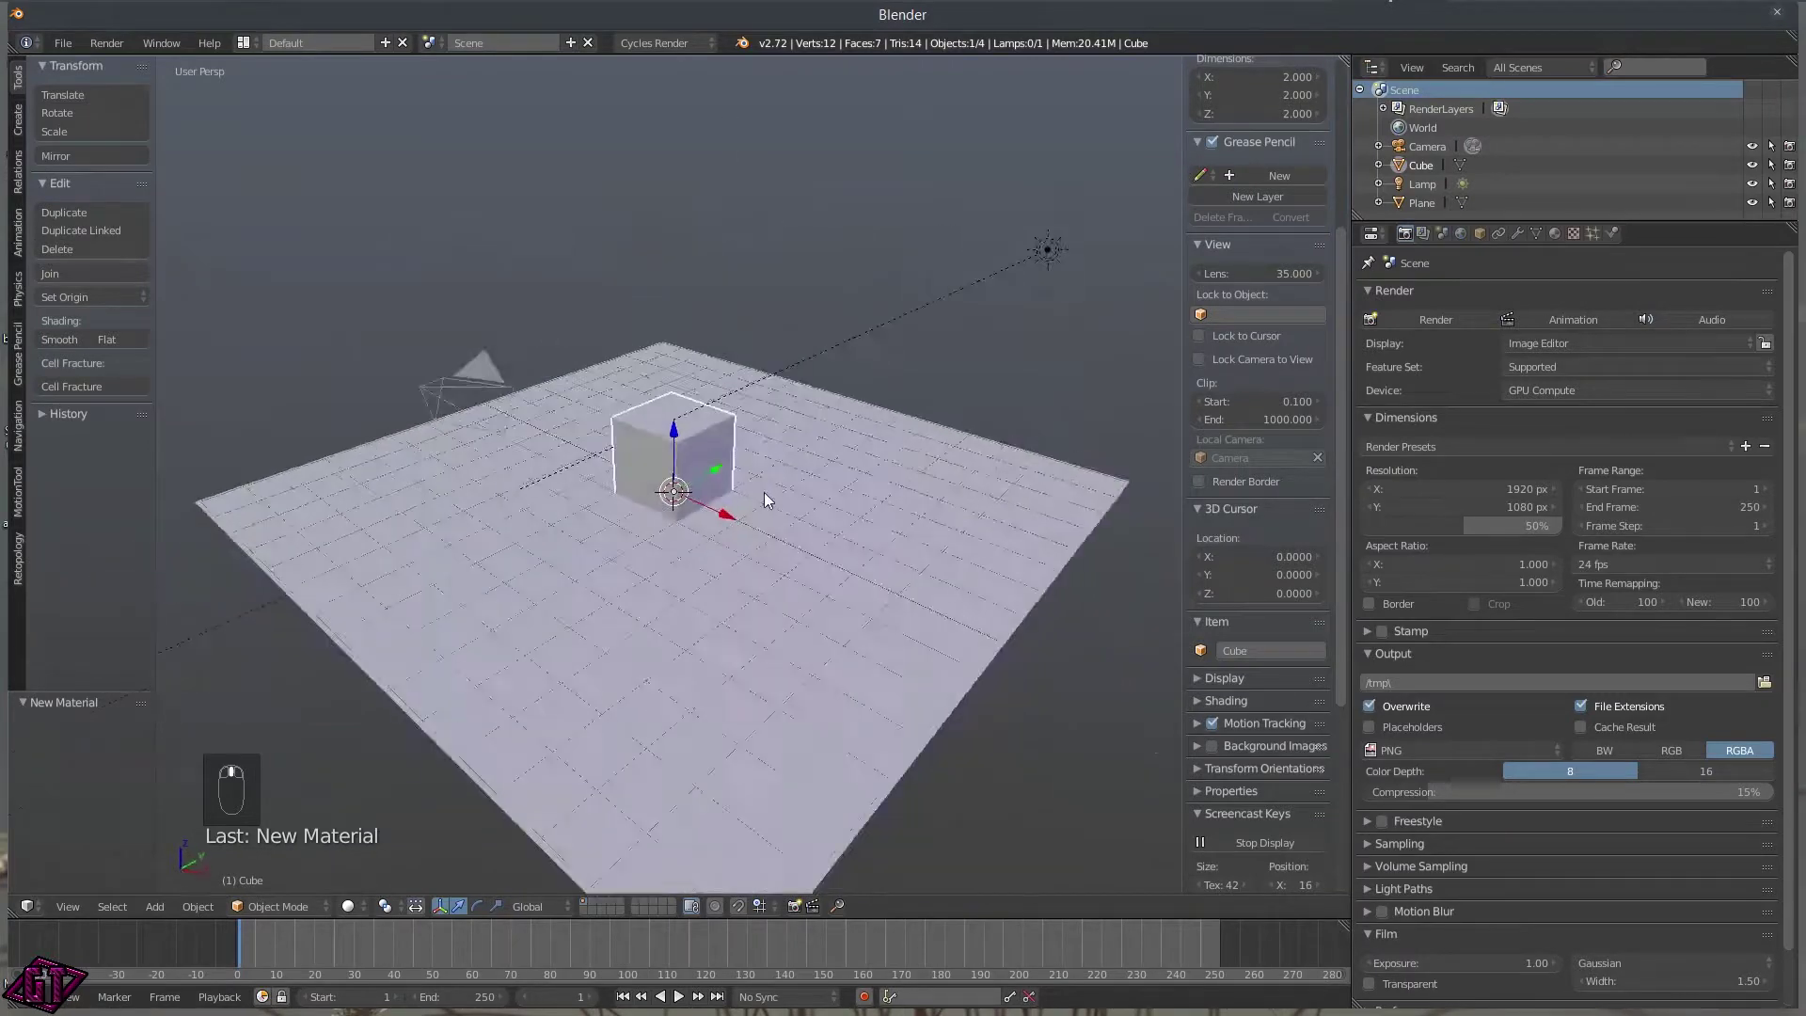
drag(1421, 278, 680, 47)
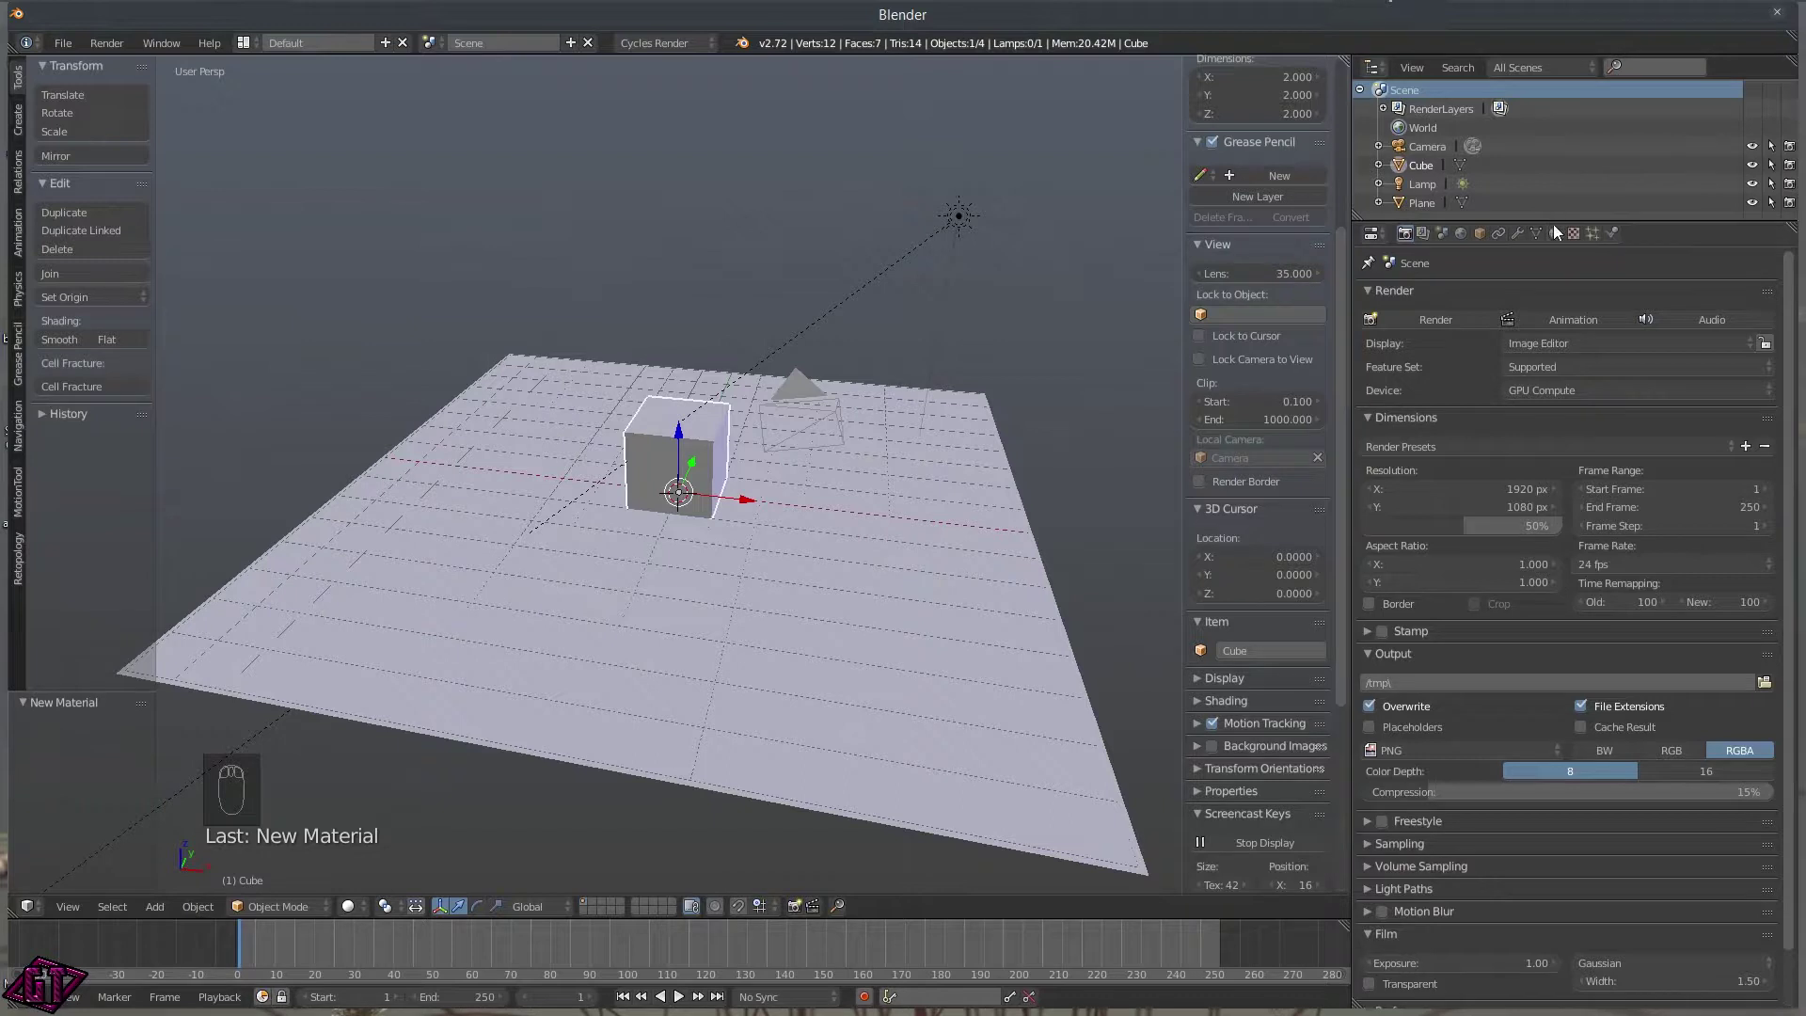
drag(1559, 231, 754, 303)
drag(697, 39, 654, 2)
middle_click(654, 2)
drag(672, 45, 1102, 348)
Enable Use Nodes on the cube's material, giving a white Diffuse BSDF surface with zero roughness.
drag(1563, 233, 1484, 302)
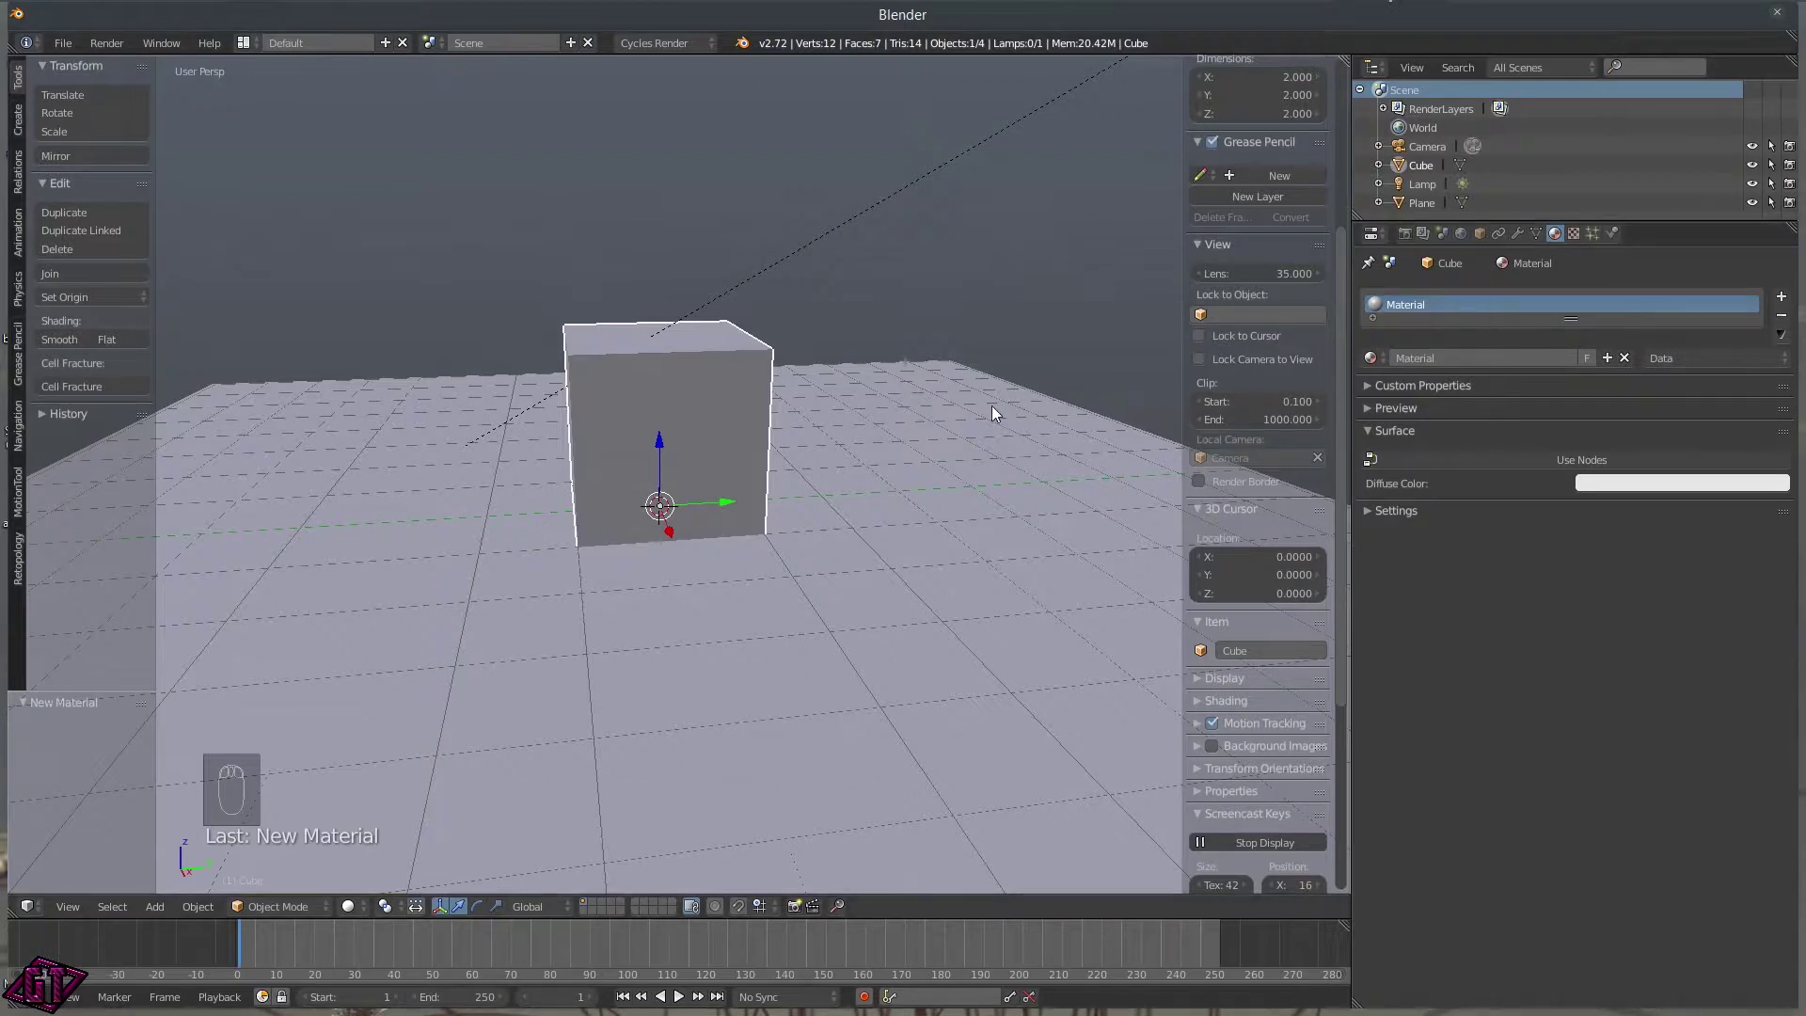
drag(1605, 458, 650, 371)
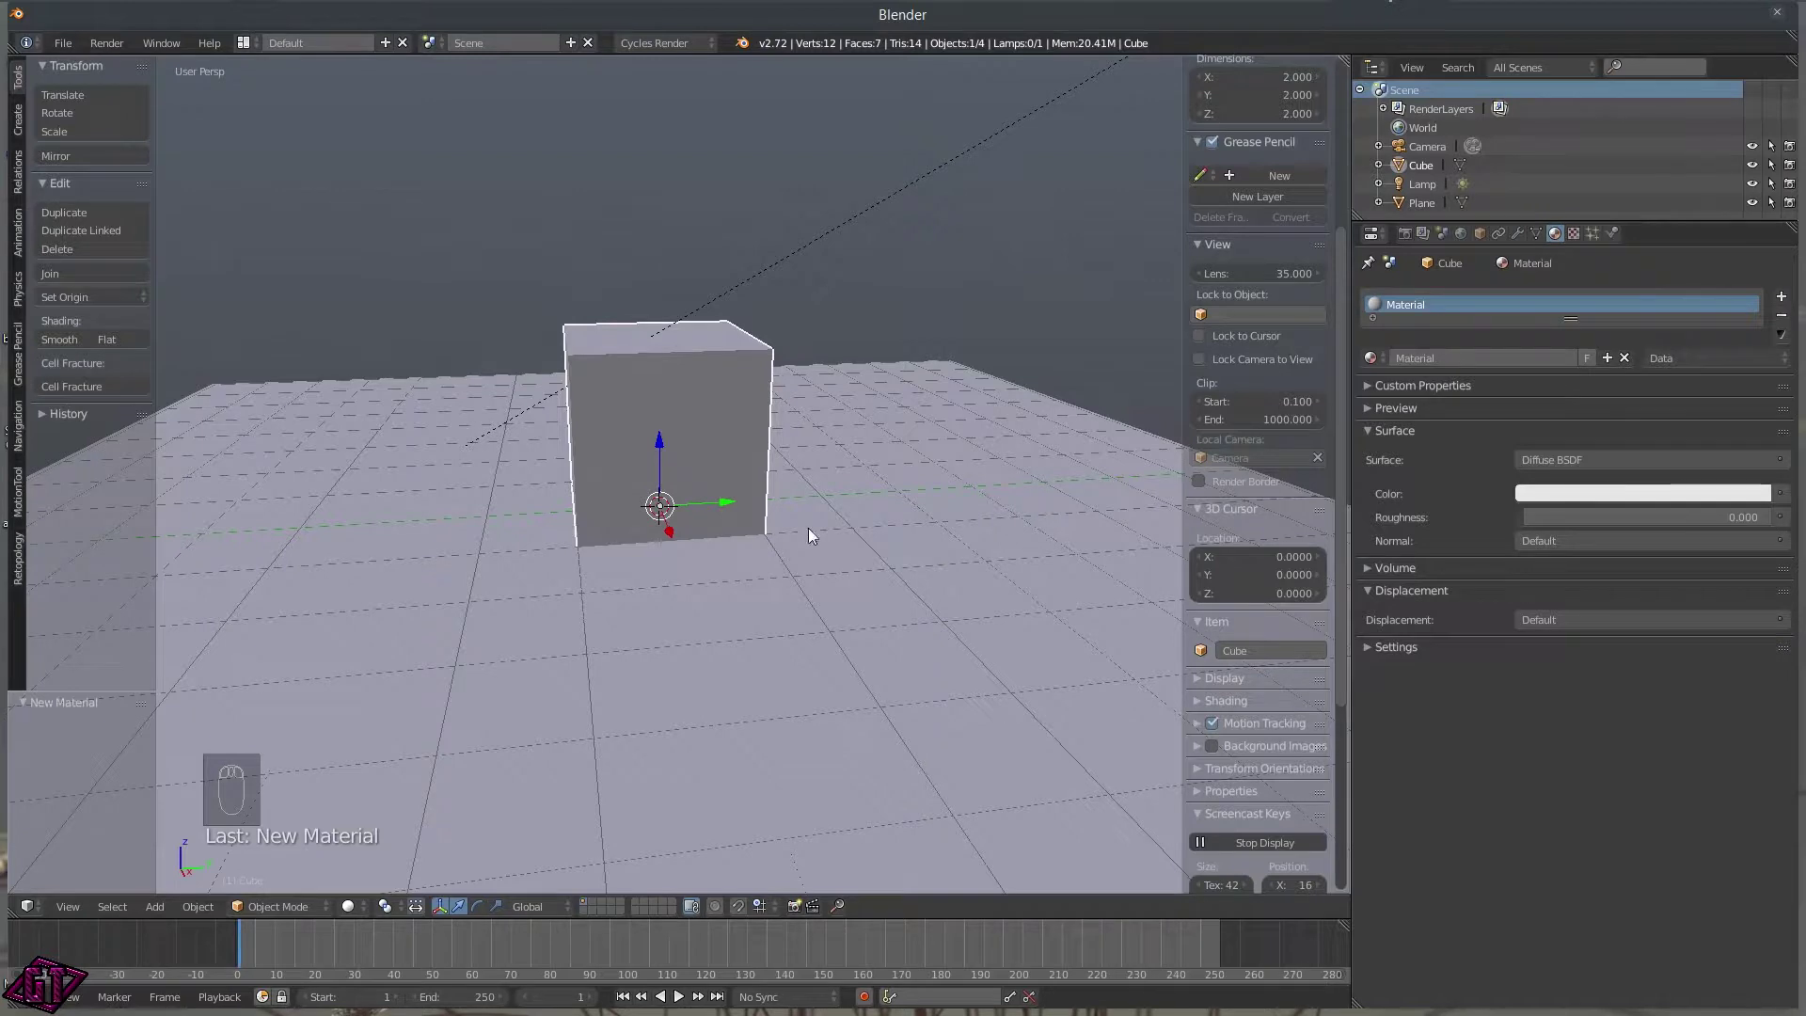
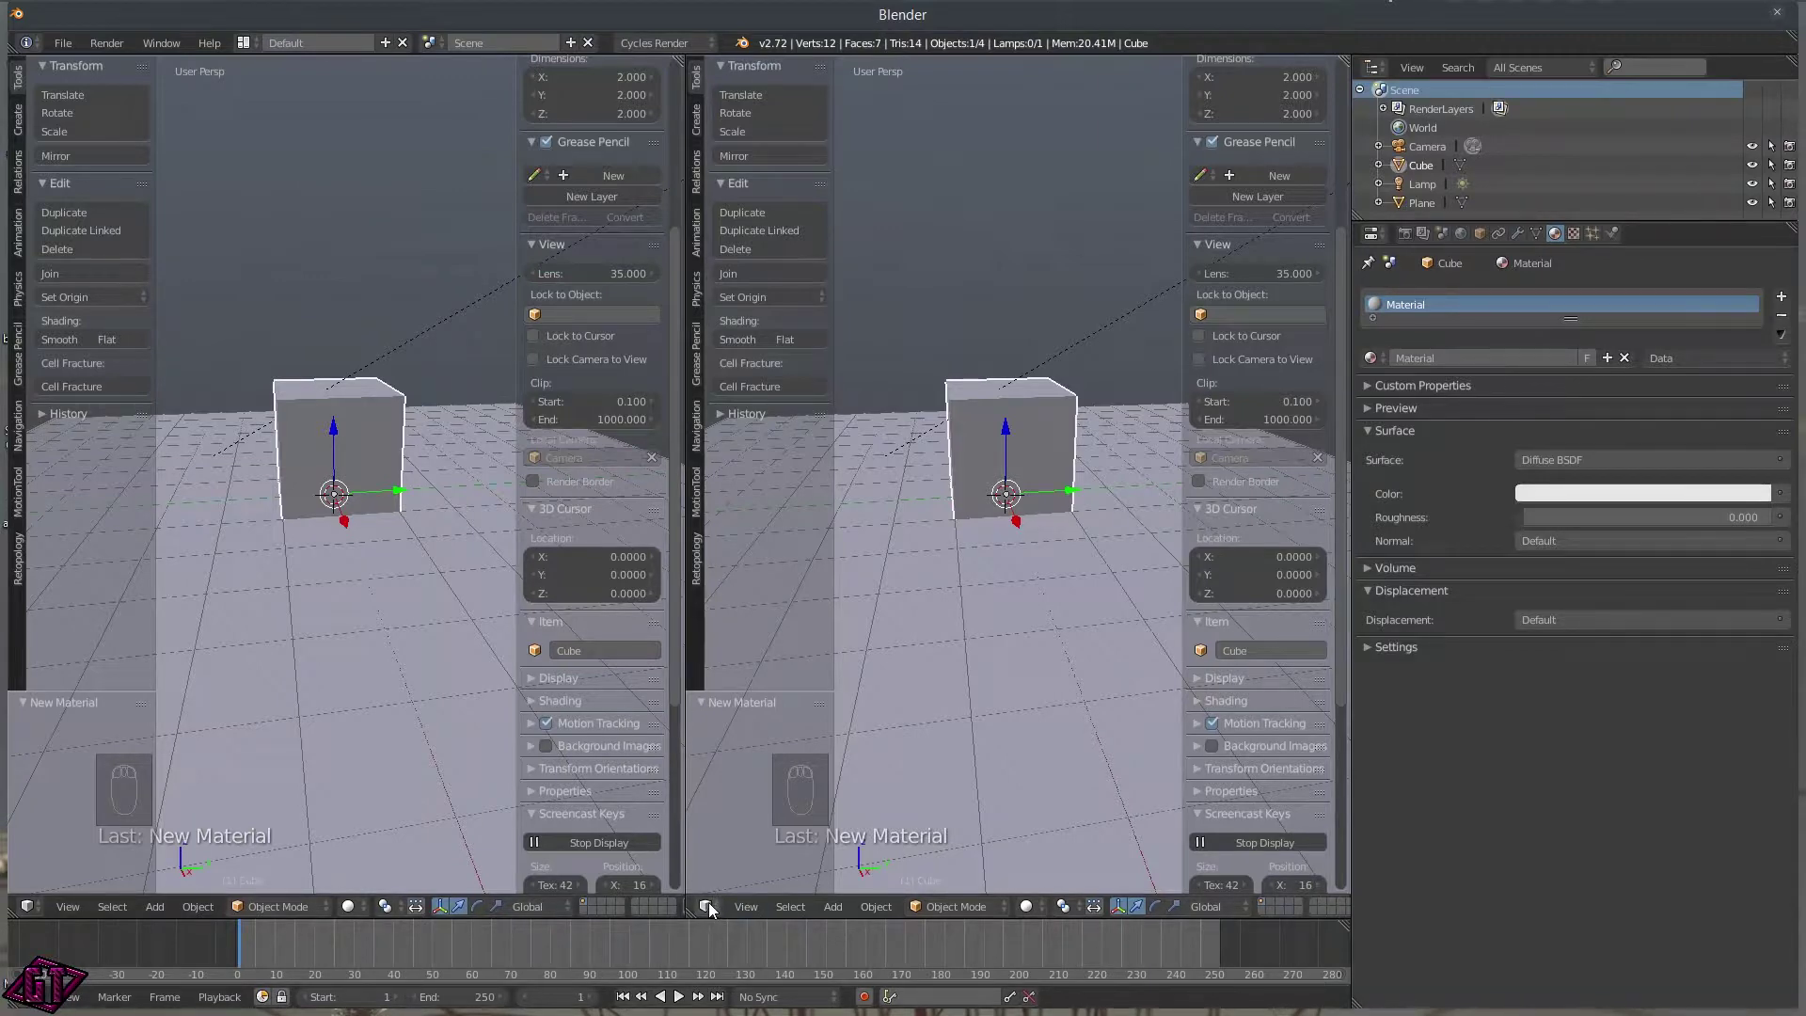
Turn the left area into a Node Editor and pan the Diffuse BSDF to Material Output graph into view.
click(705, 910)
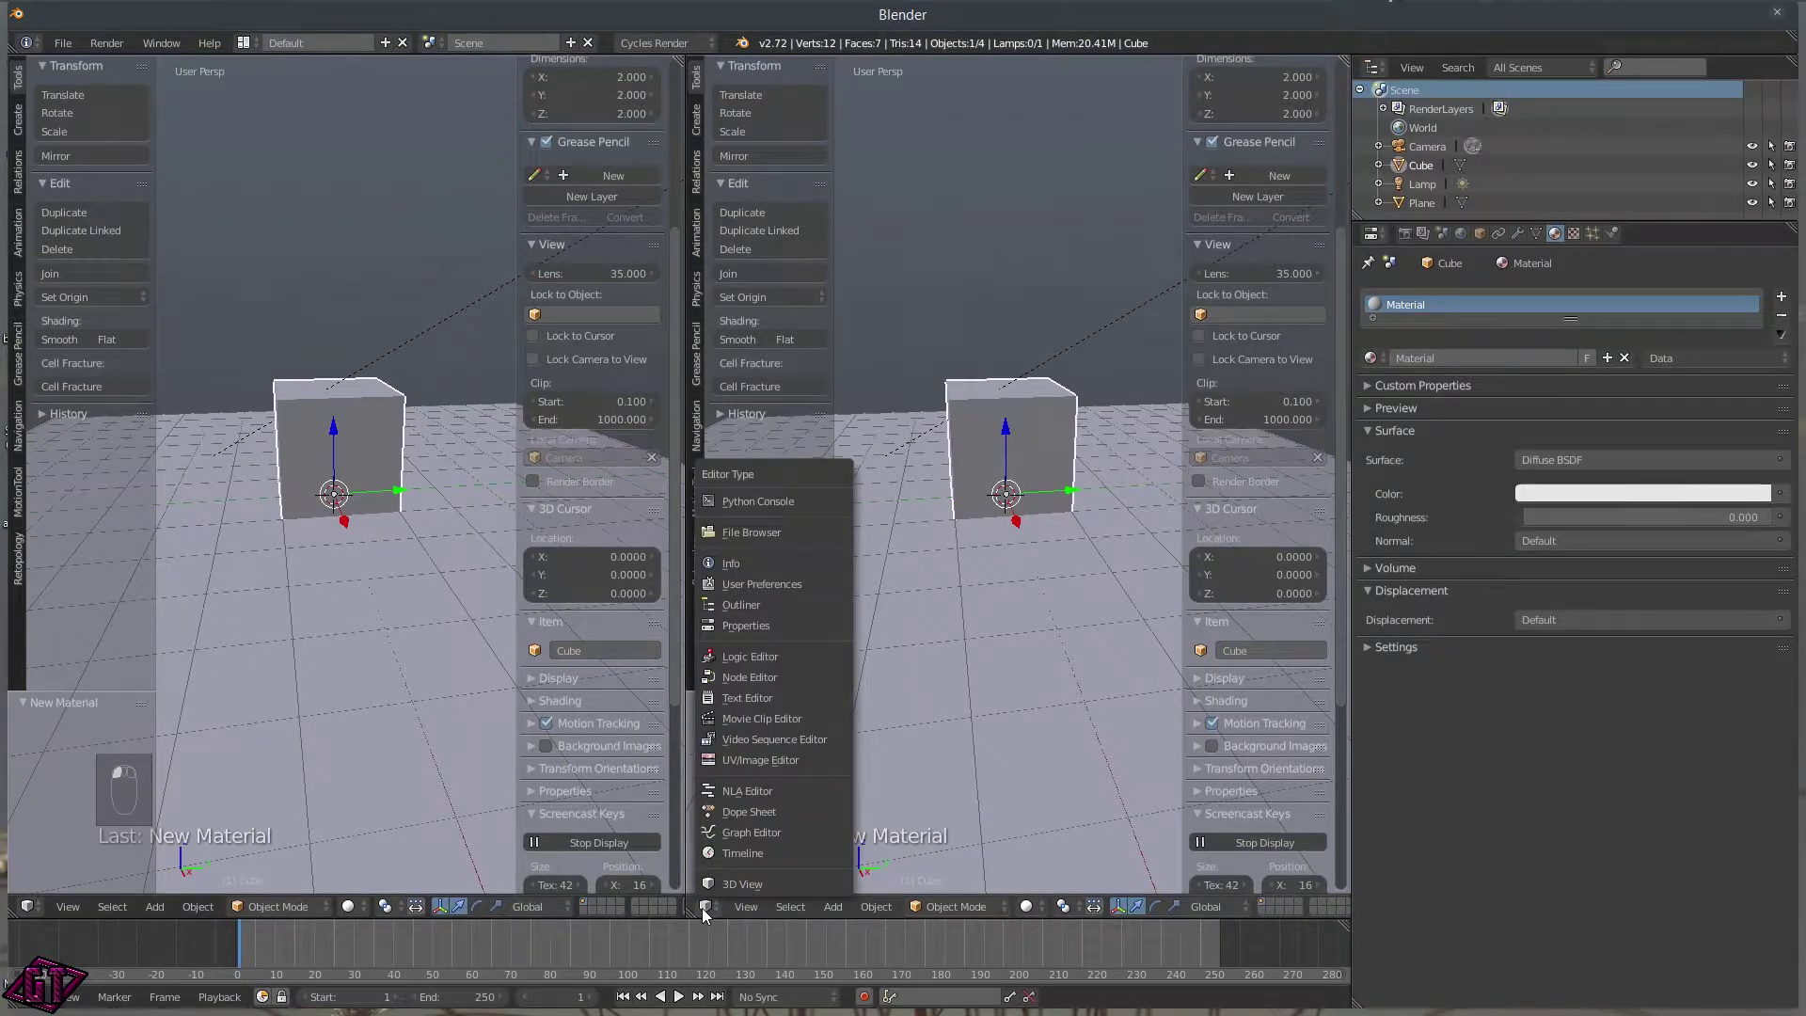
drag(56, 901, 32, 904)
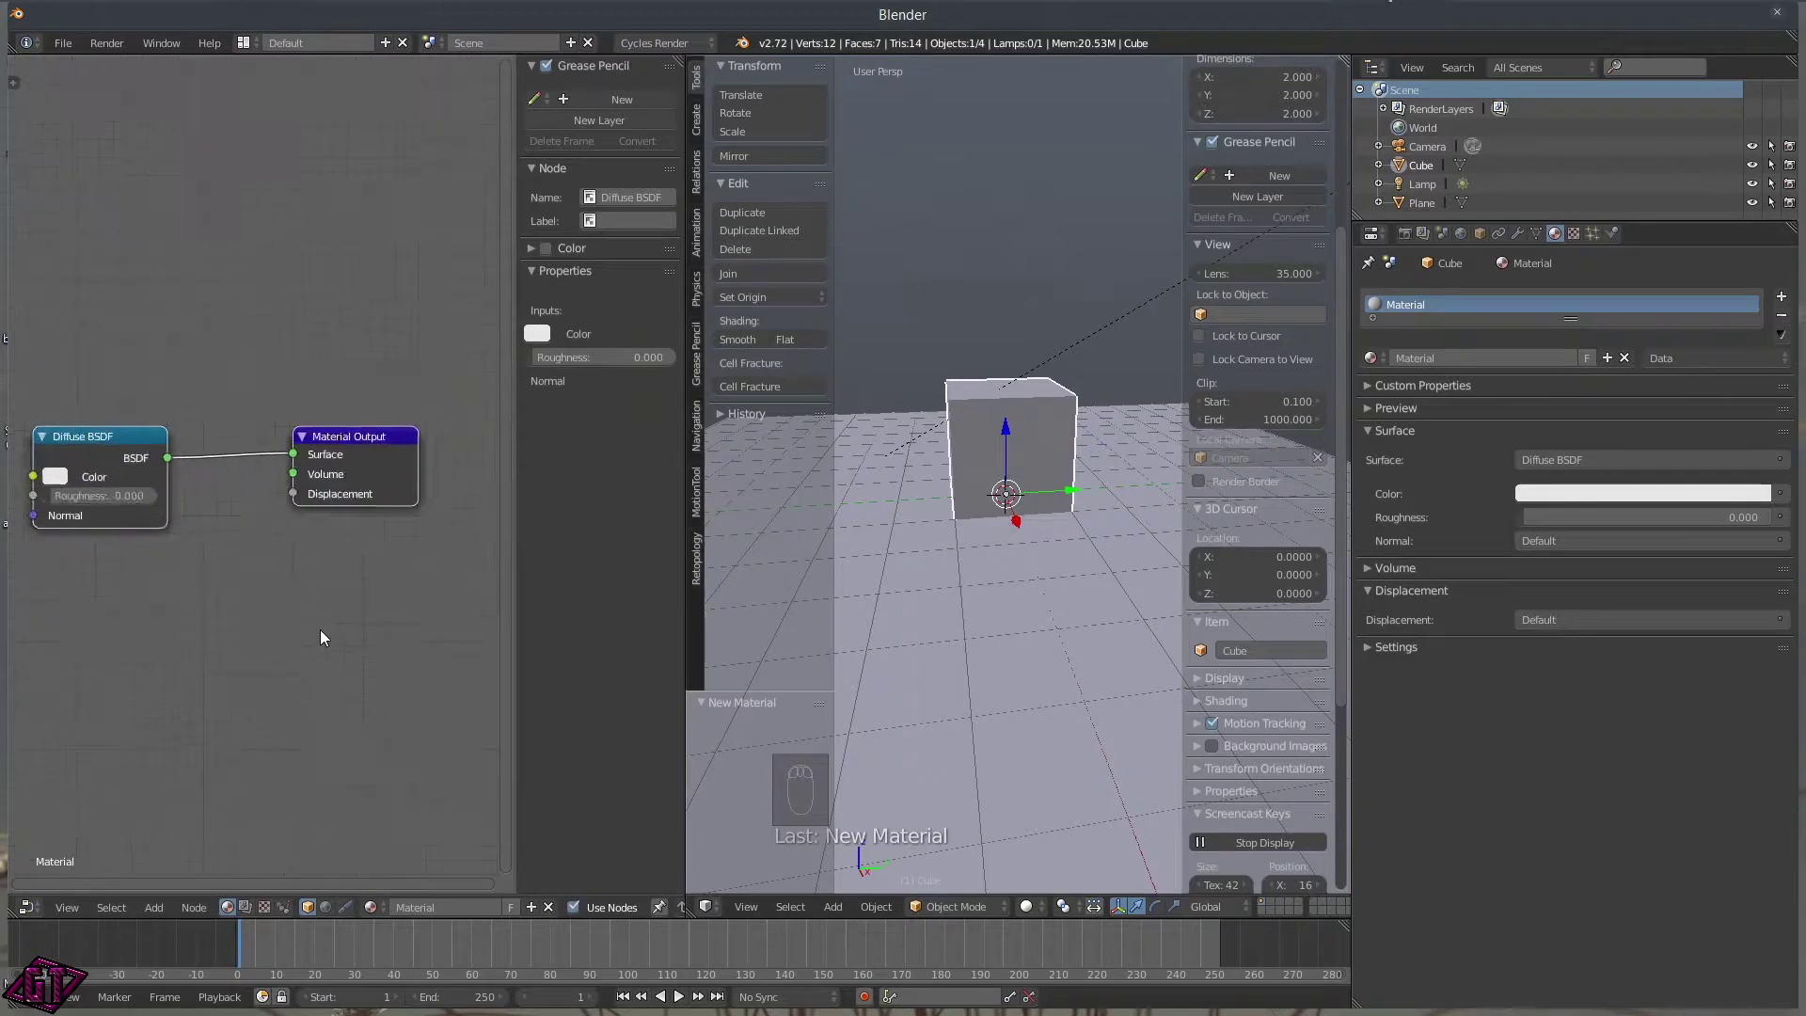
middle_click(261, 635)
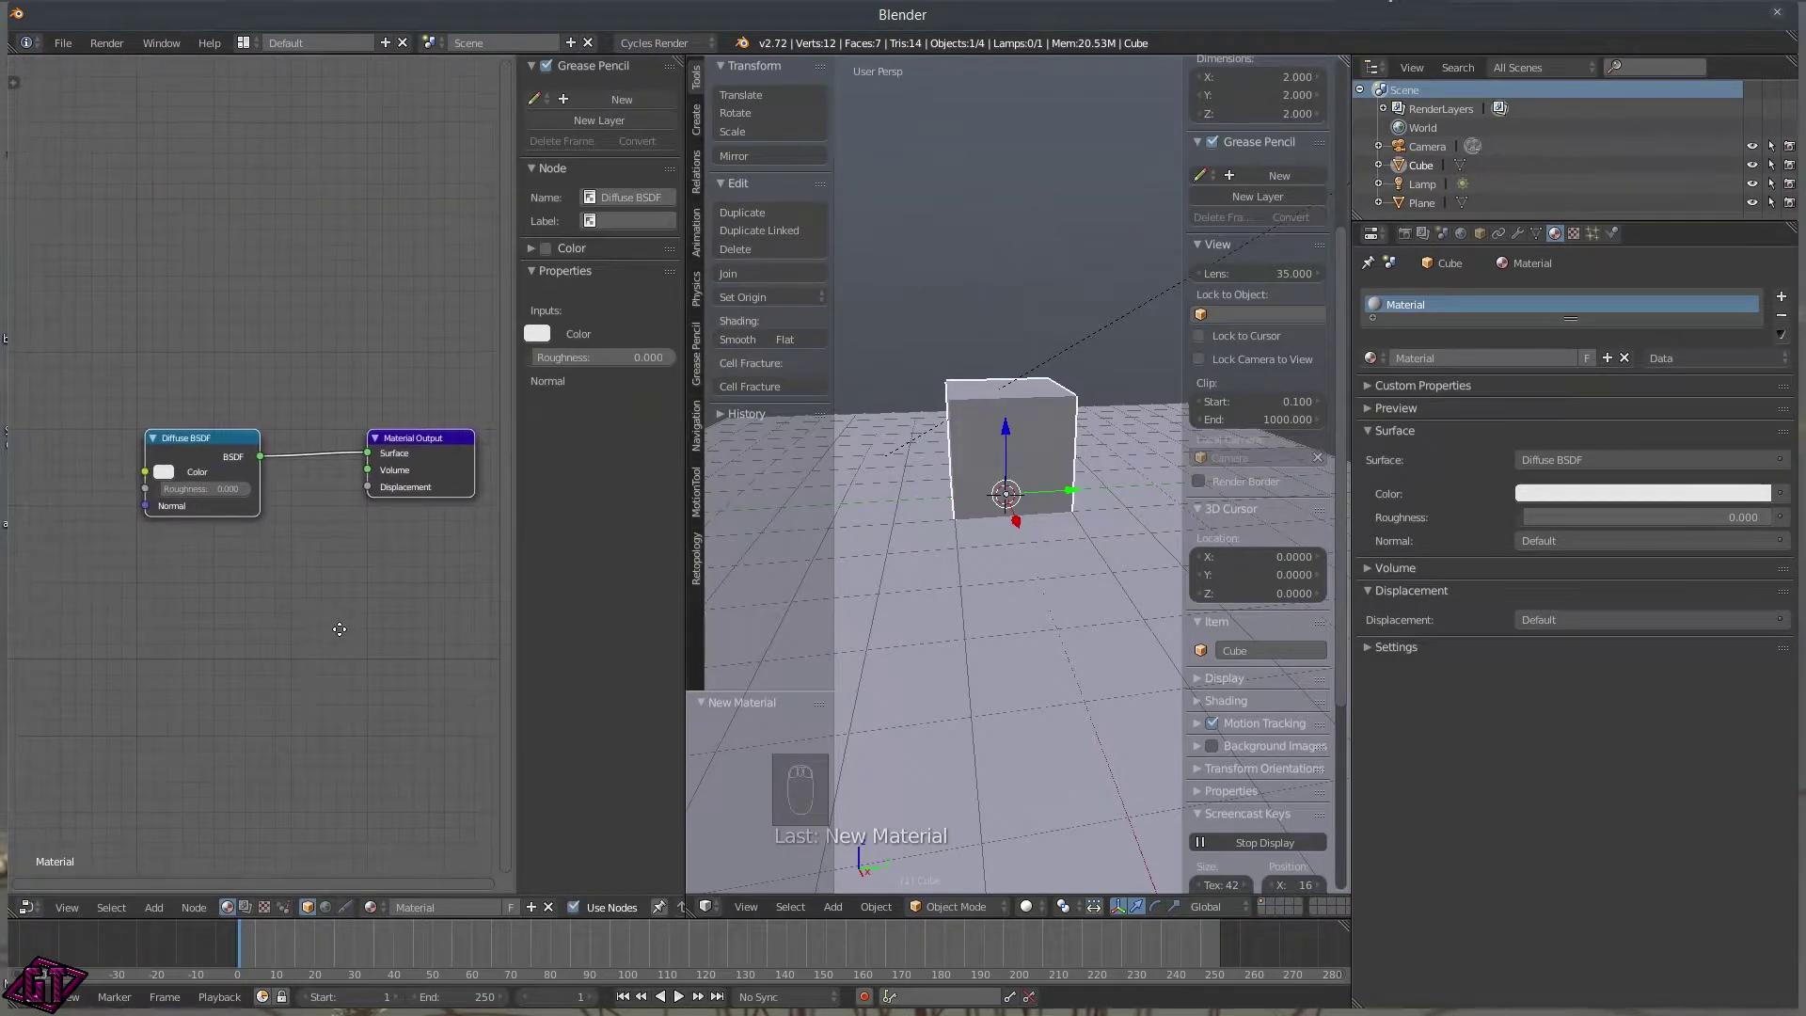
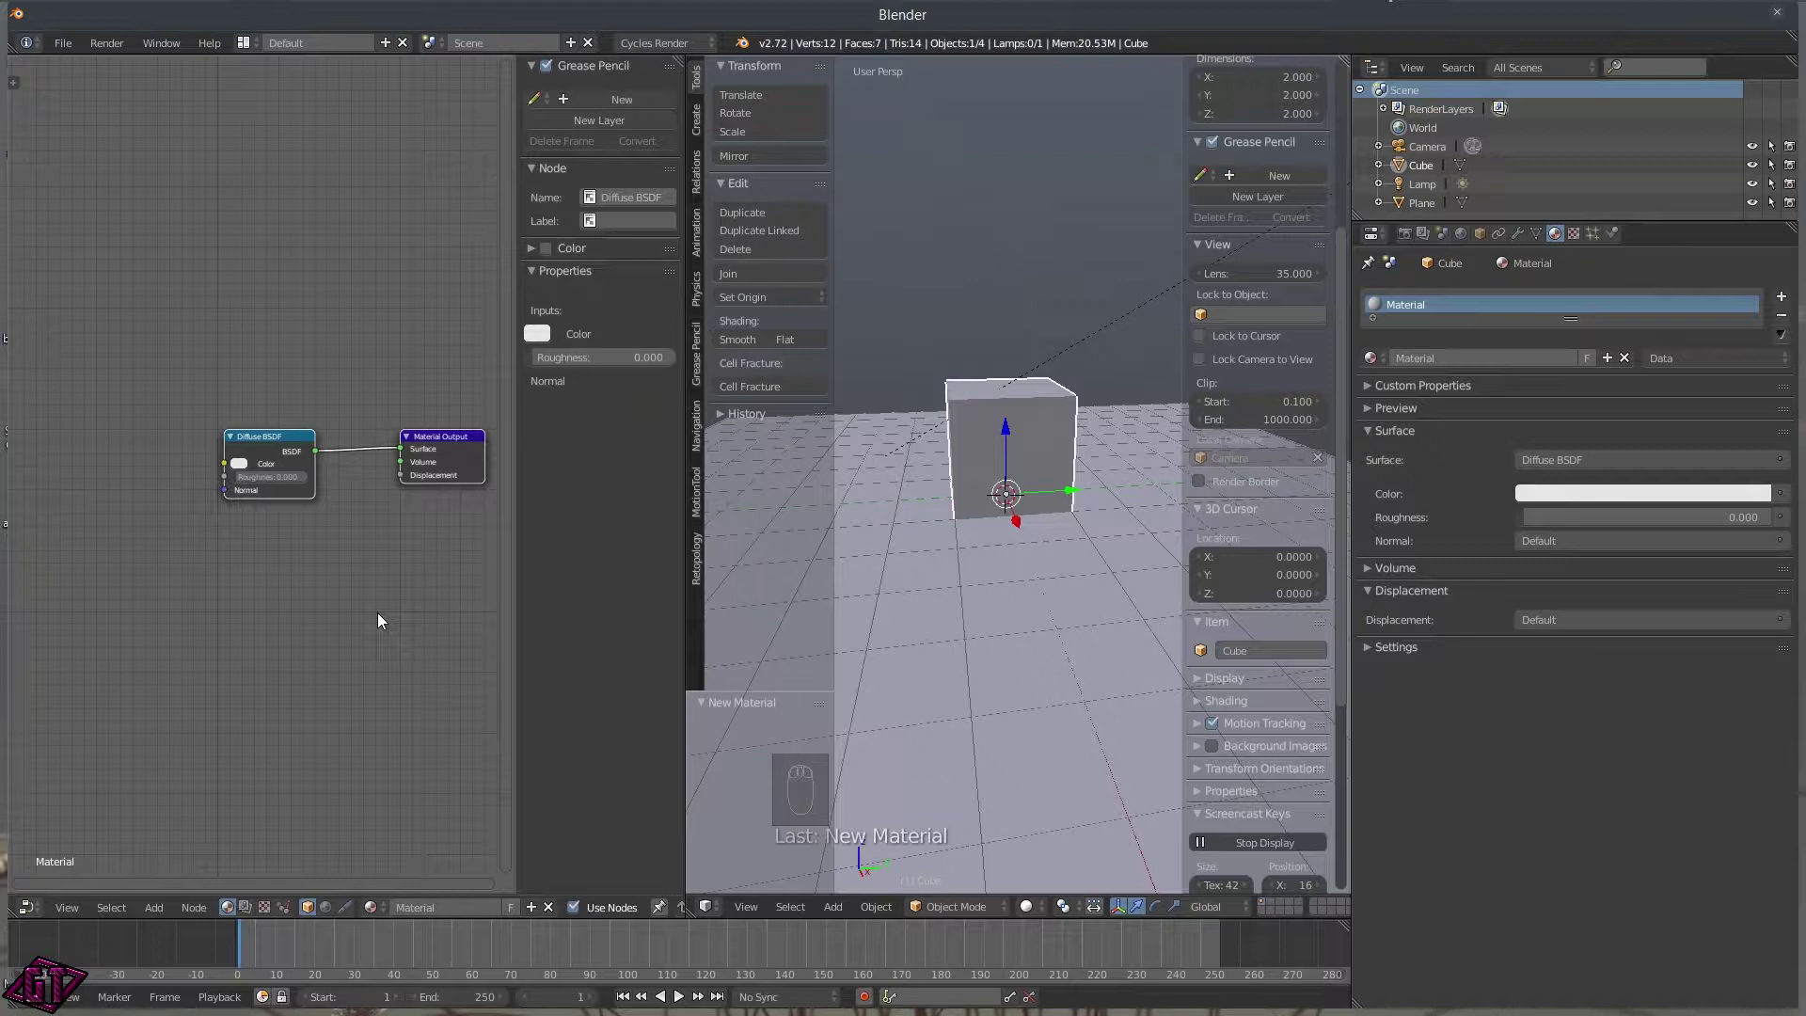
middle_click(398, 583)
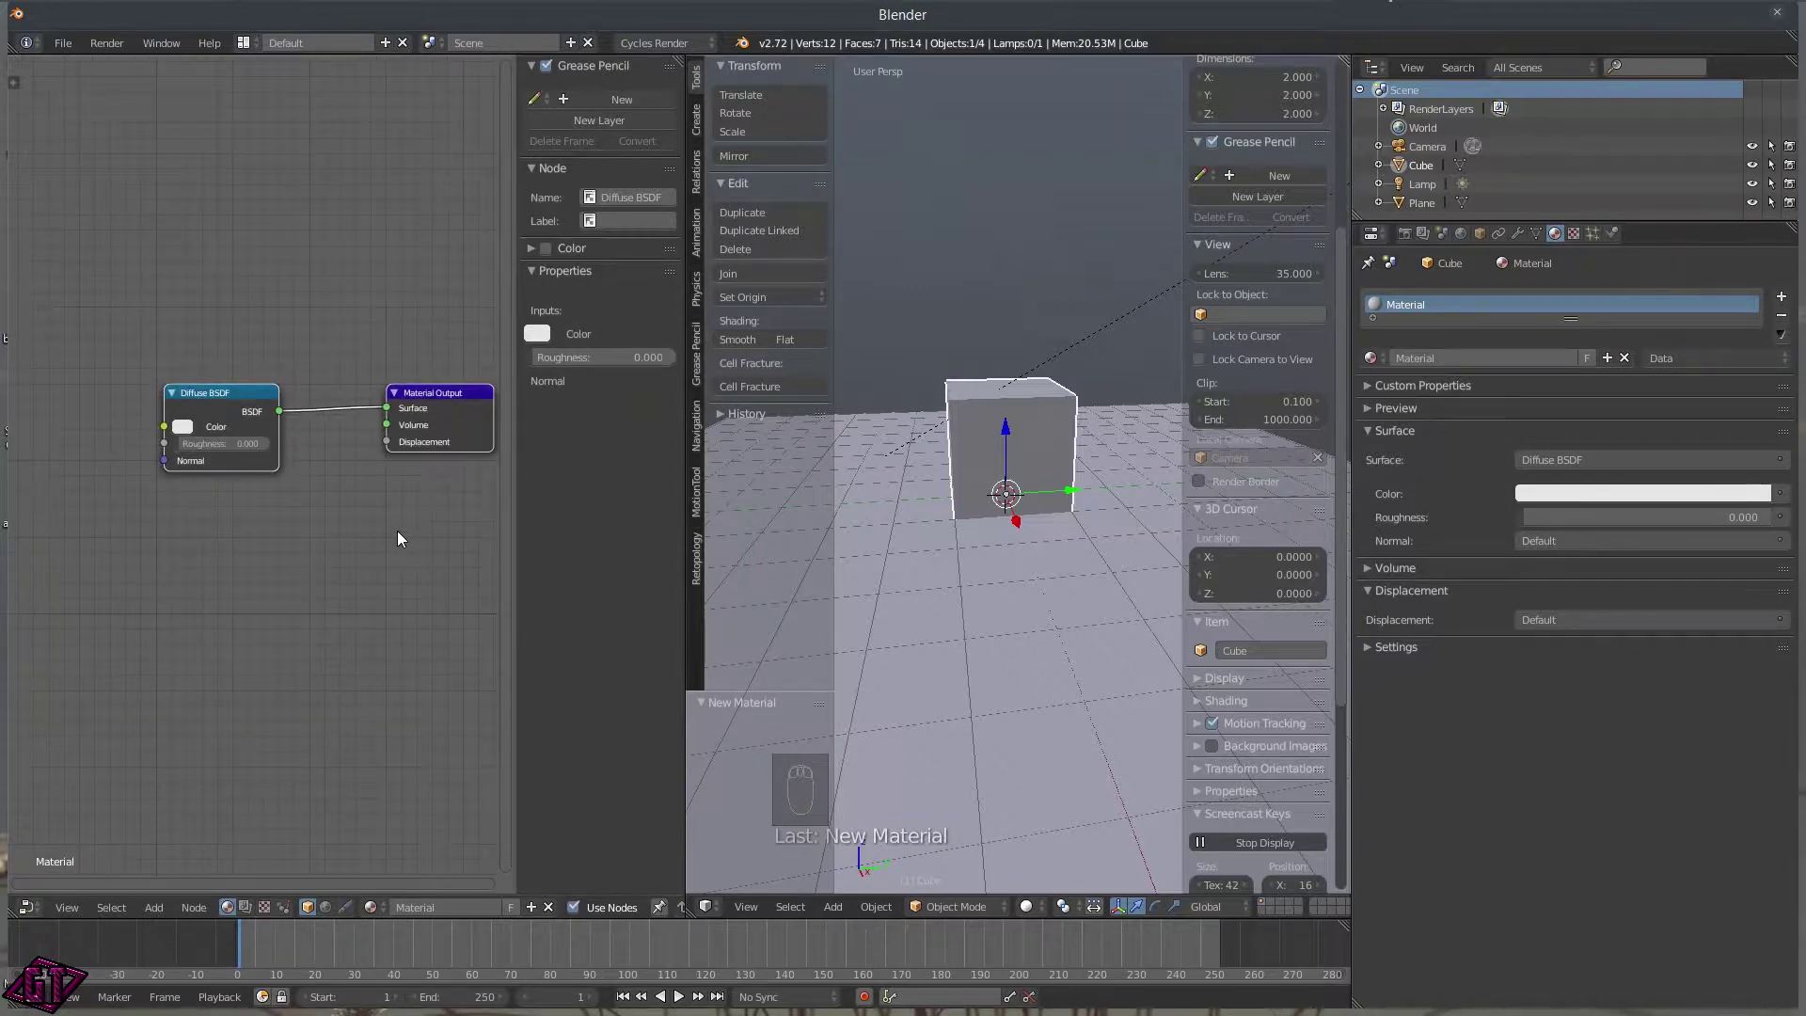
Orbit the cube in the right-hand 3D view and hide its Tool Shelf and Properties panels.
middle_click(1022, 549)
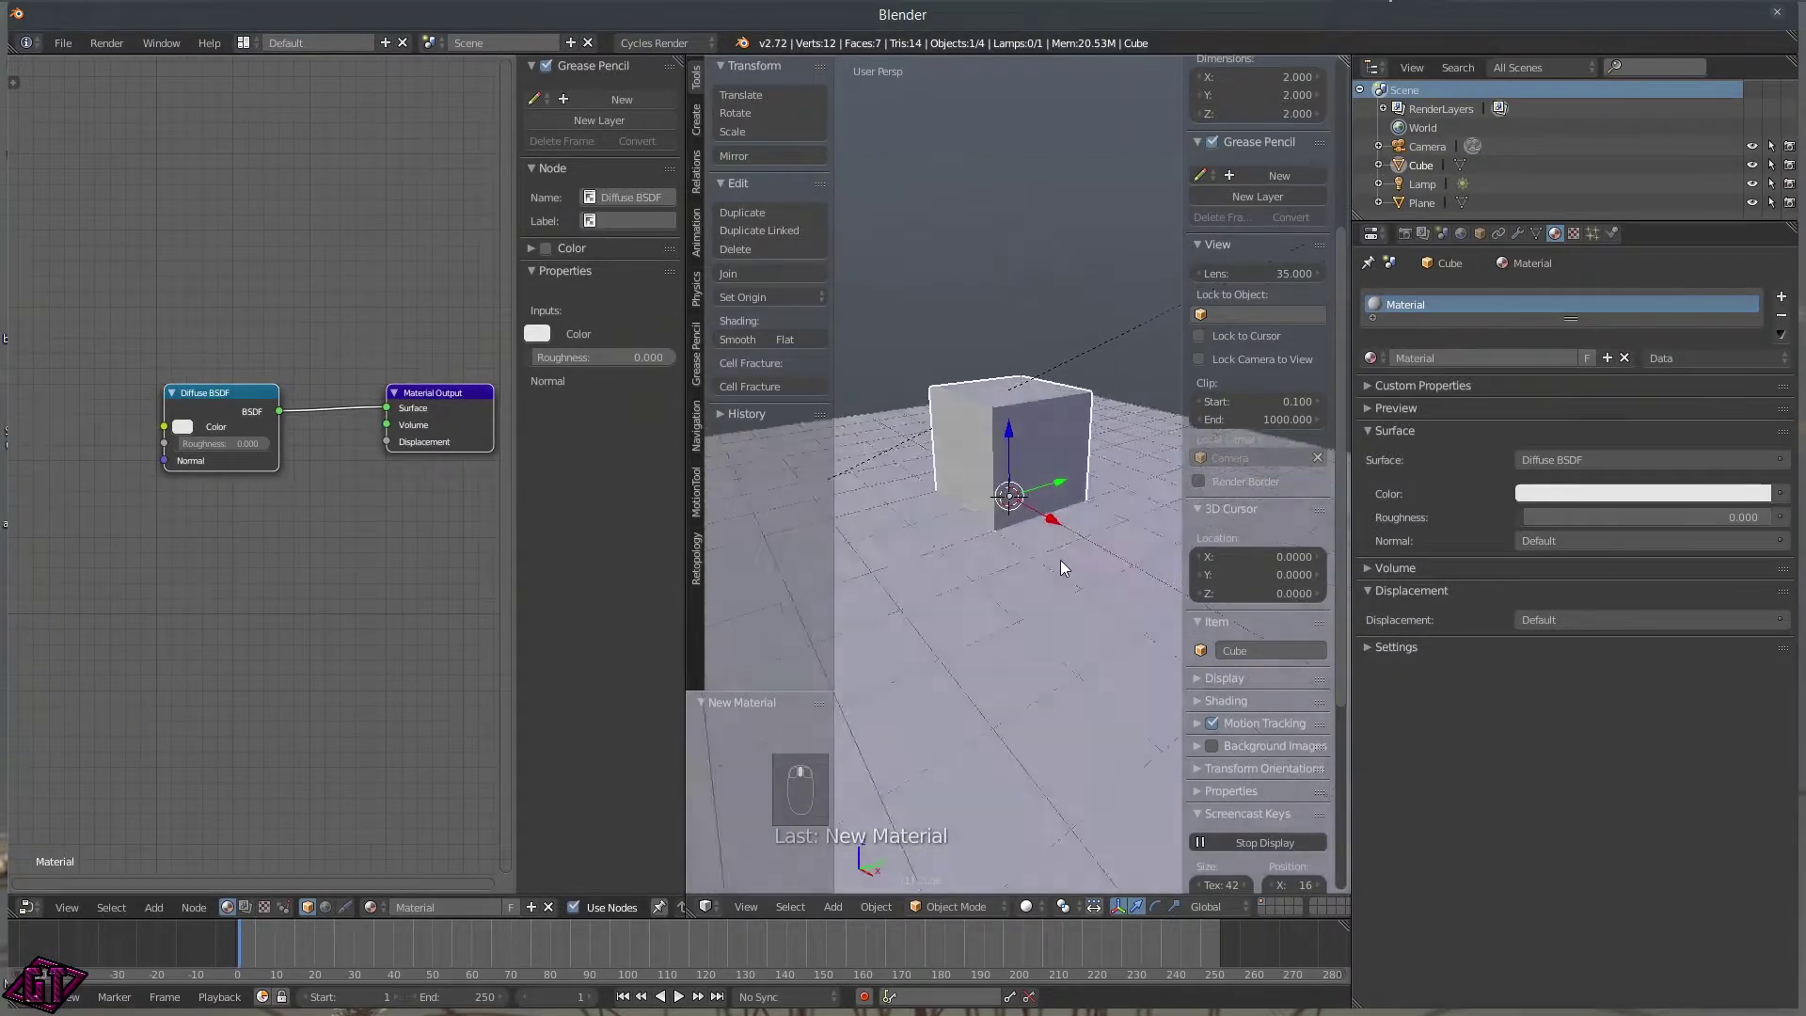
middle_click(964, 546)
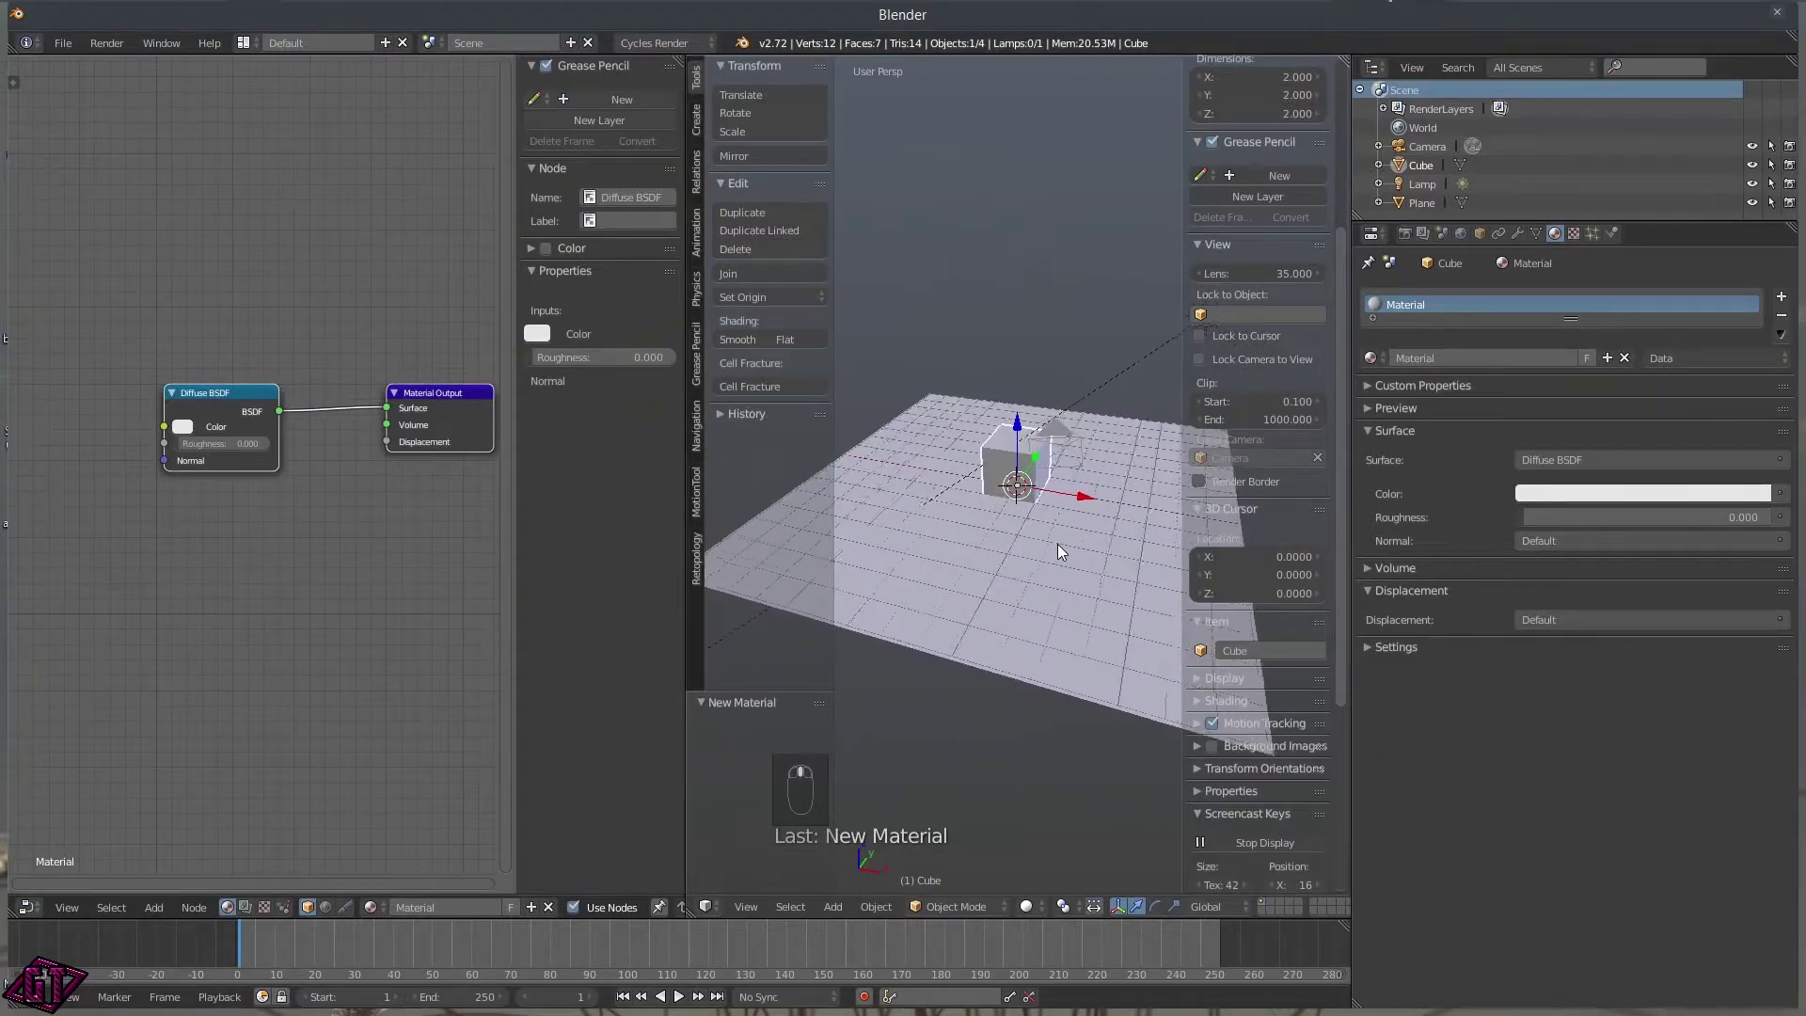
drag(893, 534, 1050, 499)
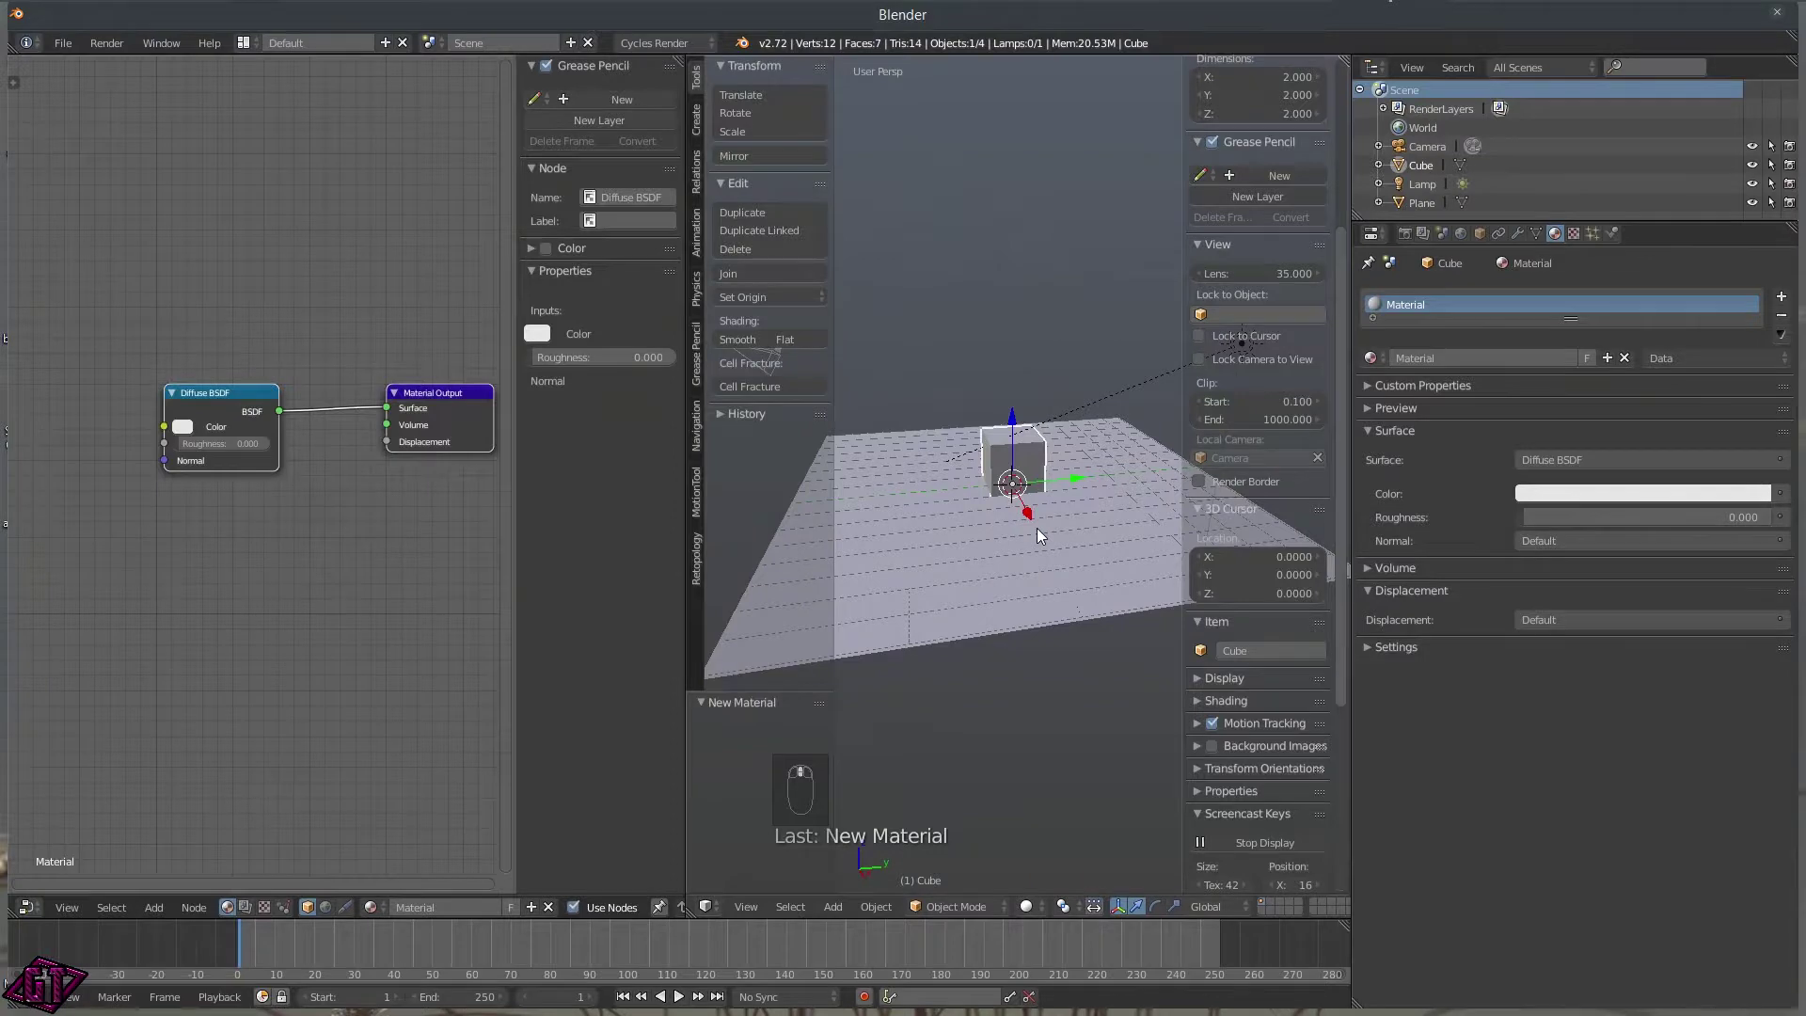
key(n)
key(t)
click(1120, 555)
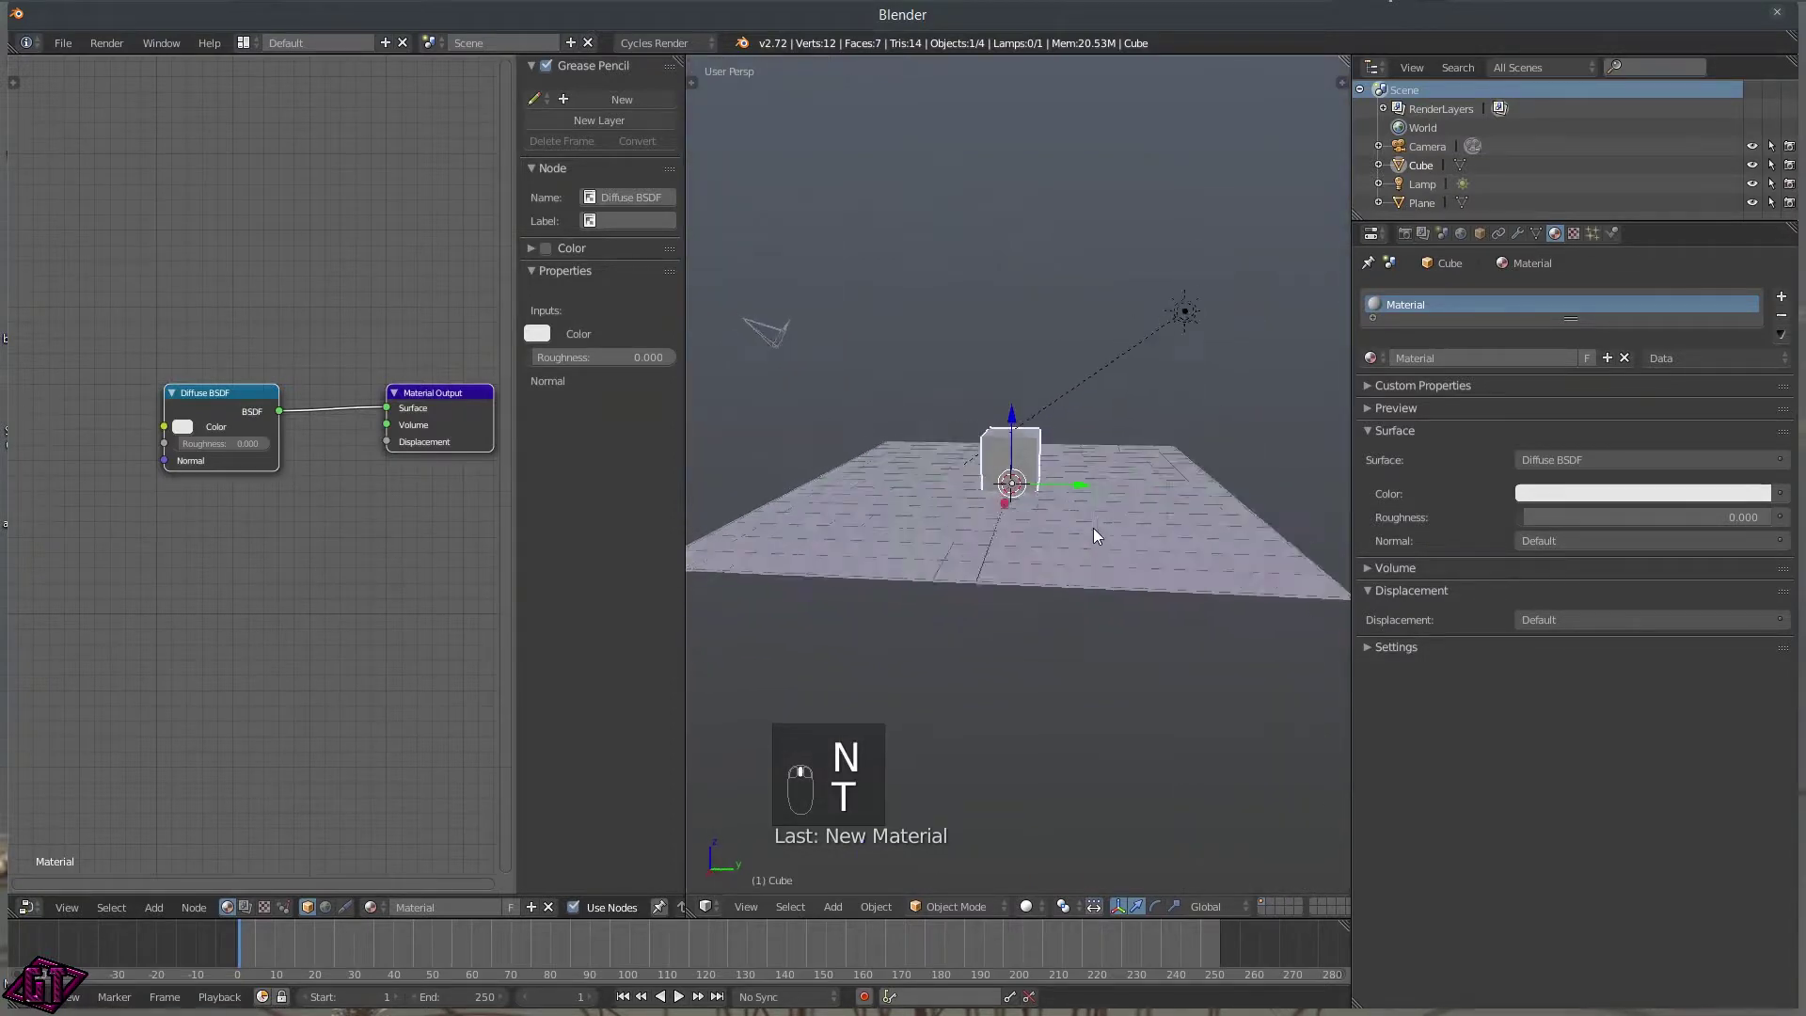
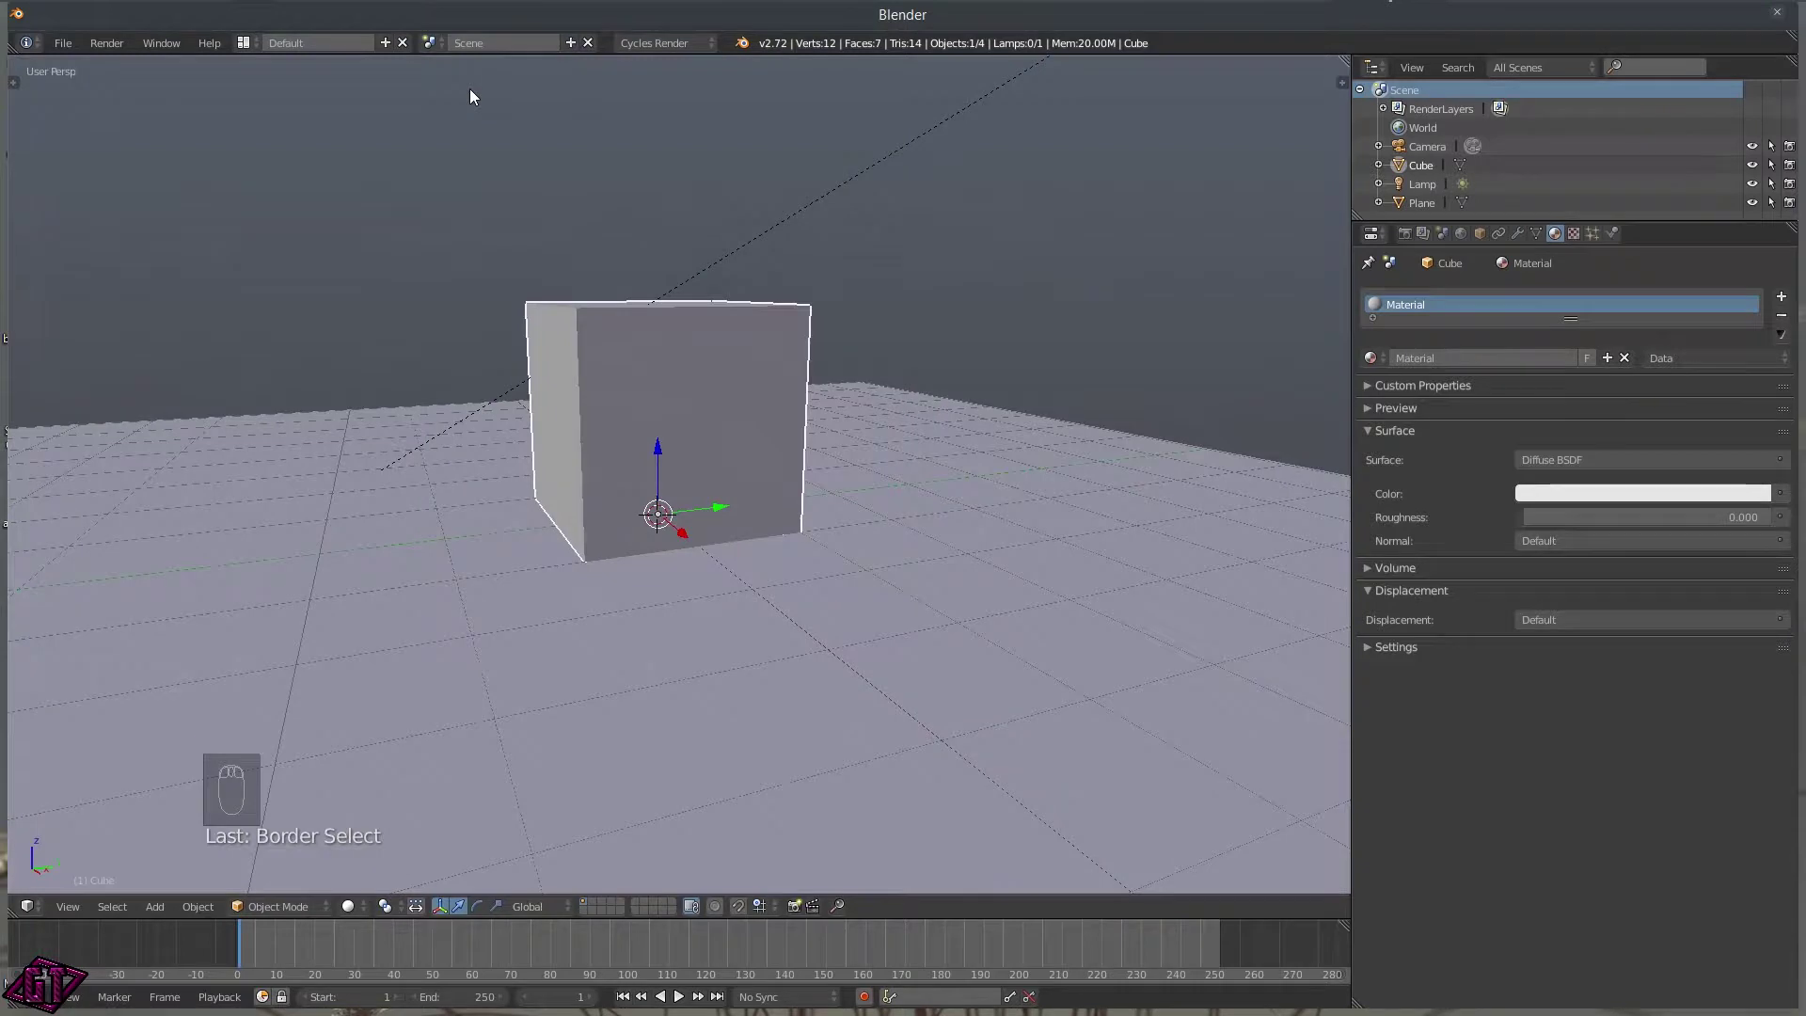
Browse the render preset list and close it, keeping 1920×1080 at 50% and 24 fps.
drag(952, 522, 1412, 240)
drag(1272, 379, 1349, 485)
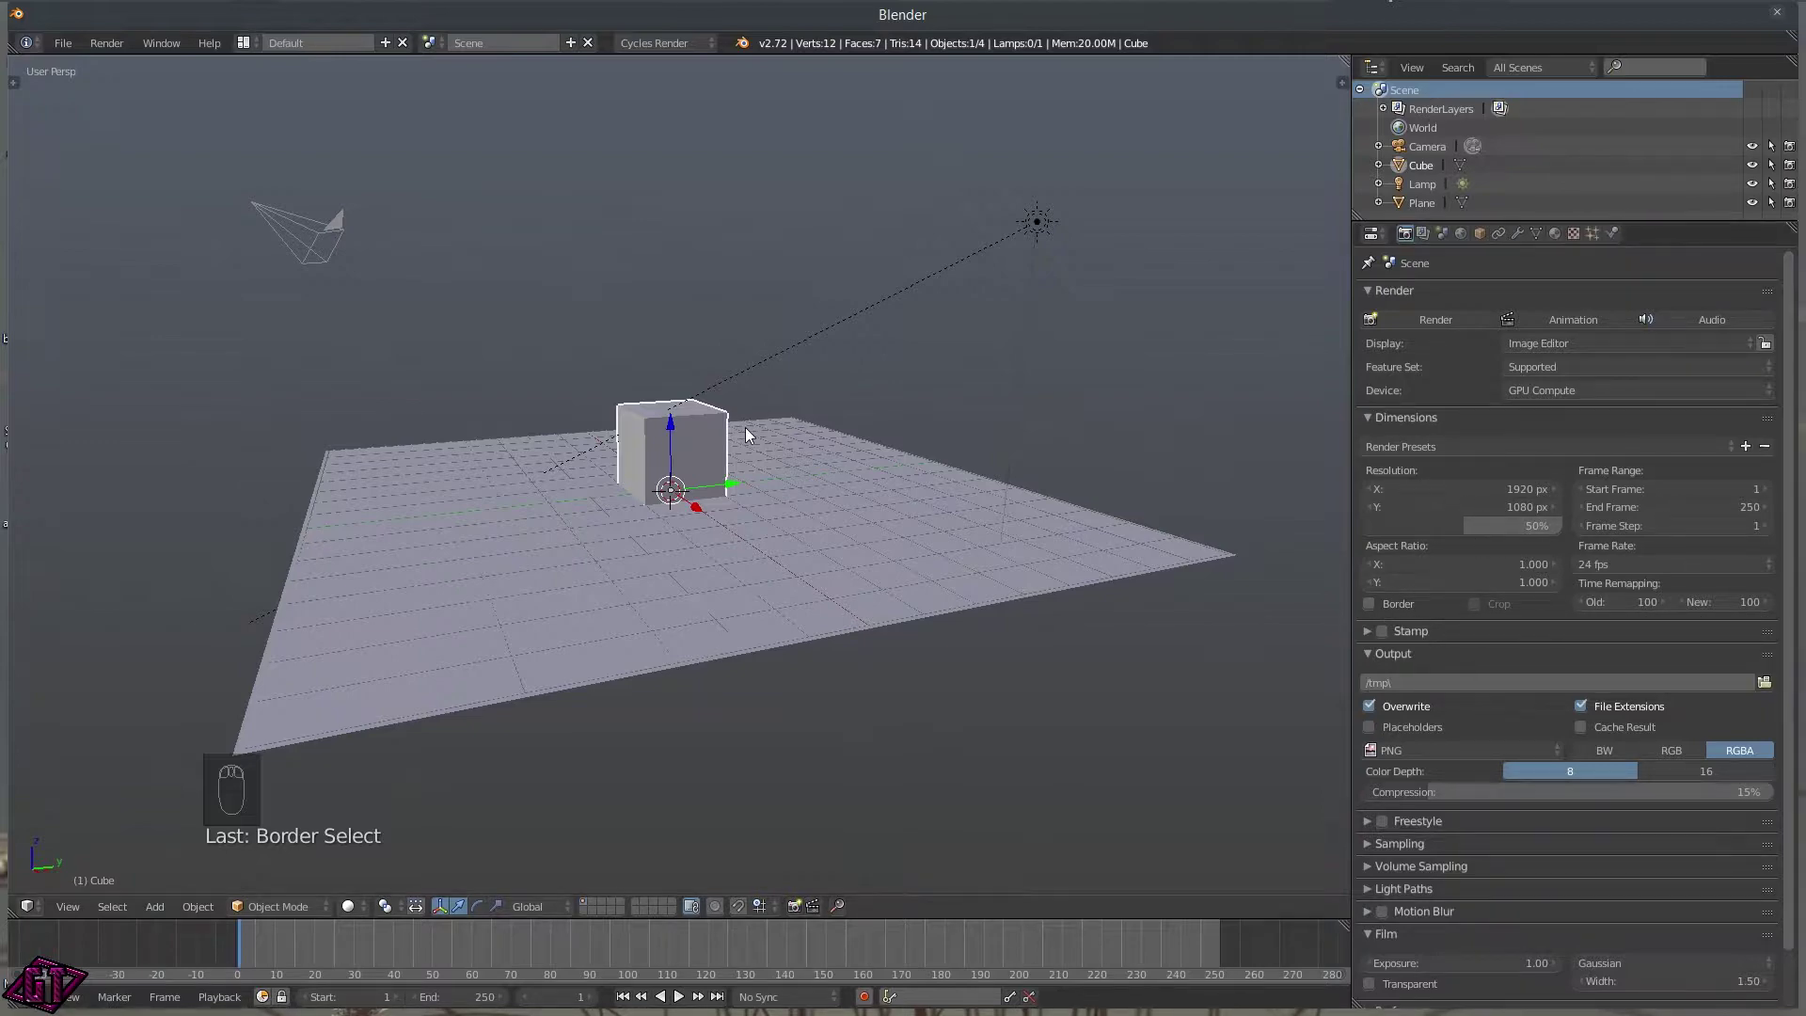
Switch to camera view with Rendered shading and enable Border rendering under Dimensions.
key(KP_0)
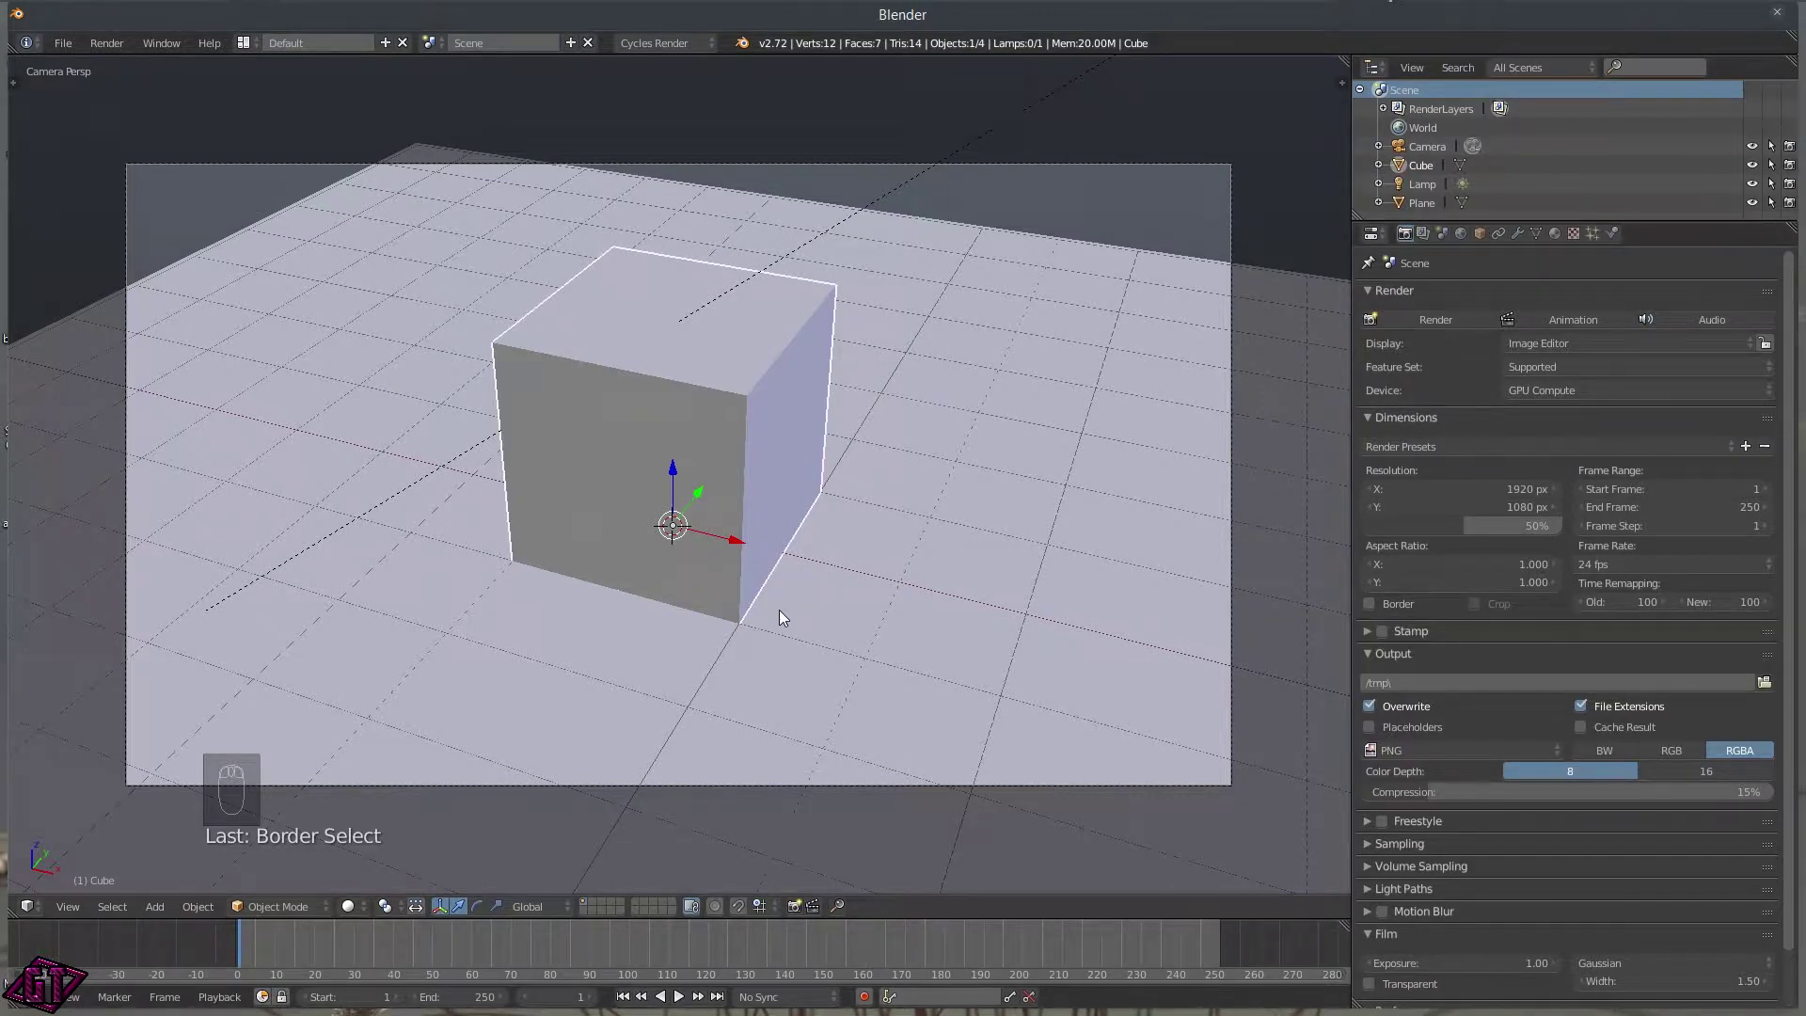
key(z)
middle_click(1053, 476)
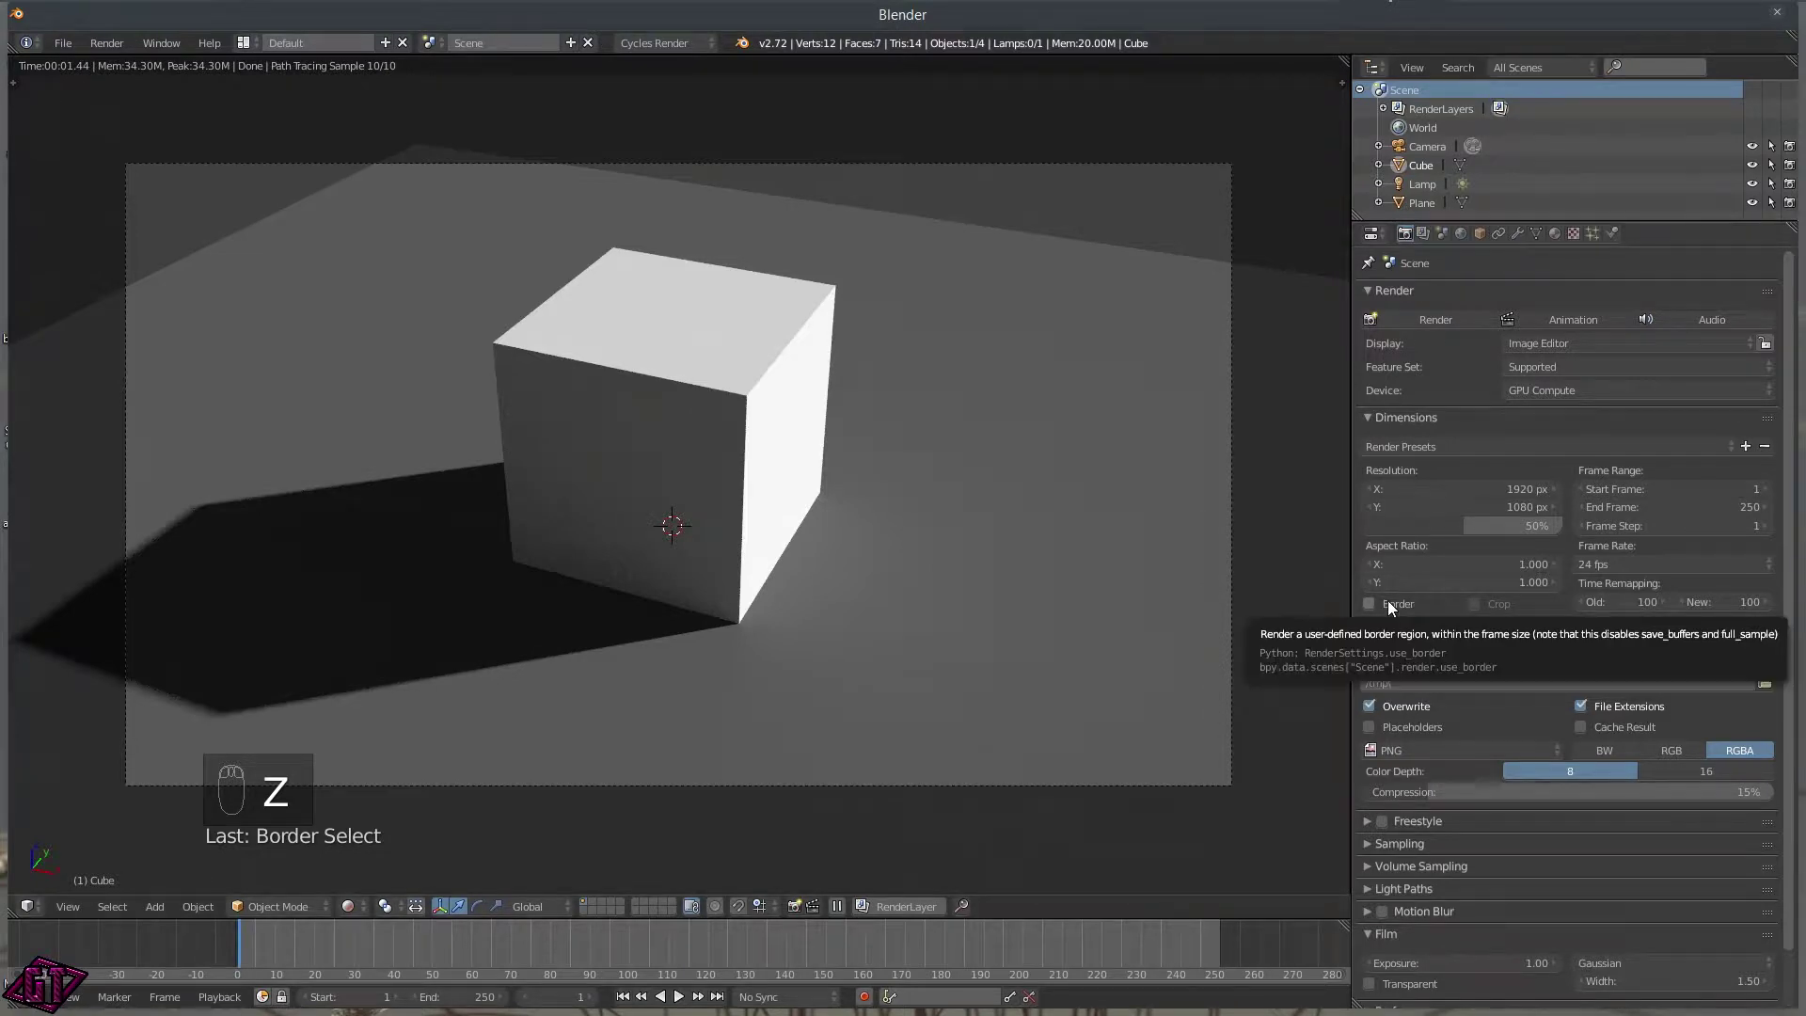
drag(1391, 602, 200, 200)
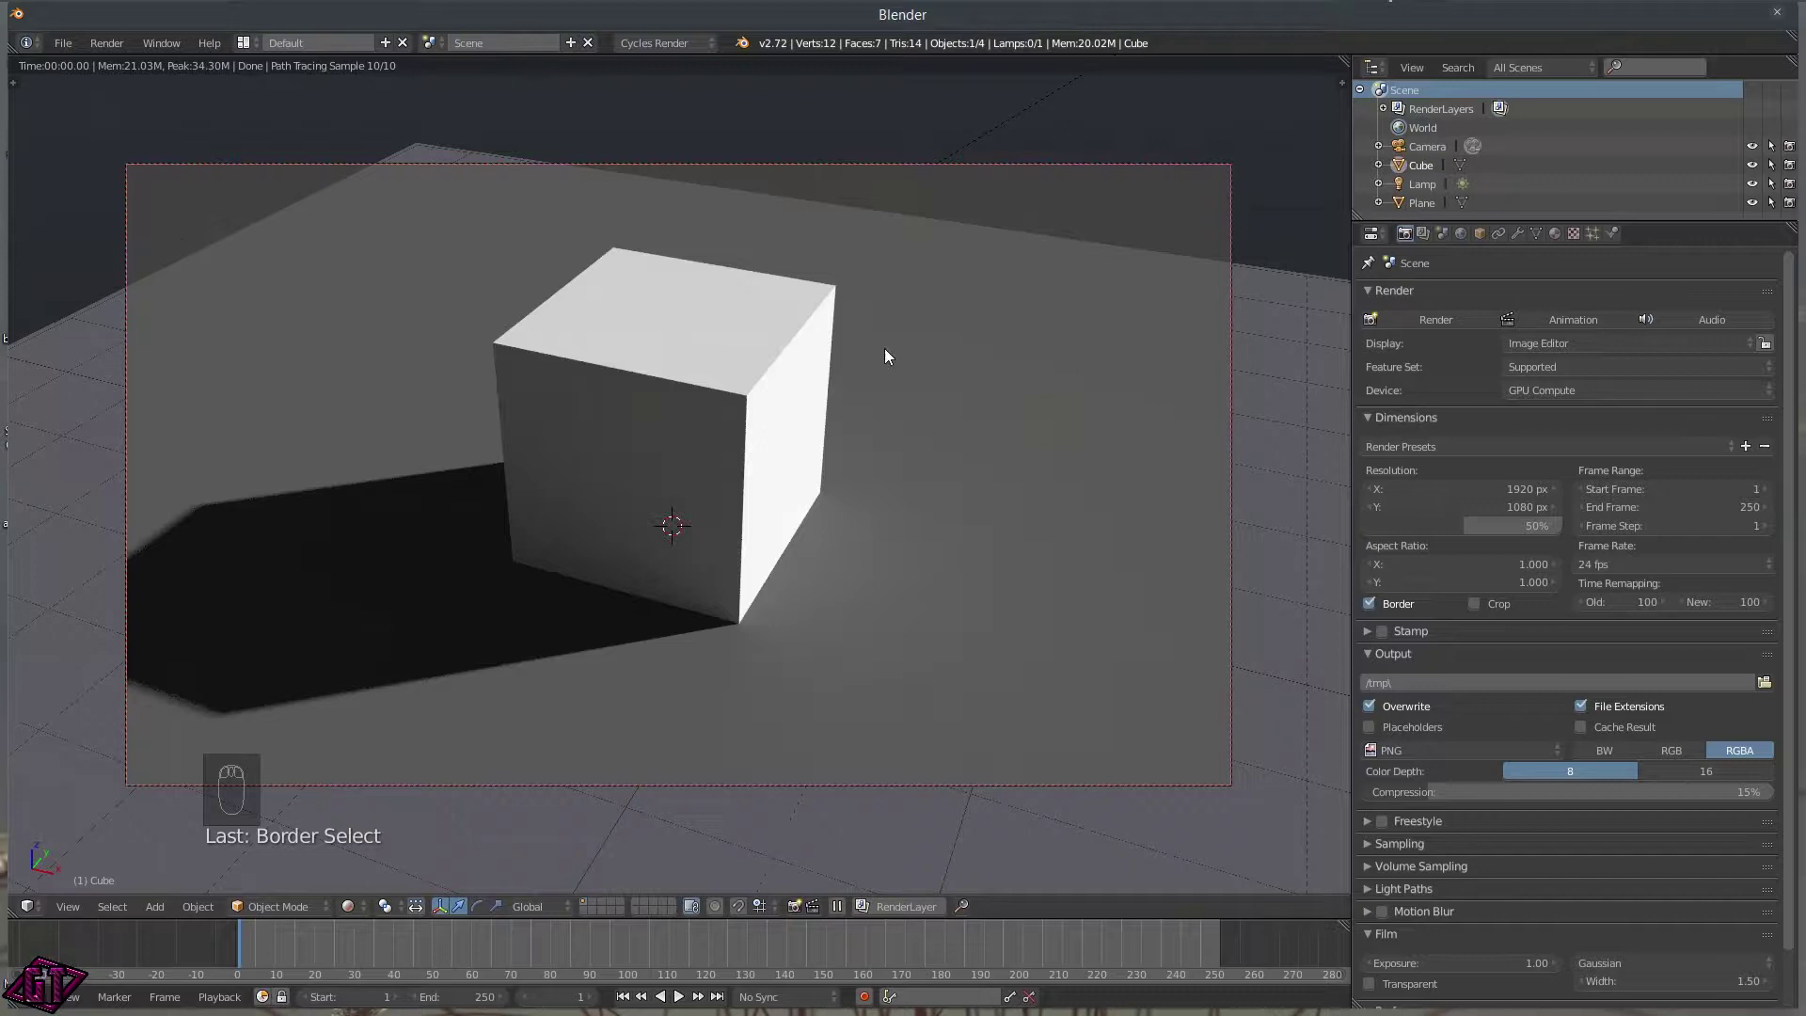
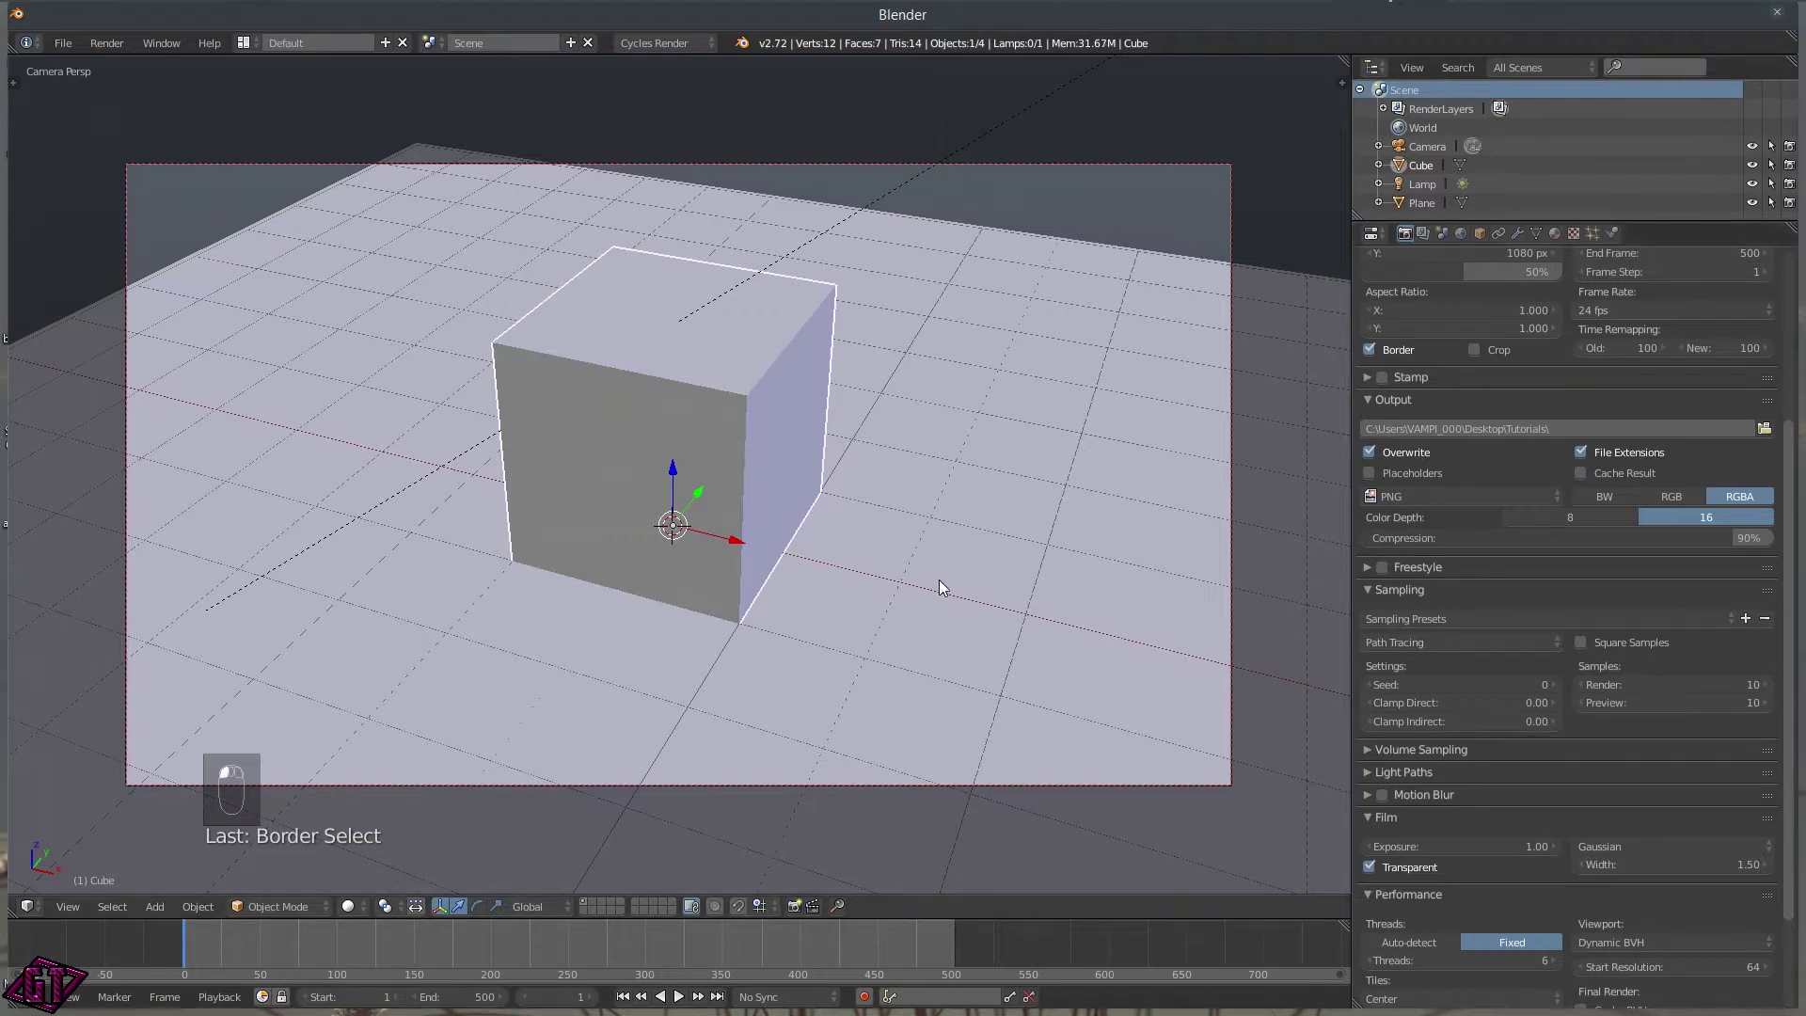
Preview the camera view rendered, collapse the Film and Performance panels, and return to solid shading.
key(z)
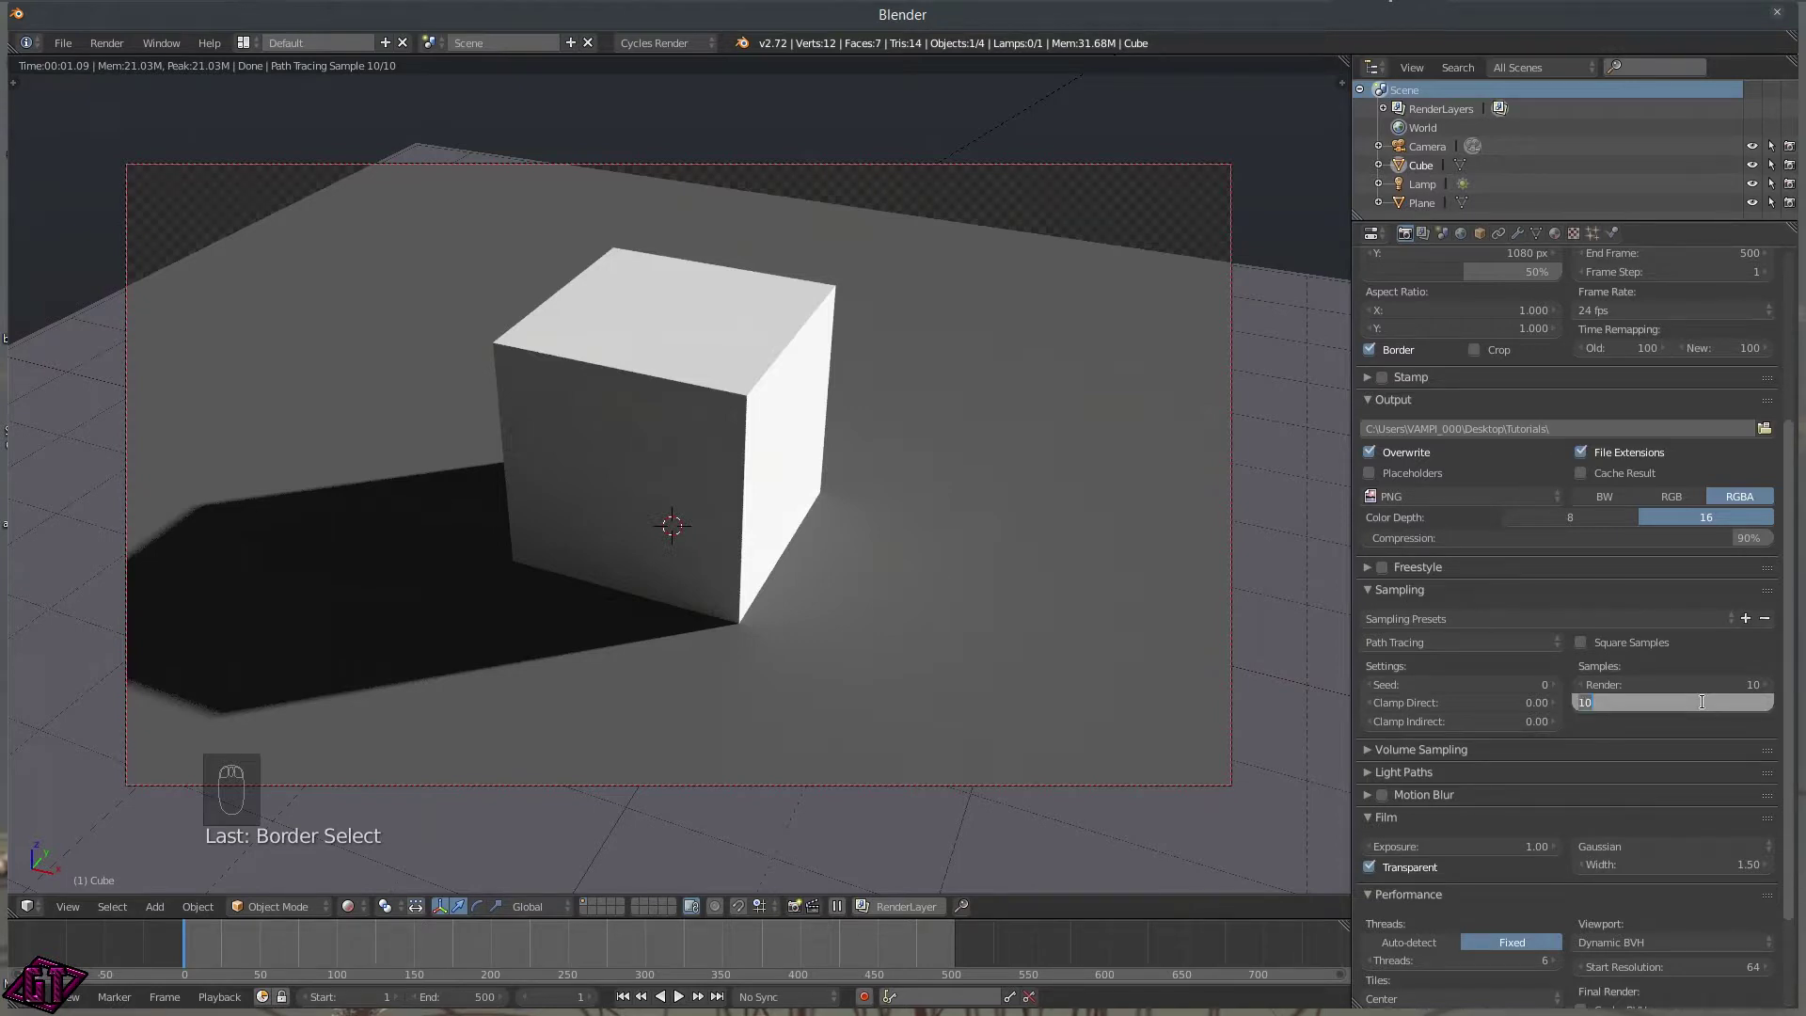
key(KP_0)
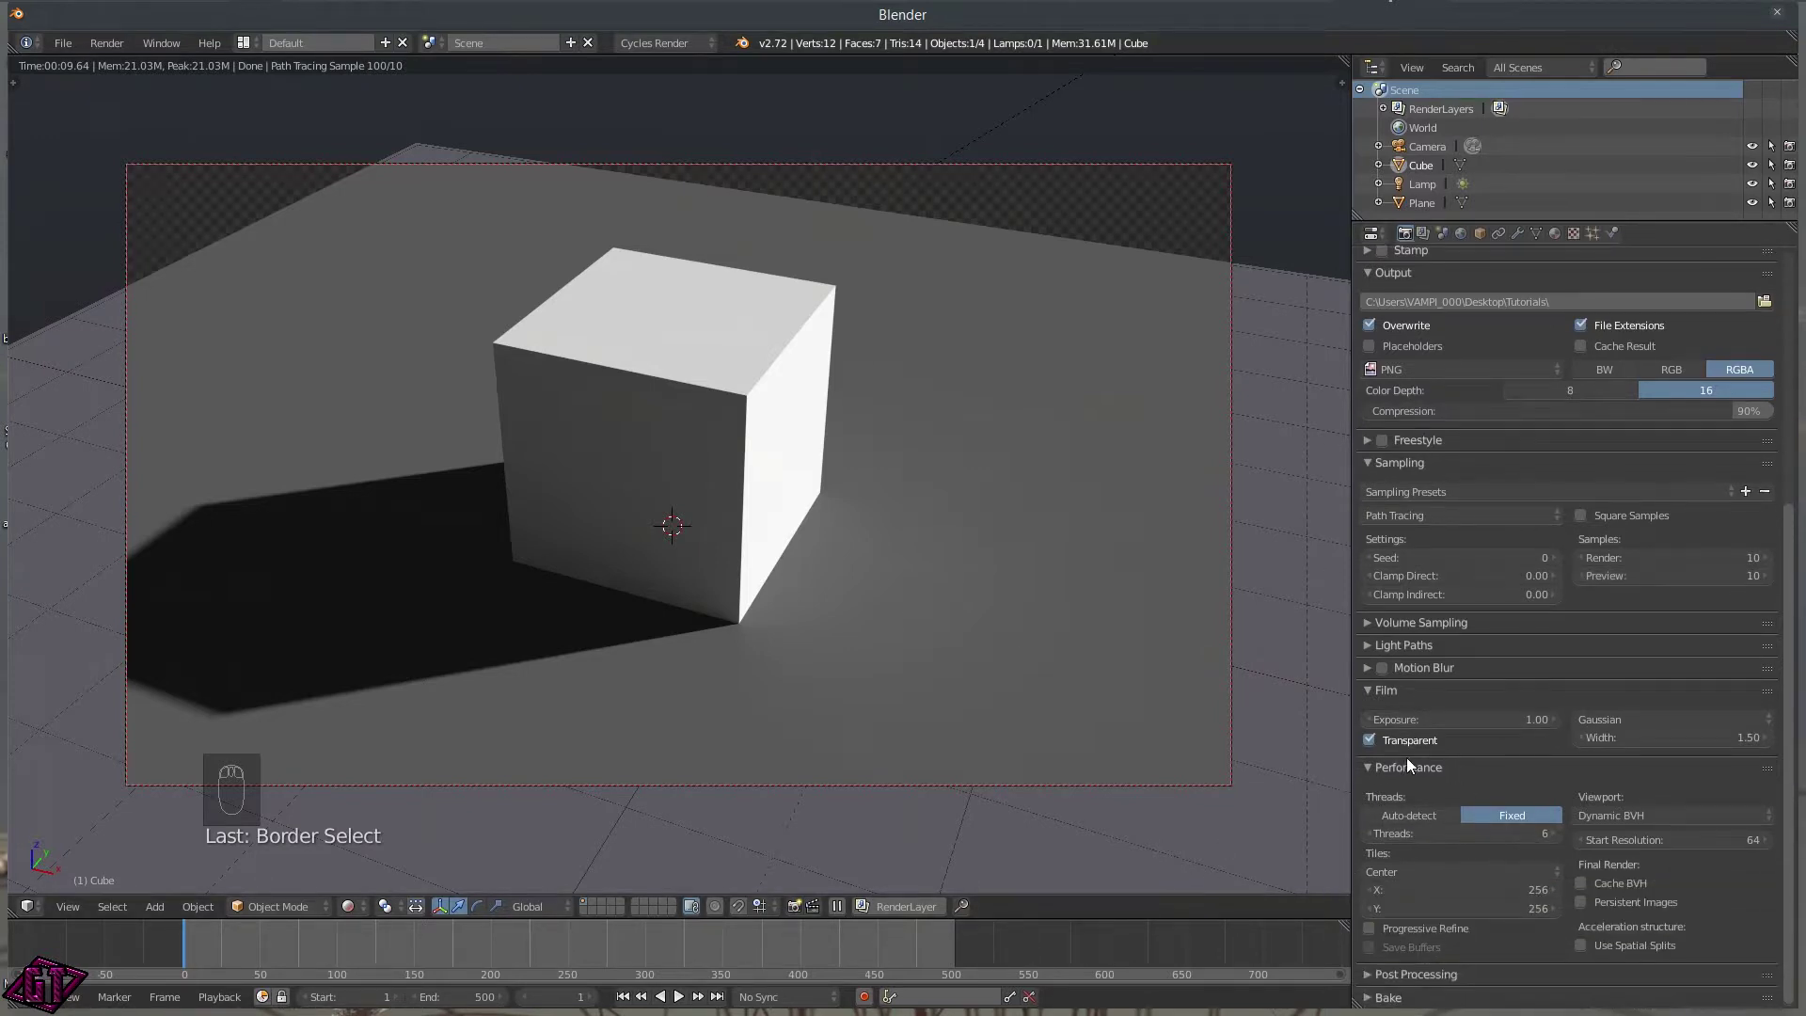
drag(1379, 742, 1356, 747)
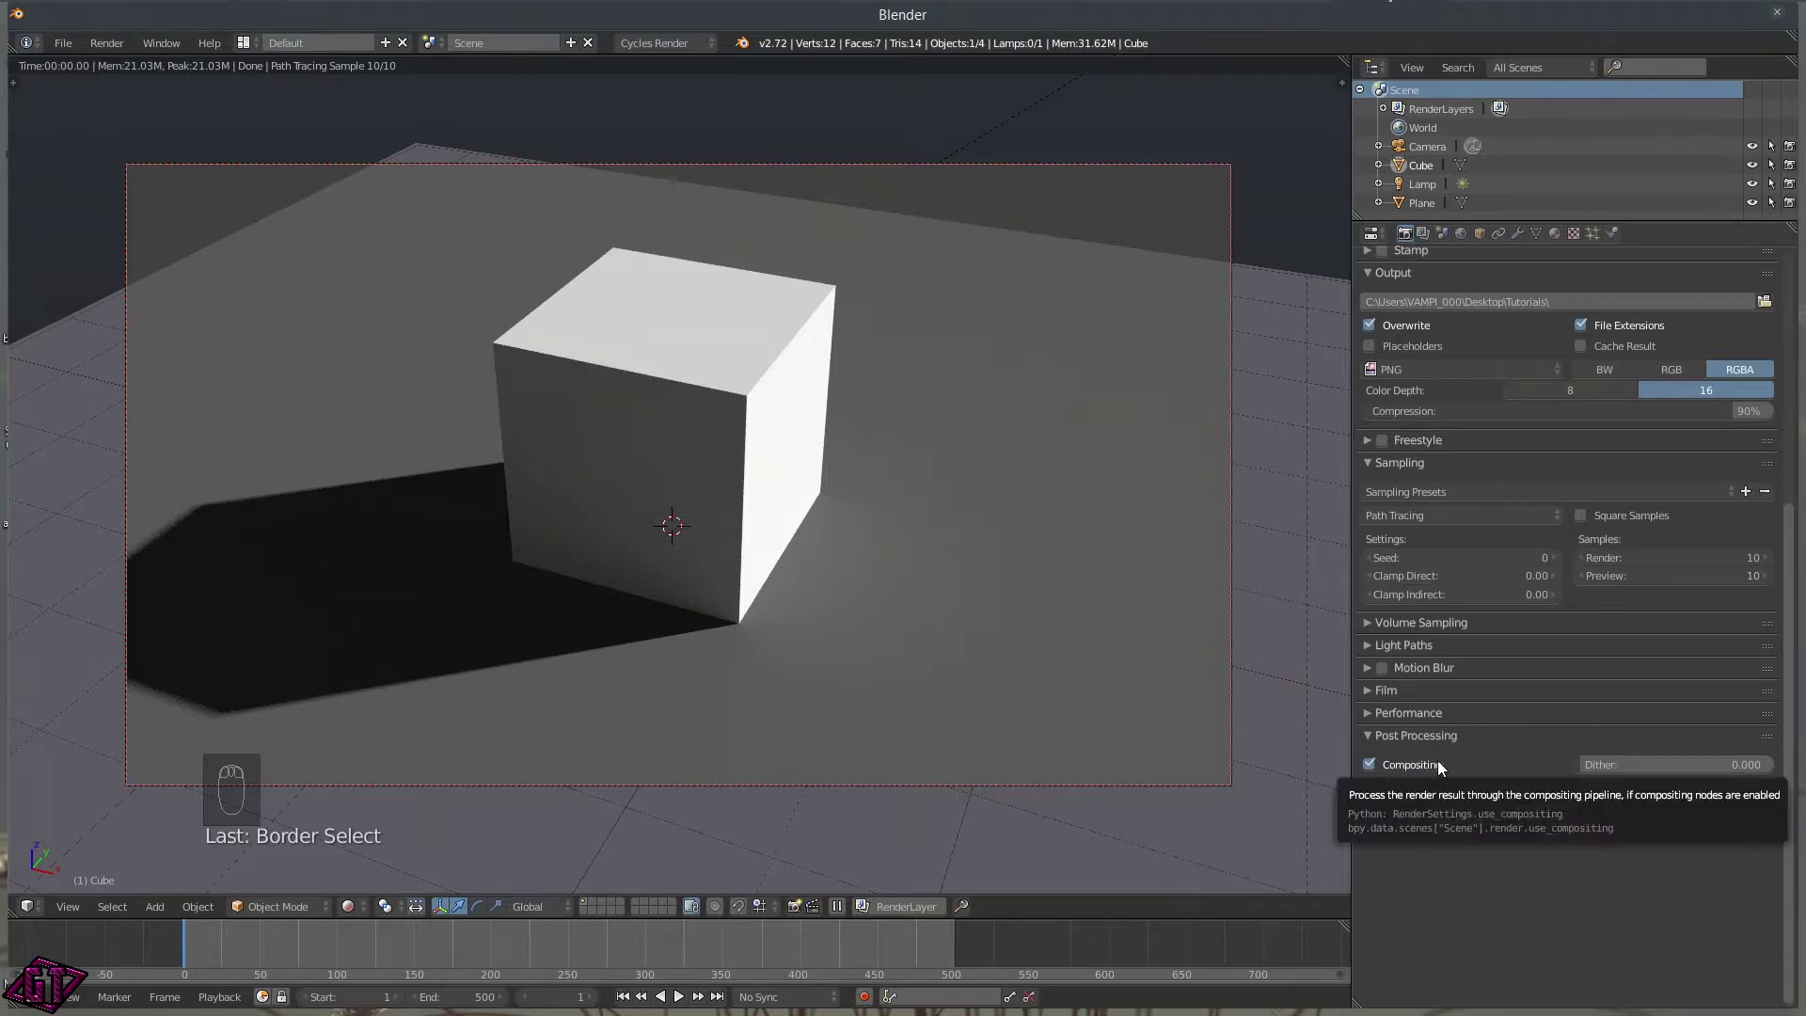
key(z)
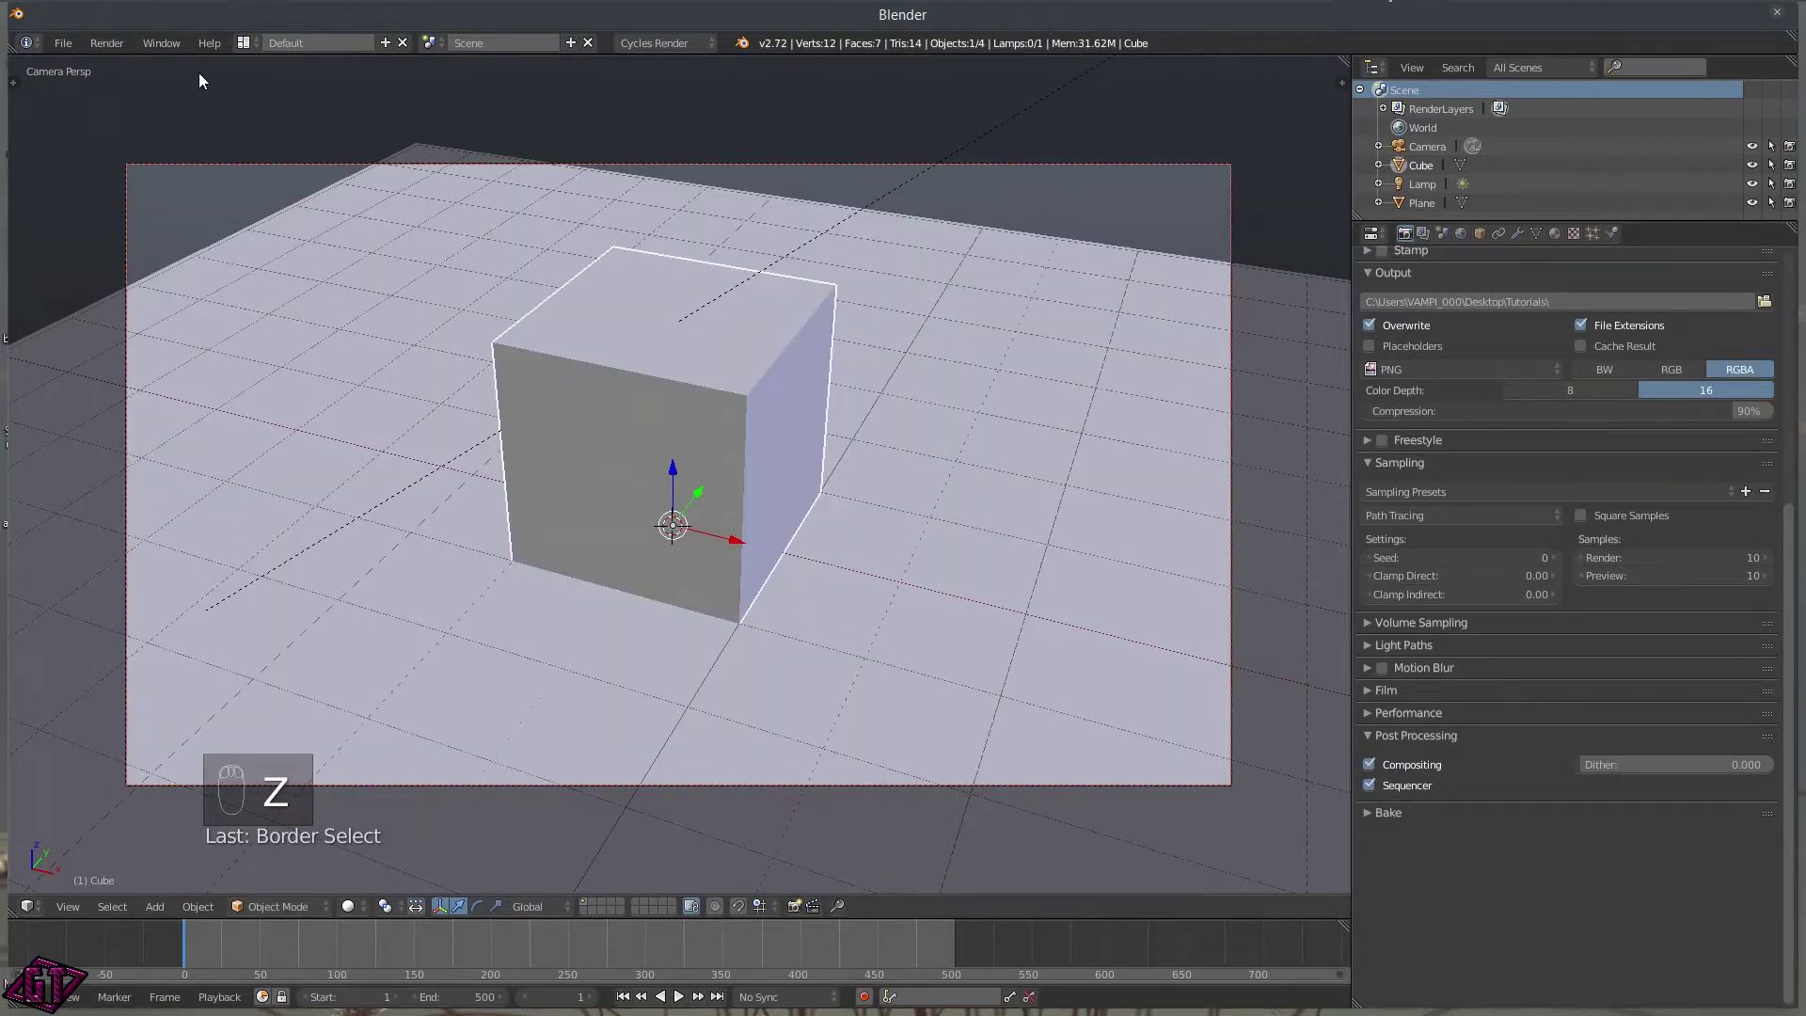
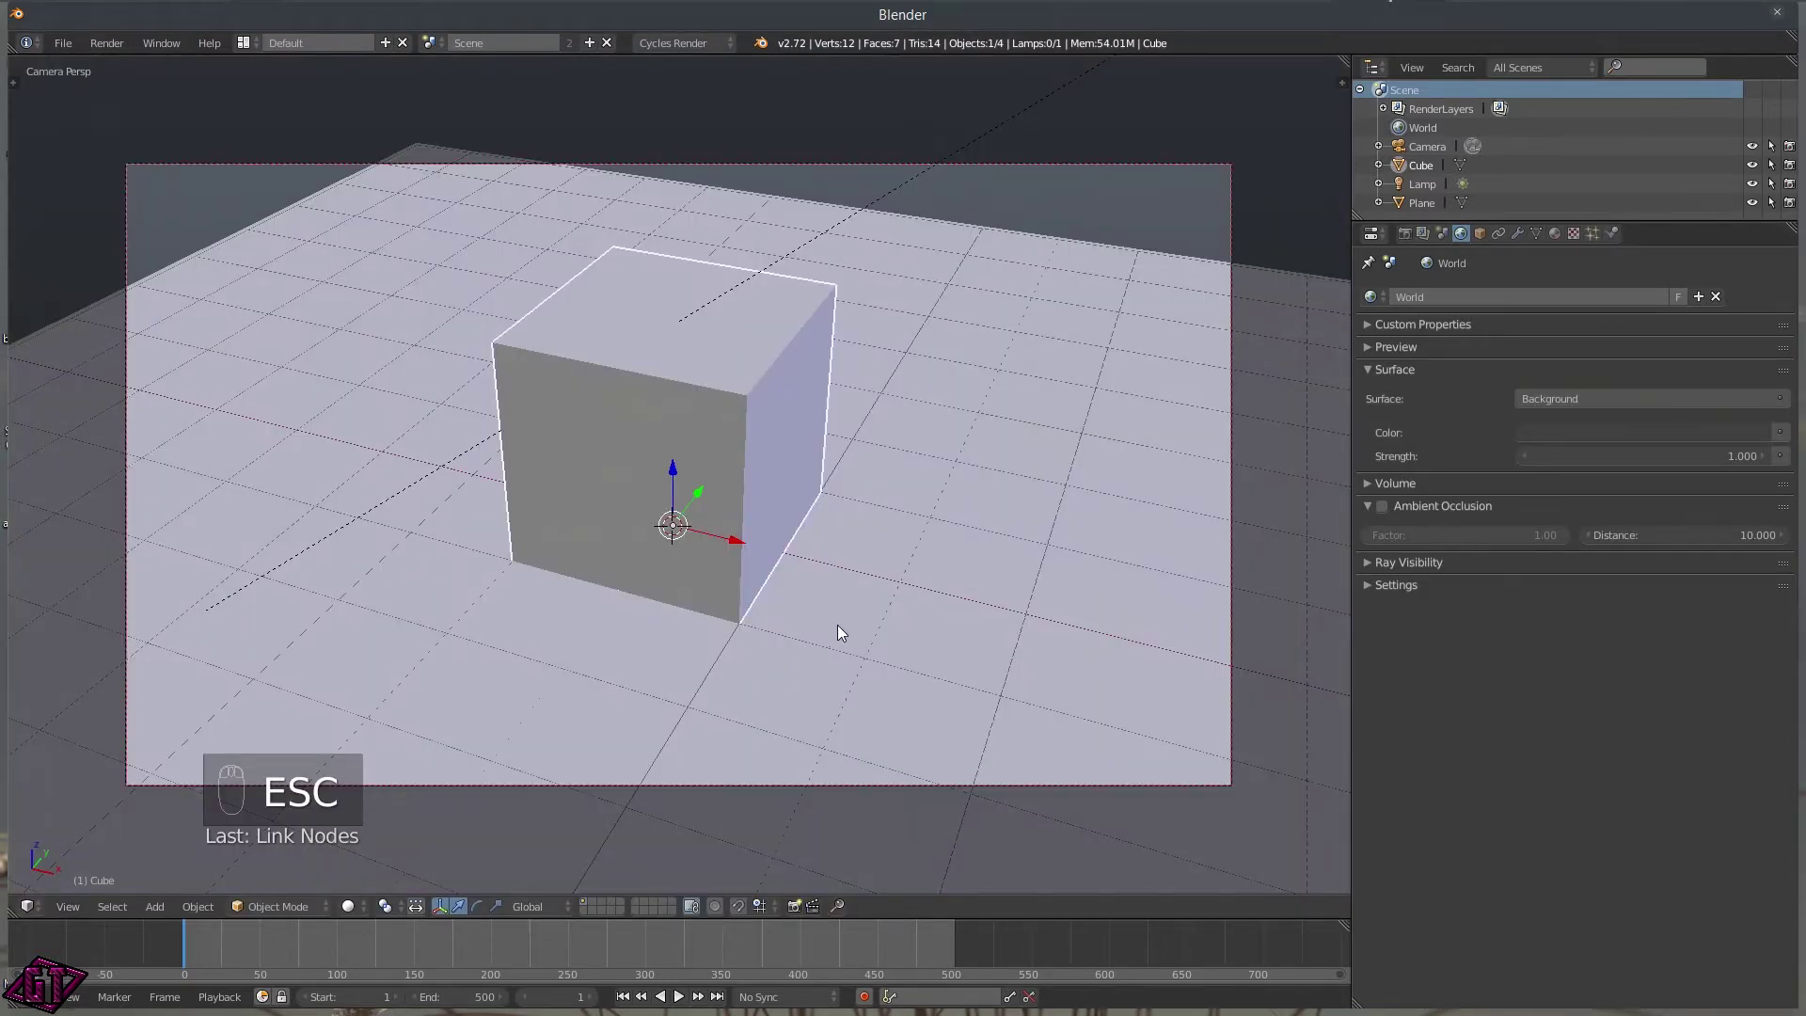
With Rendered shading on, set the World surface colour to a very dark grey (about 0.024 RGB).
key(z)
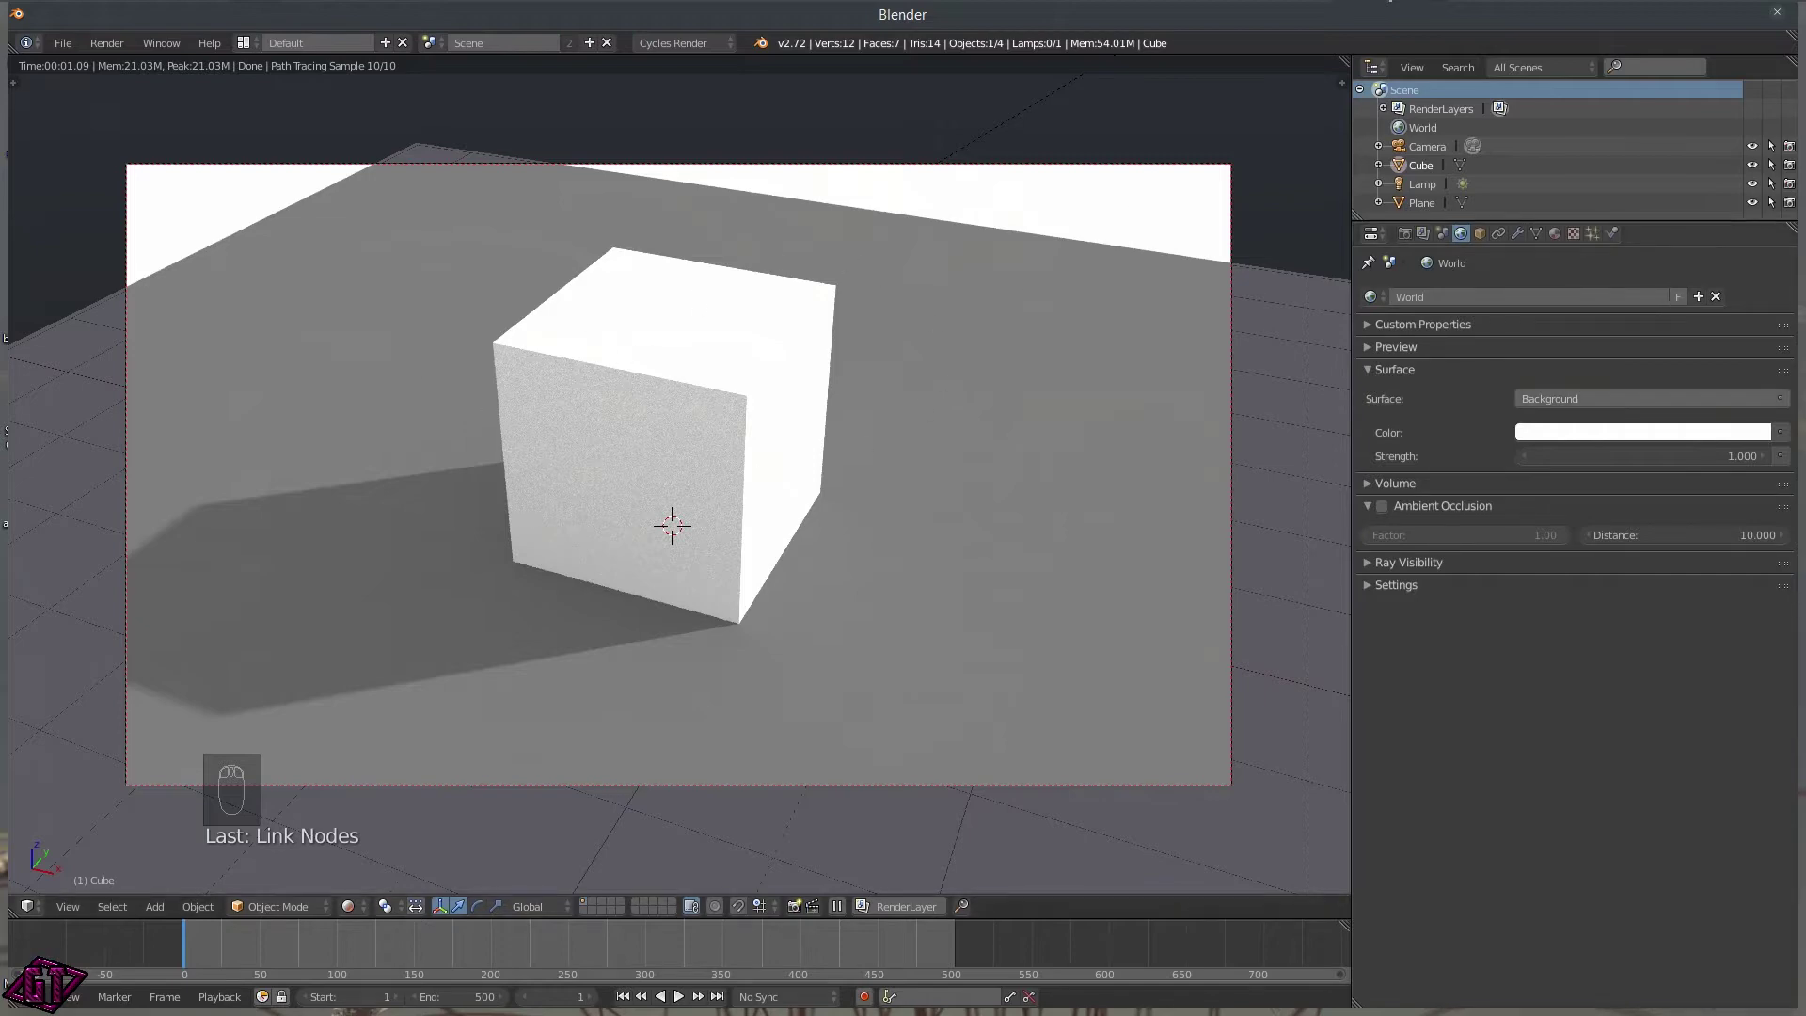
click(1761, 239)
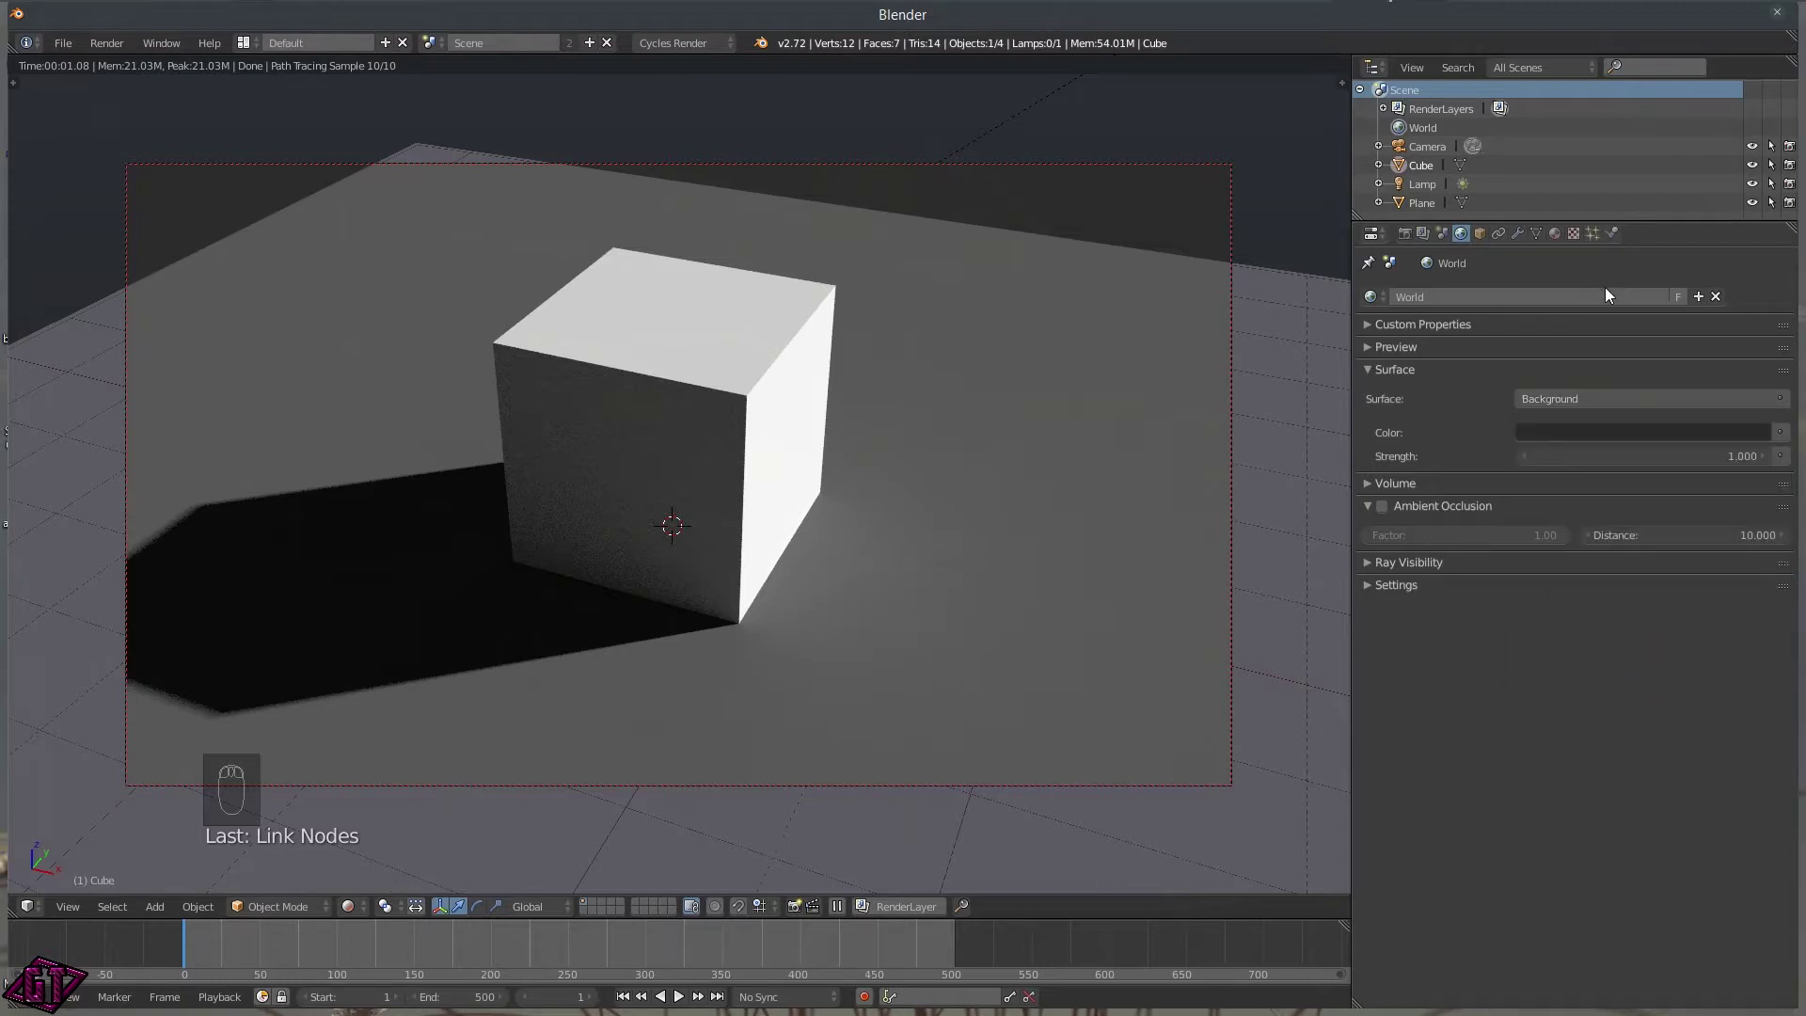
Expand world Volume, enable Ambient Occlusion and set factor 2.00 and distance 12.
drag(1311, 336, 1327, 412)
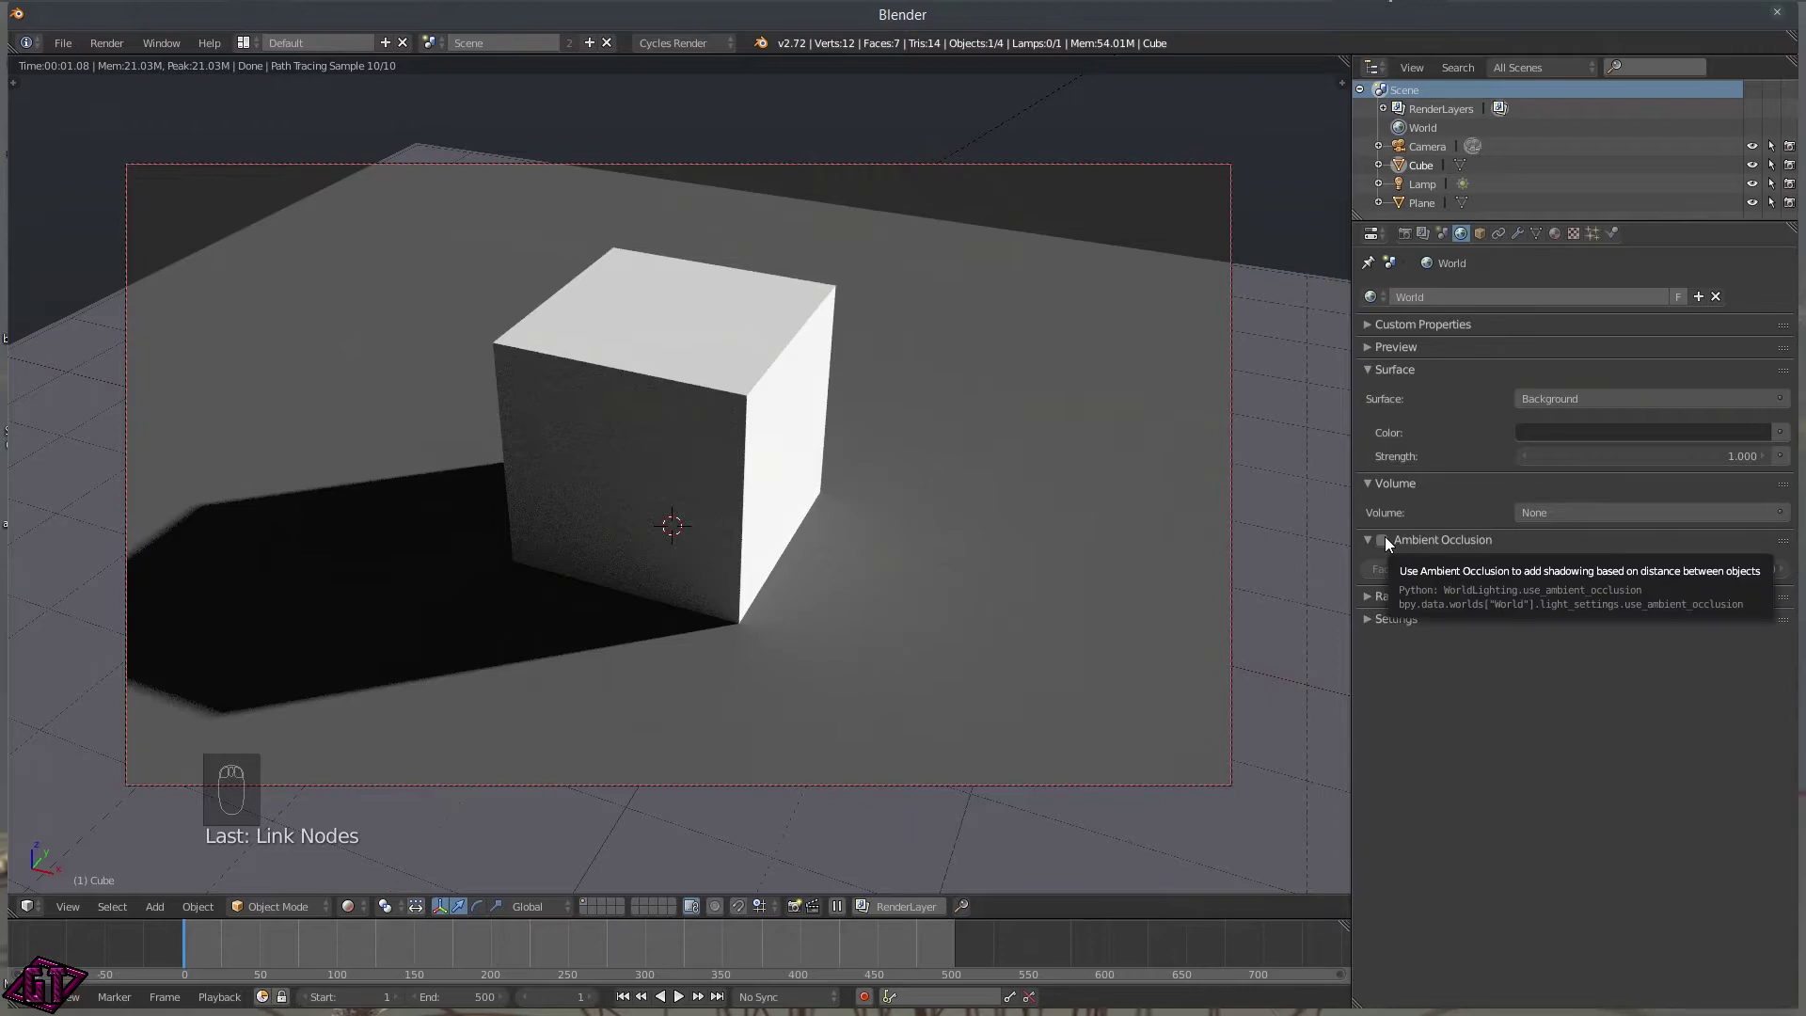
drag(1389, 539, 1450, 566)
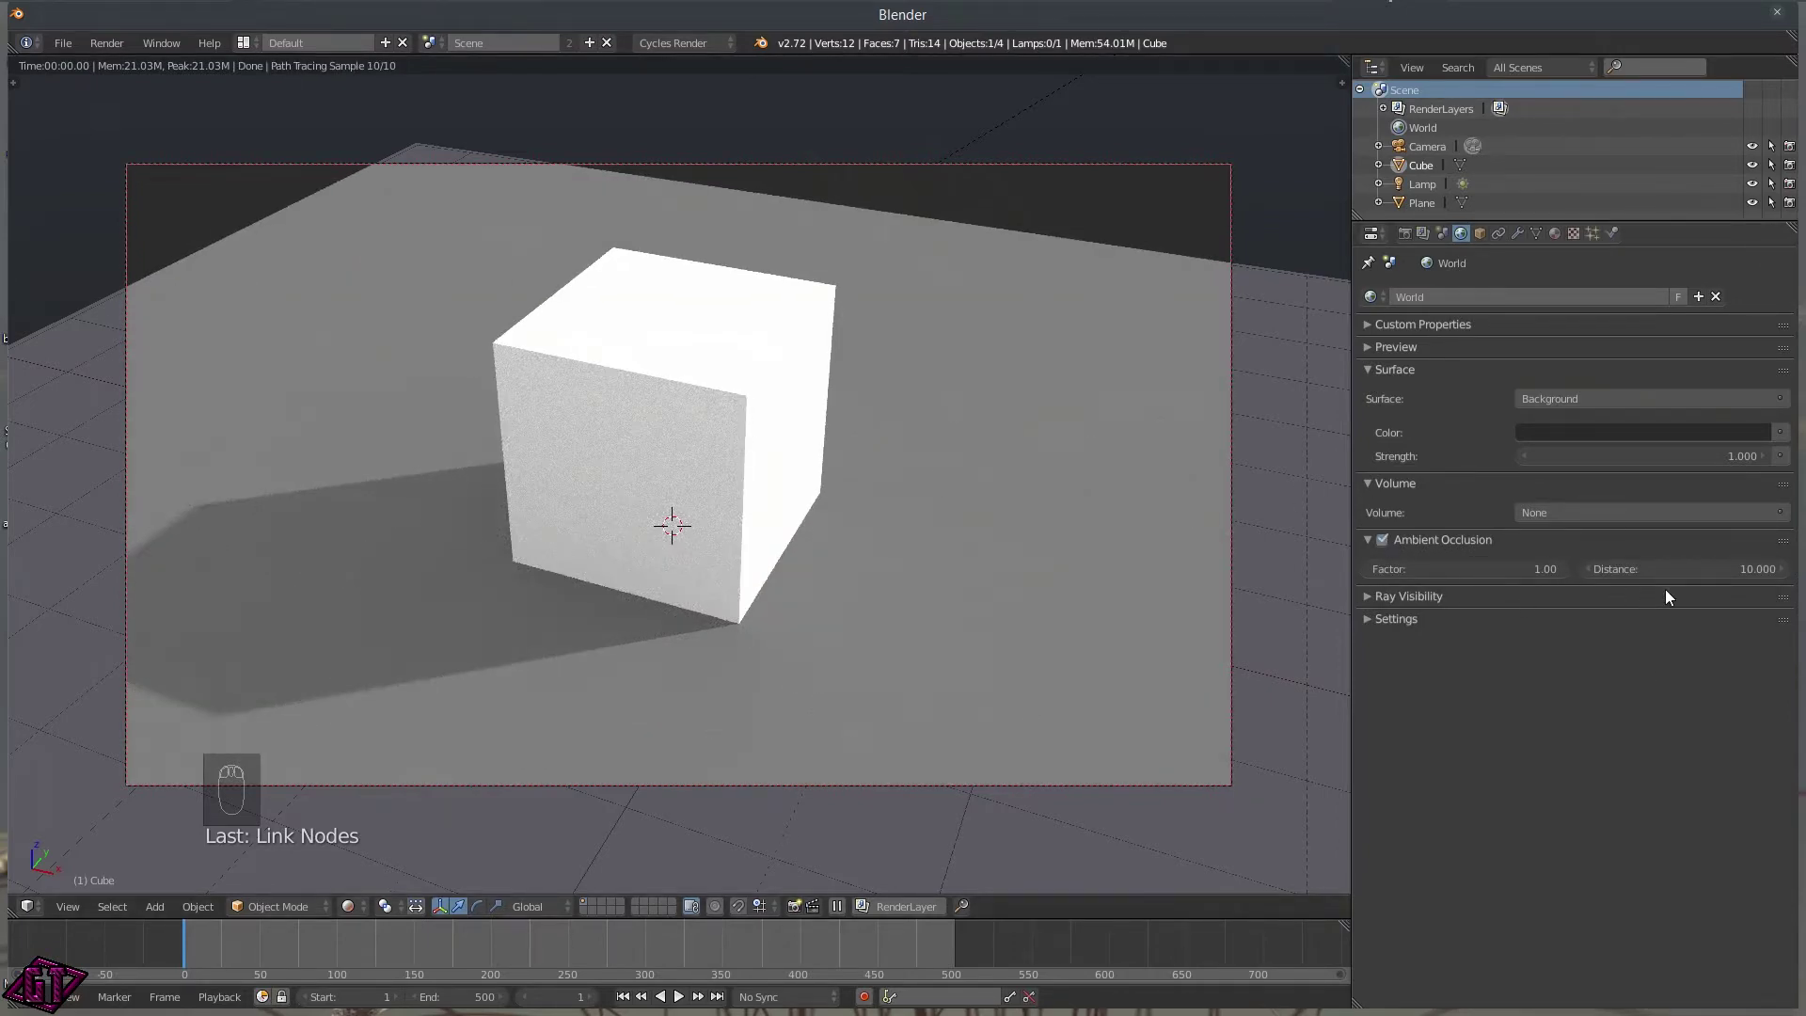
drag(1593, 574, 1666, 569)
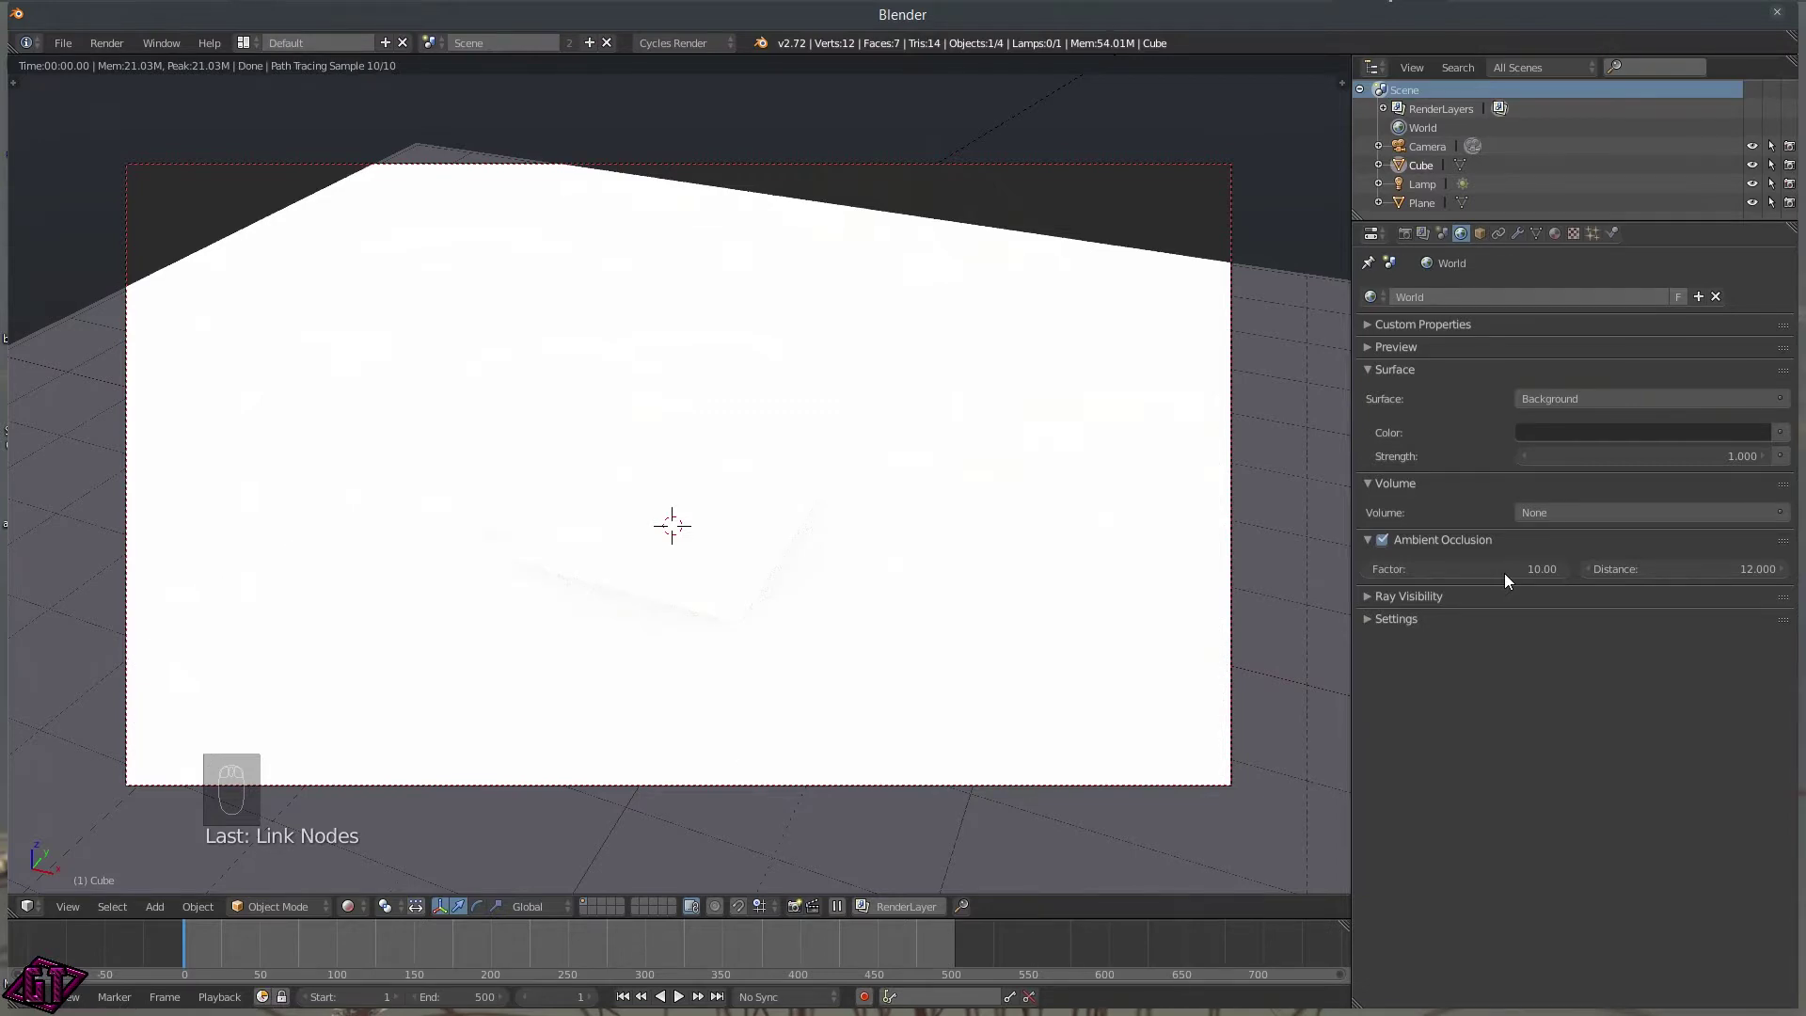
click(1576, 573)
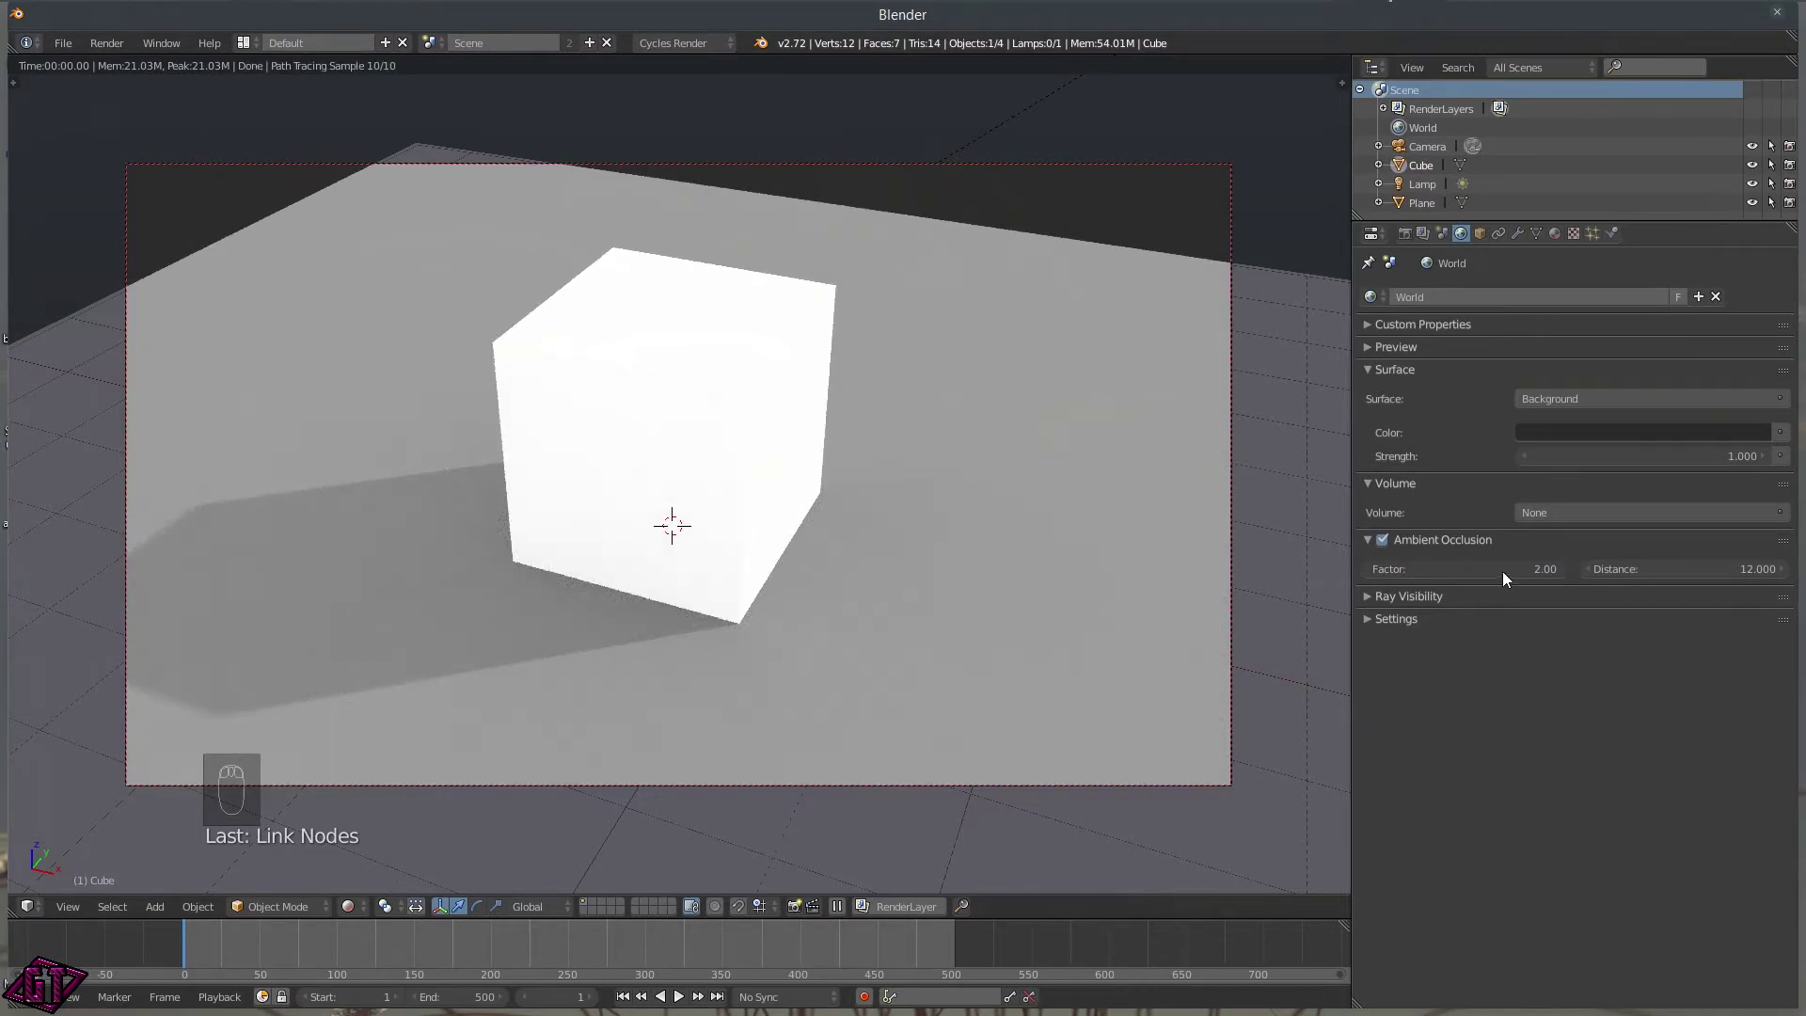
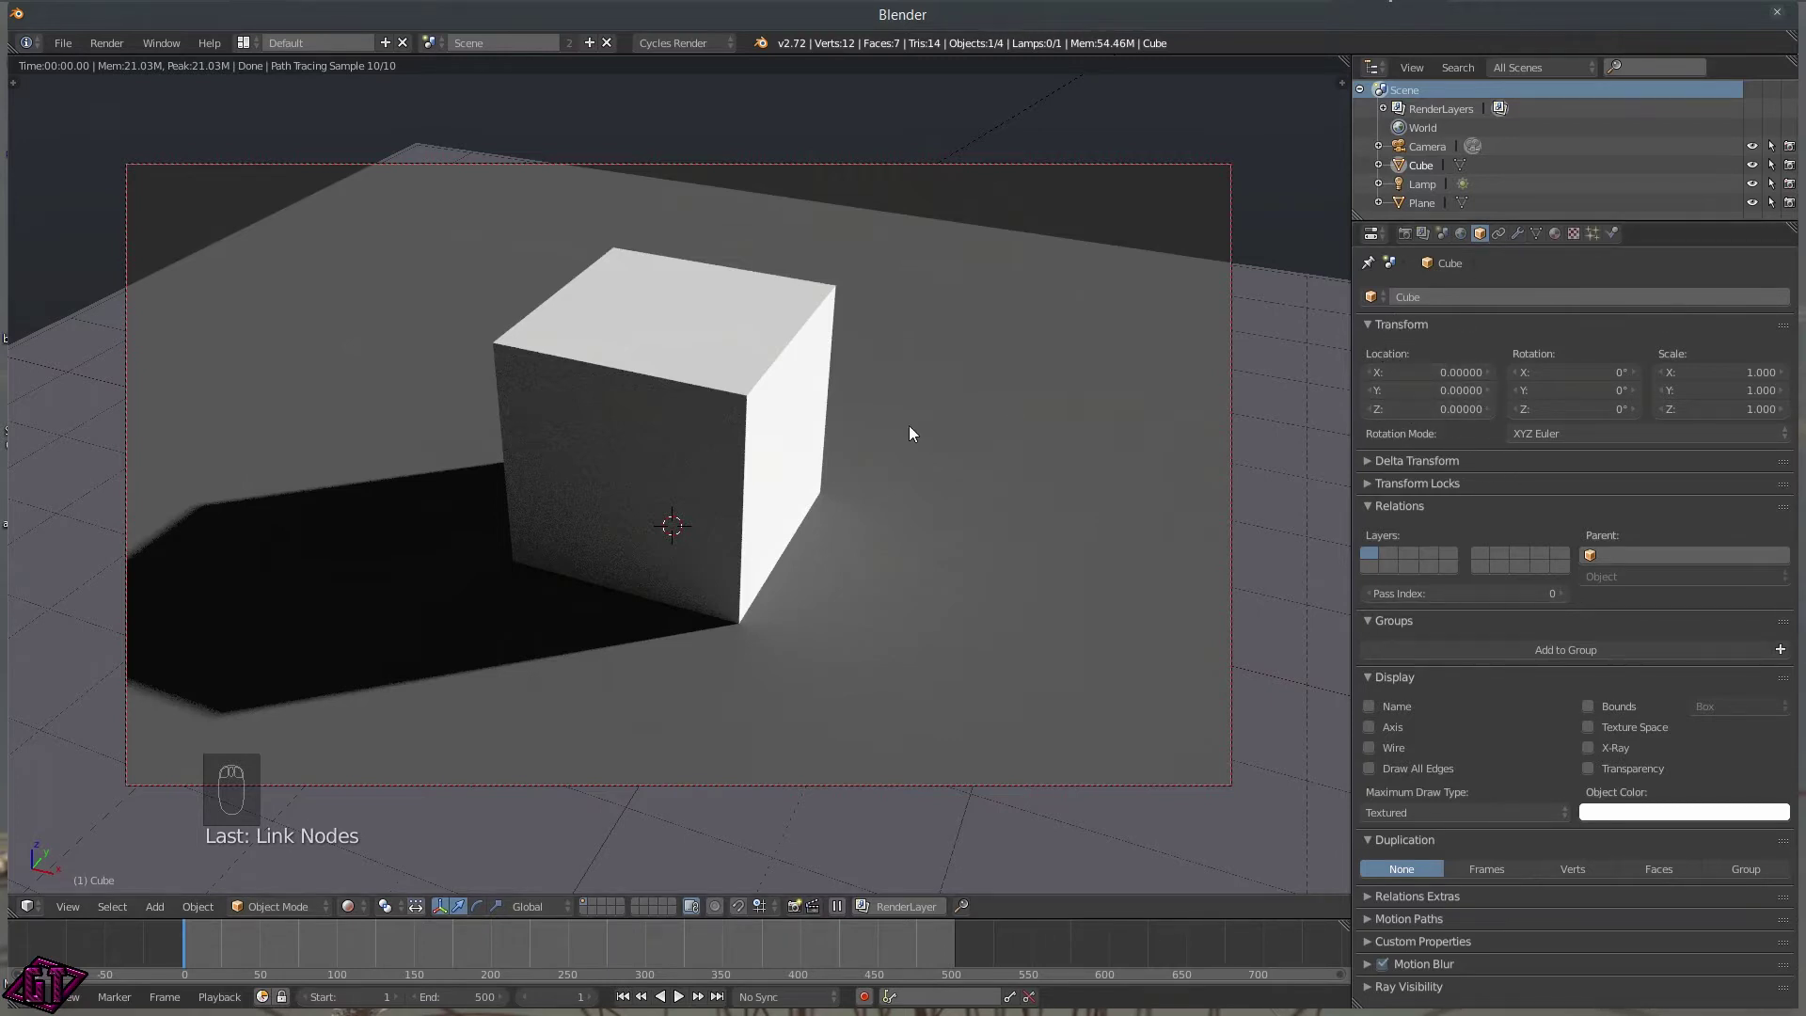
Return to solid view, show the viewport's N panel and turn on Axis display for the cube.
key(z)
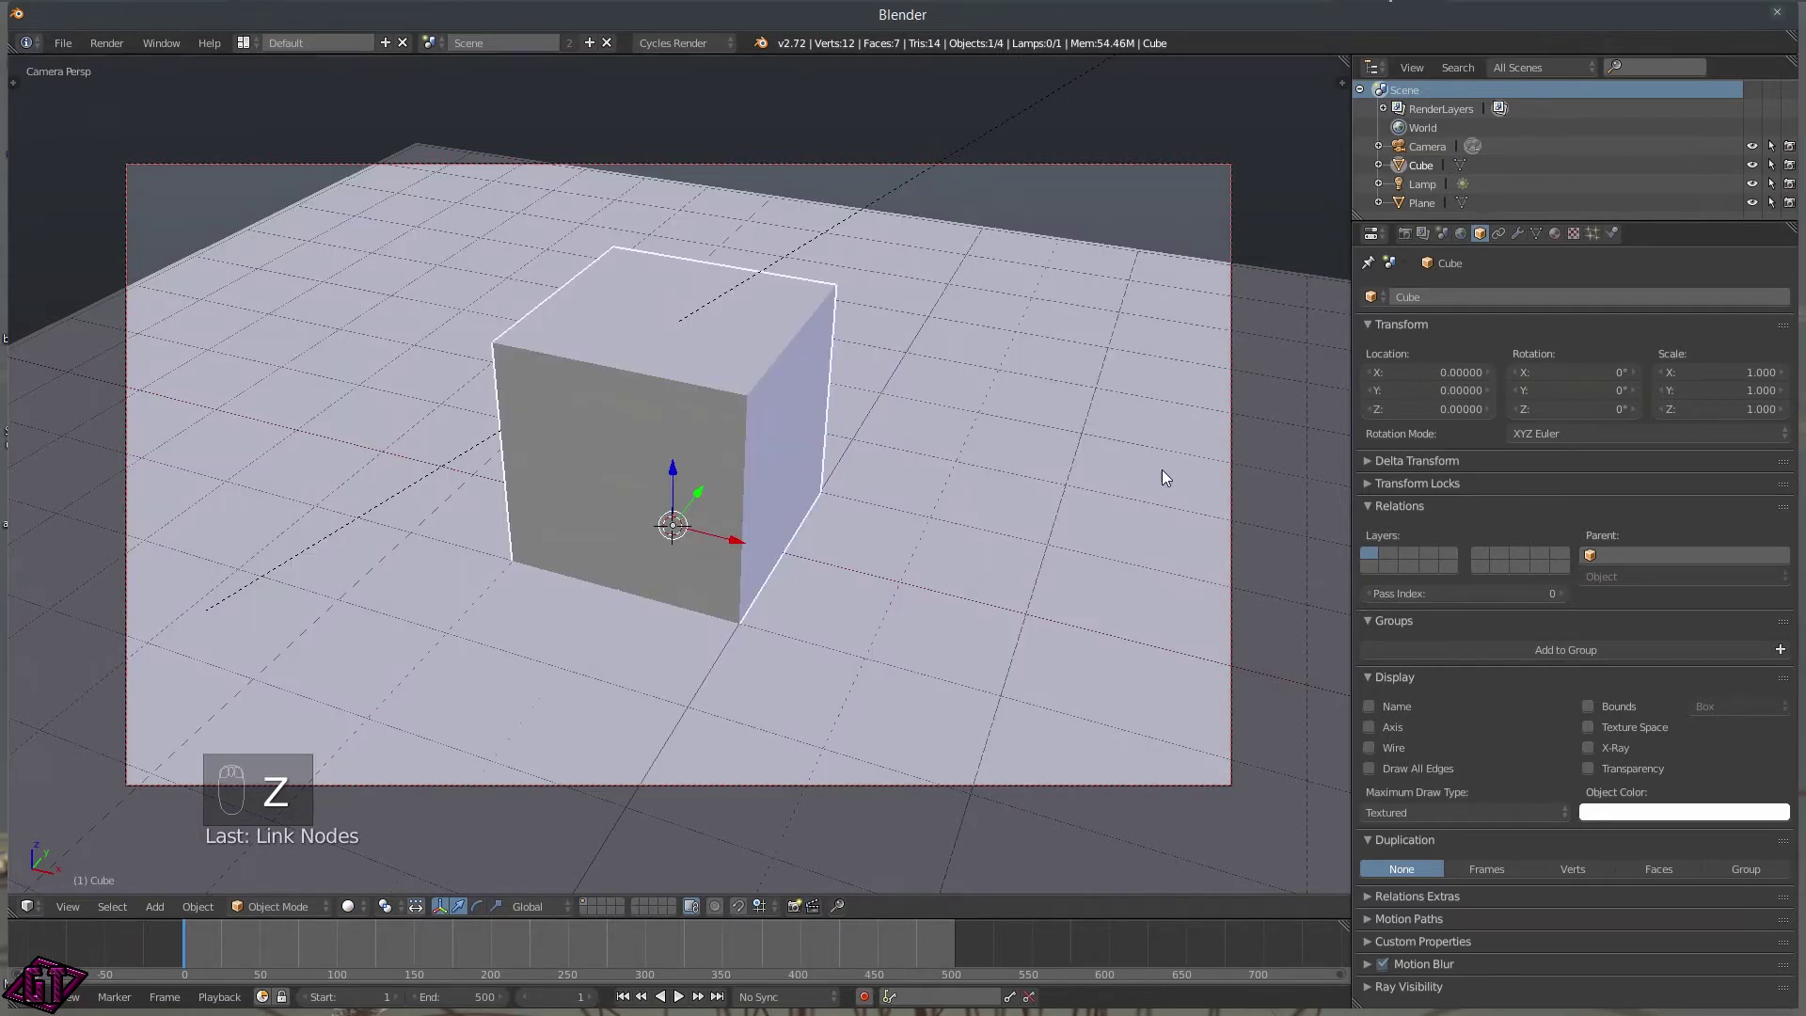
key(n)
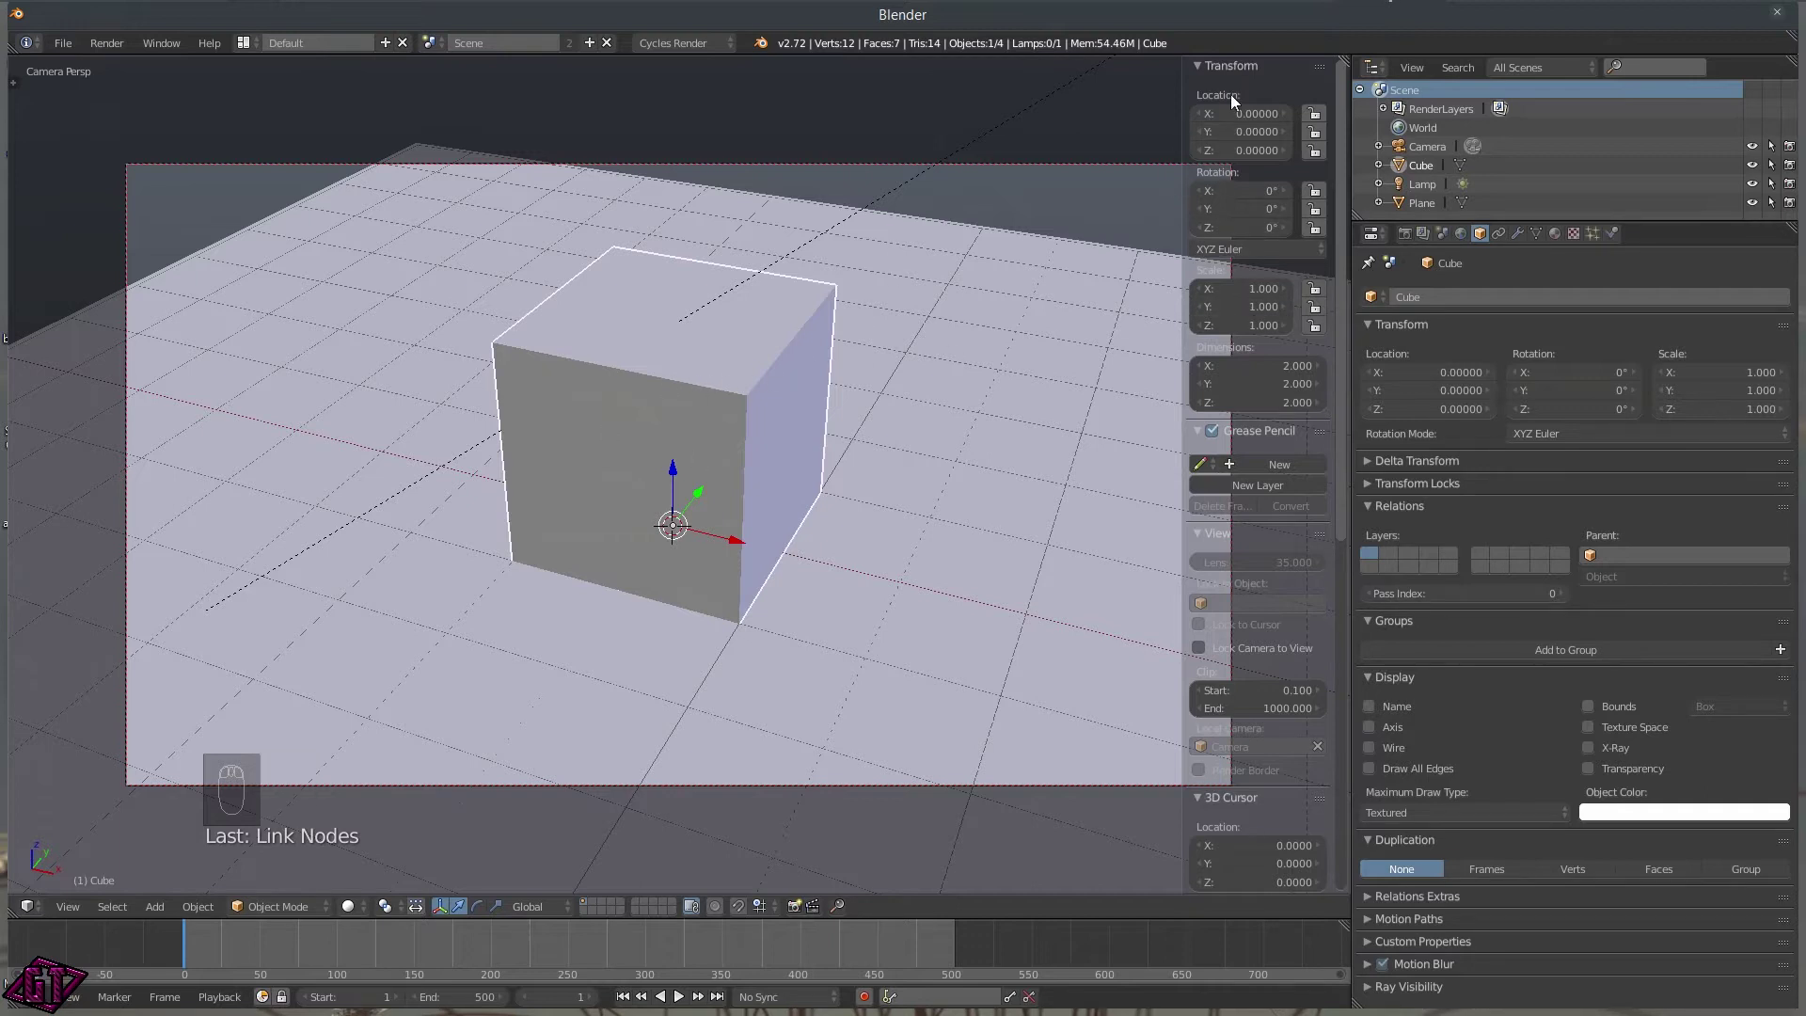
drag(1236, 115, 1362, 372)
drag(1363, 371, 1398, 415)
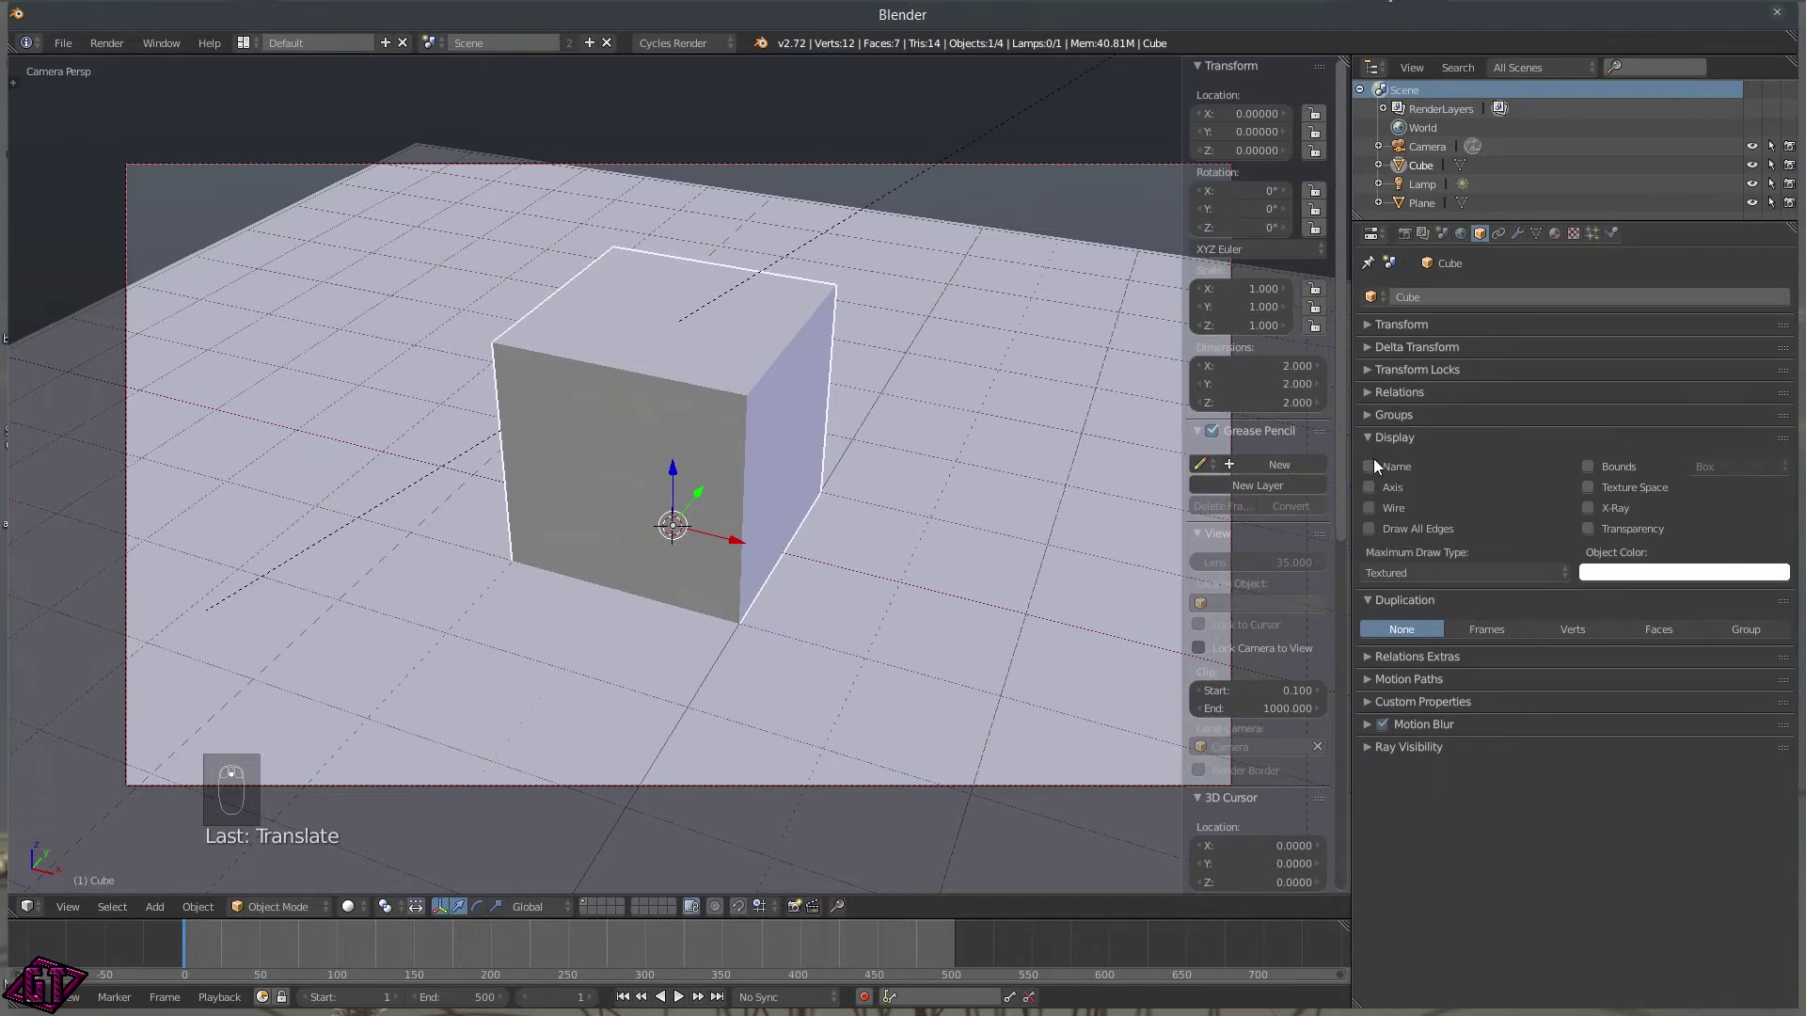
click(1382, 512)
Lift the cube vertically above the floor to see its axes, then move it back down onto the floor.
key(Tab)
key(Tab)
drag(1396, 510, 1312, 497)
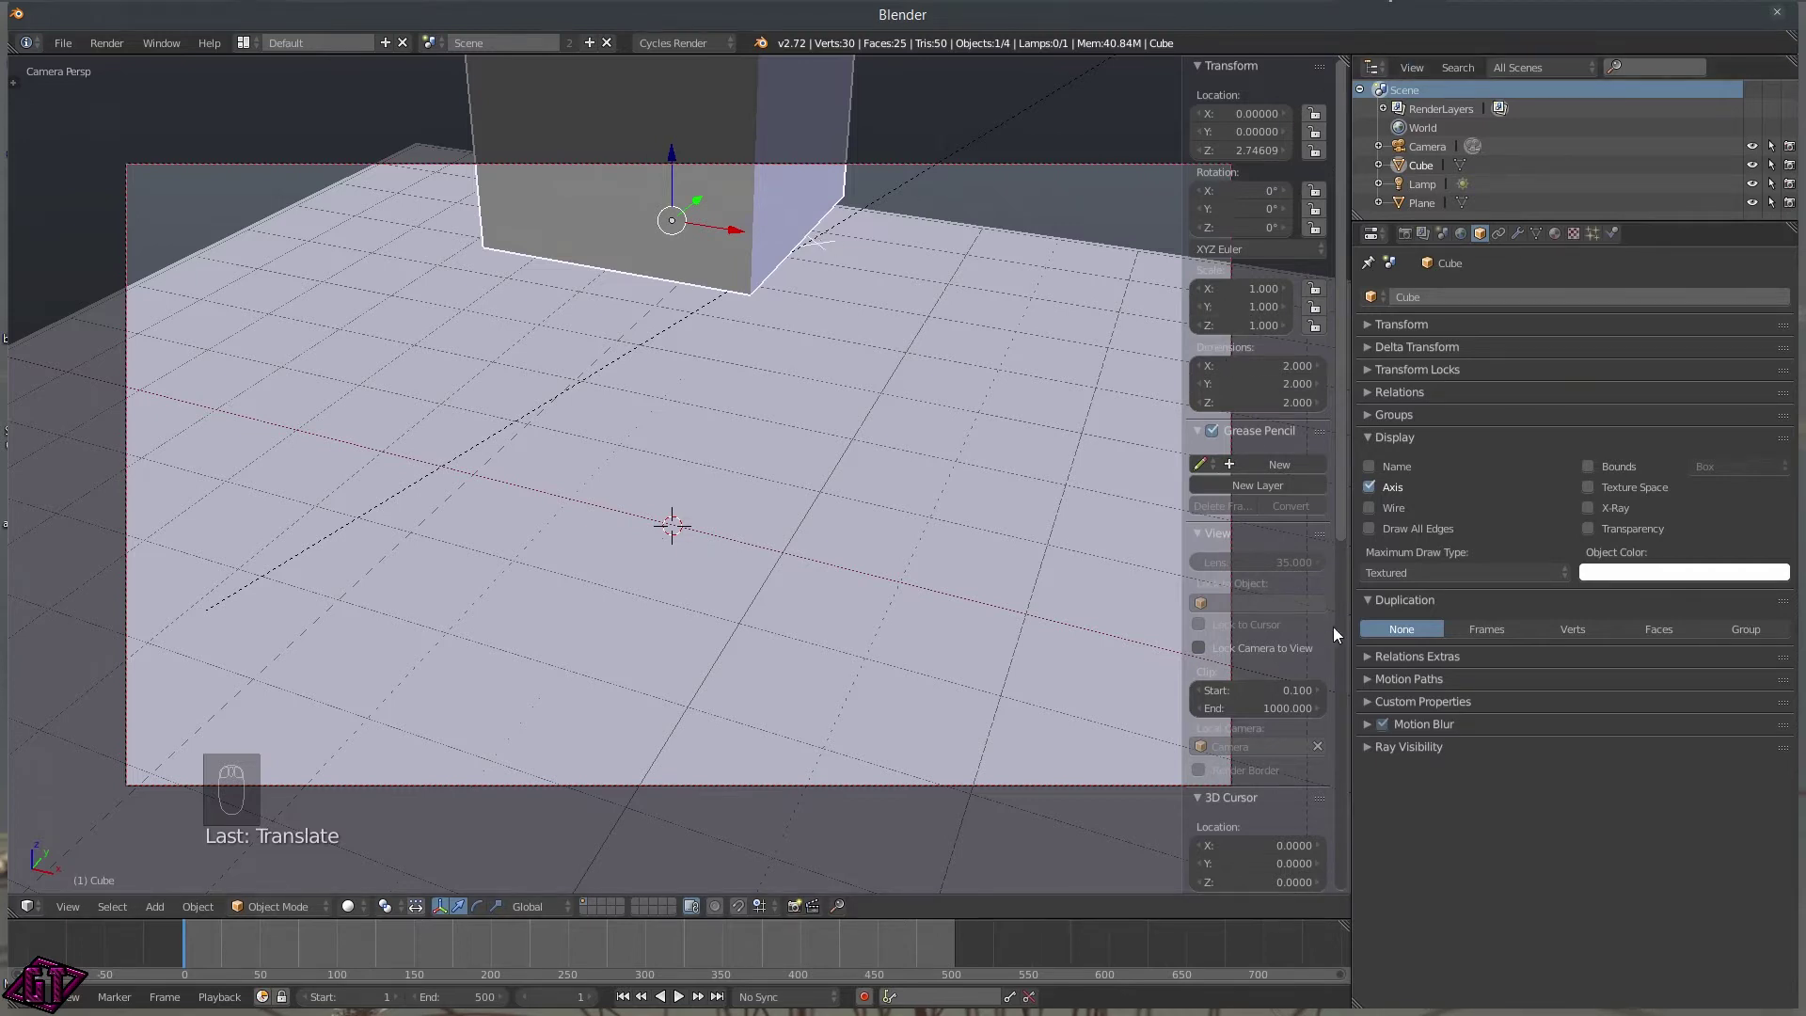
drag(1379, 482, 754, 245)
drag(1386, 465, 689, 192)
drag(672, 179, 749, 439)
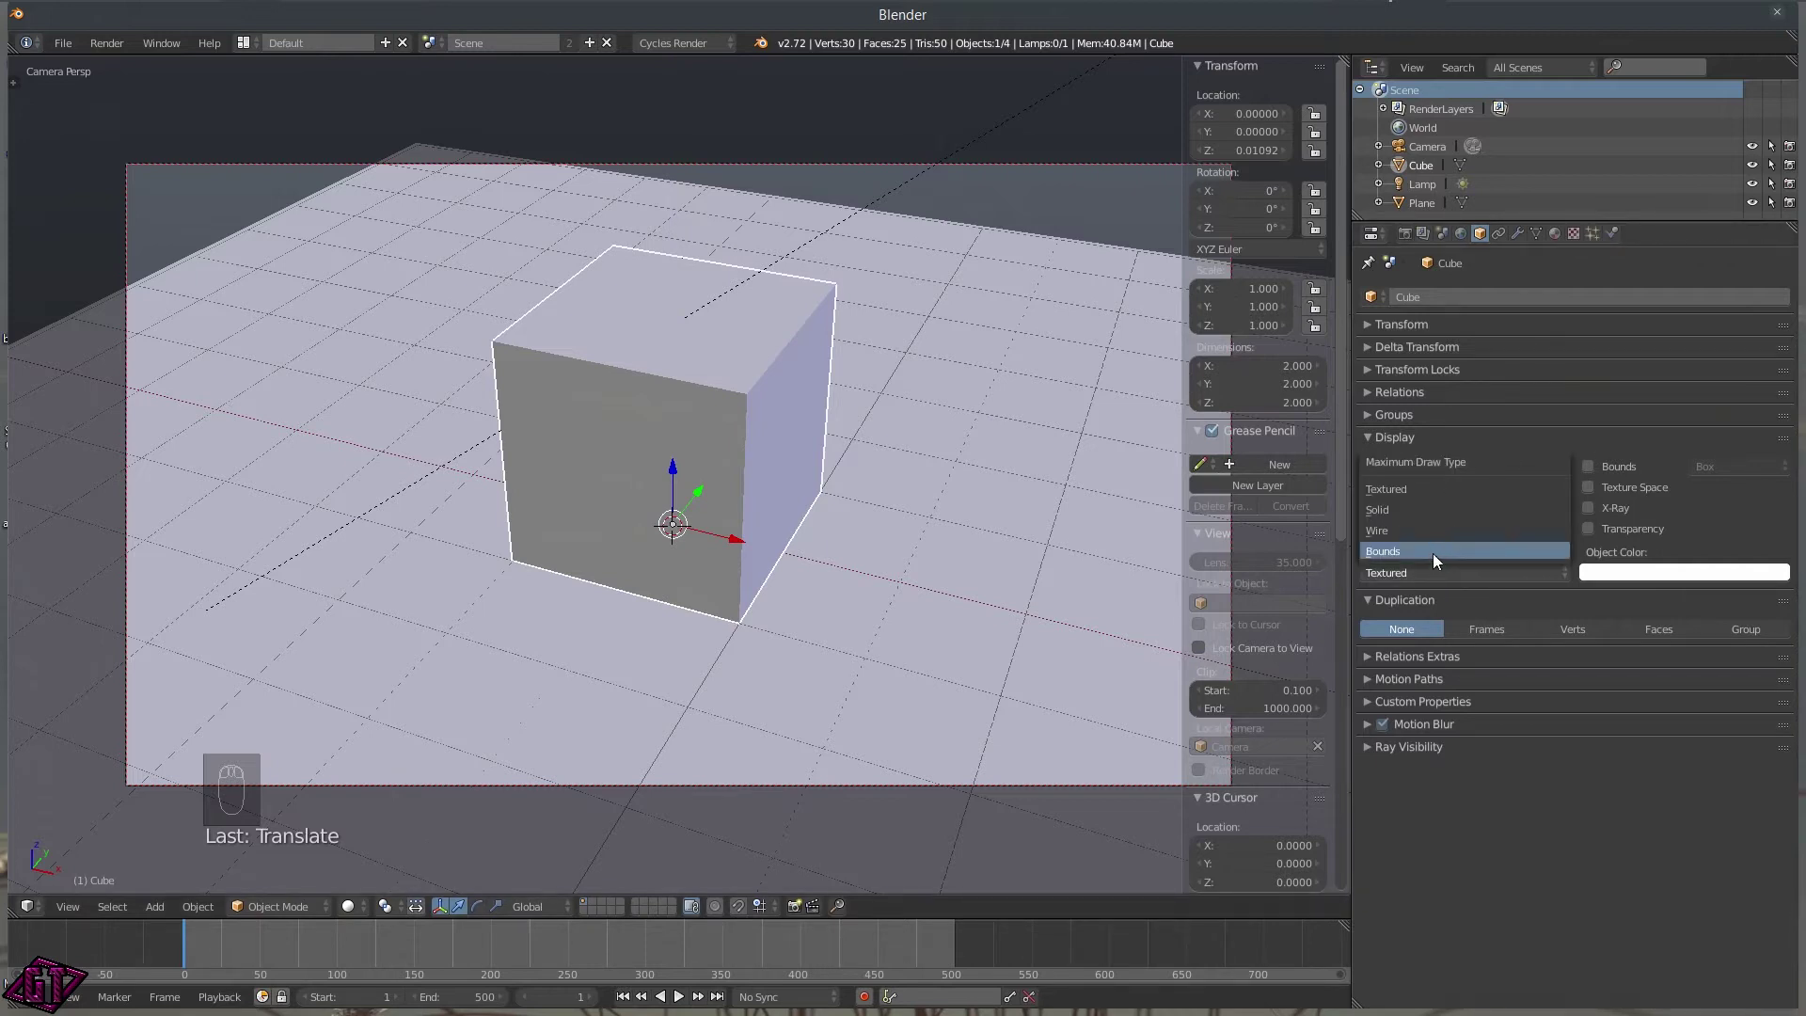
Set the cube's Maximum Draw Type to Wire, then collapse the object property sections.
click(1418, 540)
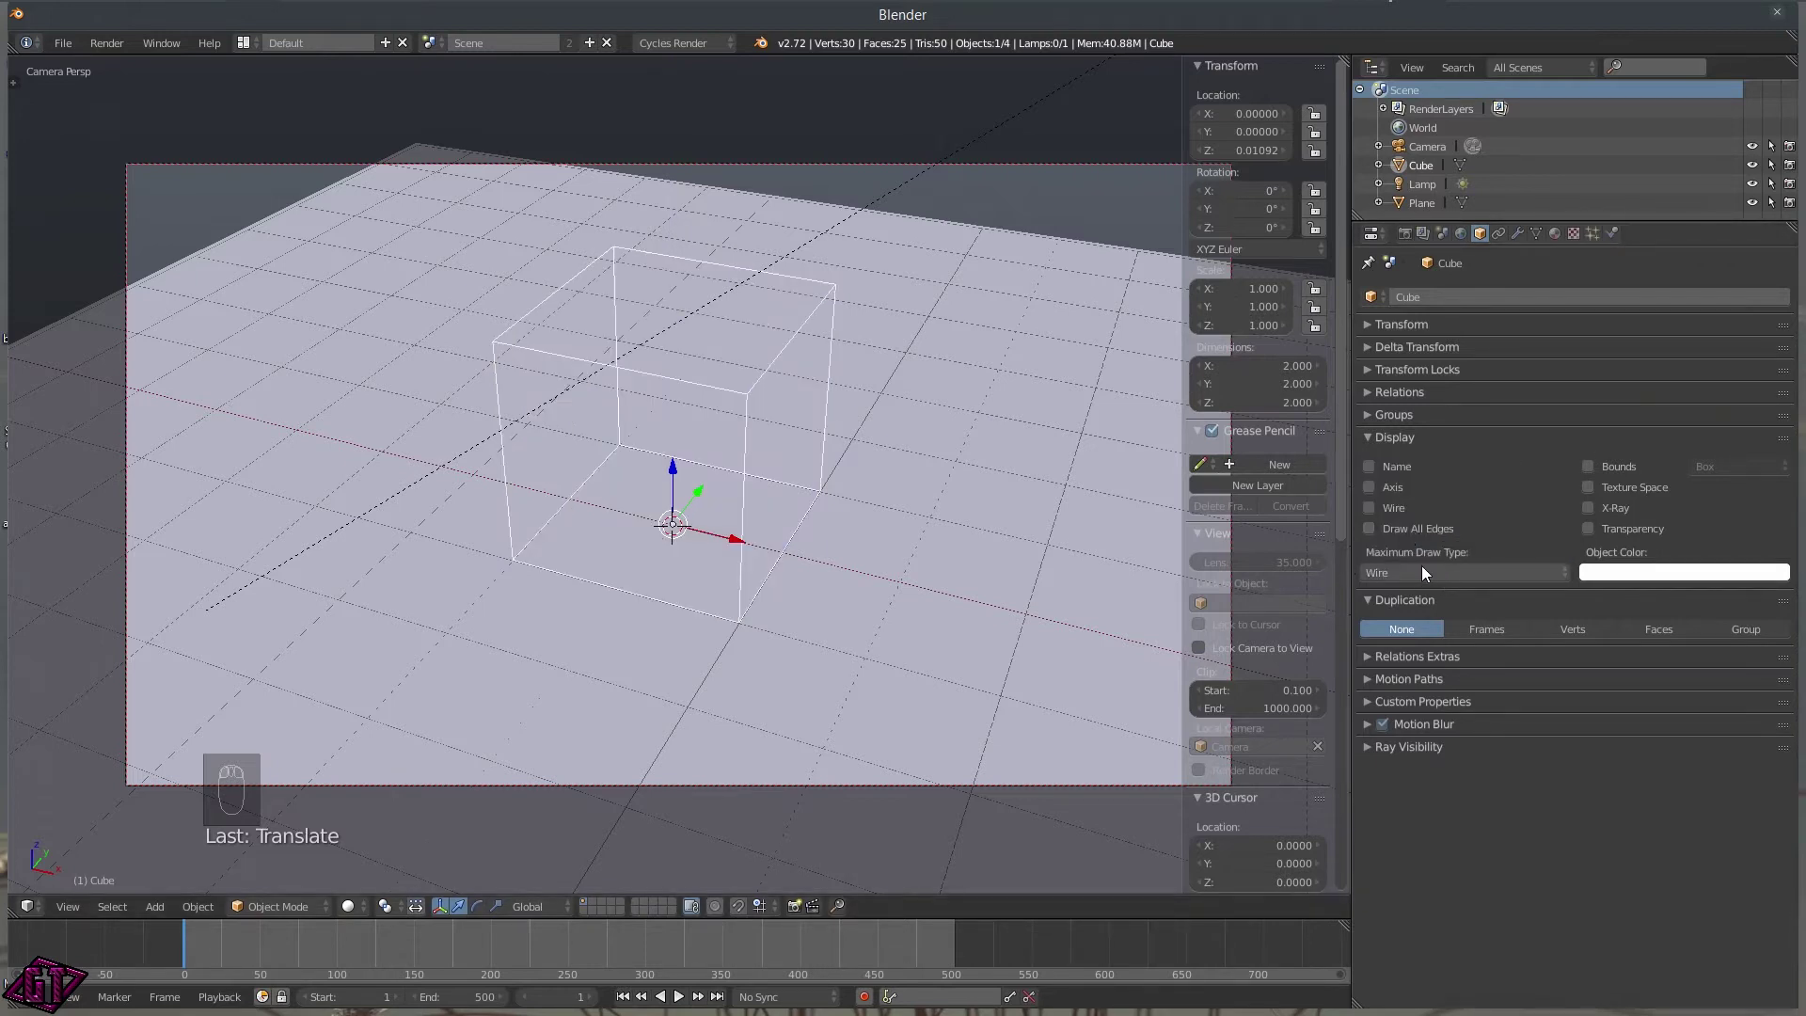
drag(1384, 517, 825, 513)
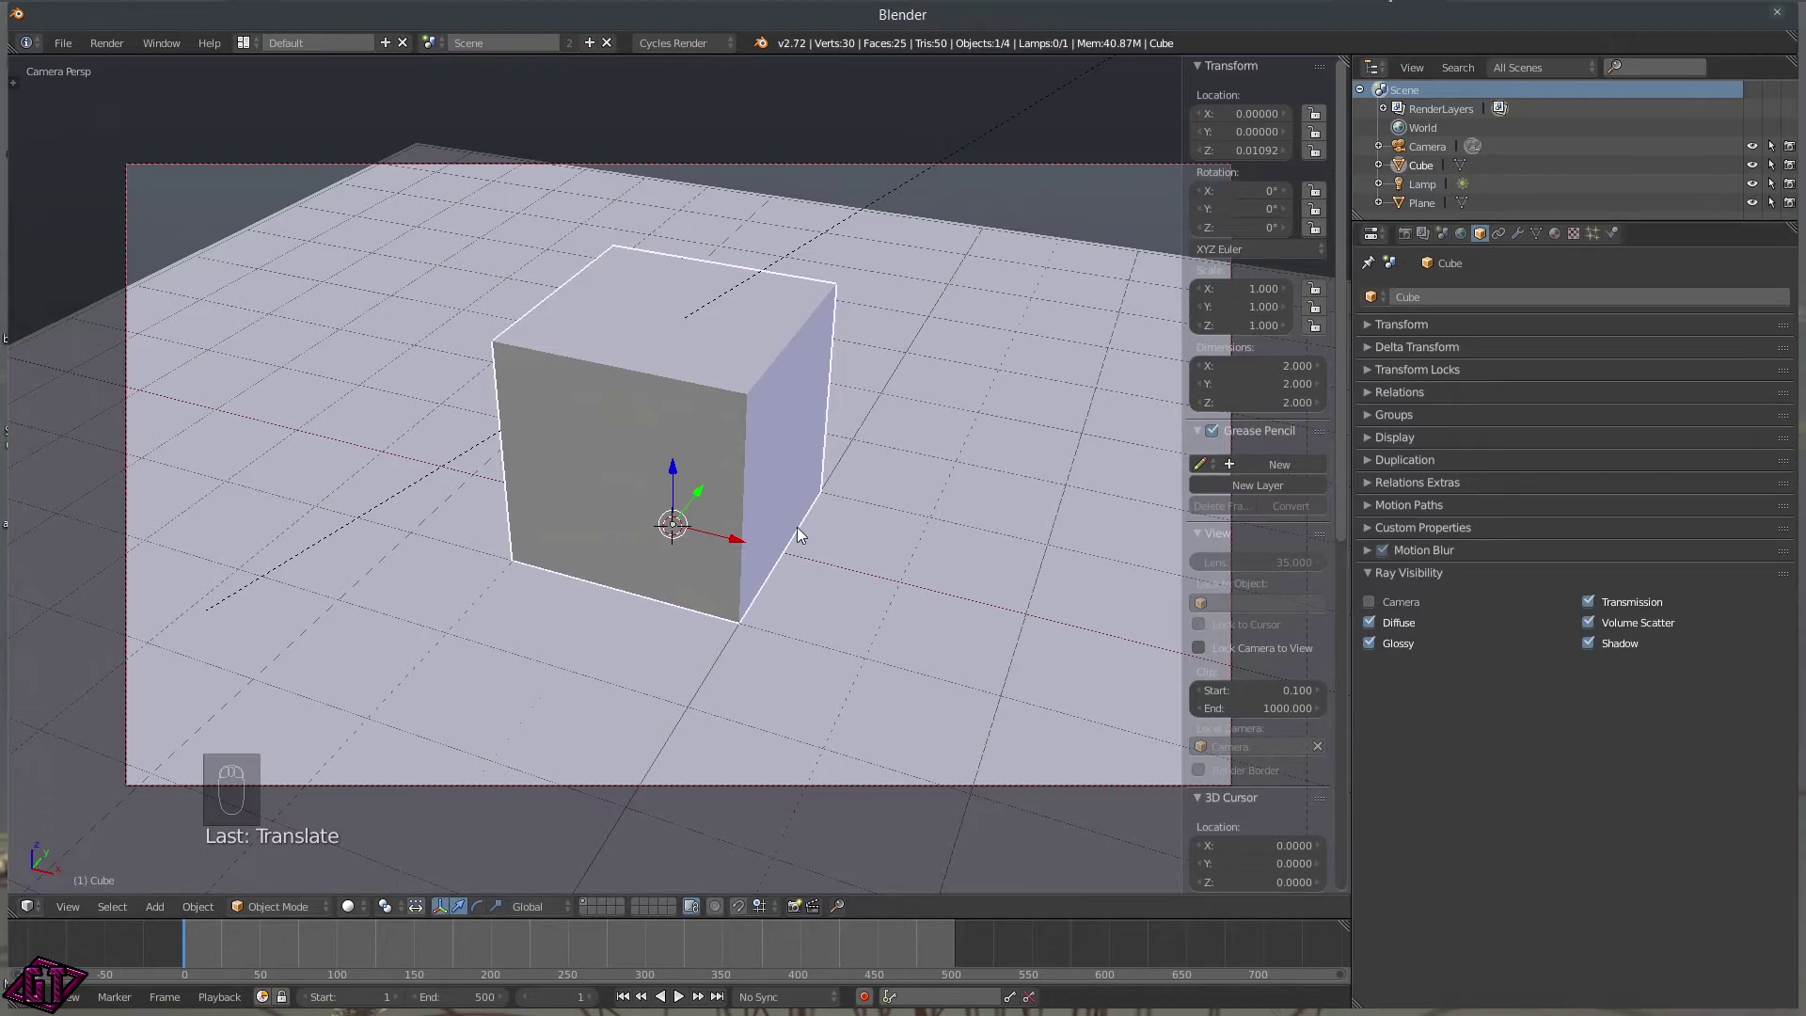
Preview the render with the cube hidden from camera rays yet still casting its shadow on the floor.
key(z)
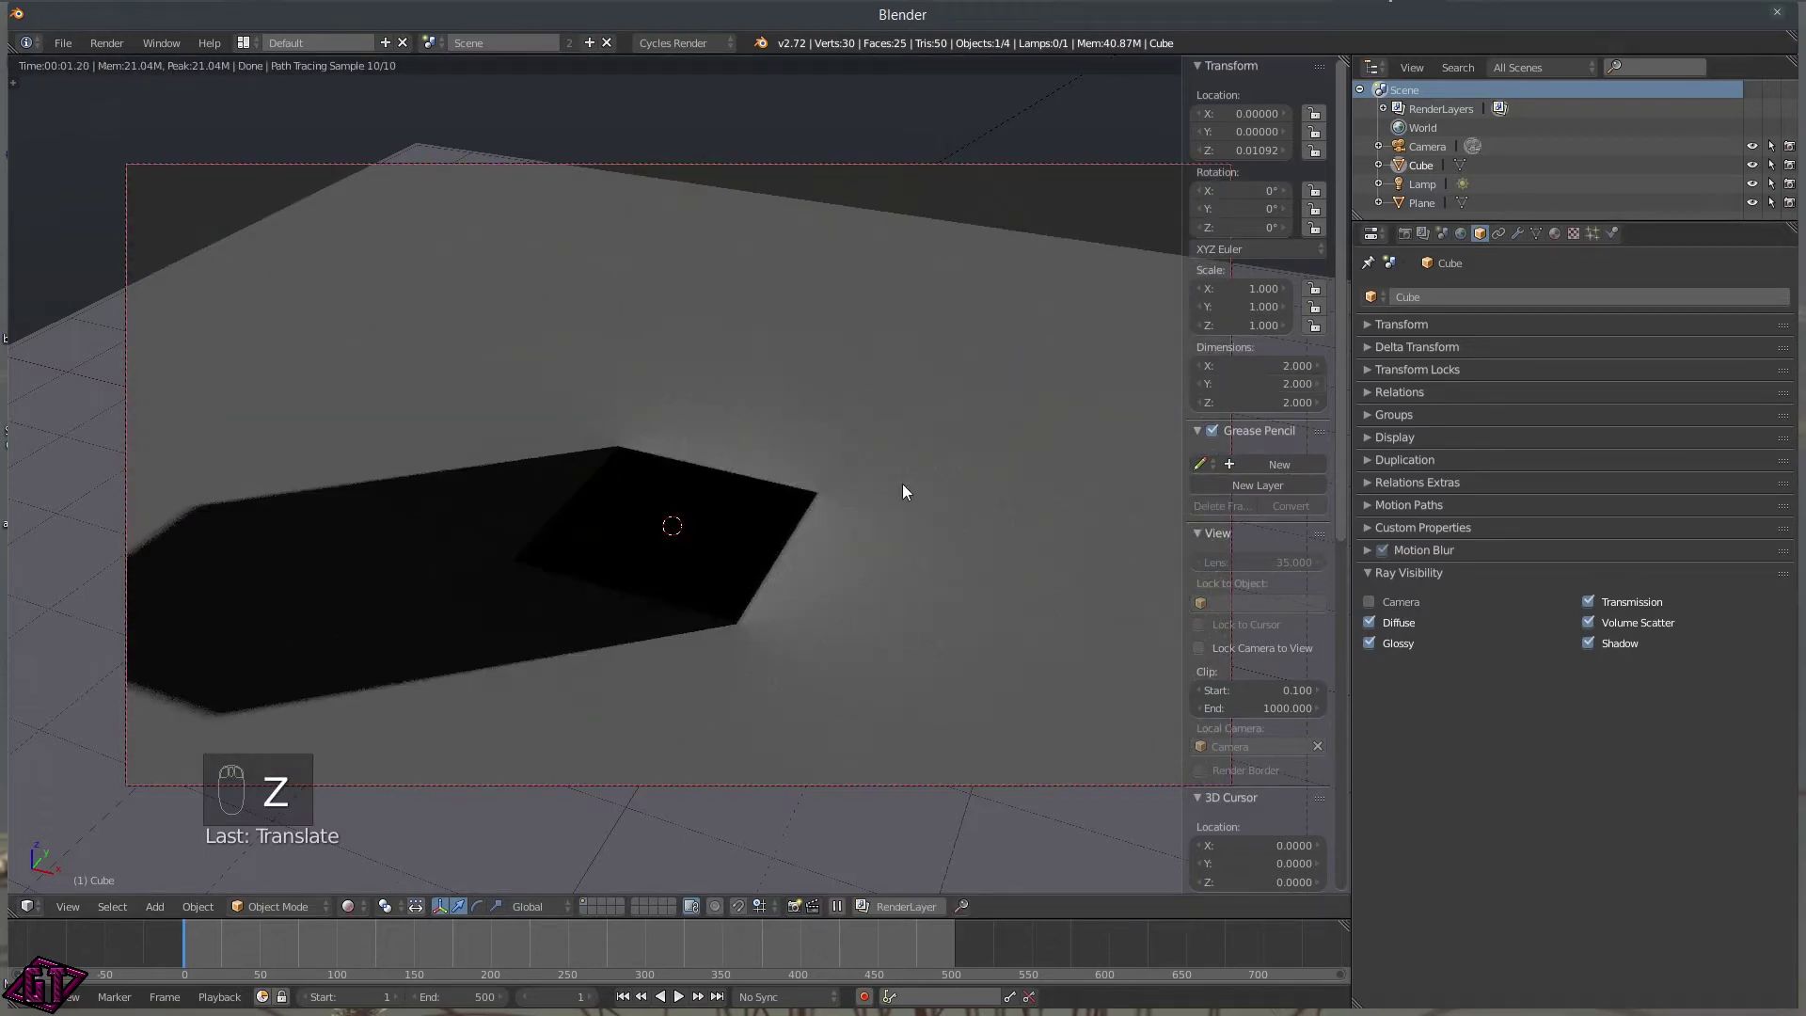
Add a Subdivision Surface modifier at viewport level 2 on the cube, then remove it in solid shading.
click(1384, 602)
drag(1384, 602, 1486, 614)
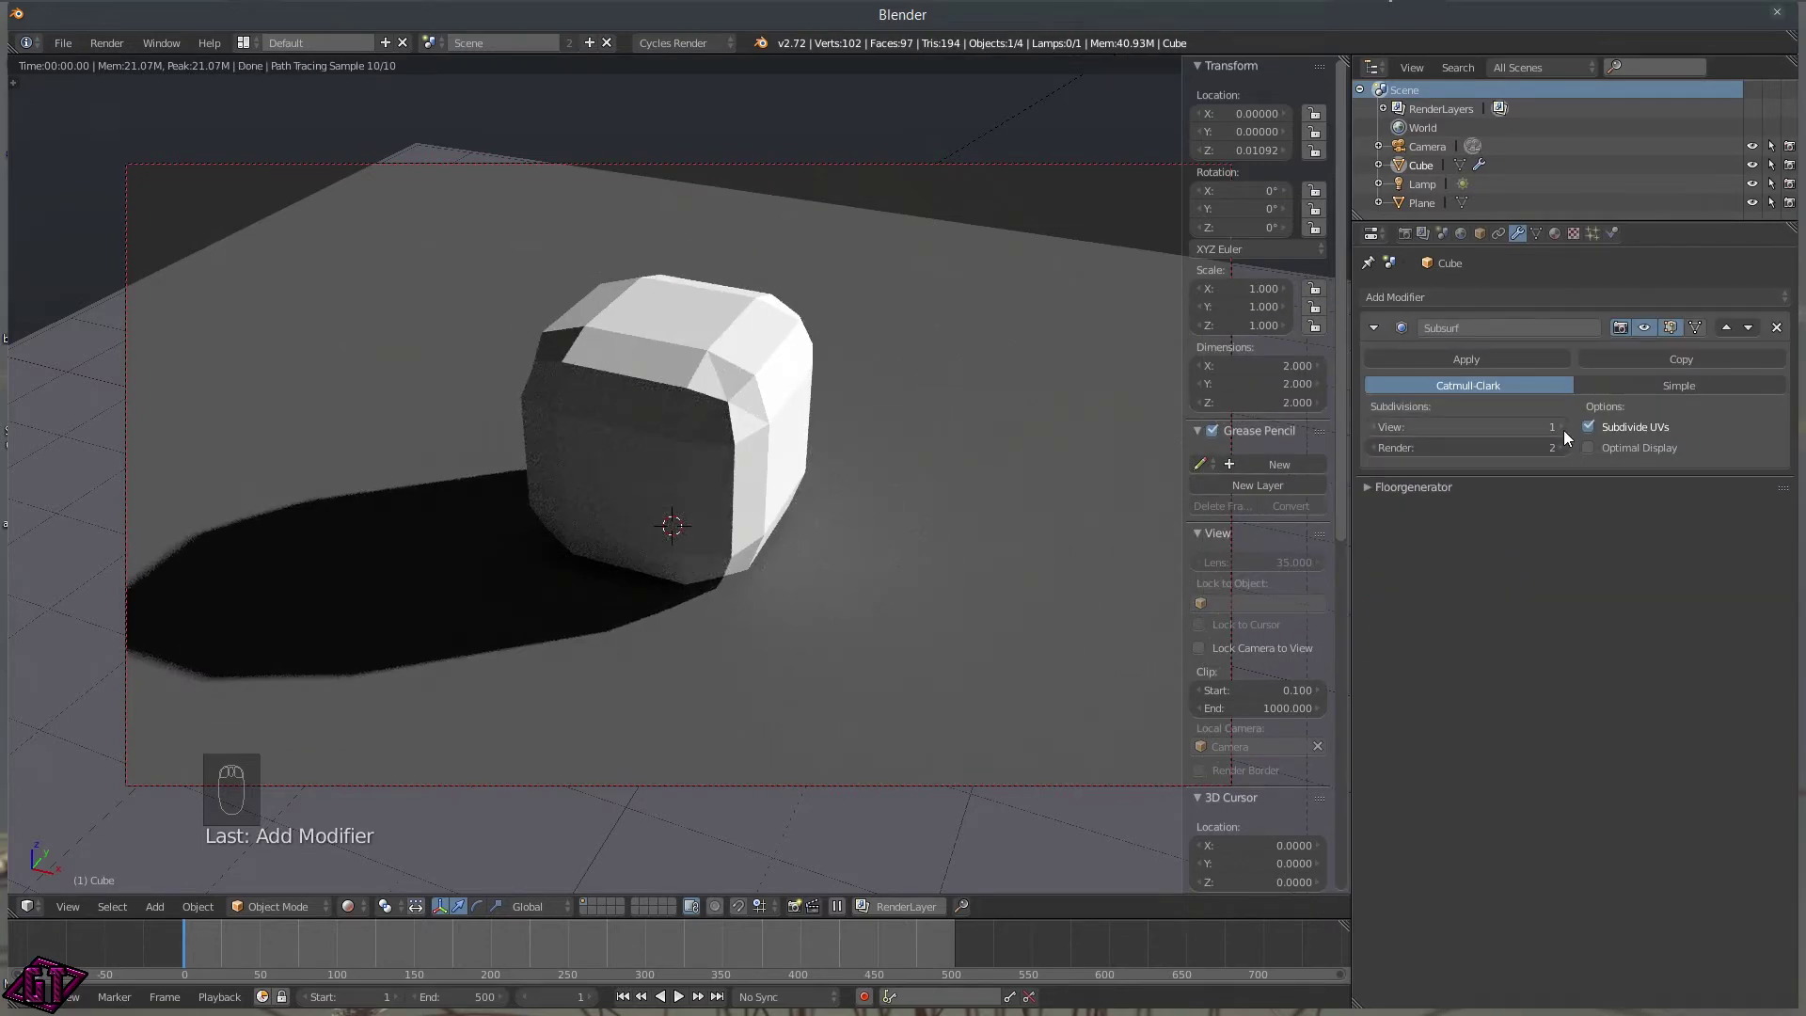
drag(1568, 428, 40, 293)
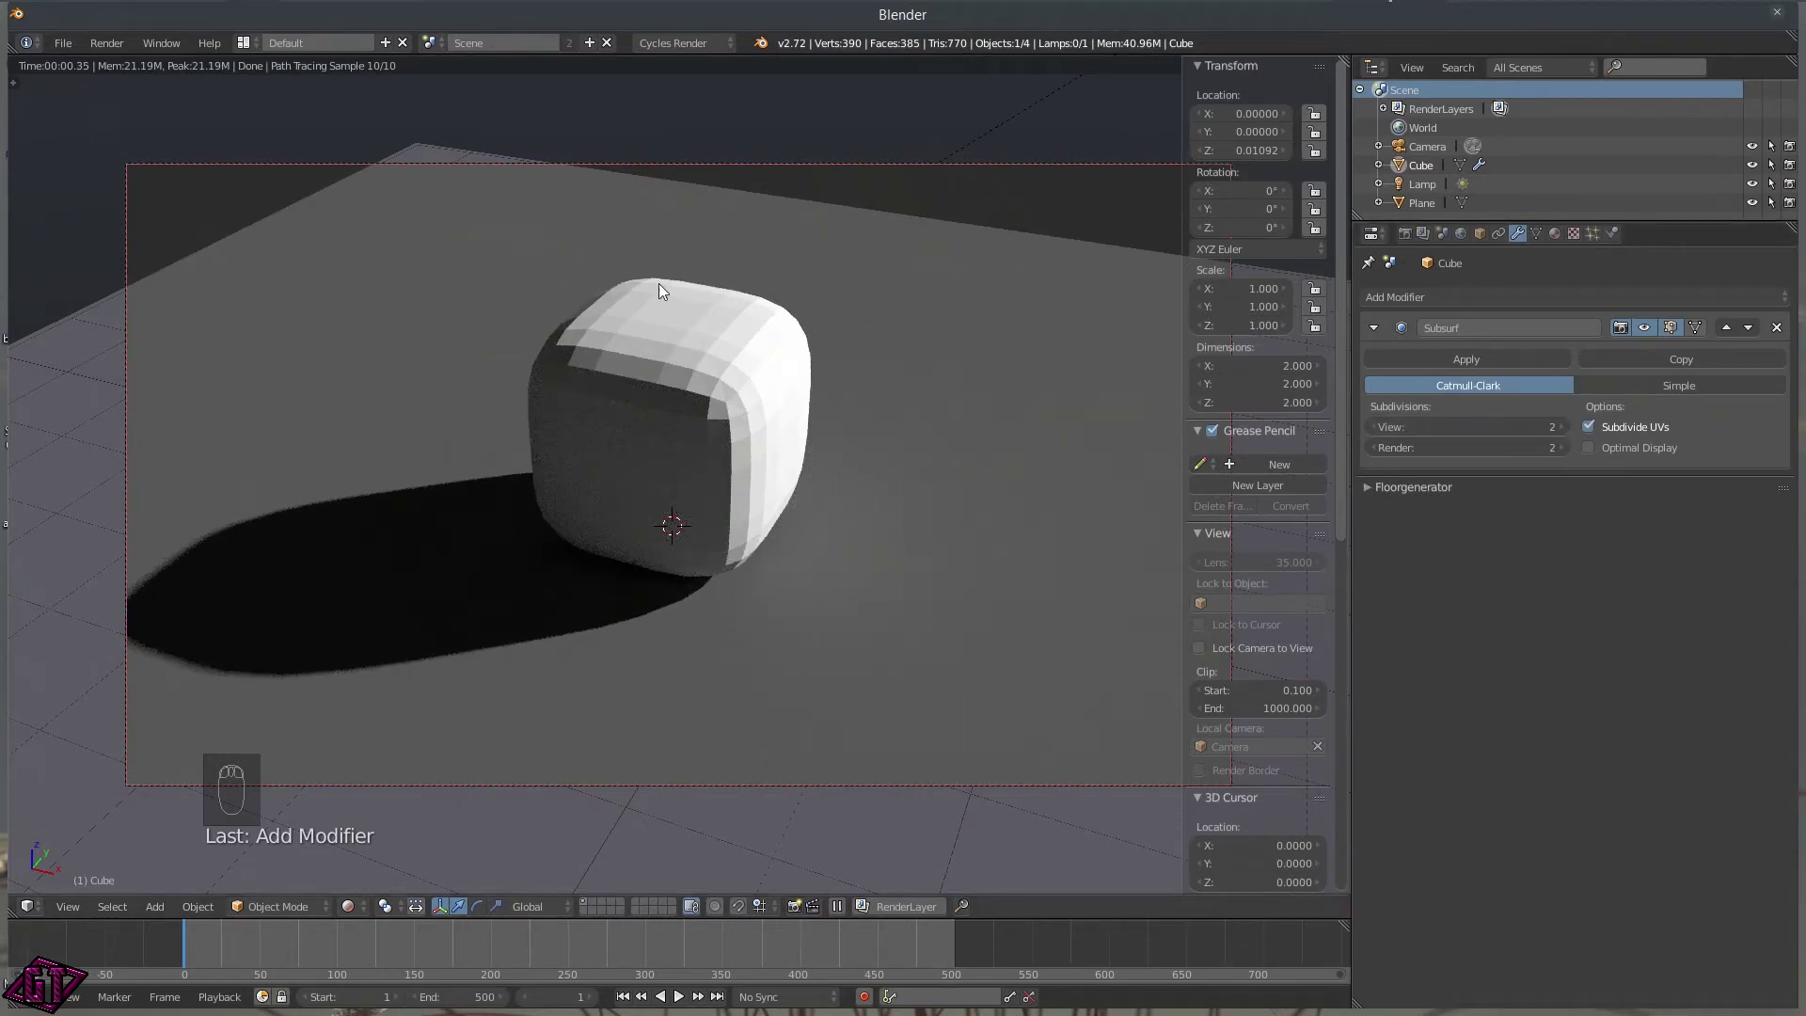
key(z)
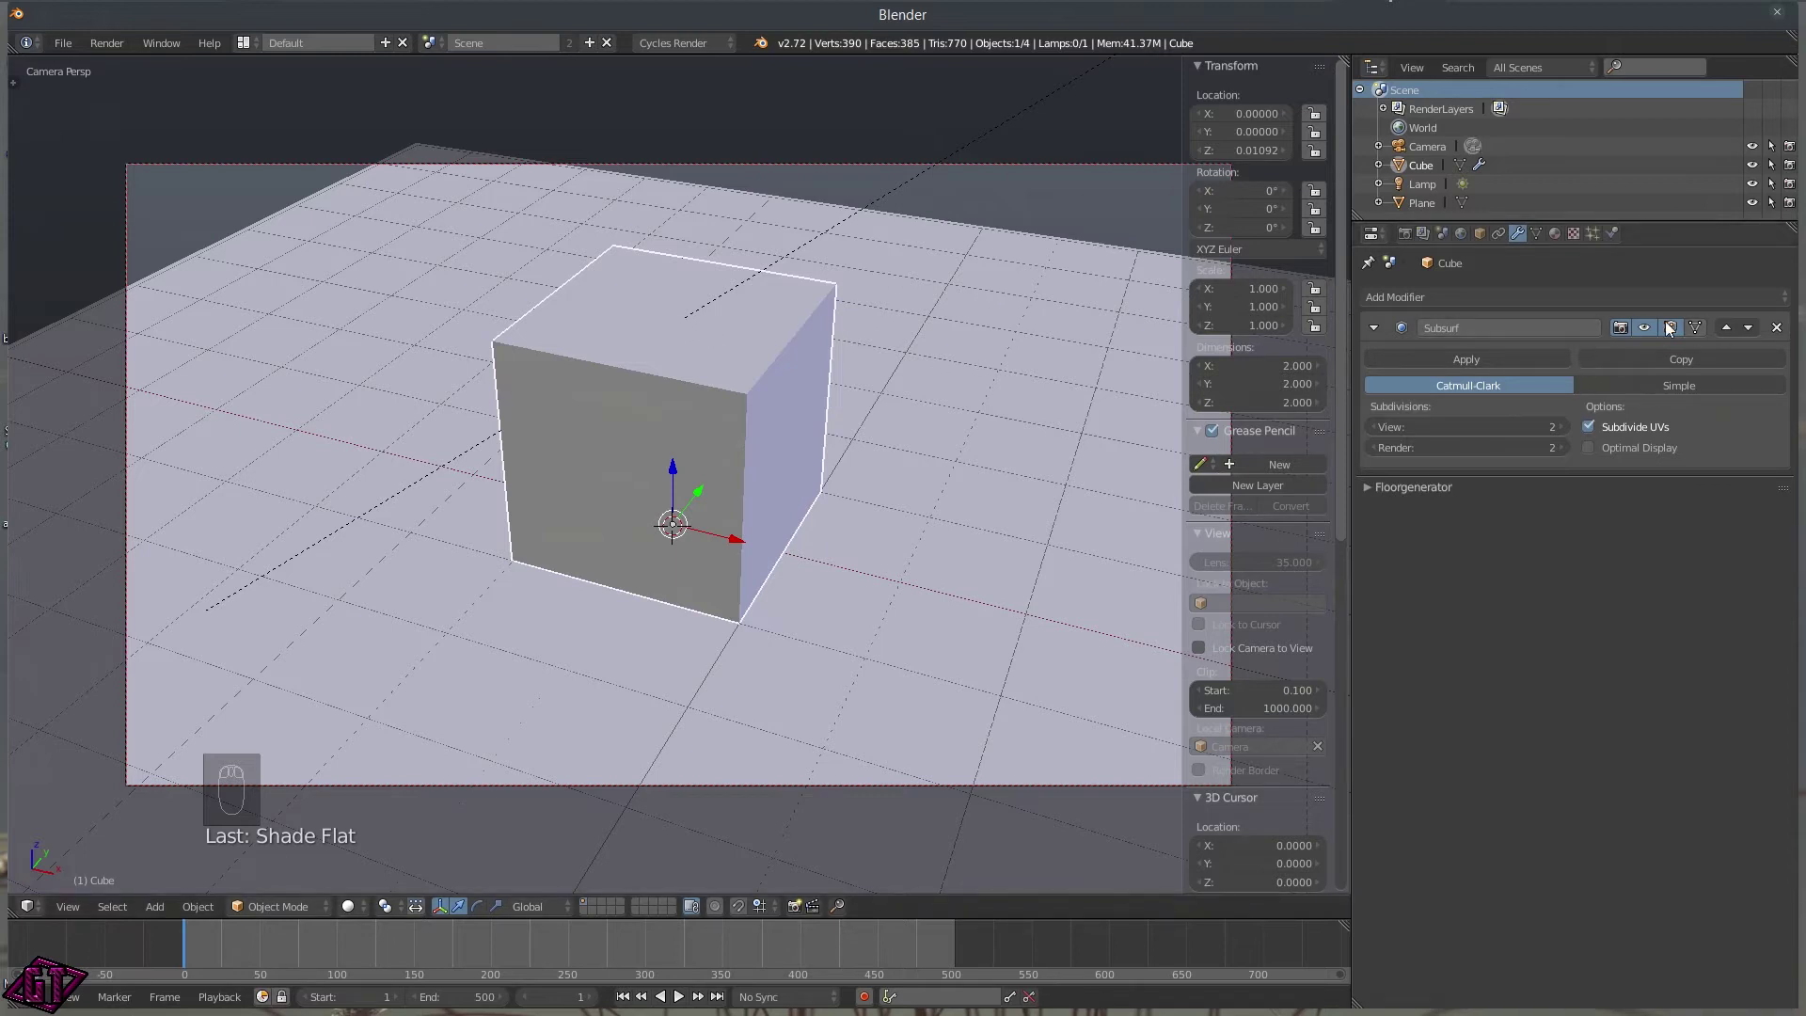
drag(1790, 328, 1273, 201)
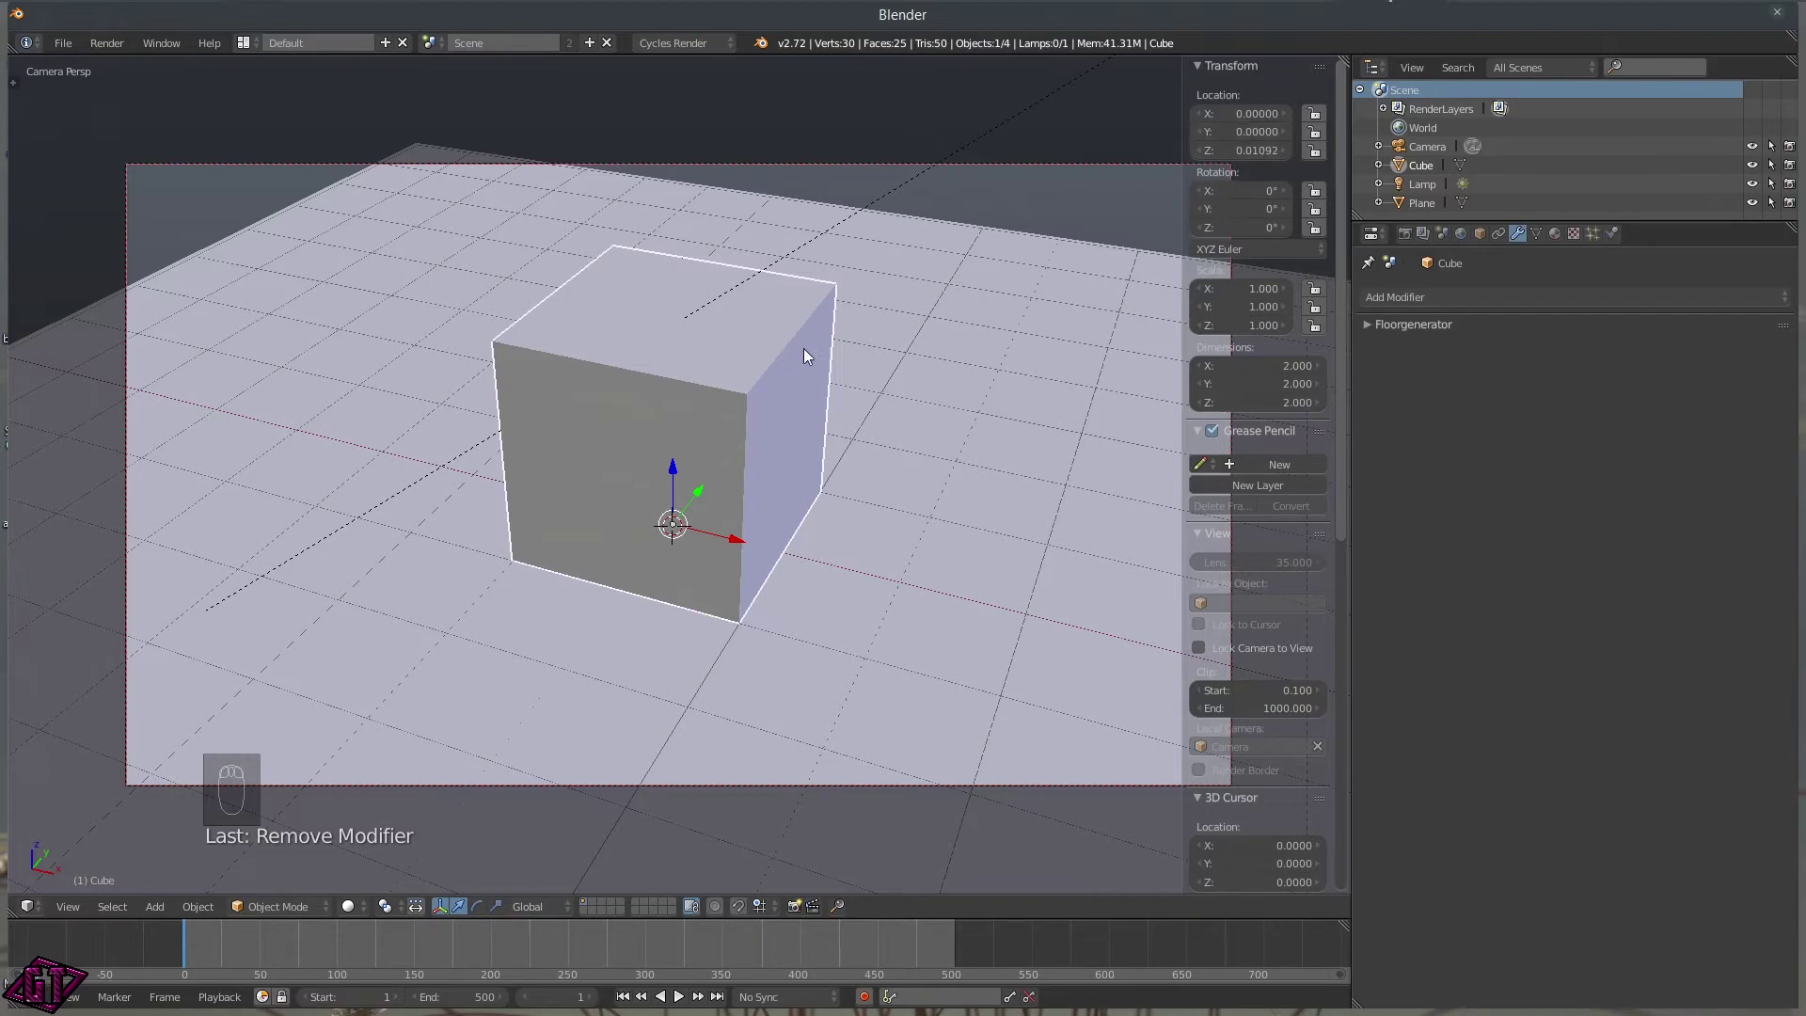
Inspect the cube in Edit Mode and return to Object Mode for its mesh data.
key(Tab)
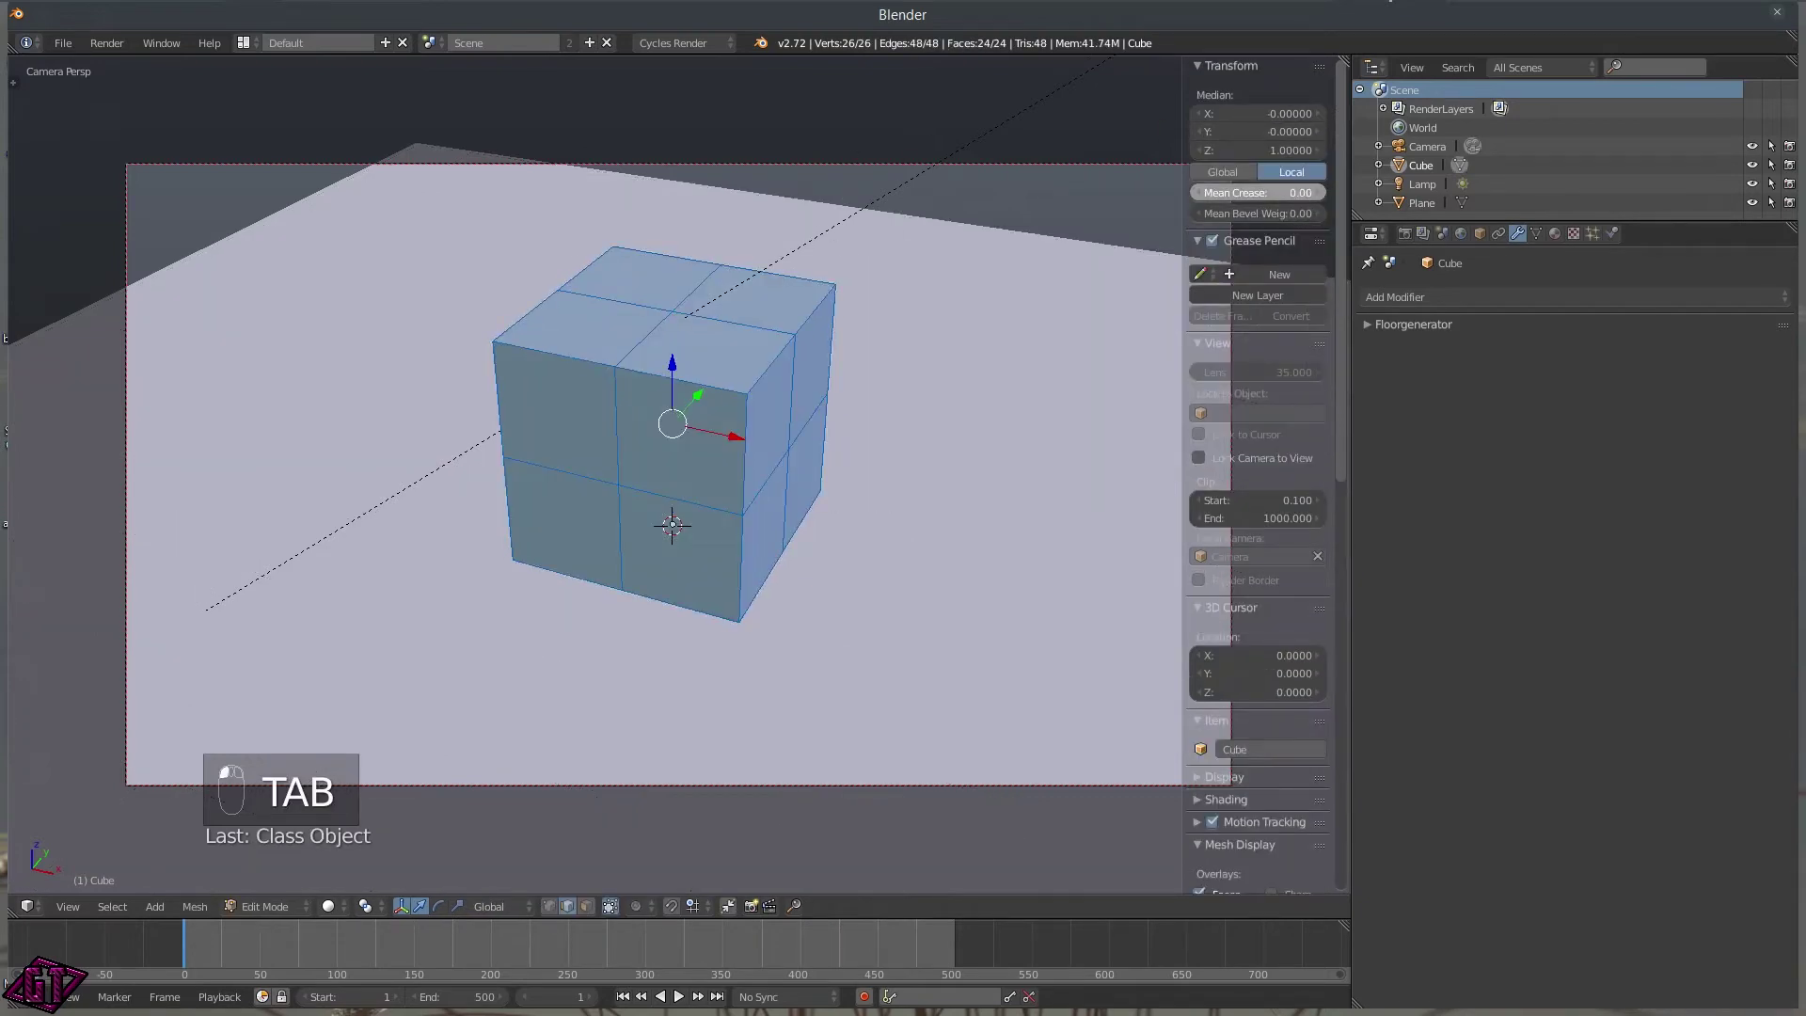
key(Tab)
key(`)
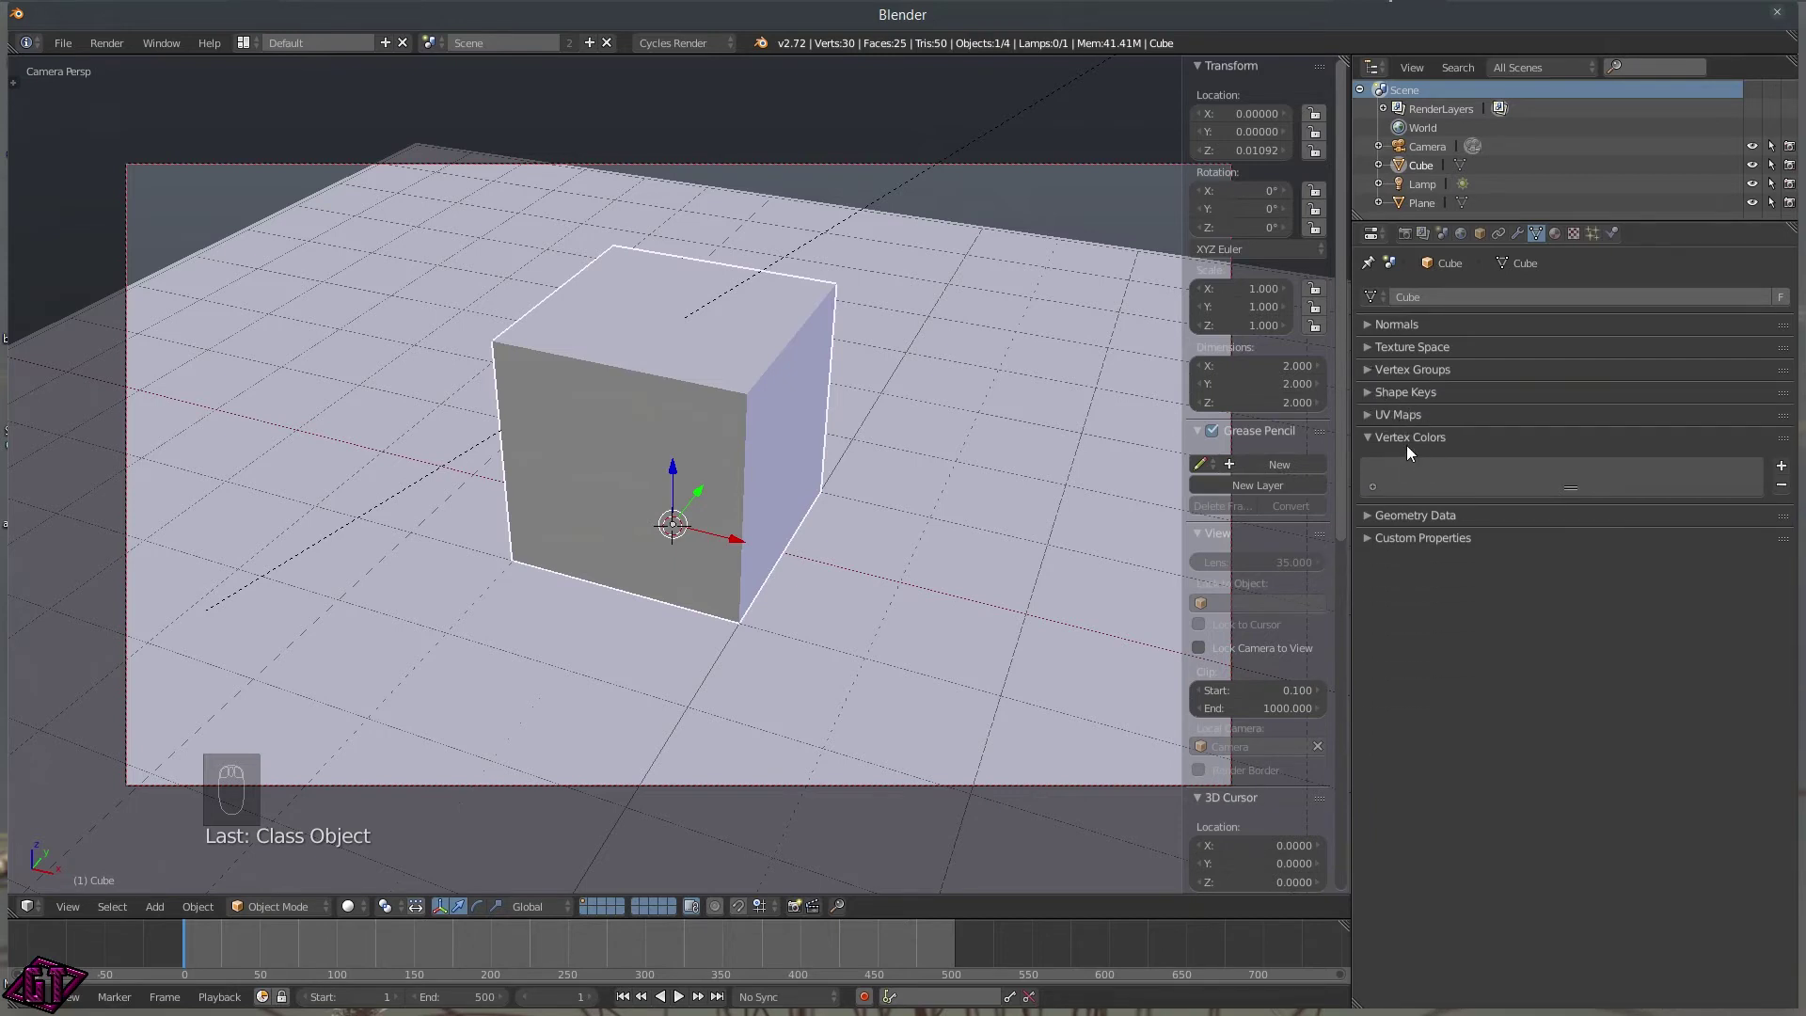
Collapse the mesh data panels to reach the cube's Material settings.
drag(1209, 224, 1234, 402)
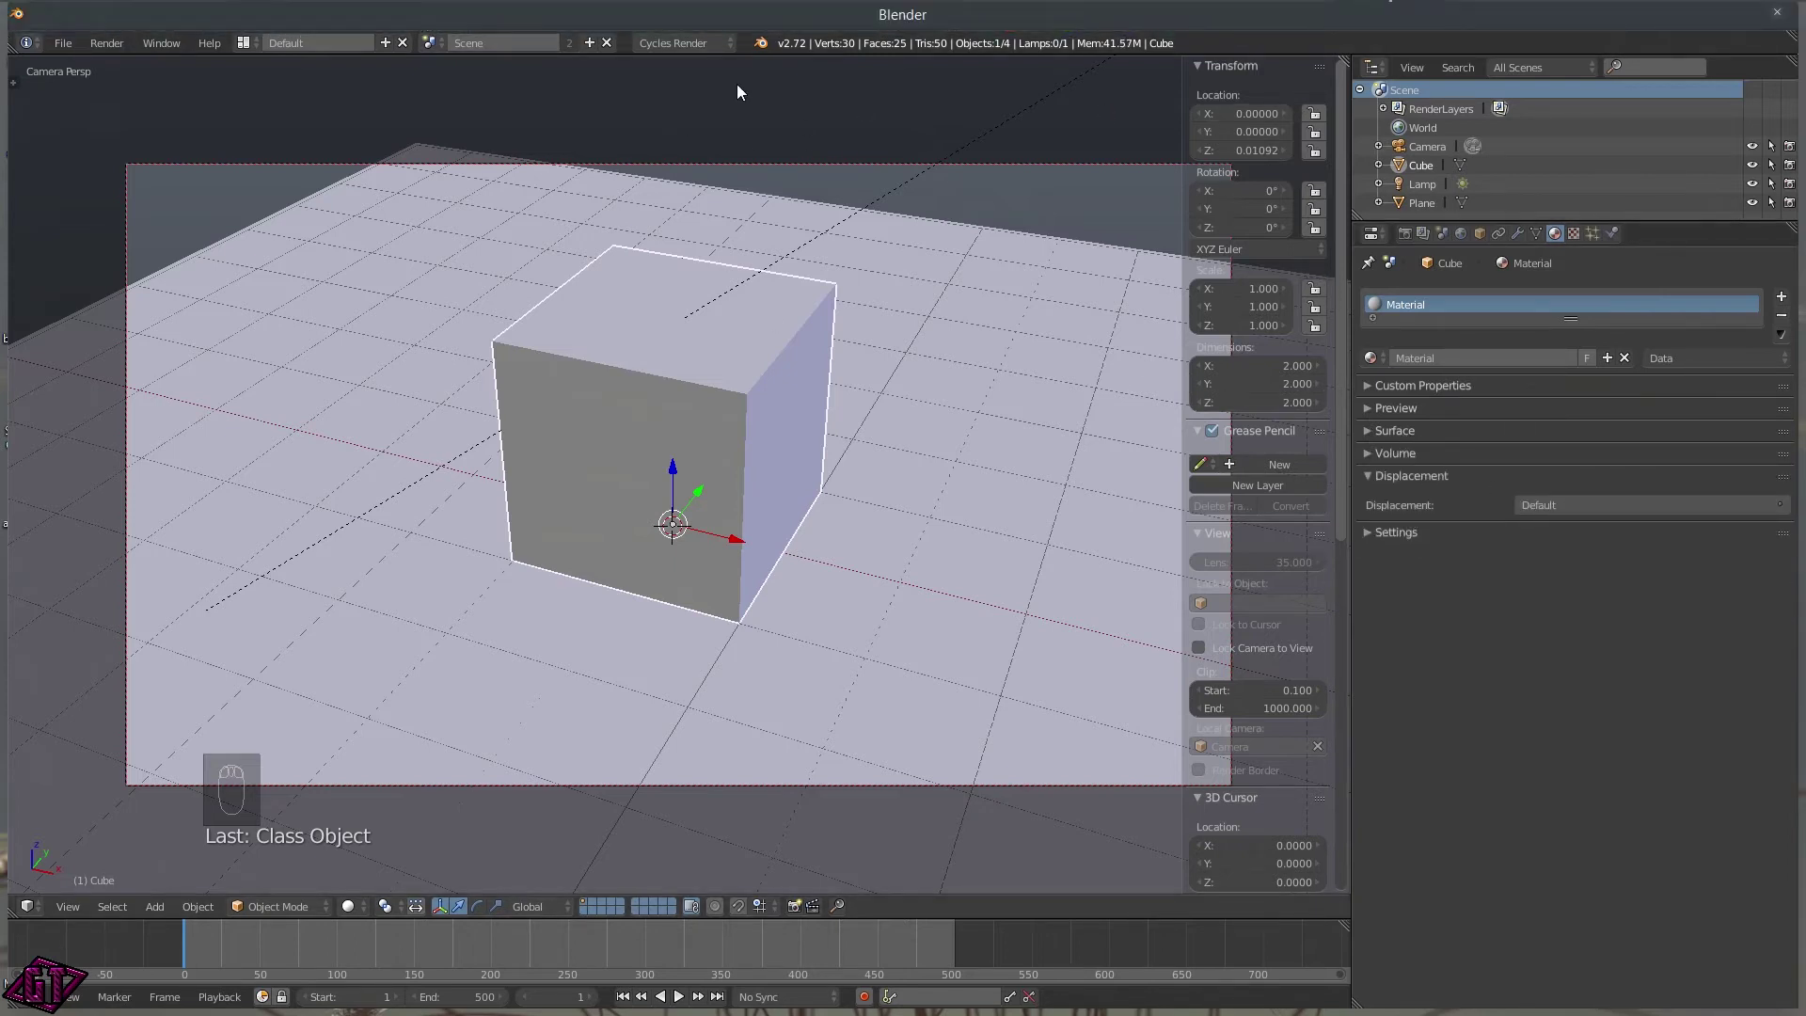
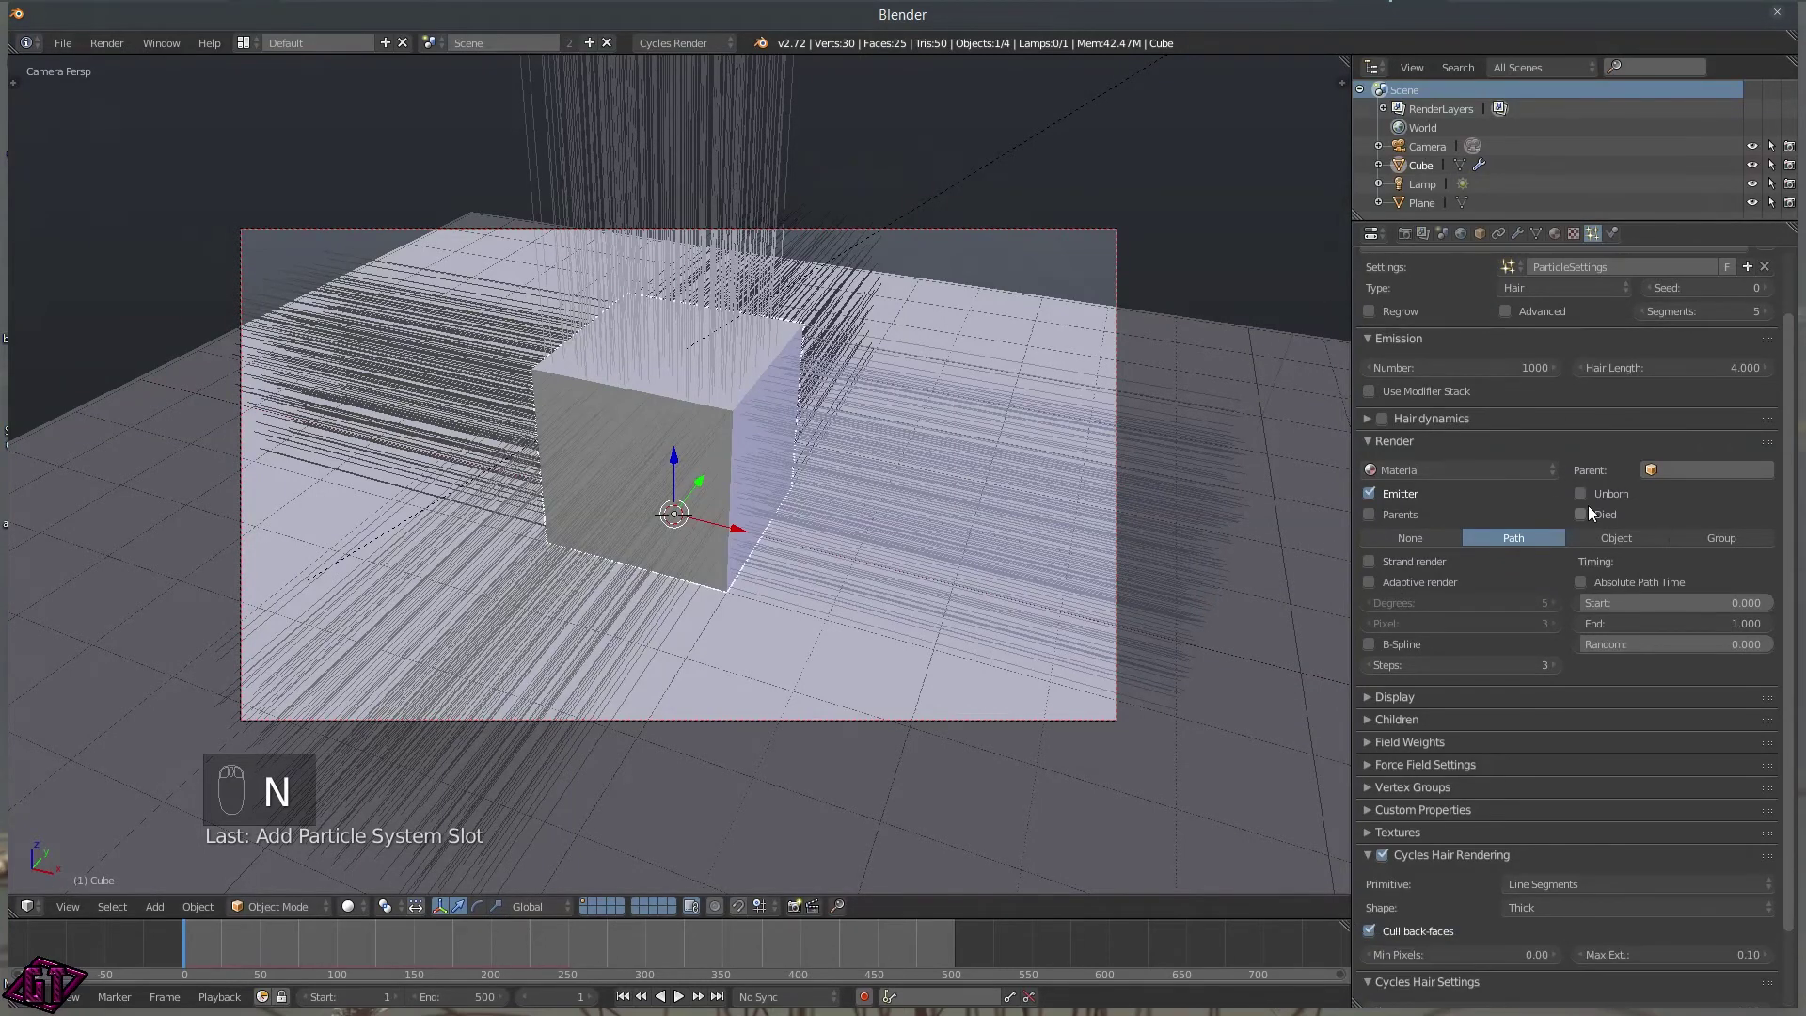
Close the Node Editor and orbit around the hairy cube to view its strands.
drag(1275, 461, 871, 388)
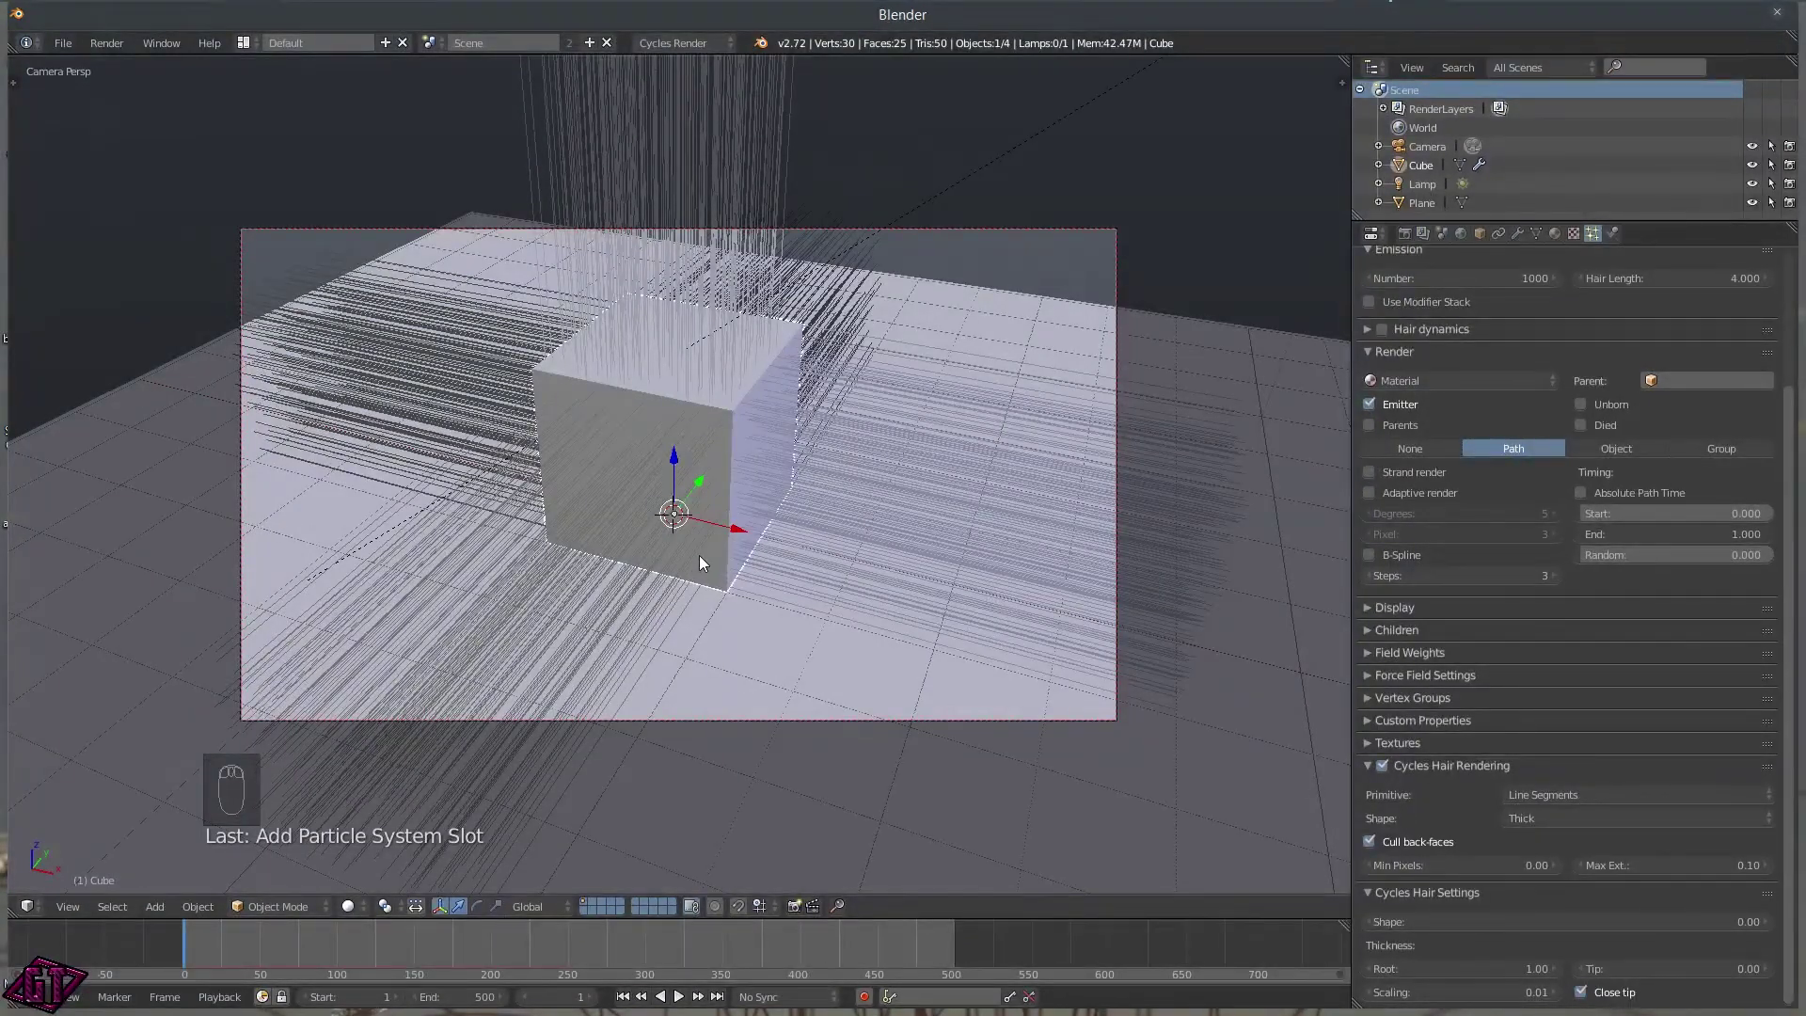
key(Tab)
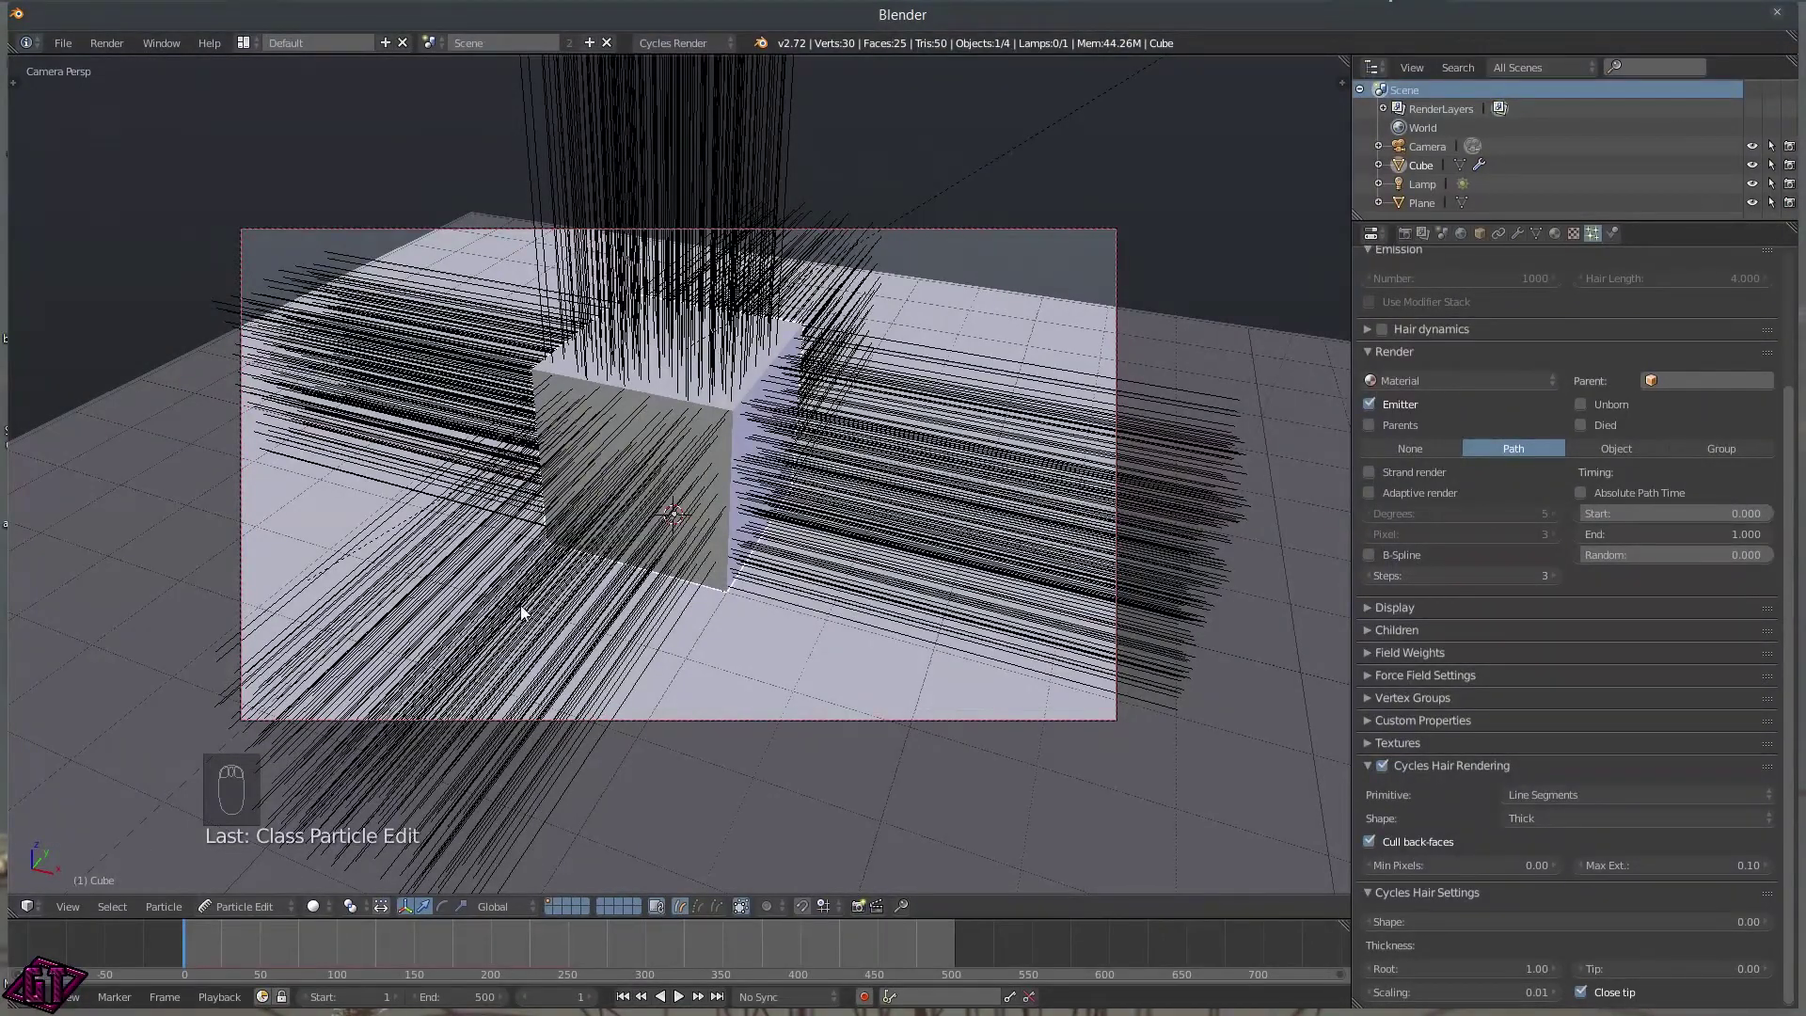
middle_click(698, 355)
key(KP_0)
middle_click(740, 464)
click(918, 409)
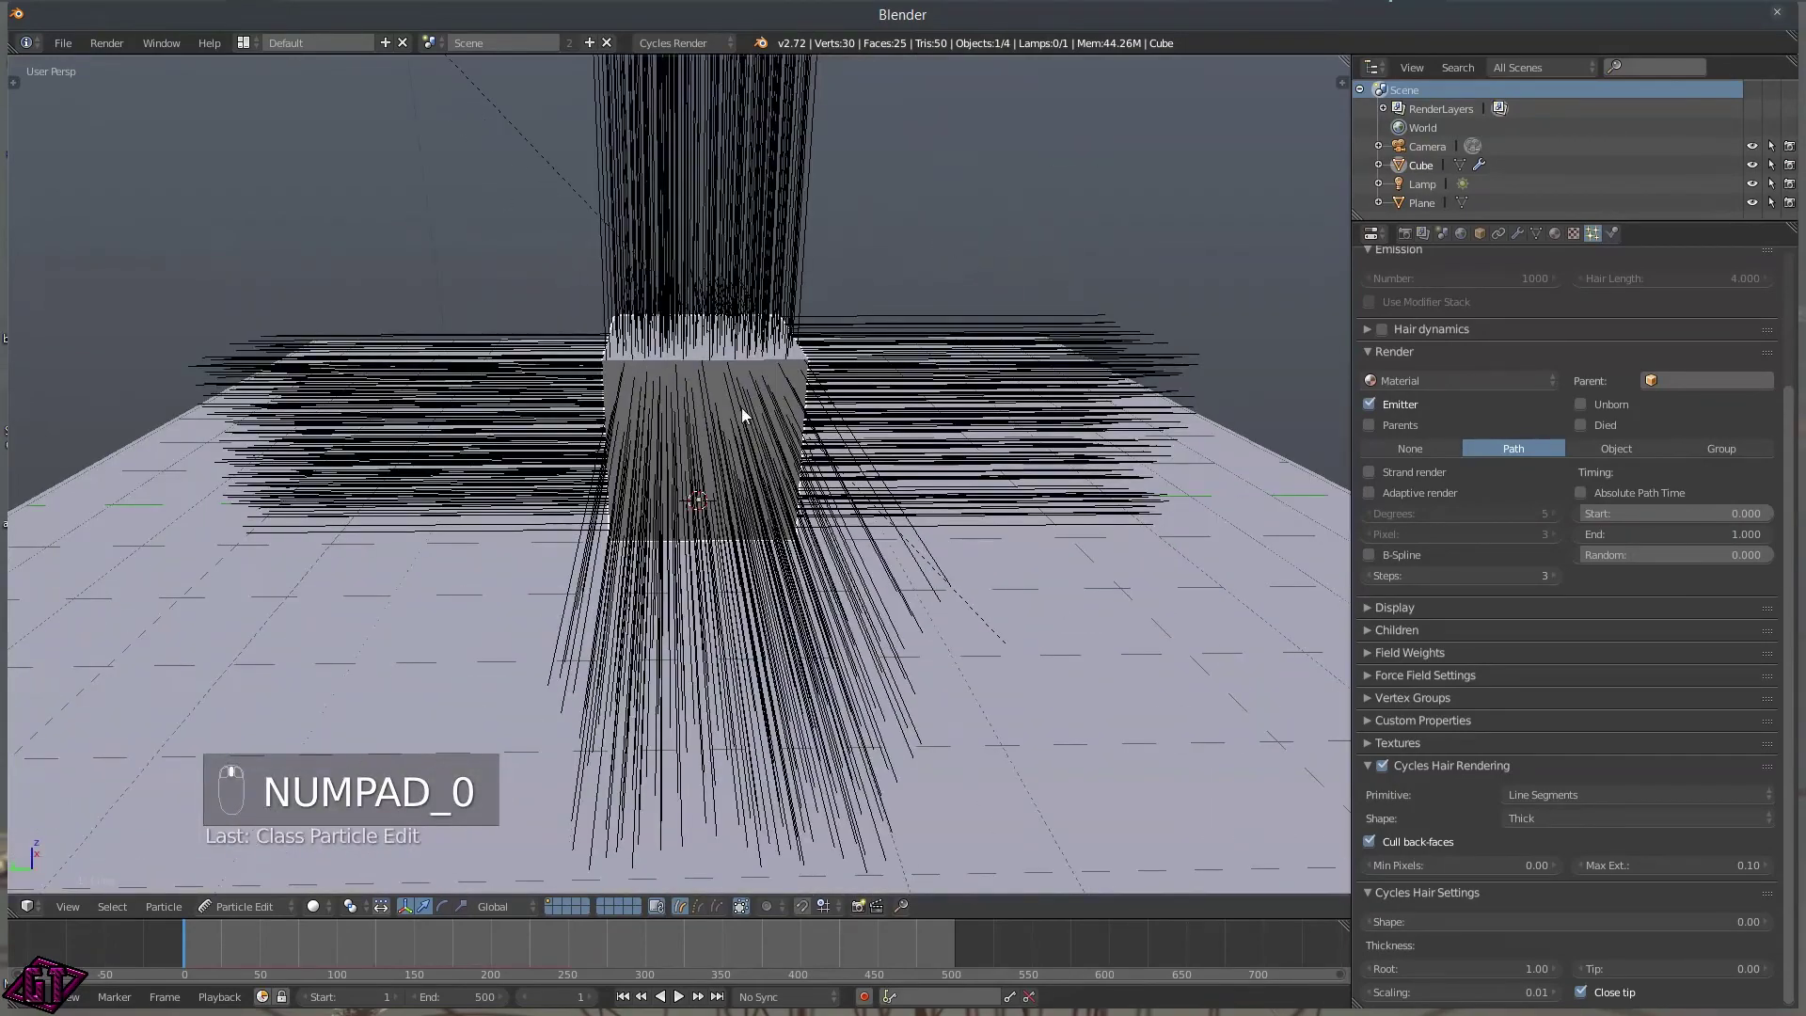
Comb the hair strands in Particle Edit mode, then return to Object Mode.
key(t)
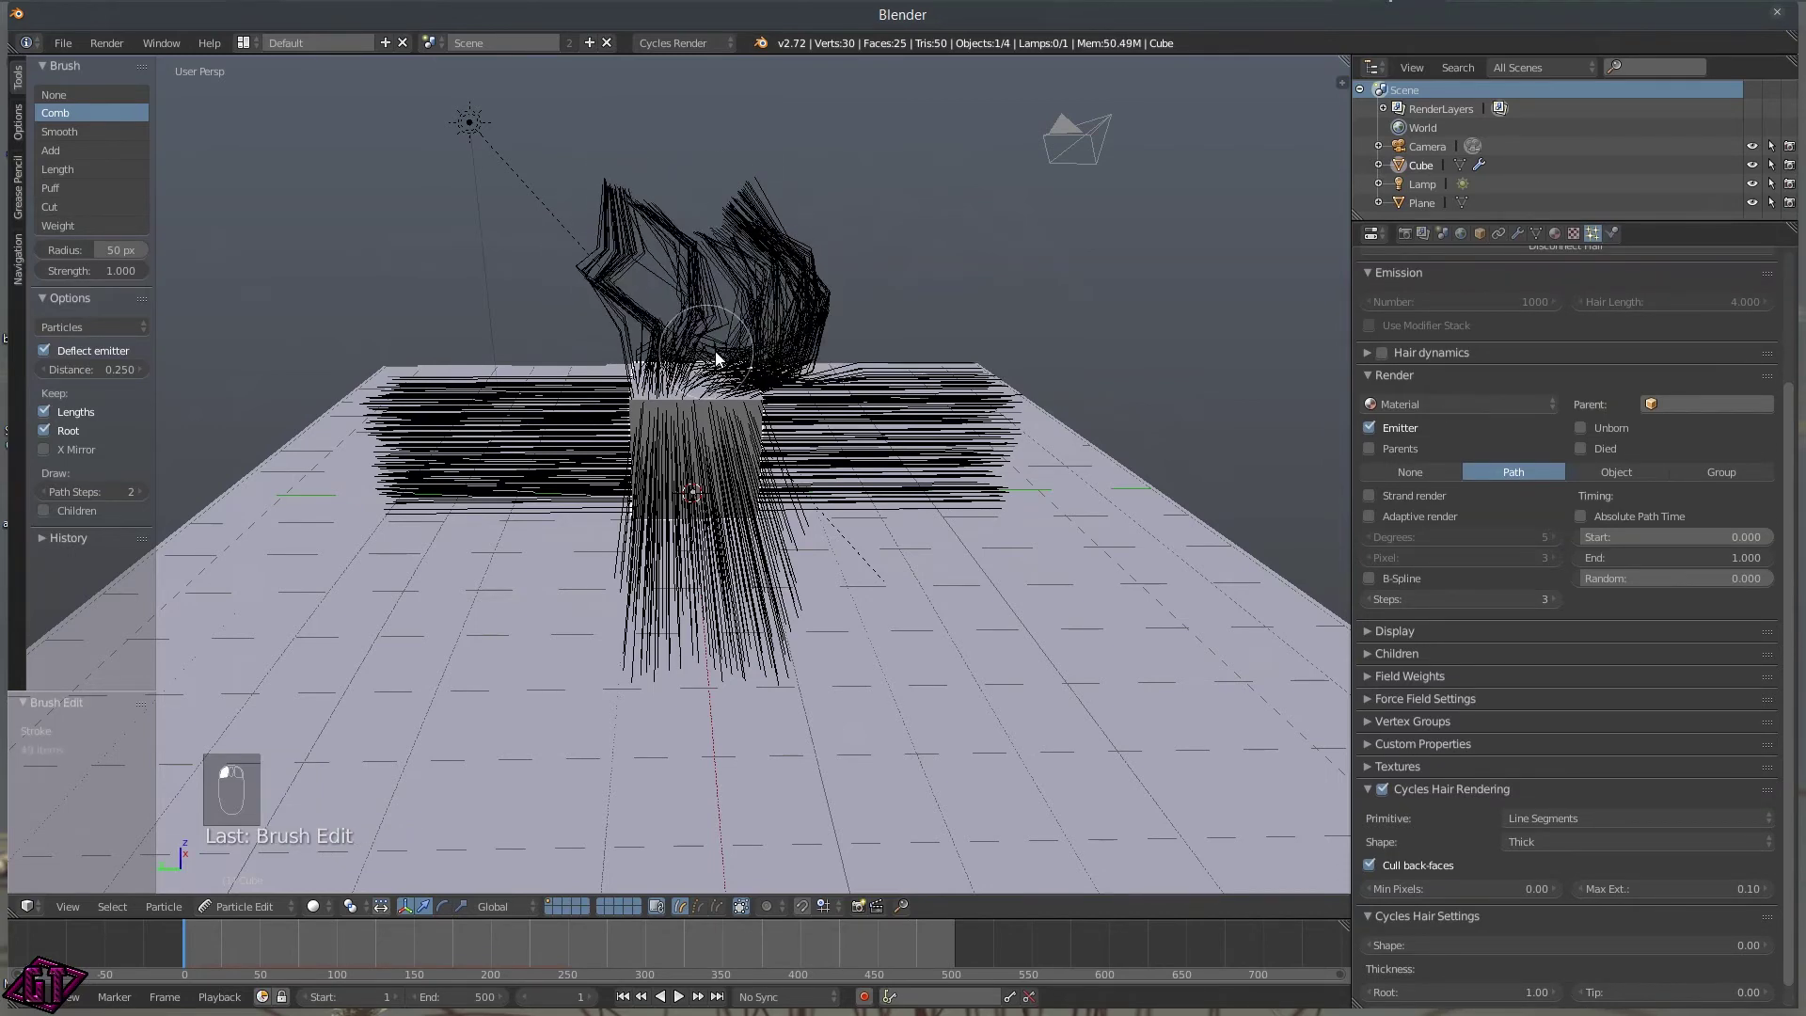
key(Tab)
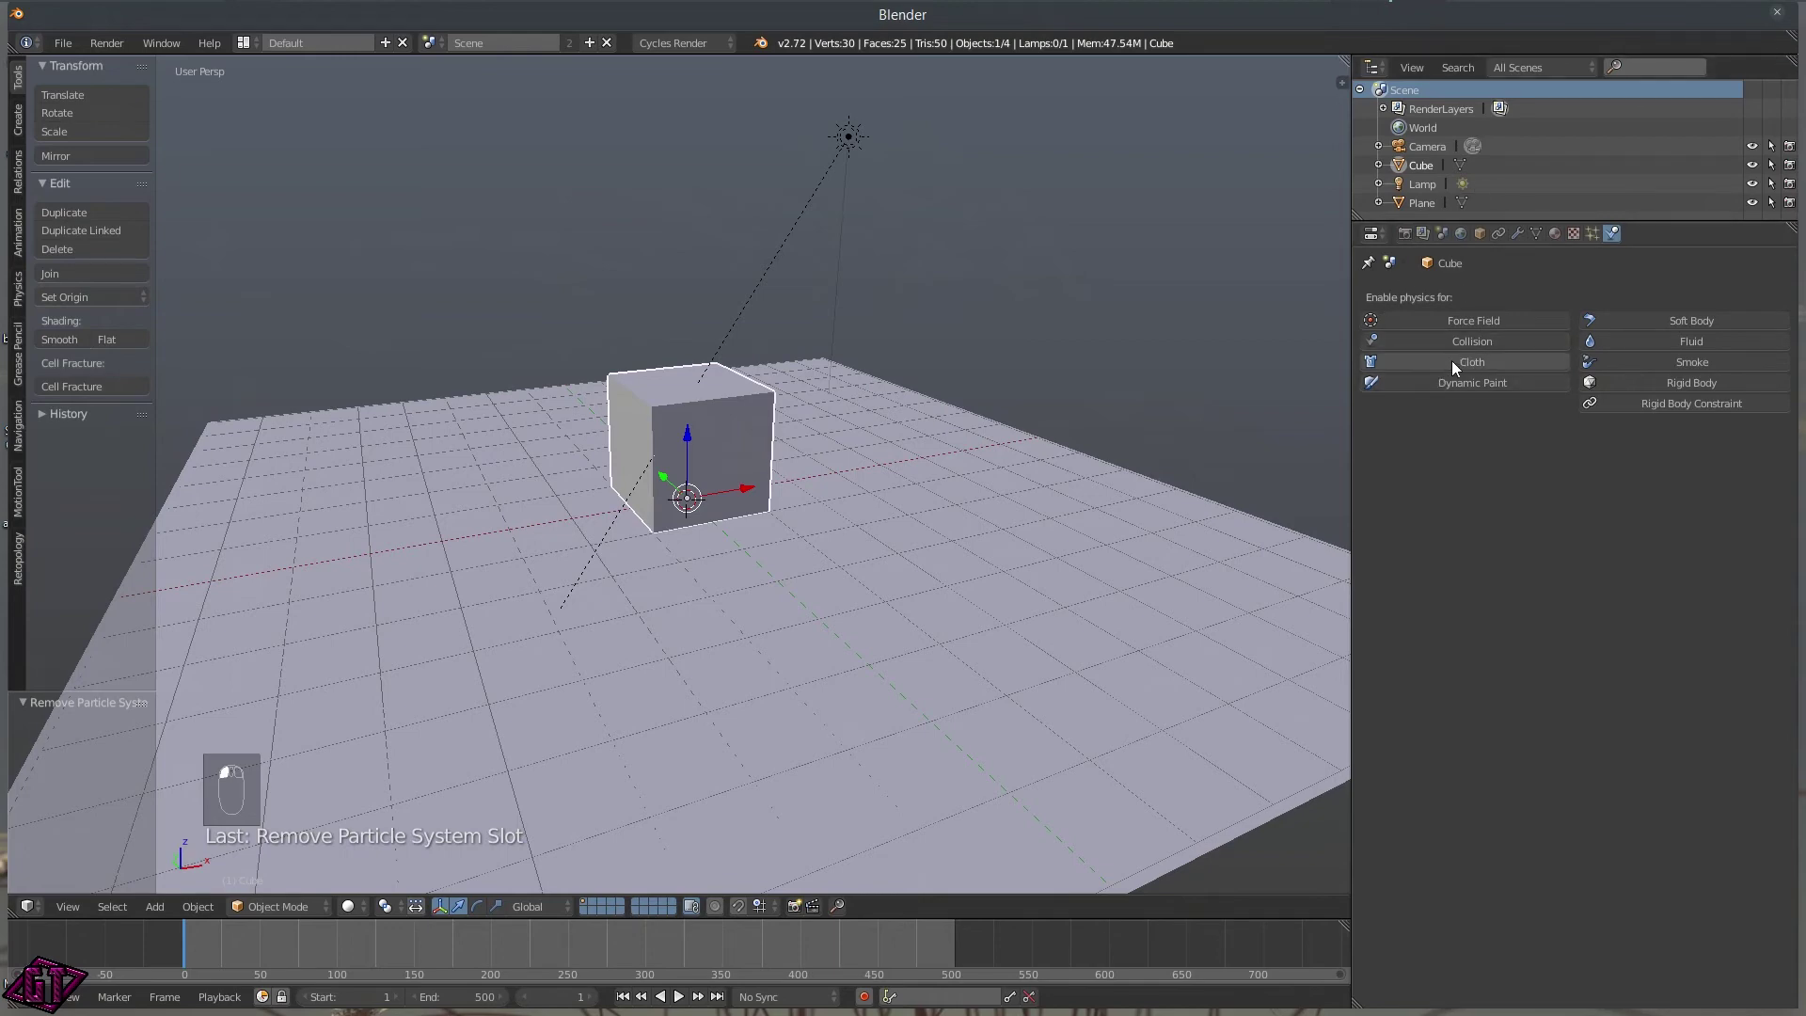
middle_click(1234, 377)
middle_click(857, 461)
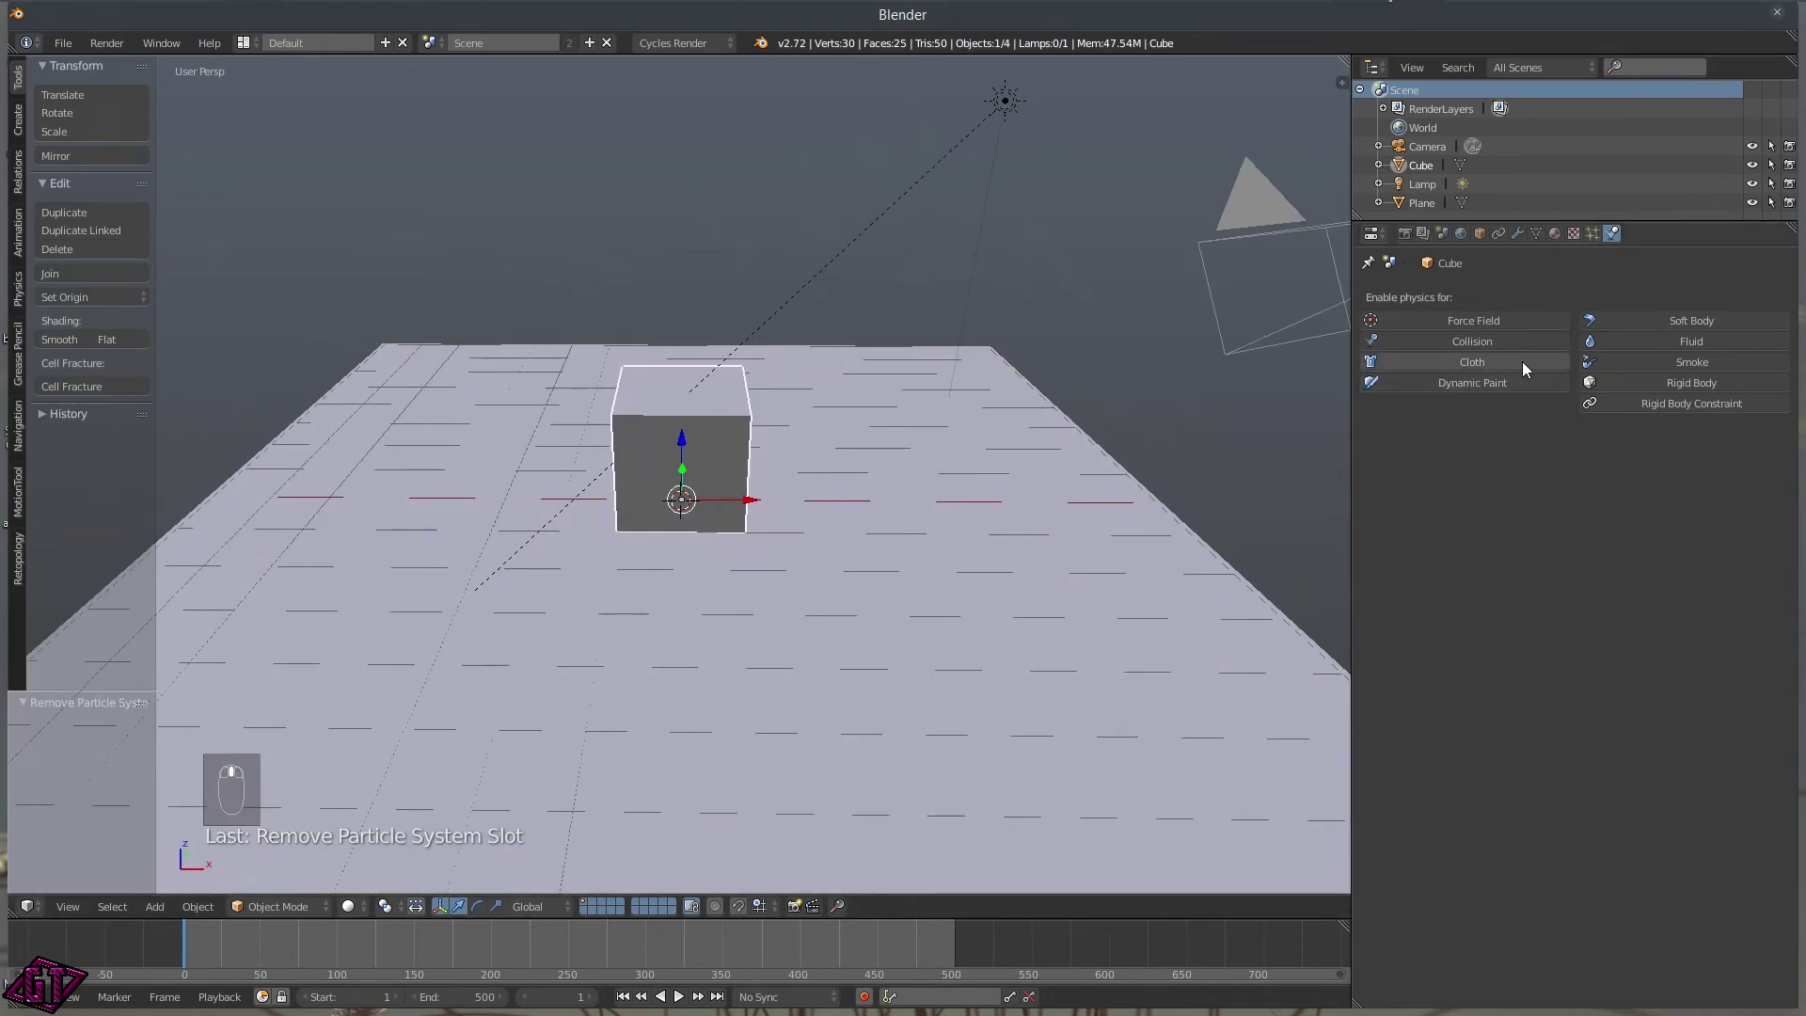
drag(1298, 267, 1311, 354)
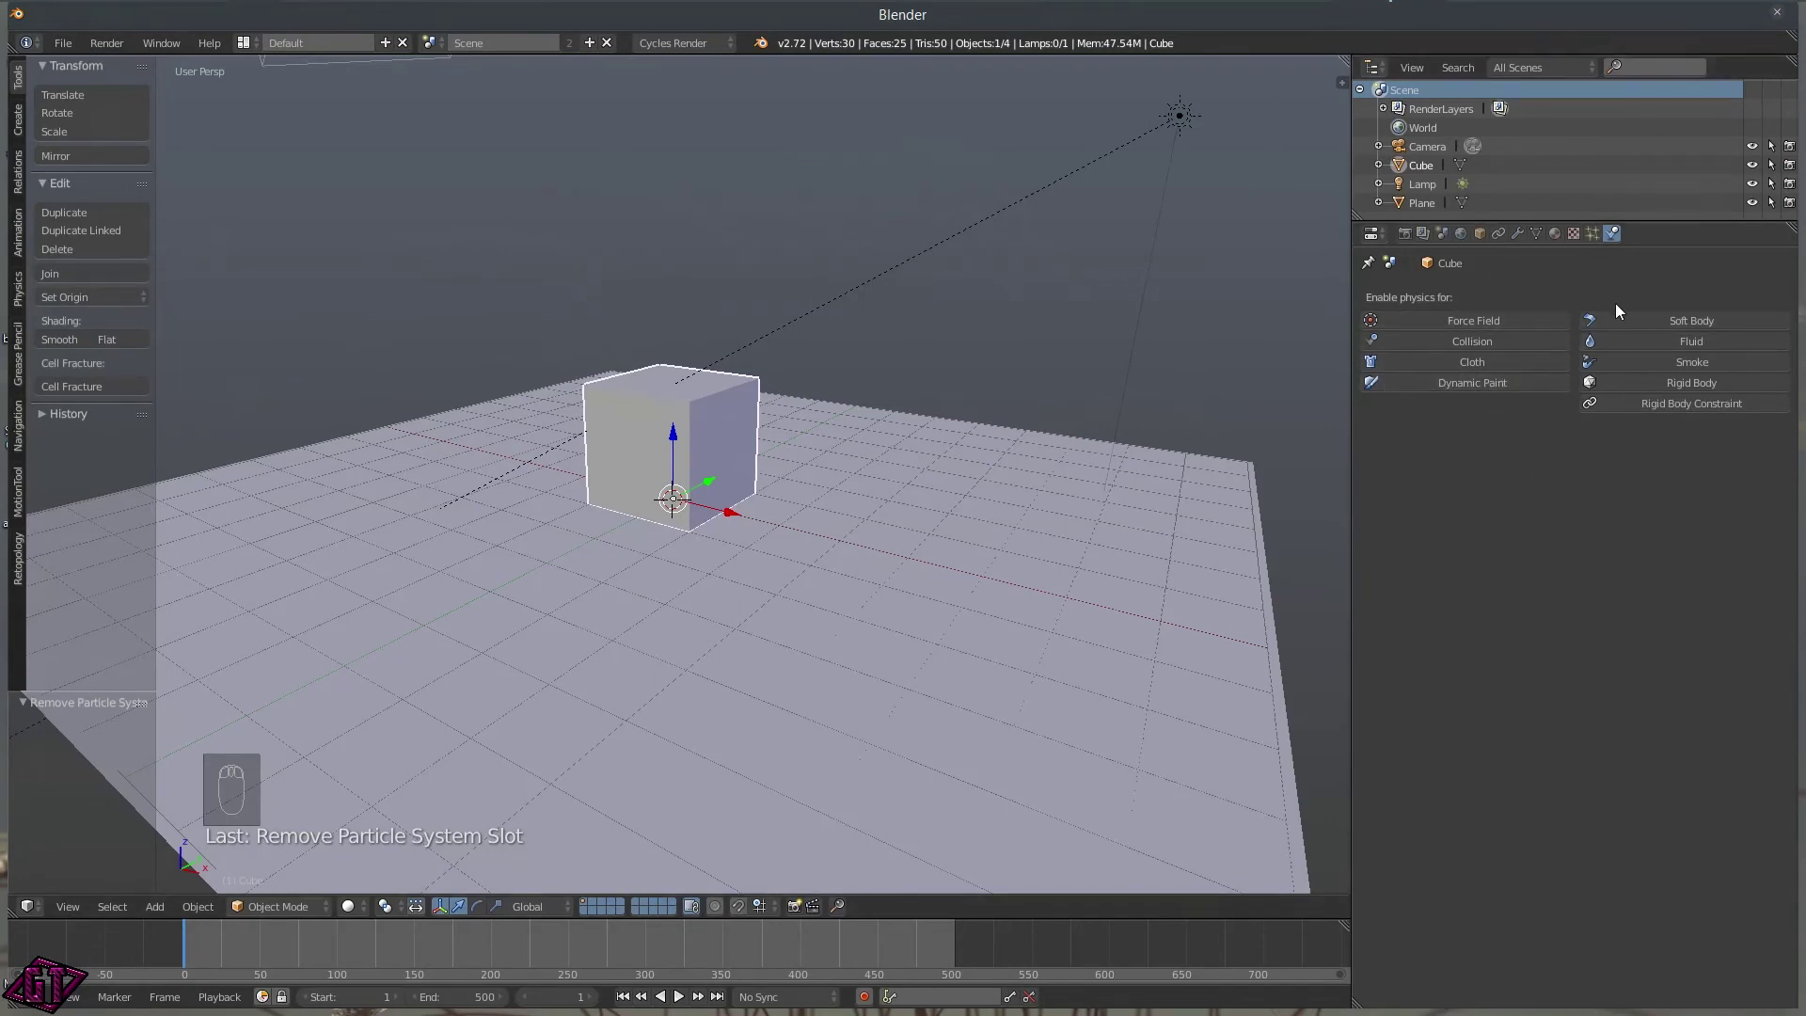